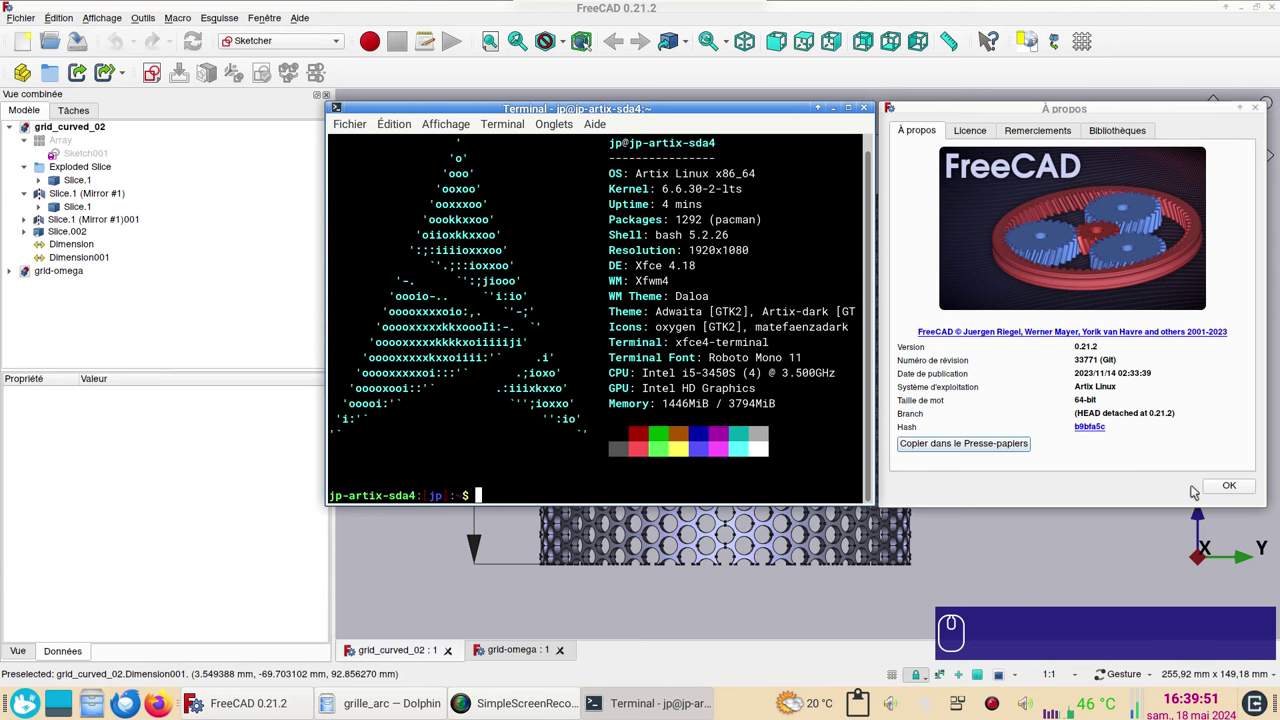
Dismiss the version info, return to Right view and select Slice.1 under Exploded Slice
click(1231, 485)
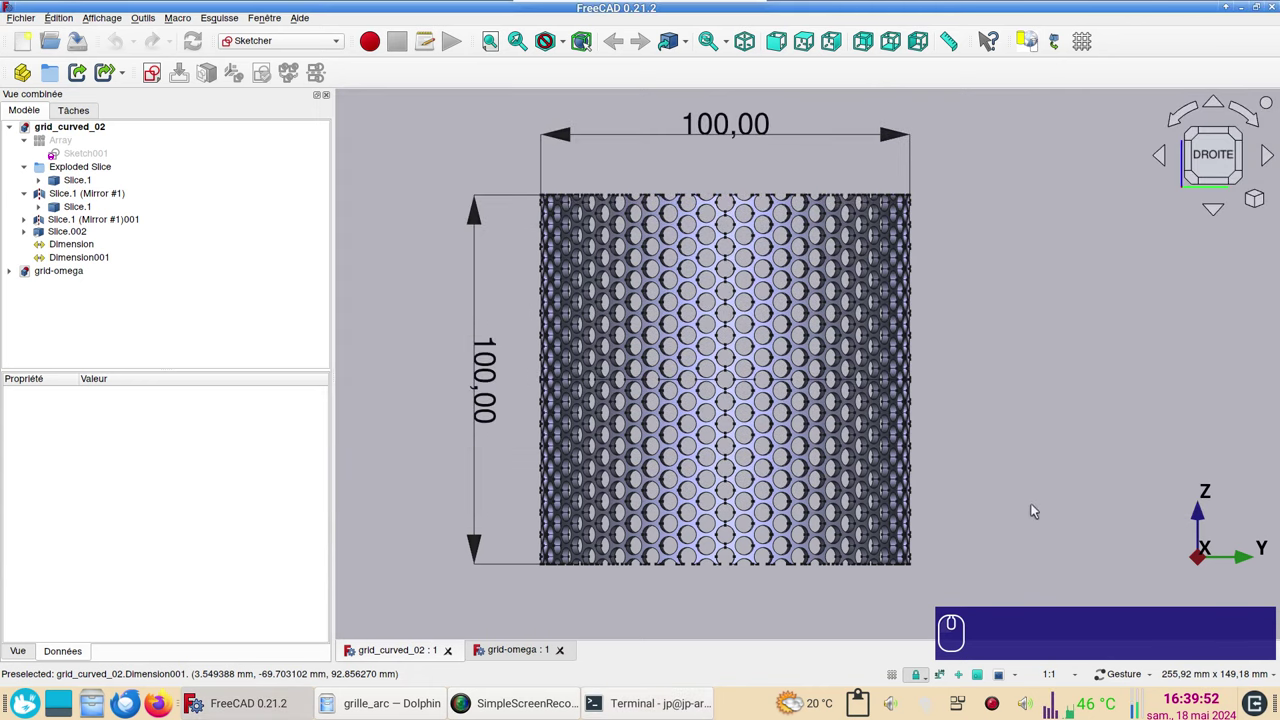
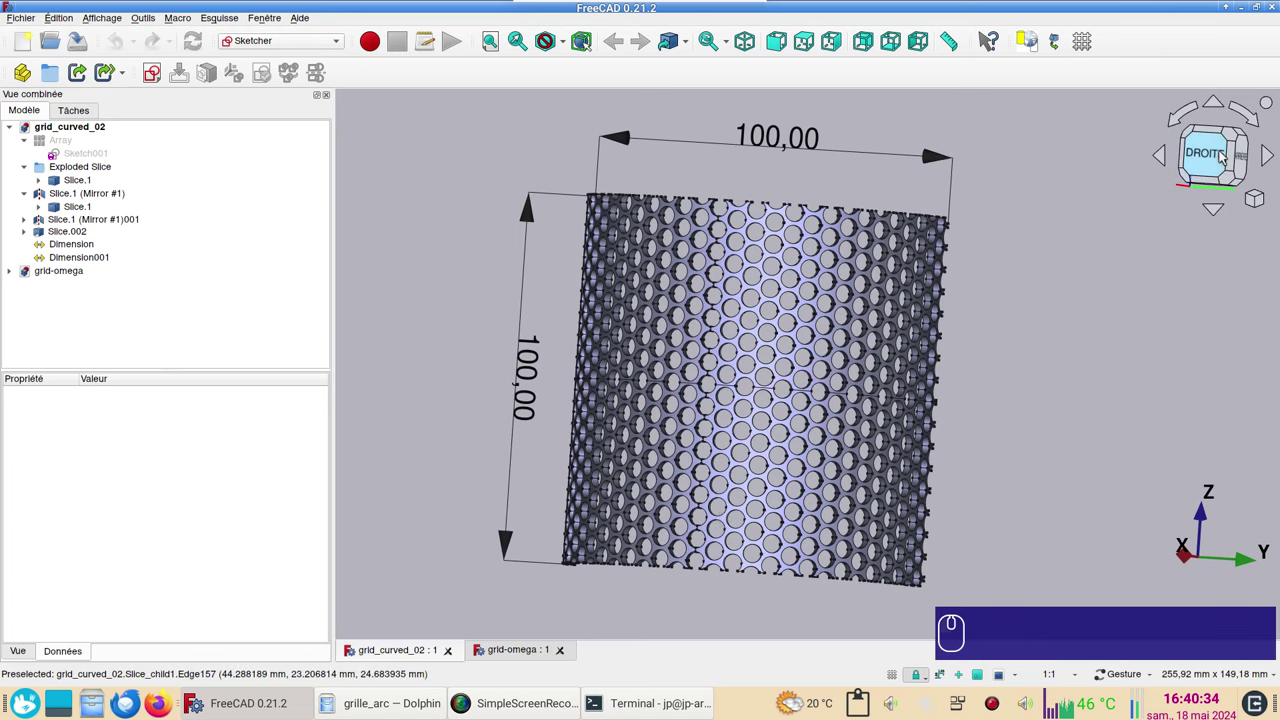
click(1224, 155)
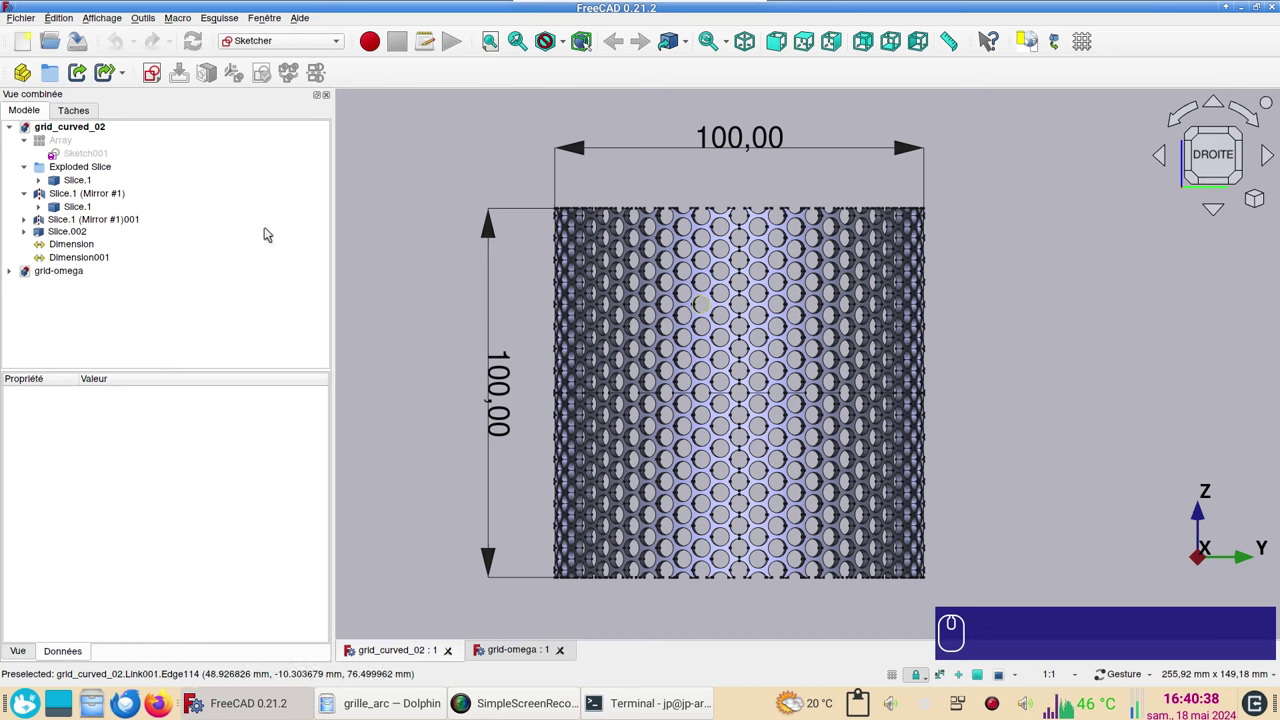
drag(68, 188, 68, 188)
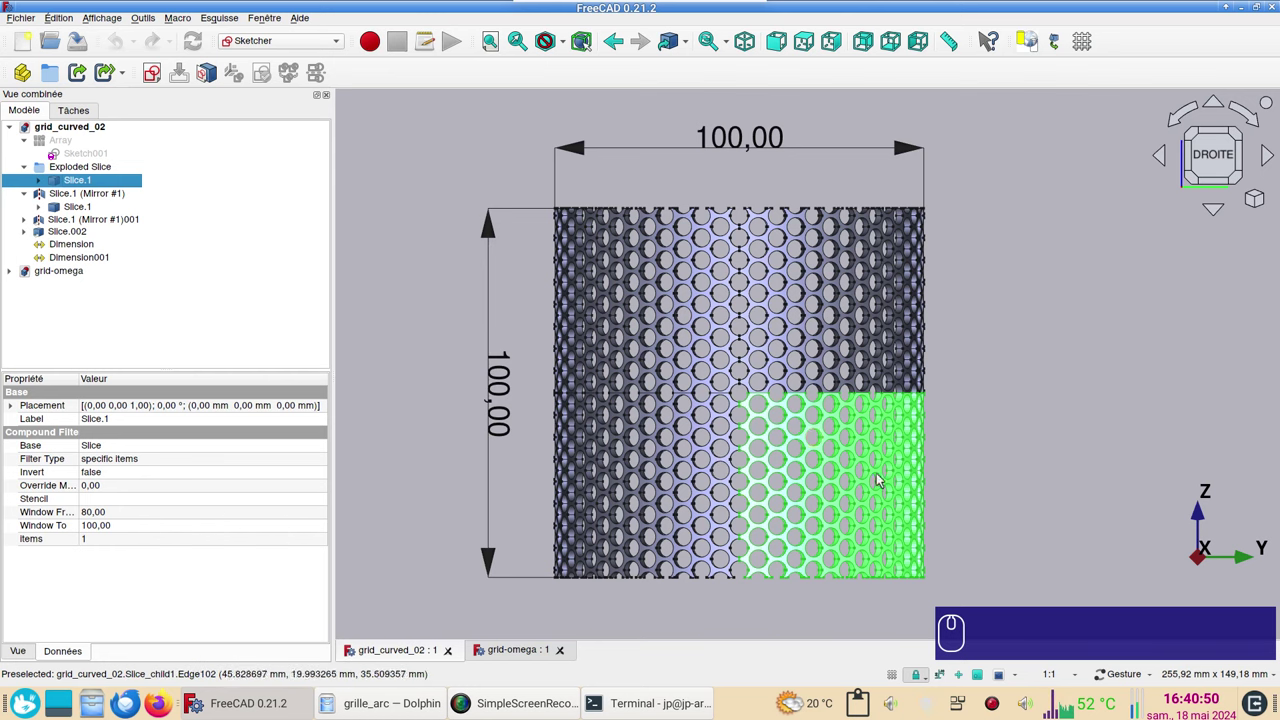
Close the shell documents, create a new document and an empty sketch on the XY plane
click(1040, 458)
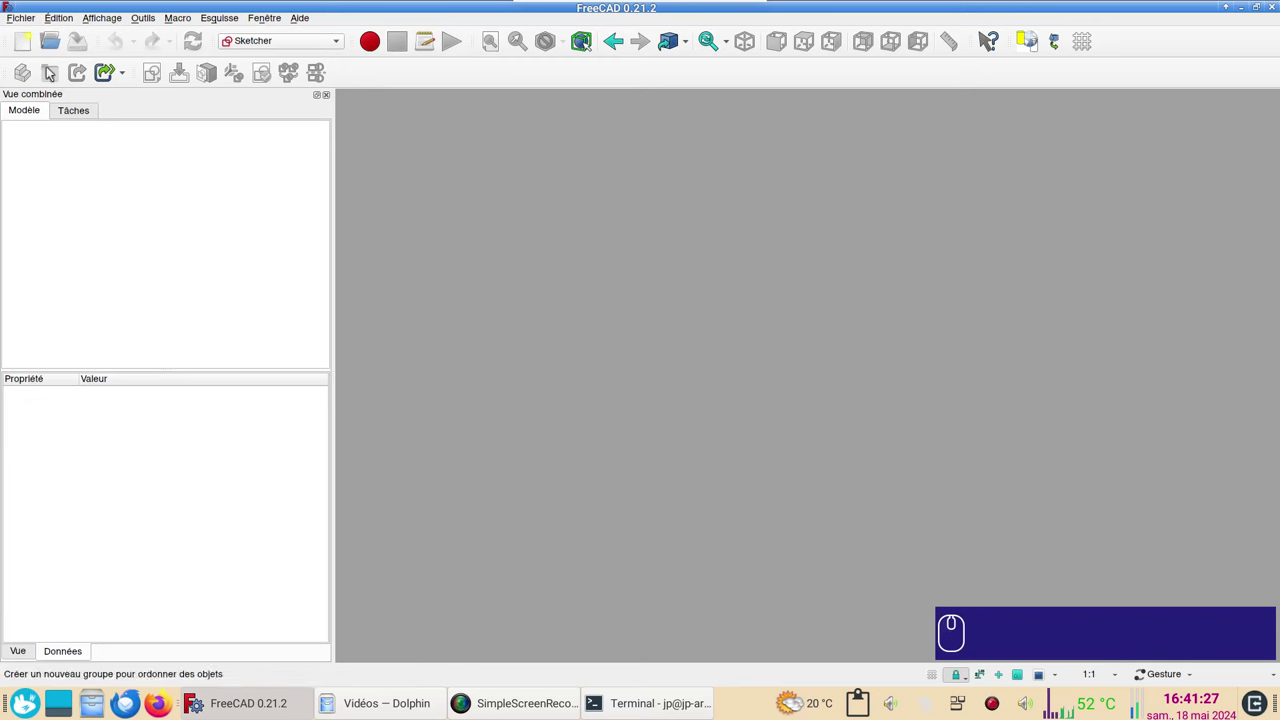
click(36, 42)
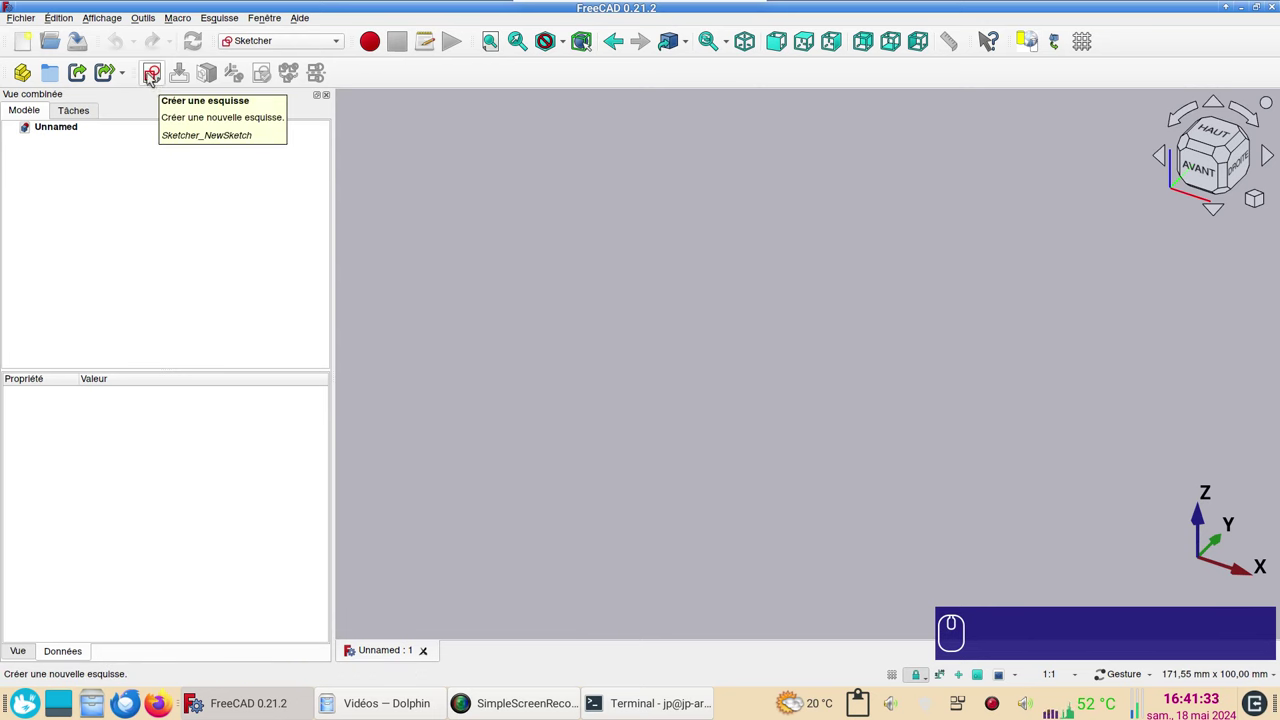
click(164, 75)
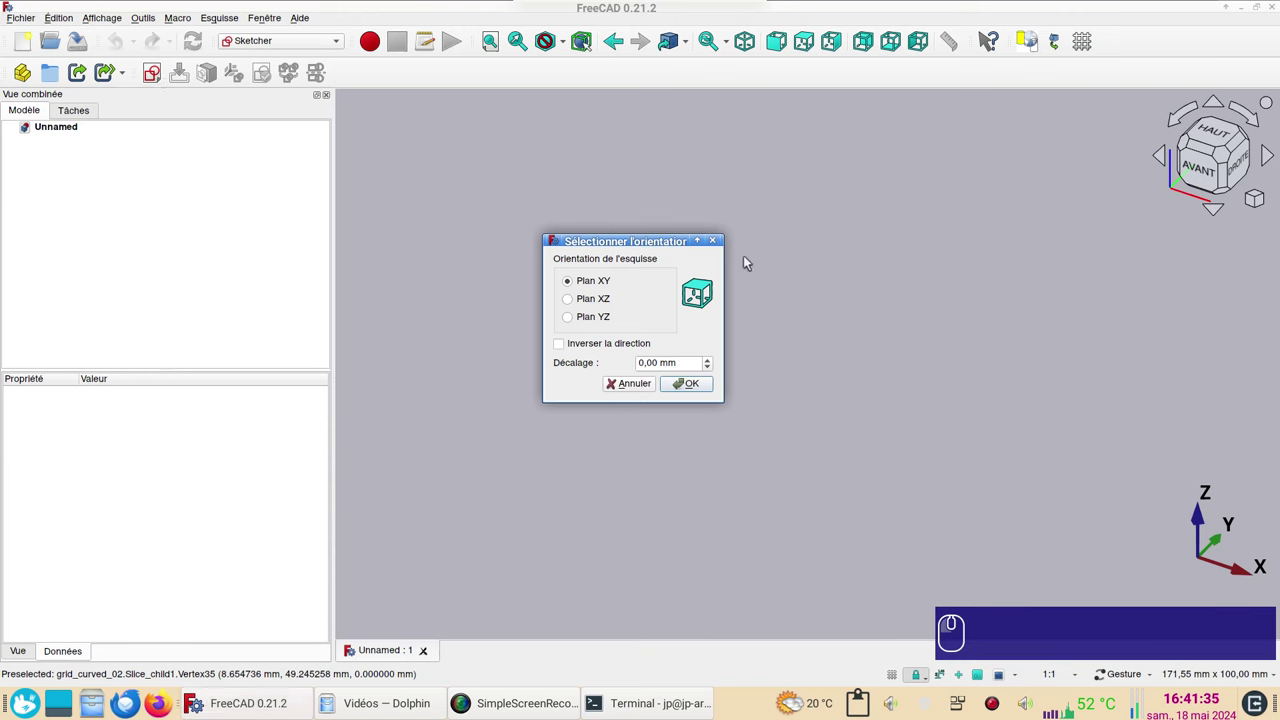
click(710, 386)
click(726, 394)
drag(775, 433, 645, 512)
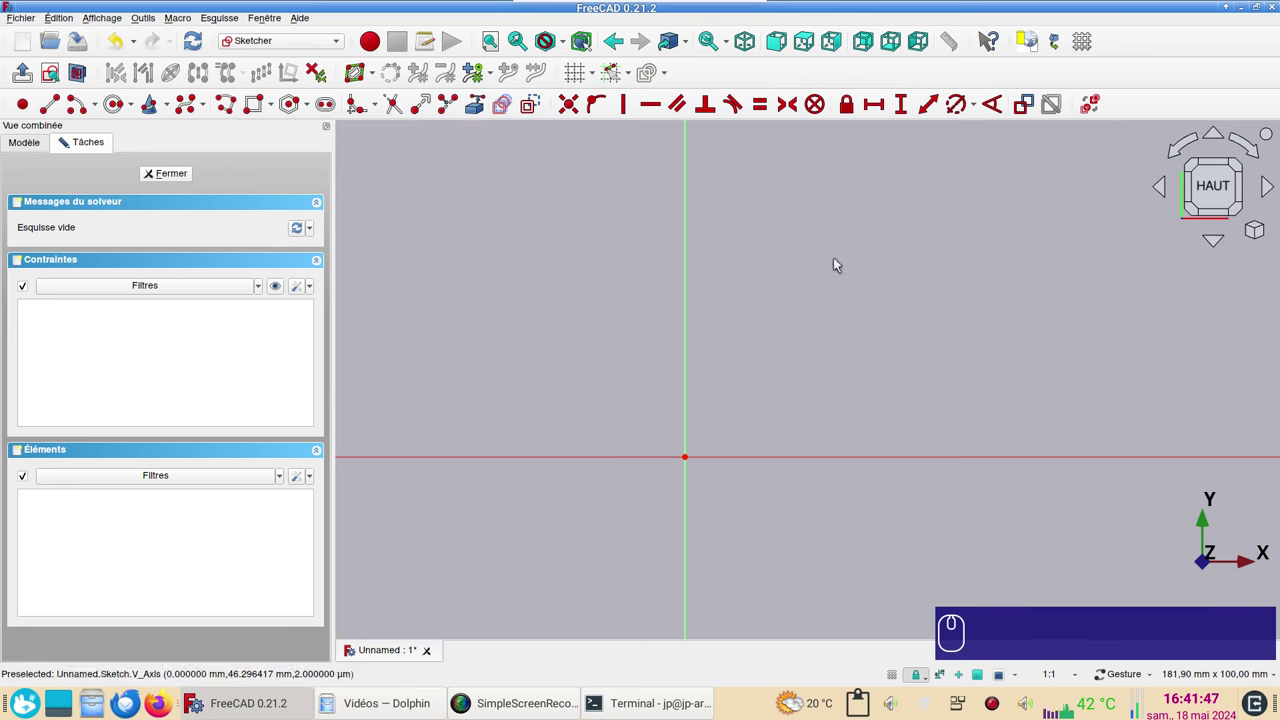
Draw a quarter arc centred on the origin and constrain its radius to 50 mm
click(87, 113)
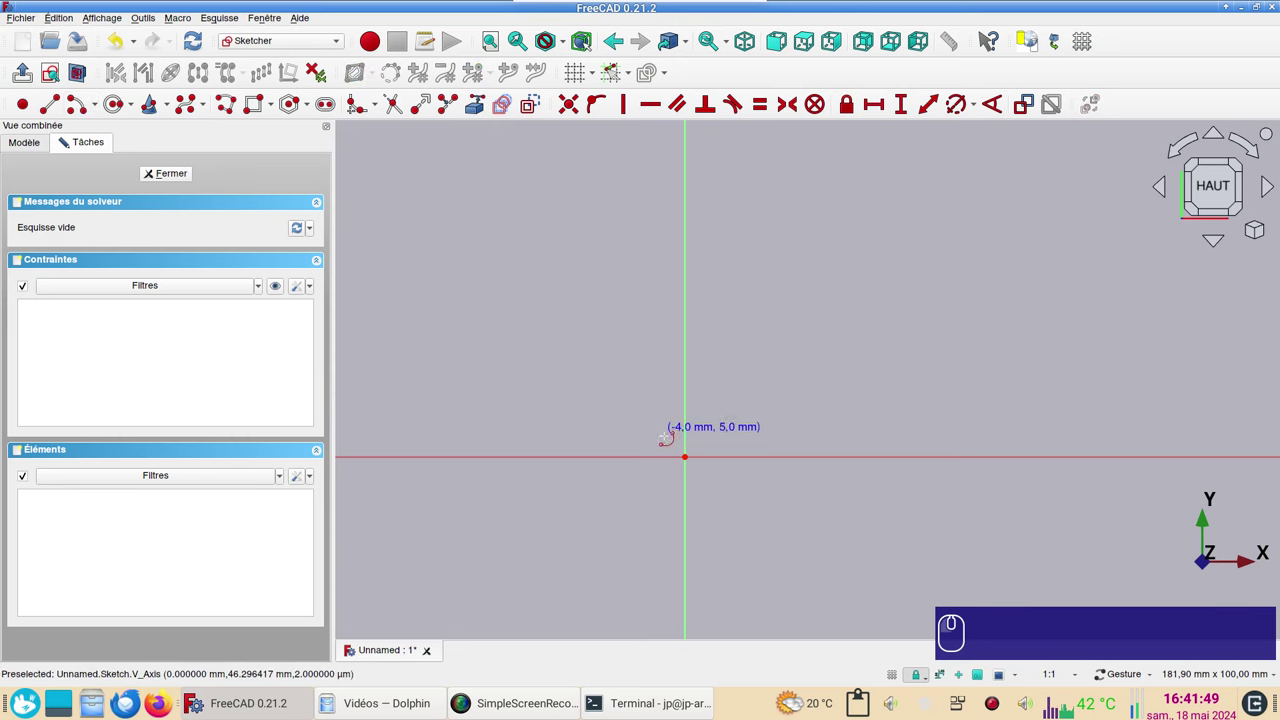
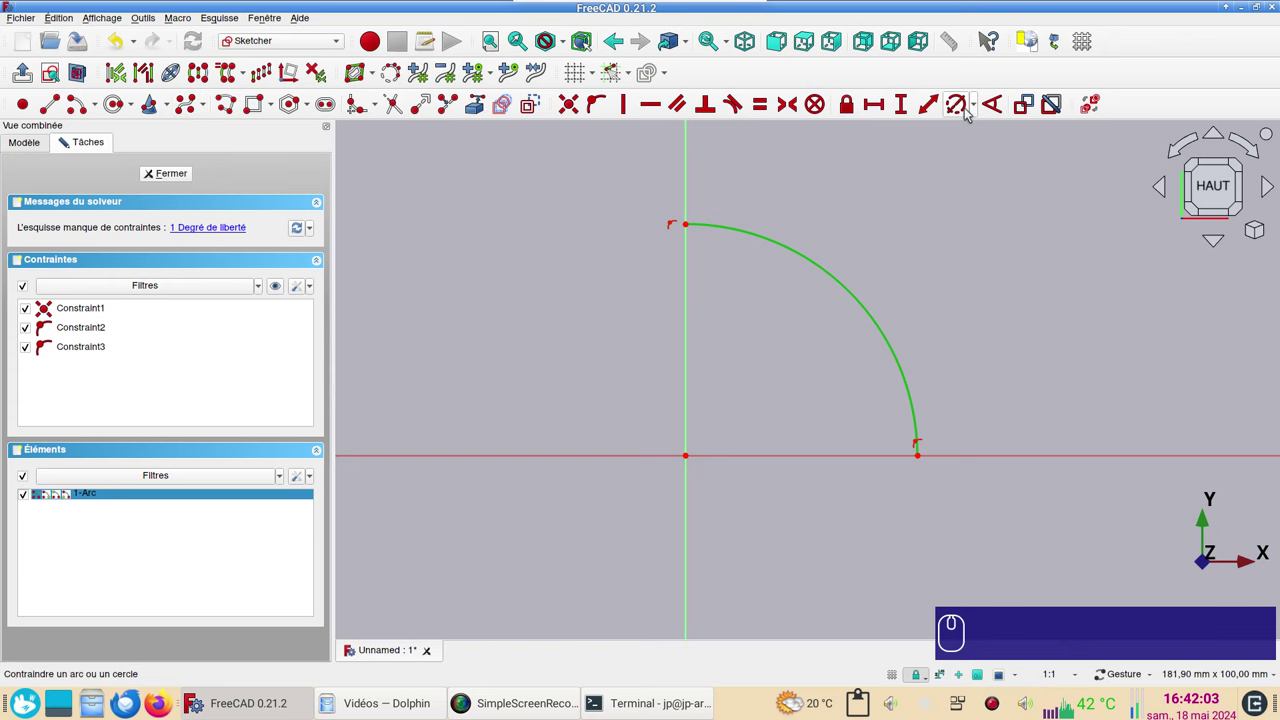
key(r)
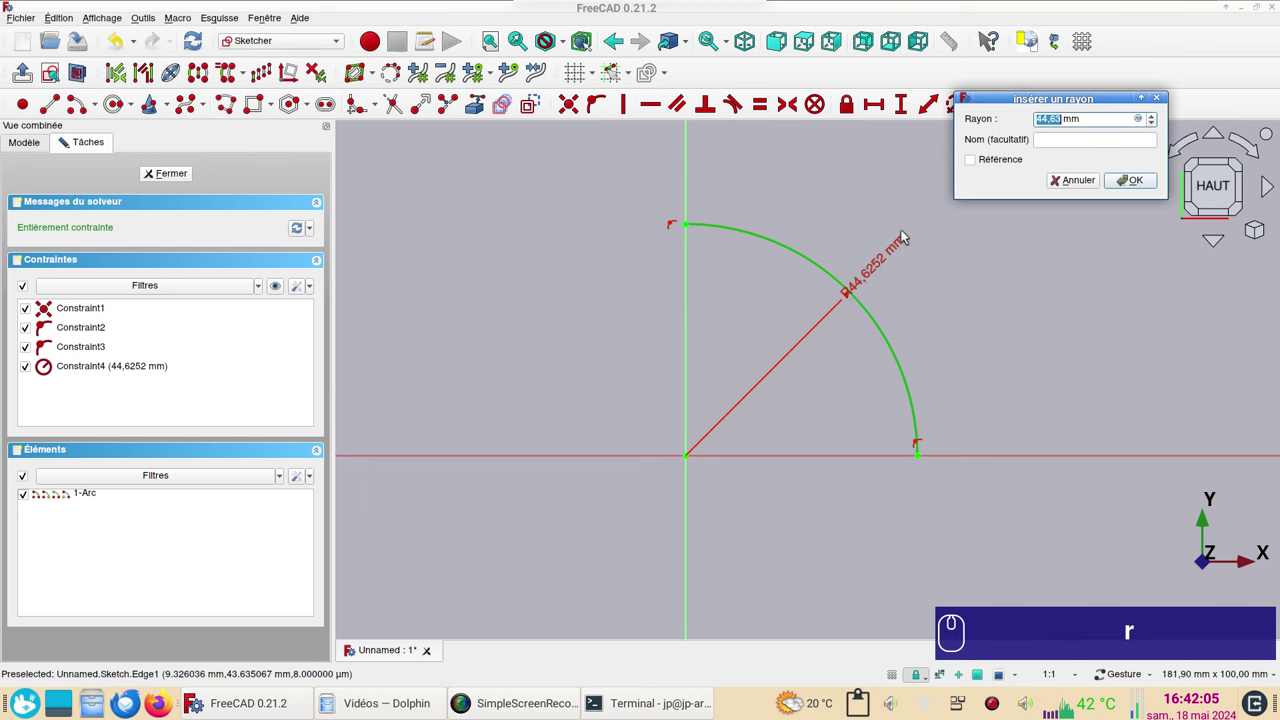
key(KP_5)
key(KP_0)
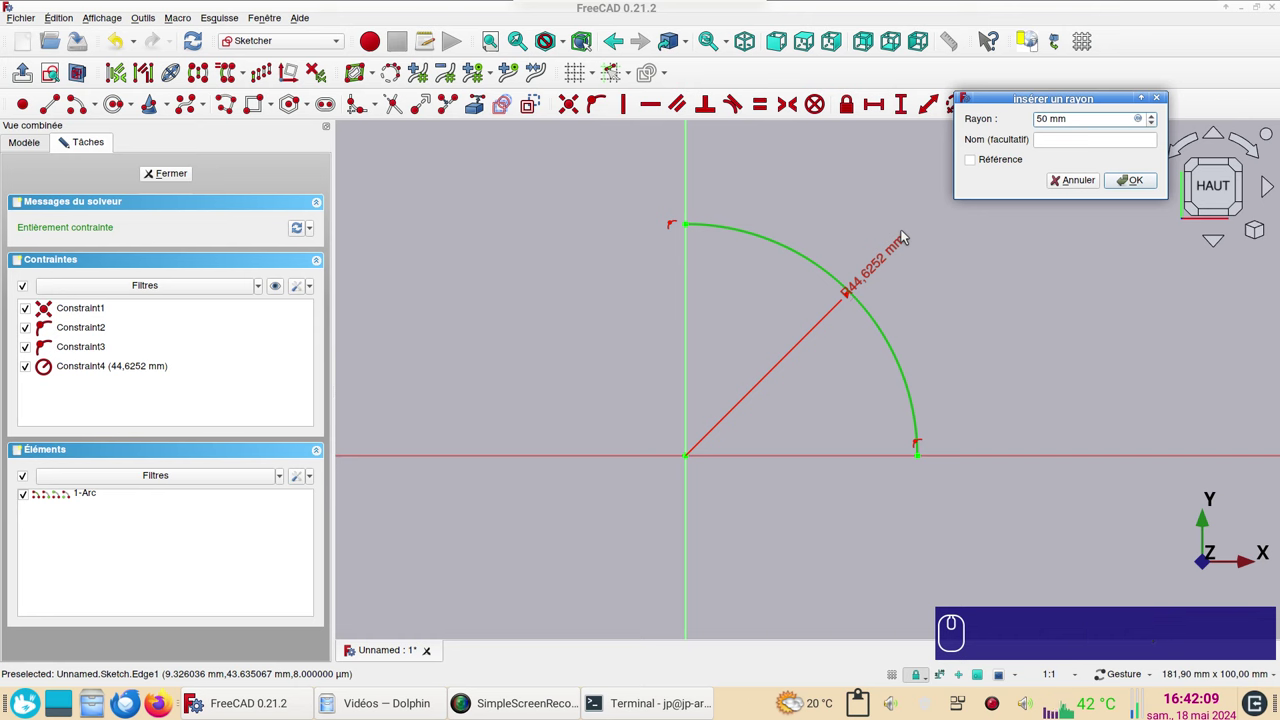
key(Return)
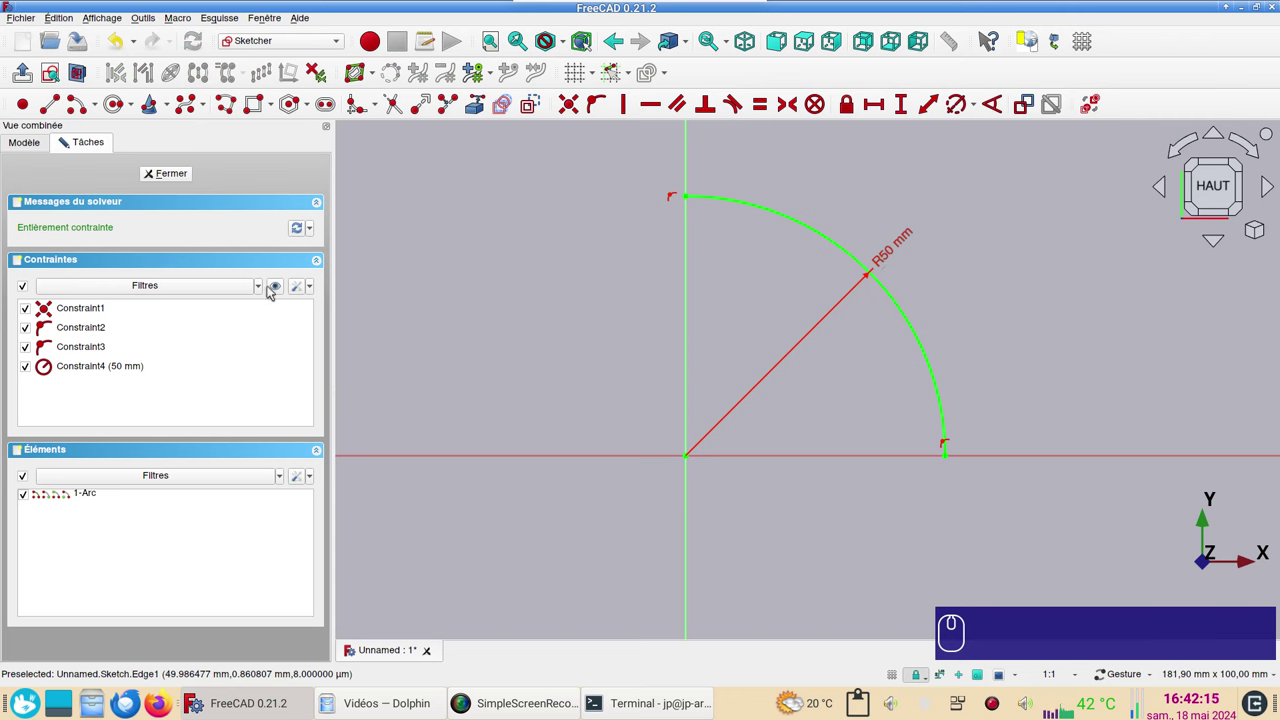
click(302, 296)
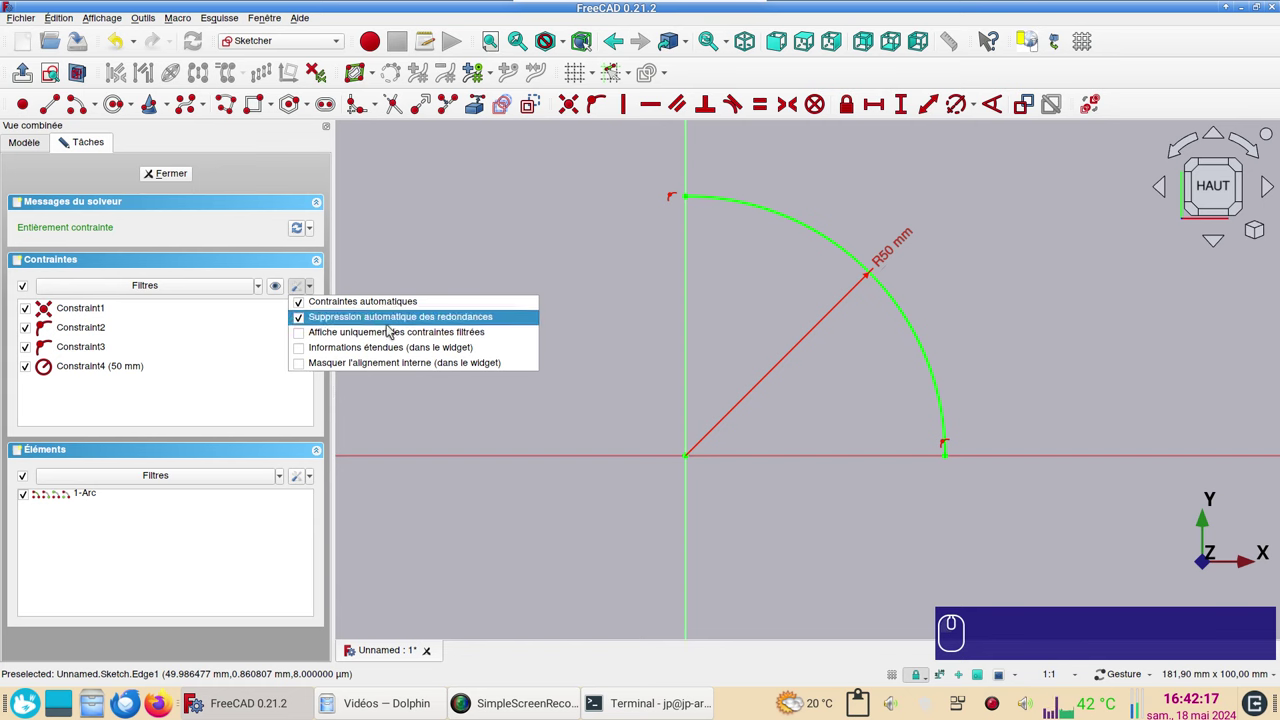
click(460, 258)
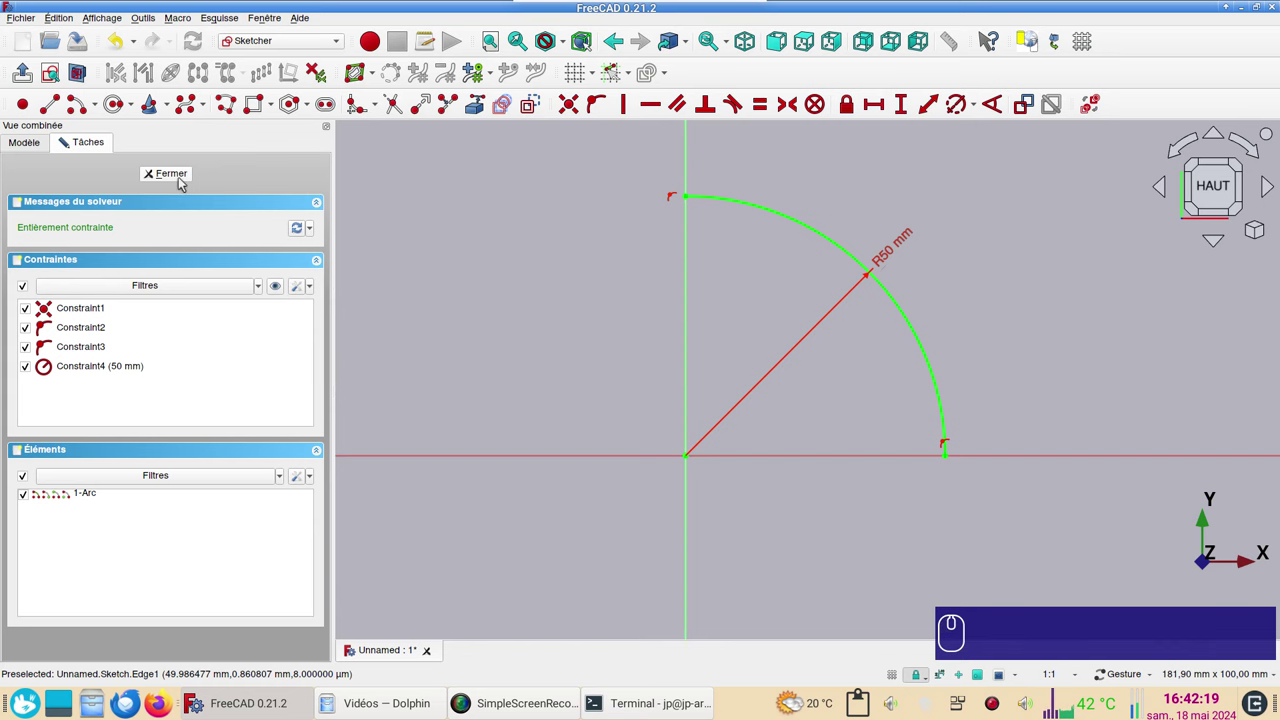
Orbit to view the arc in 3D and start creating a second sketch
drag(182, 180, 794, 456)
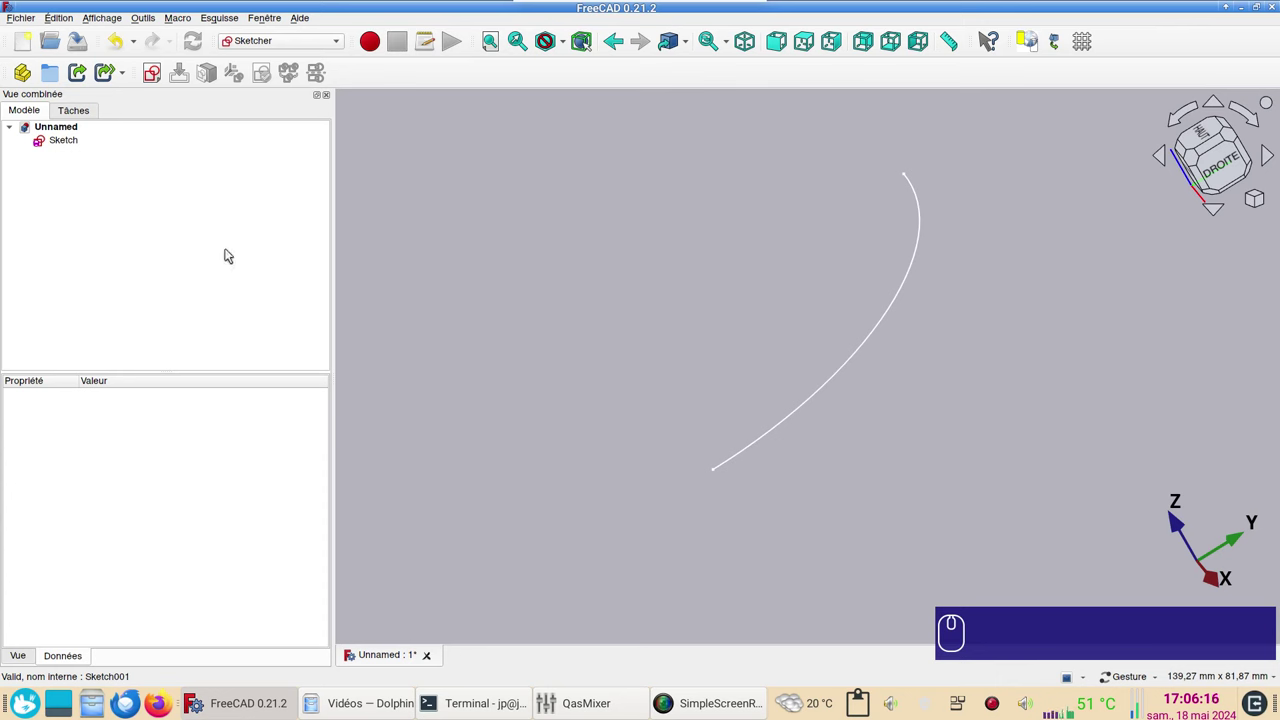
drag(294, 216, 468, 213)
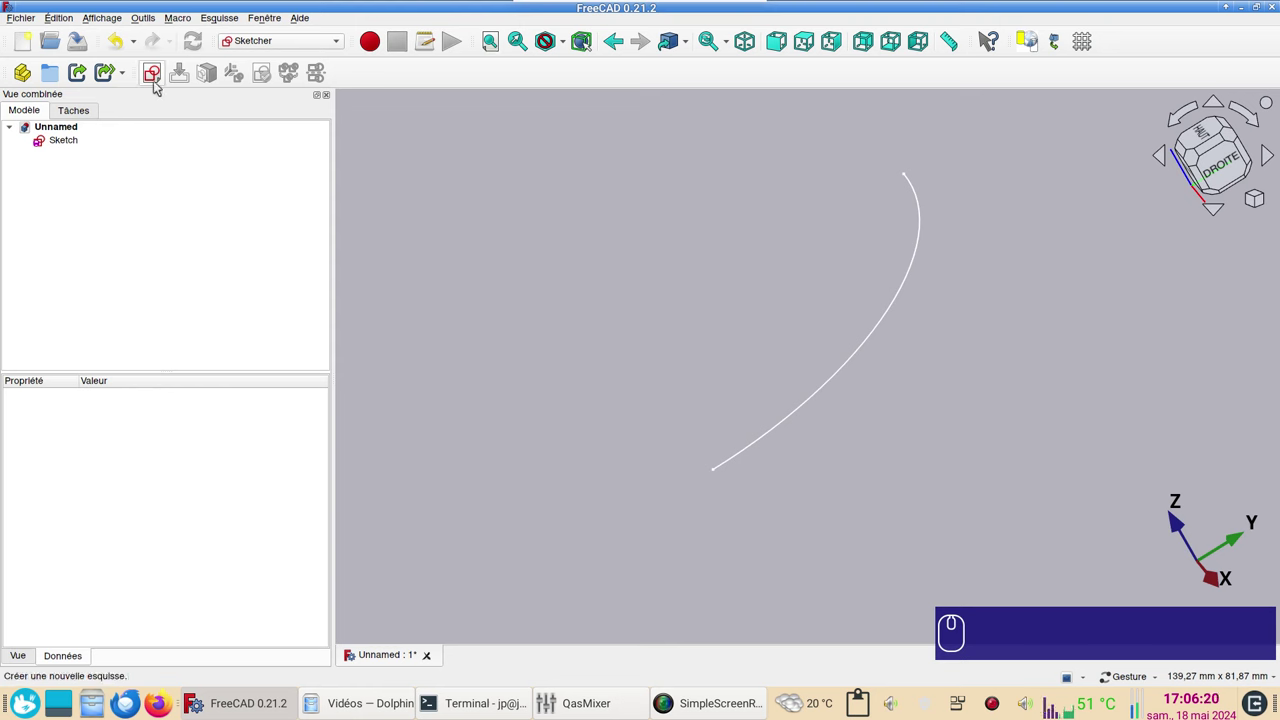
click(158, 85)
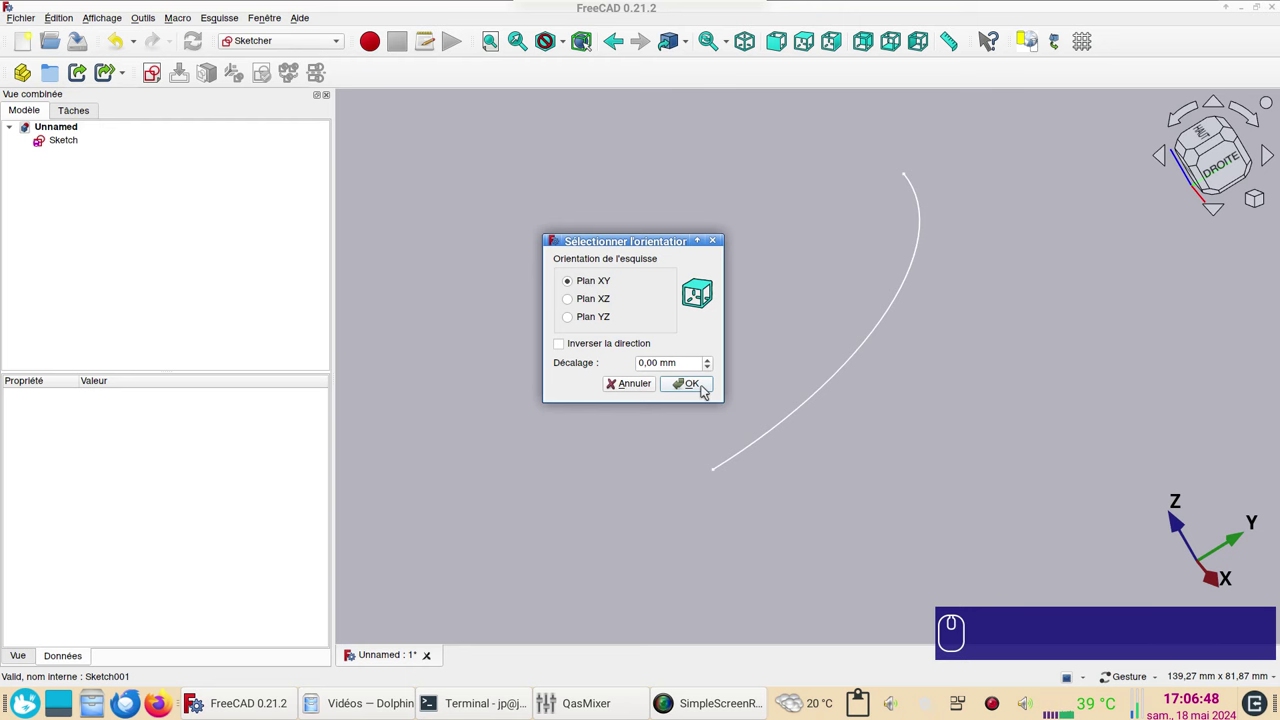
Confirm the XY plane and draw two circles joined by a centre-to-centre line
click(709, 387)
drag(759, 385, 154, 130)
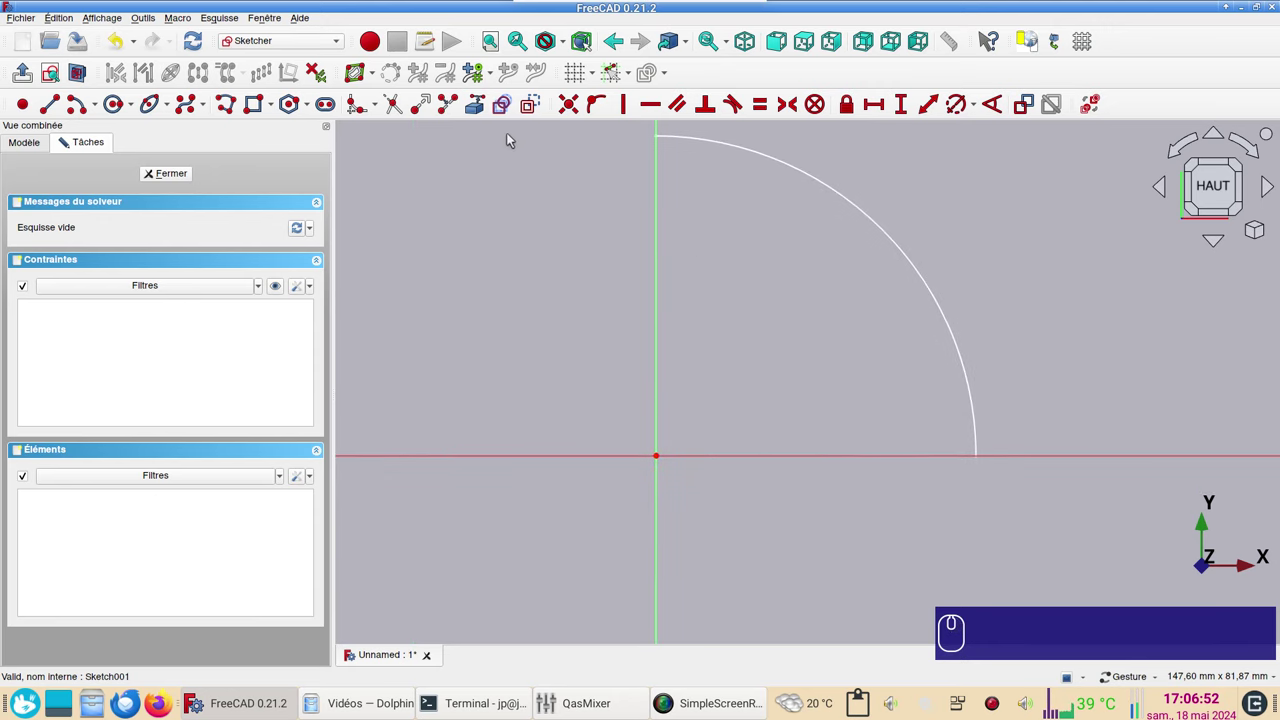
click(542, 110)
click(122, 111)
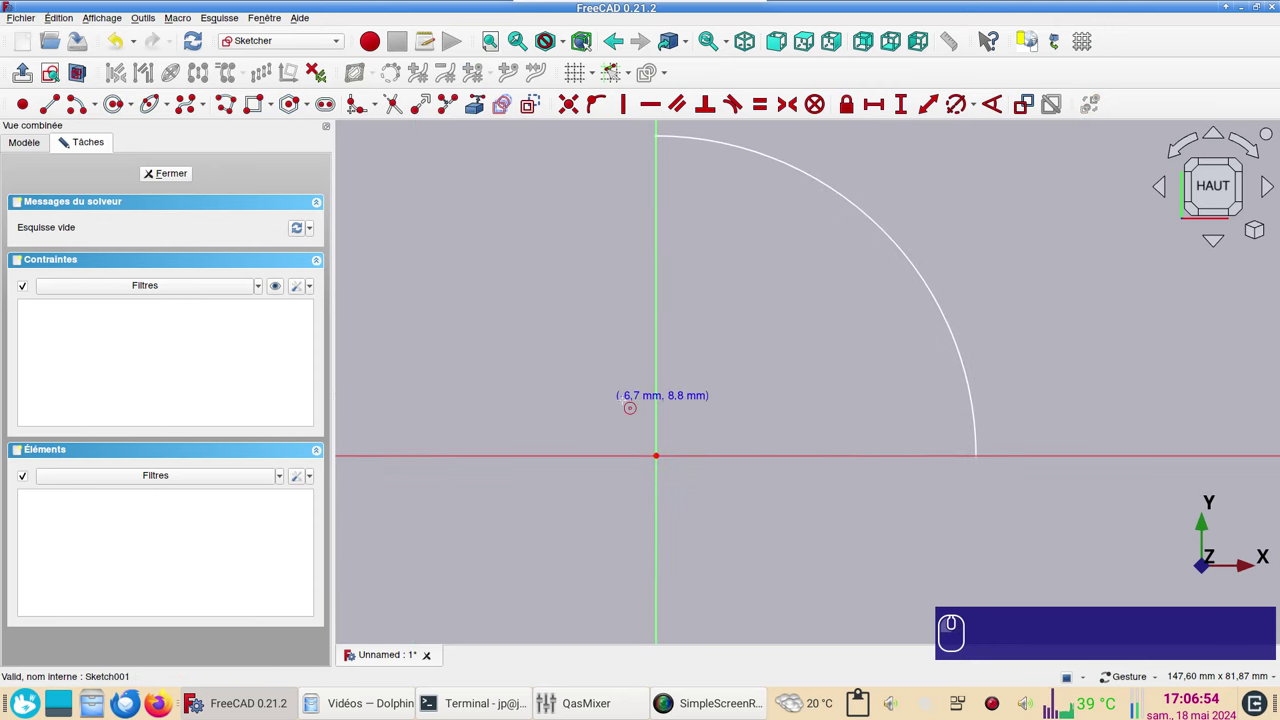
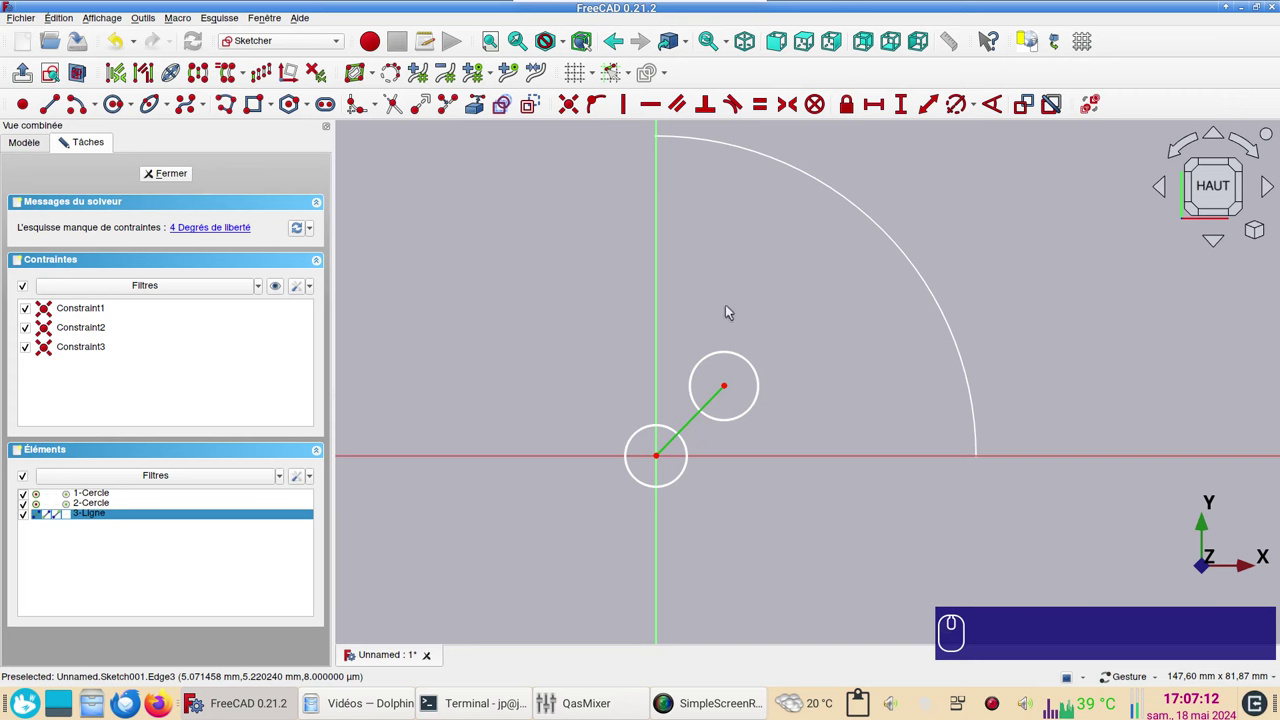
Constrain the connecting line at a 60° angle from the vertical axis
click(664, 336)
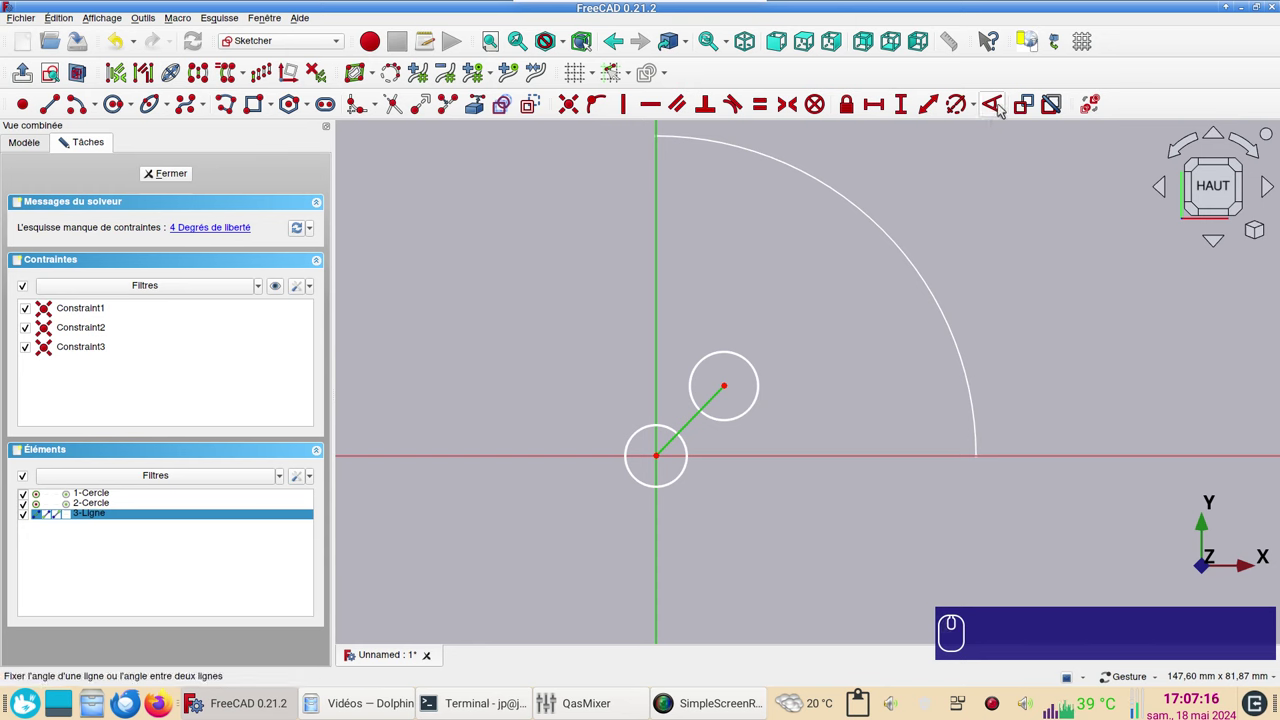
click(1006, 106)
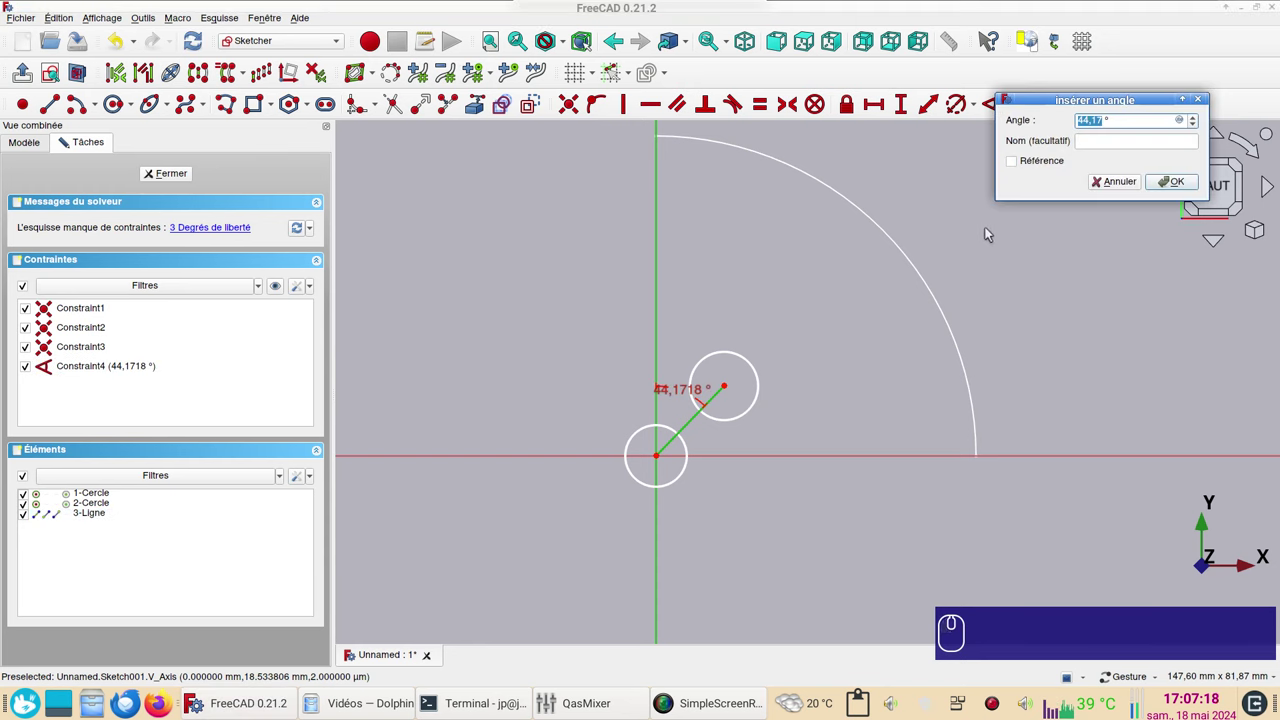
key(KP_6)
key(KP_0)
key(Return)
scroll(up, 3)
click(833, 419)
right_click(952, 365)
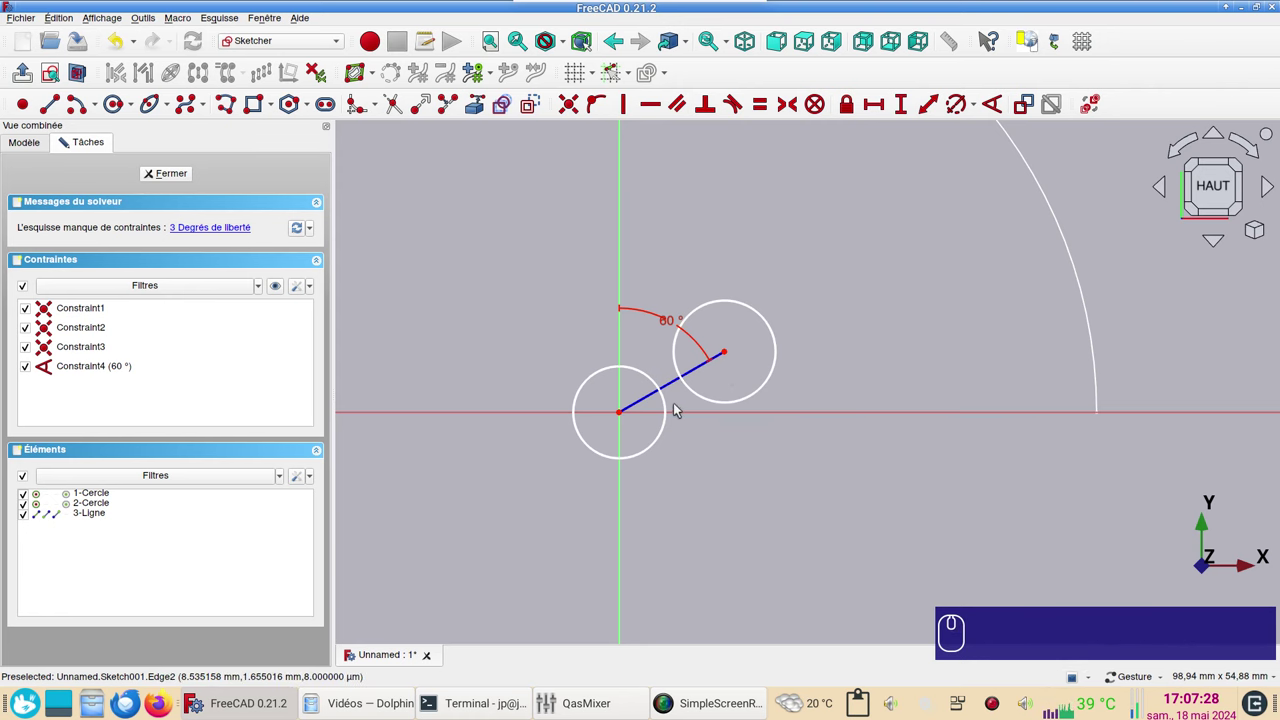
Make both circles equal with a 10 mm diameter constraint named diam
click(675, 409)
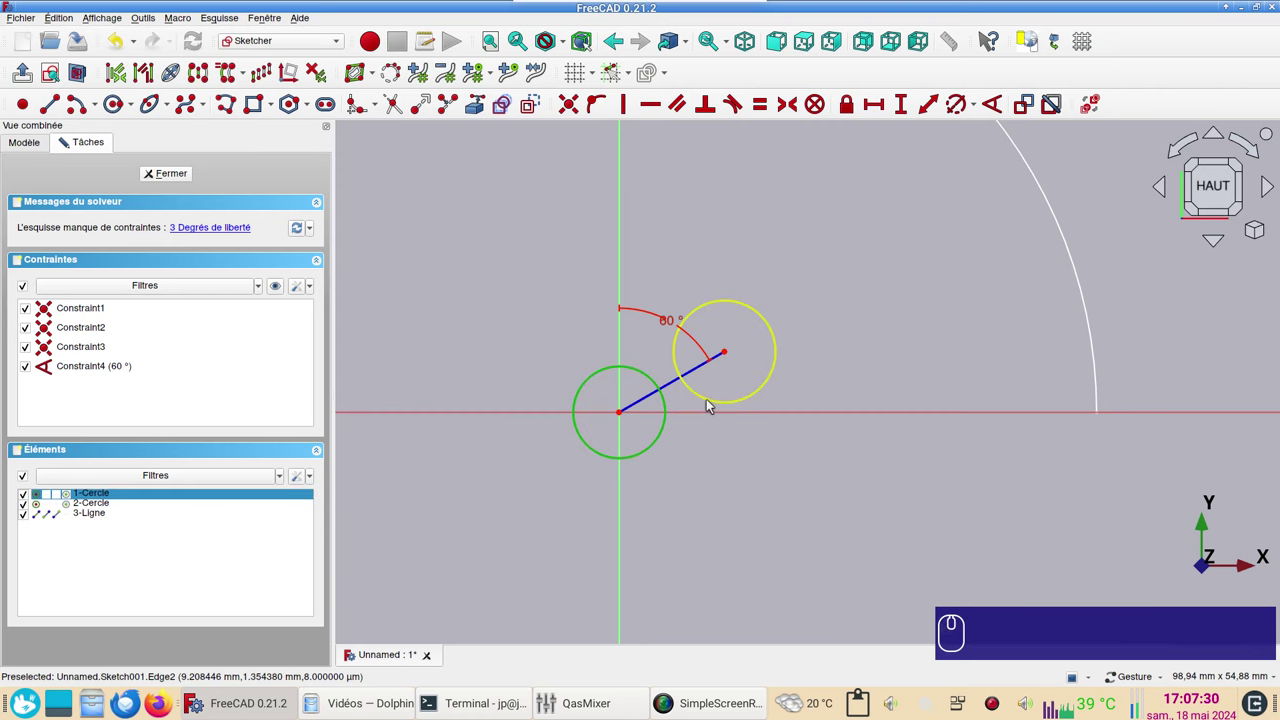
click(714, 401)
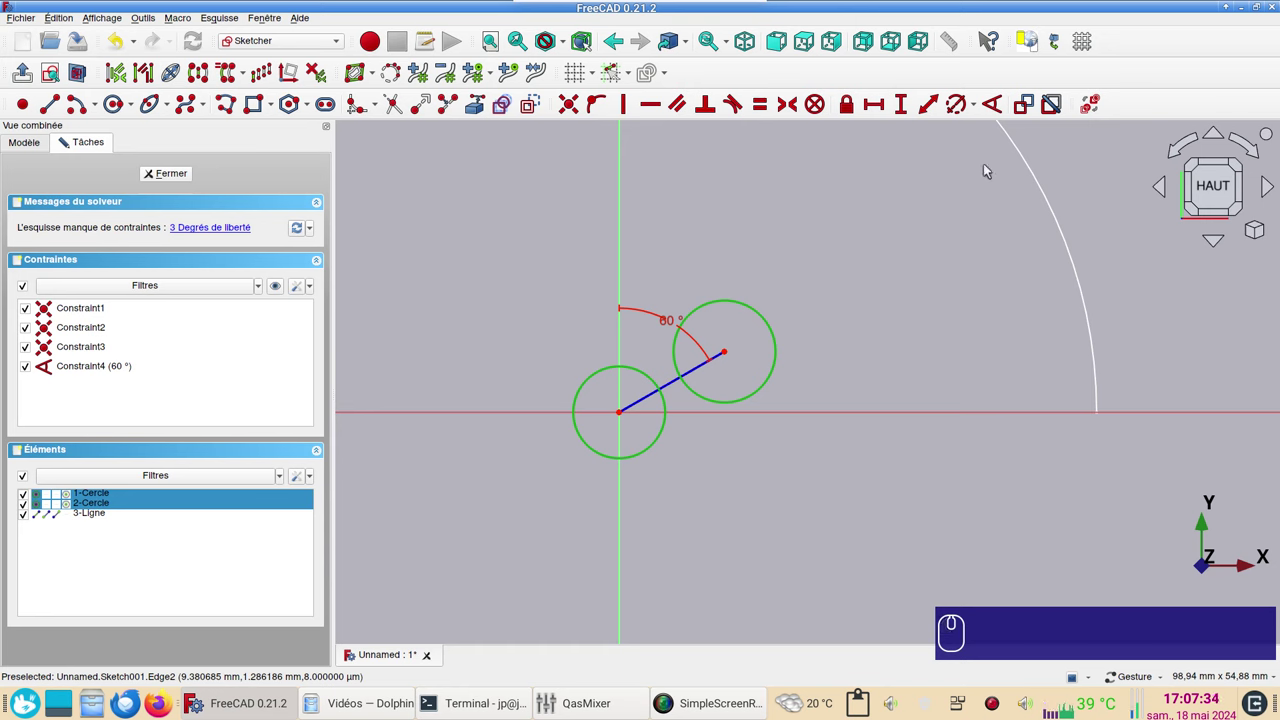
text(r)
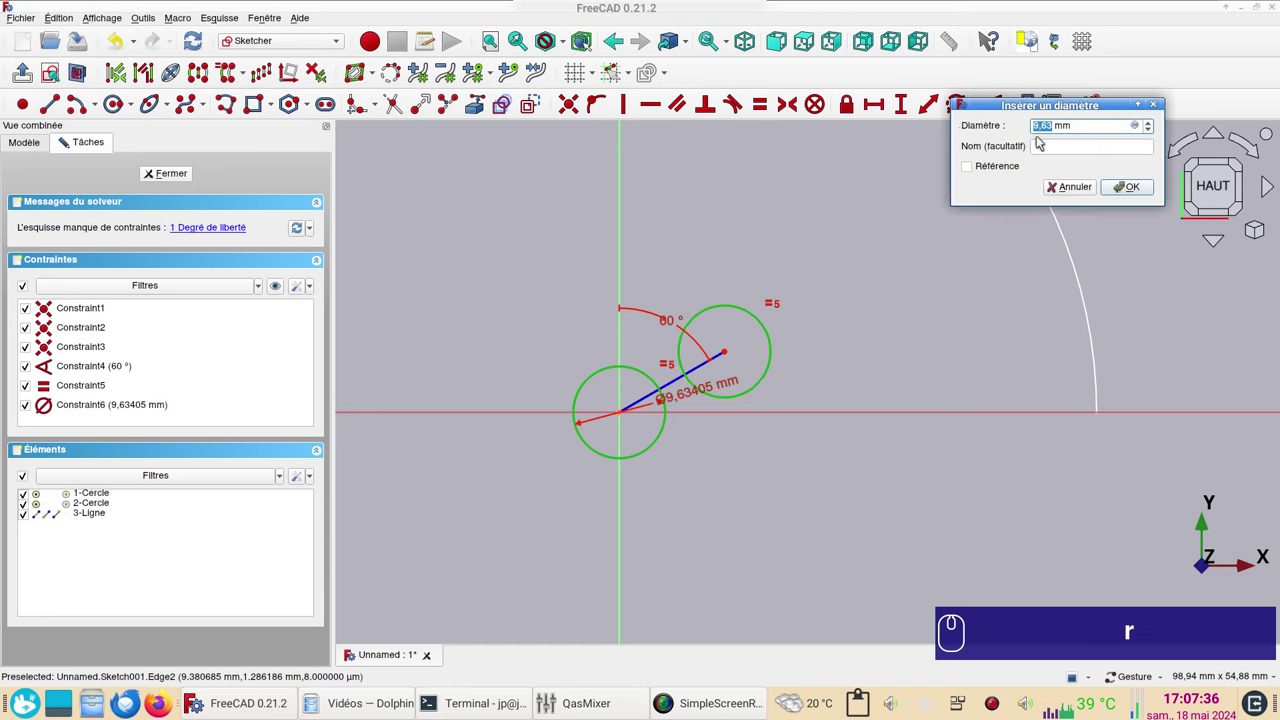
key(KP_1)
key(KP_0)
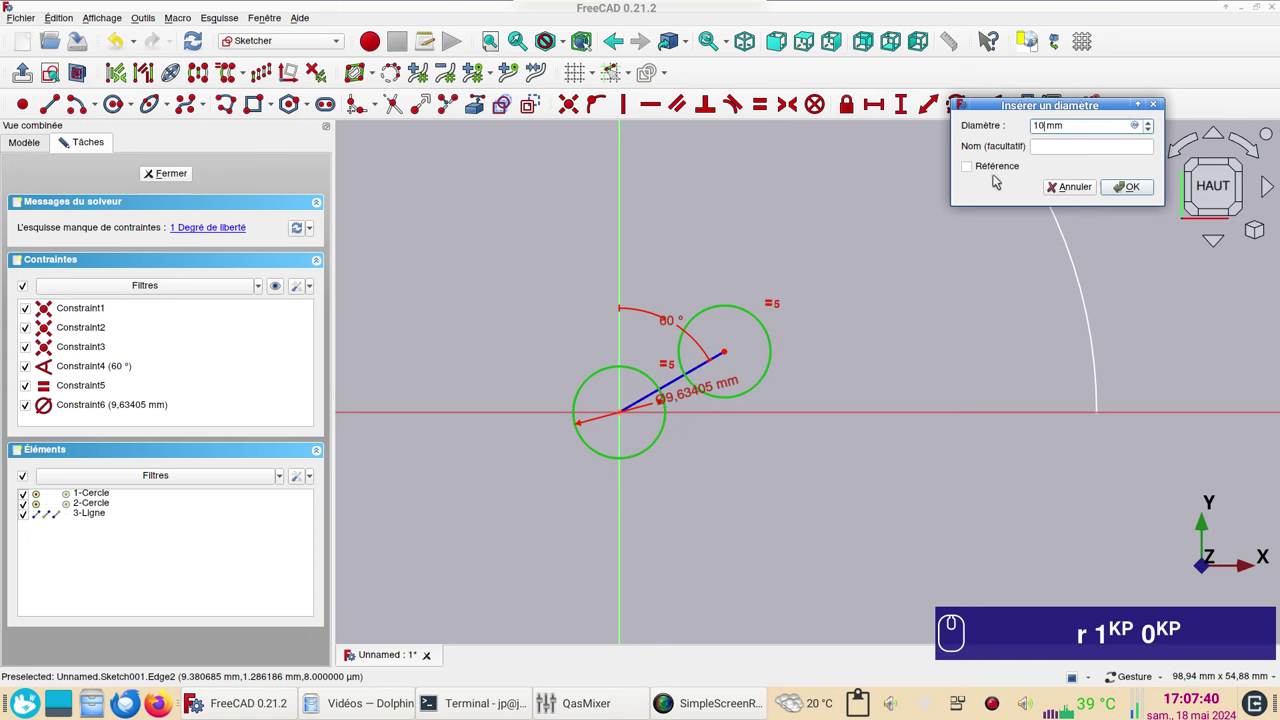
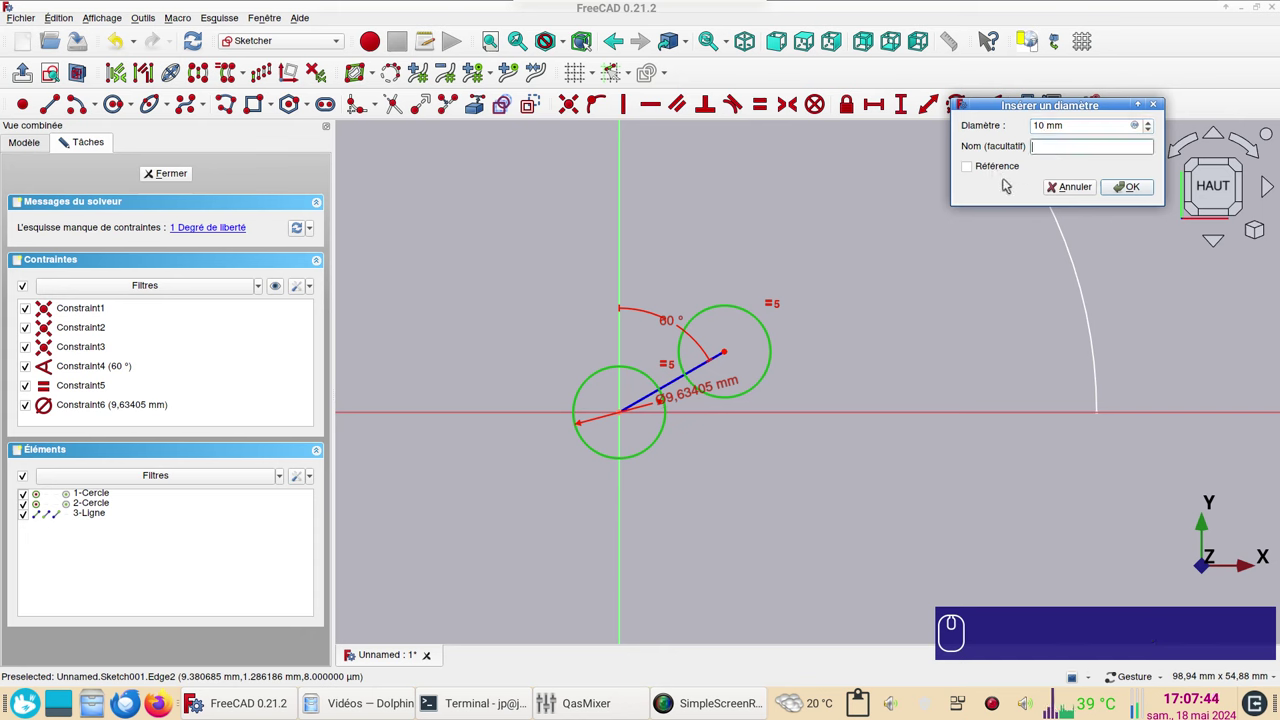
text(diam)
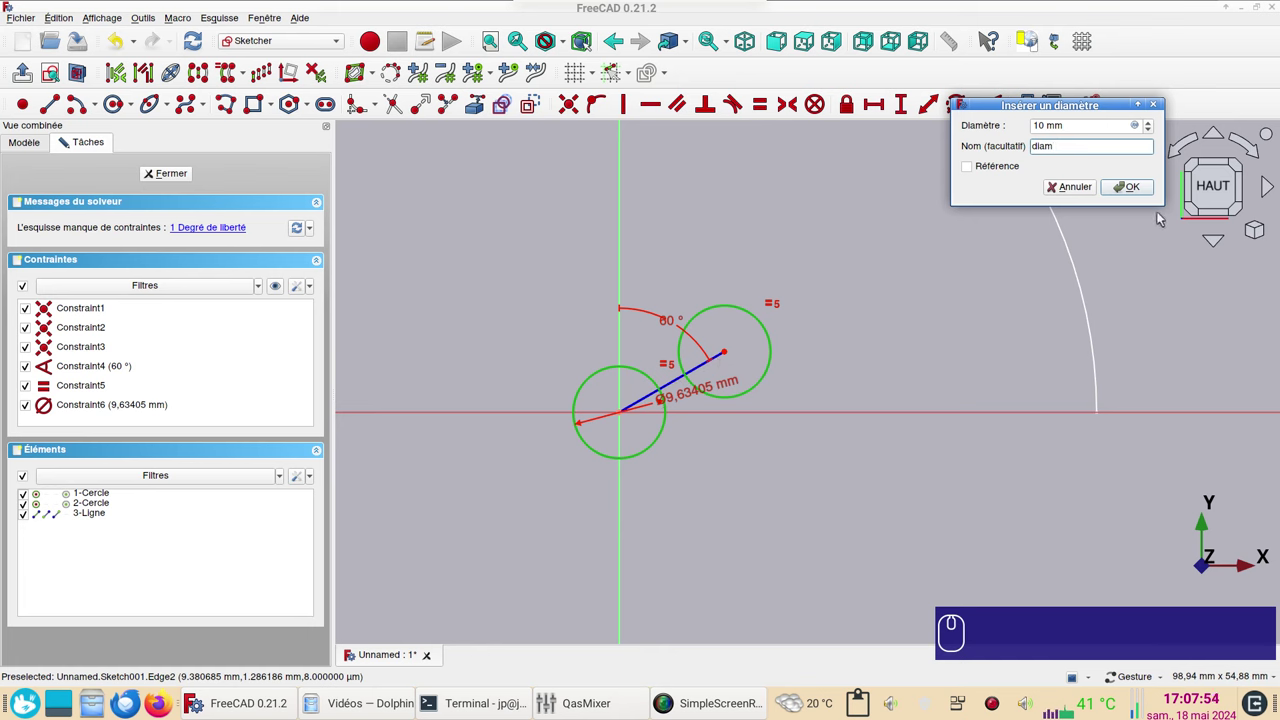
click(1154, 194)
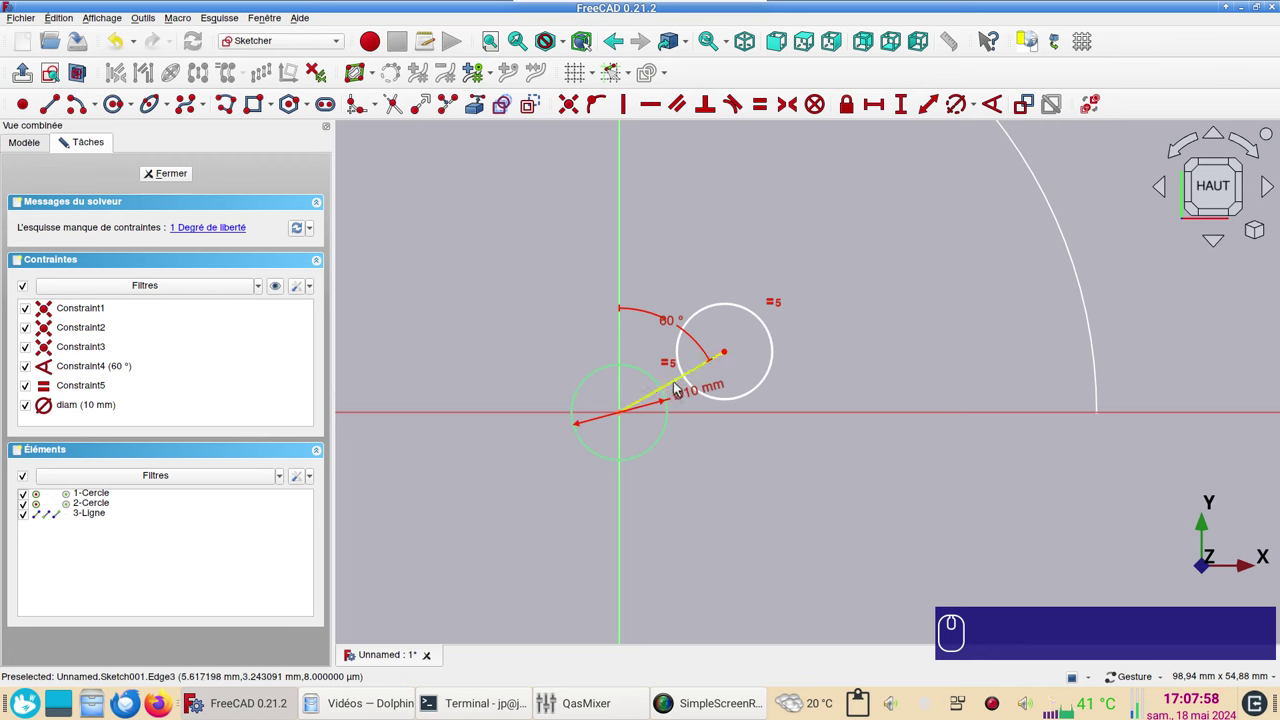
click(678, 389)
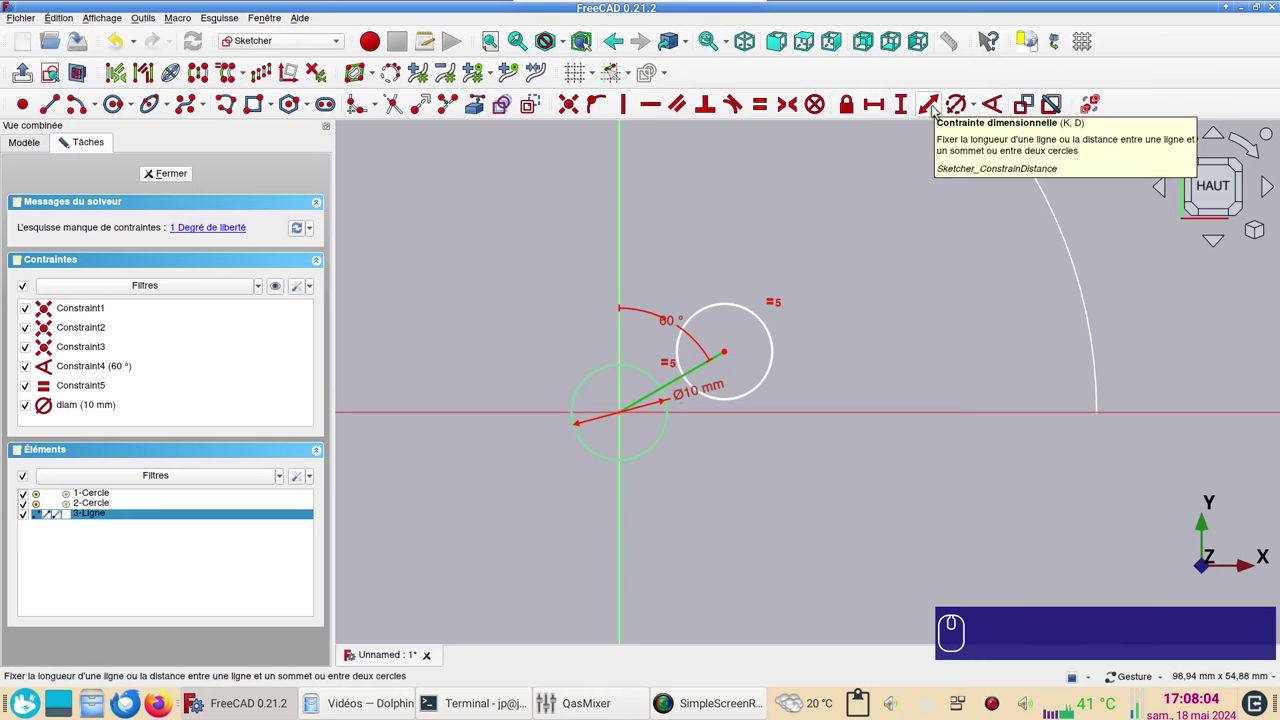
Set the centre distance by the expression Constraints.diam*1.2
click(936, 112)
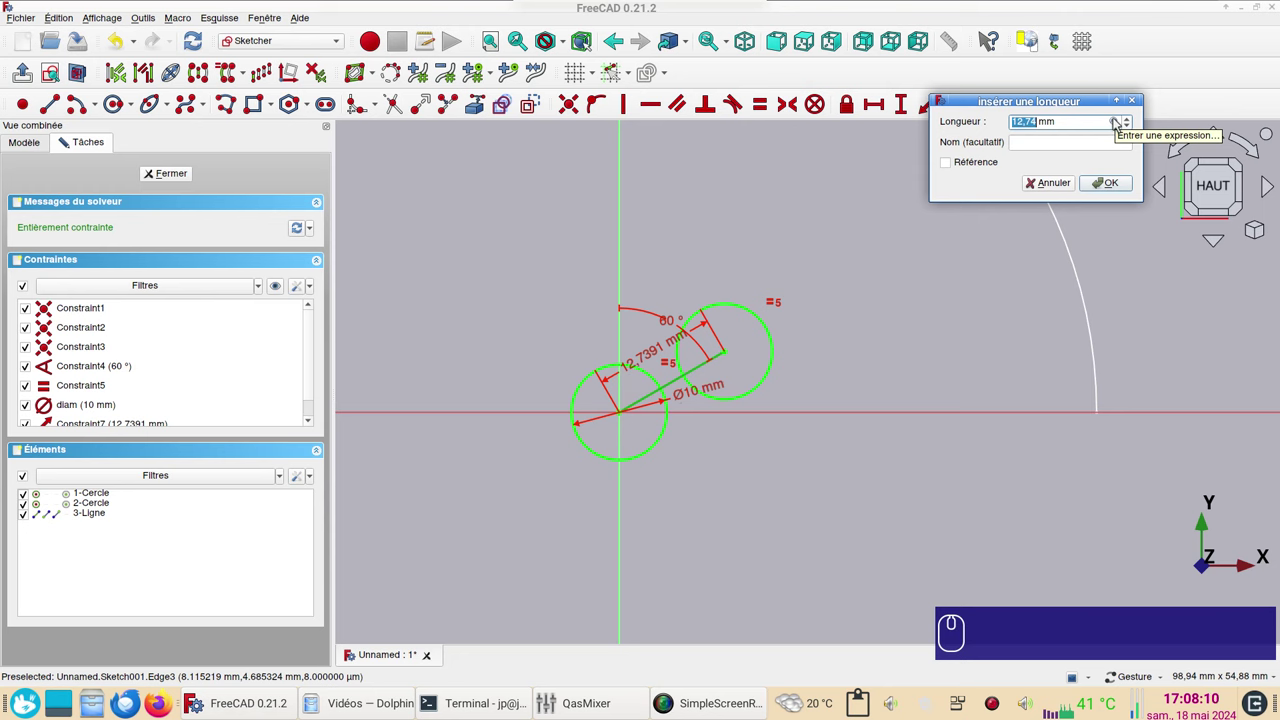
click(1120, 118)
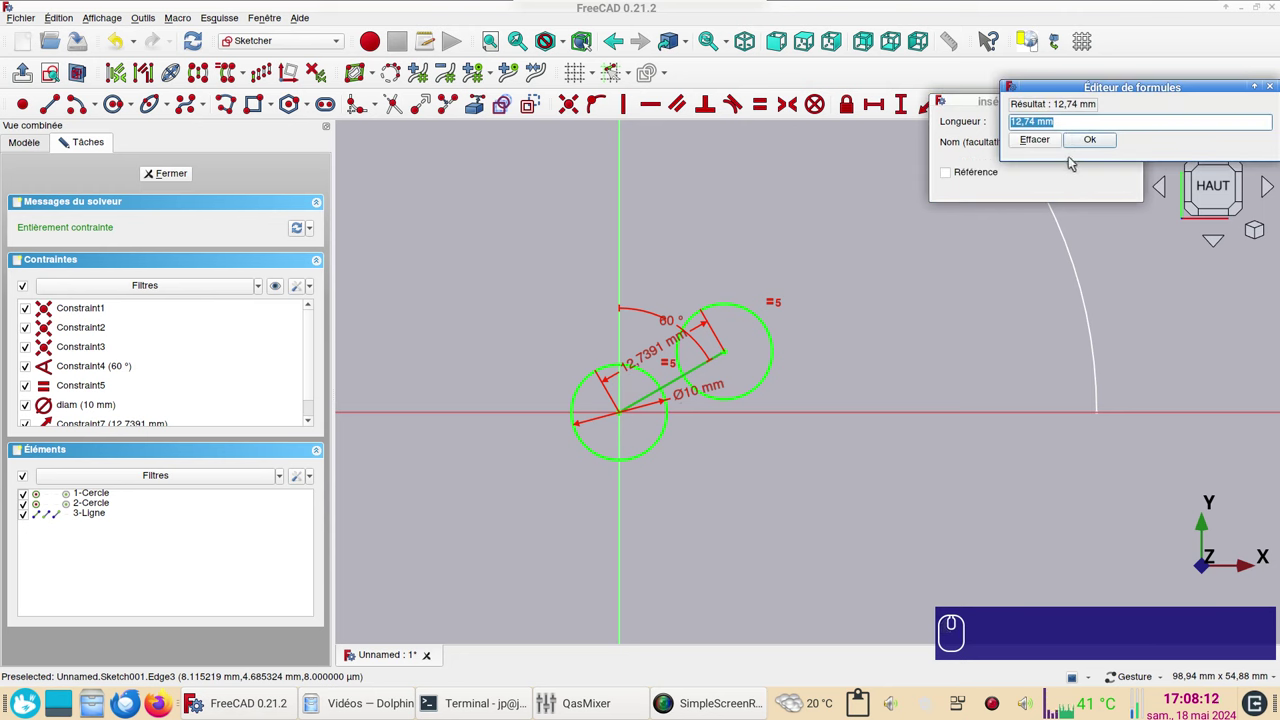
text(co)
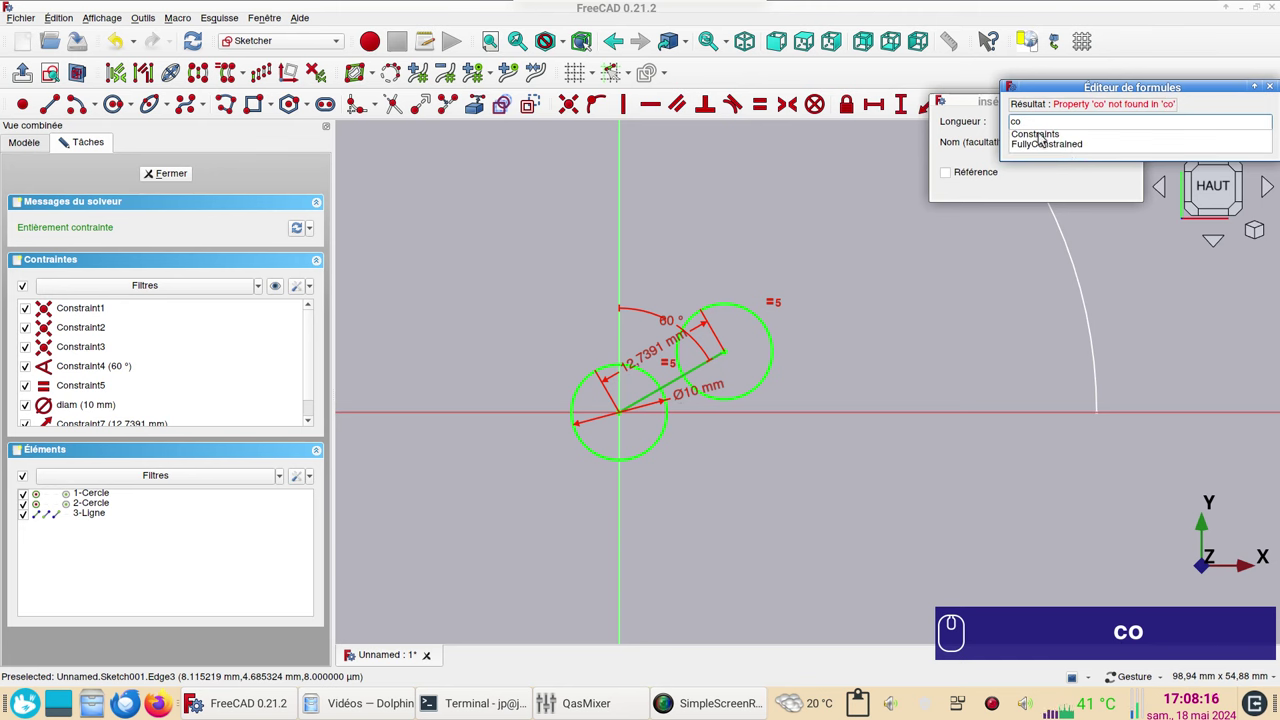
click(1045, 133)
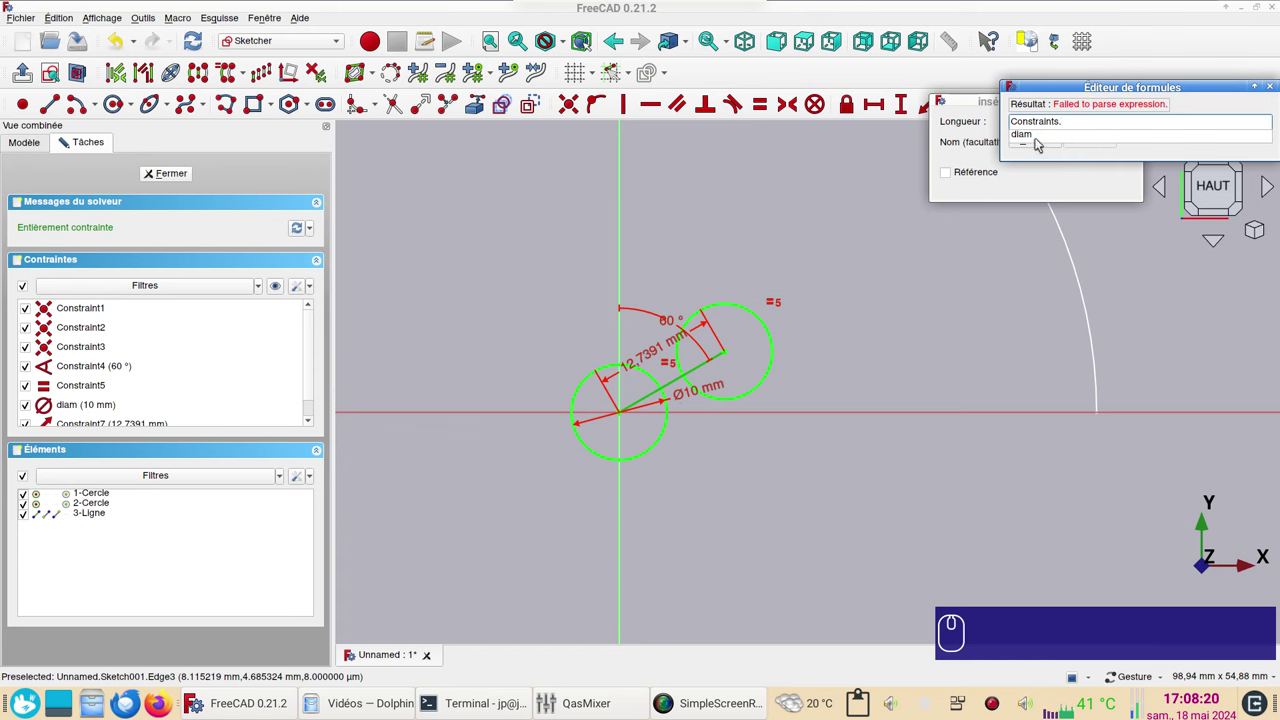
click(1042, 138)
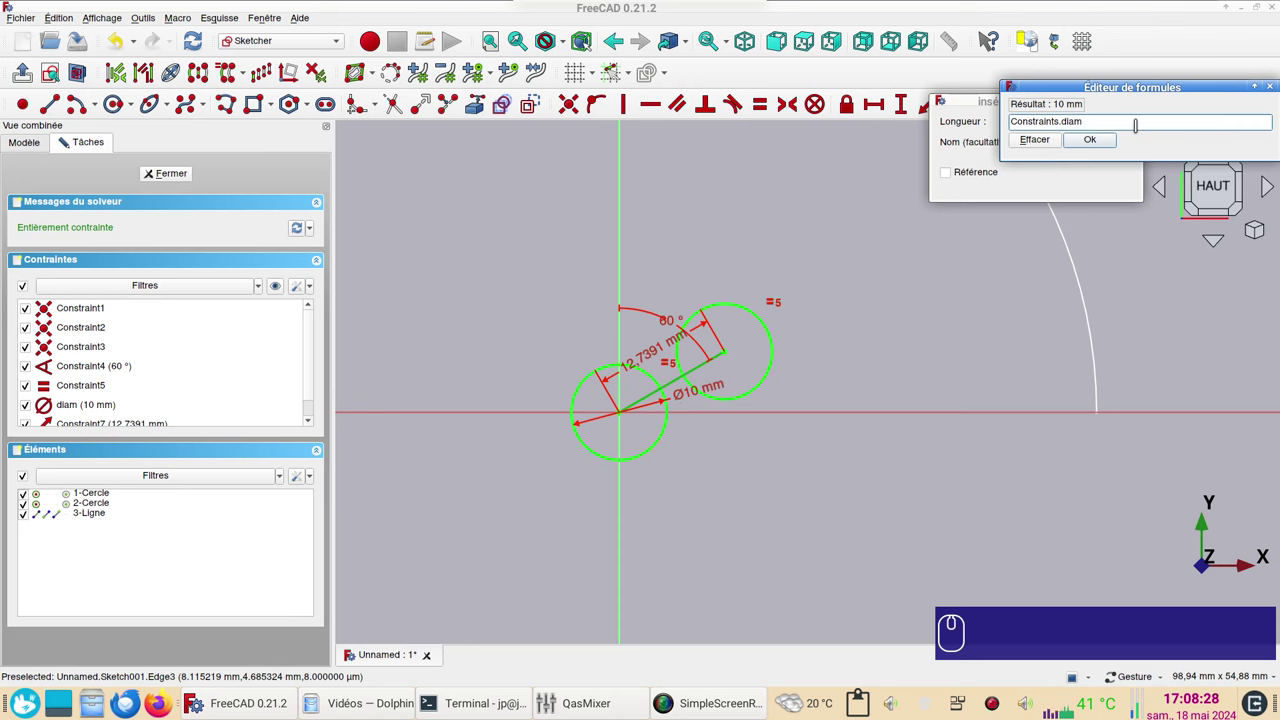
key(KP_Multiply)
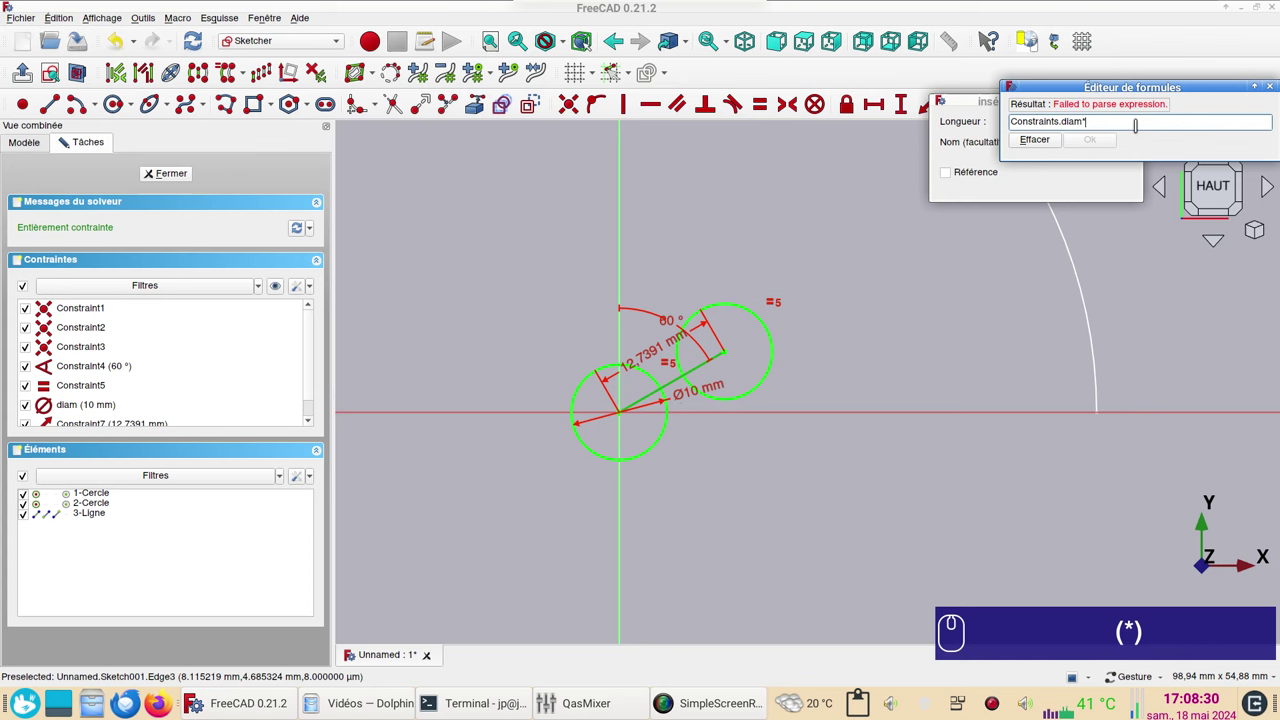
key(KP_1)
key(-)
key(KP_2)
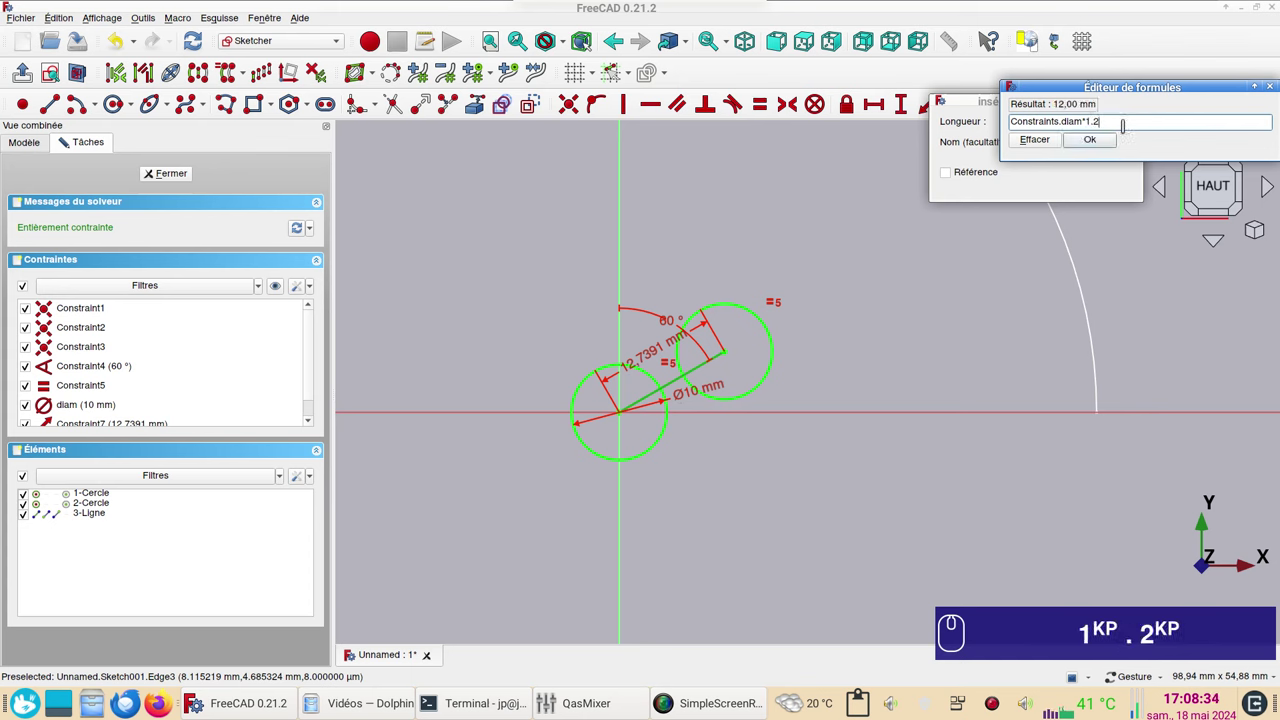
Recentre the circles and confirm the resulting 12 mm centre distance
middle_click(1109, 144)
drag(1109, 144, 834, 326)
middle_click(1121, 190)
scroll(up, 3)
click(666, 389)
middle_click(666, 389)
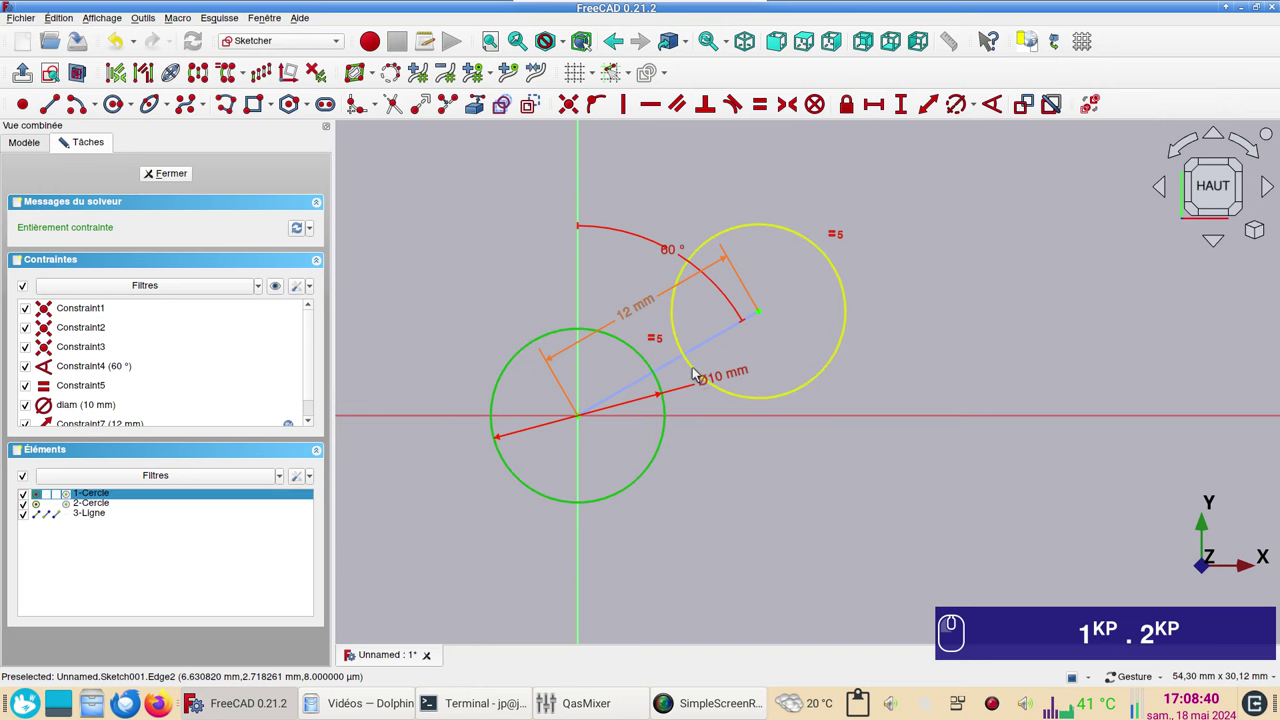
Cancel the redundant circle distance and reposition the 12 mm dimension label
click(699, 374)
middle_click(699, 374)
click(944, 109)
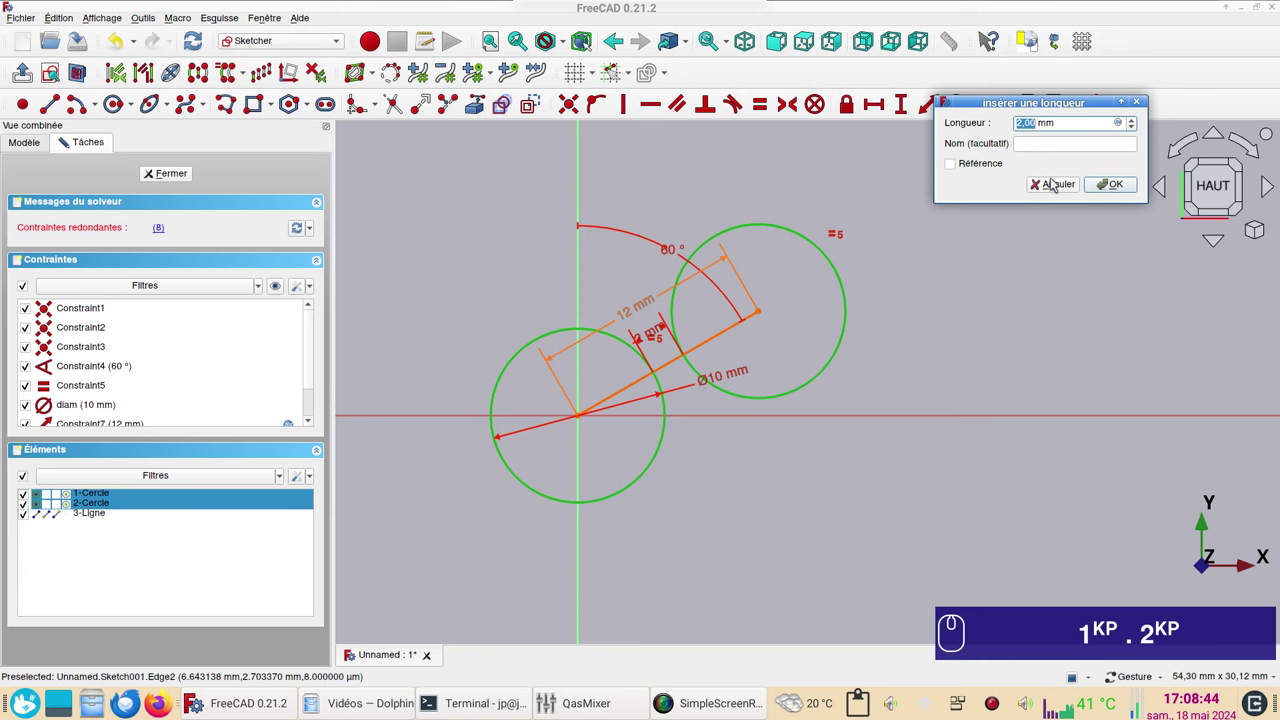
click(1057, 179)
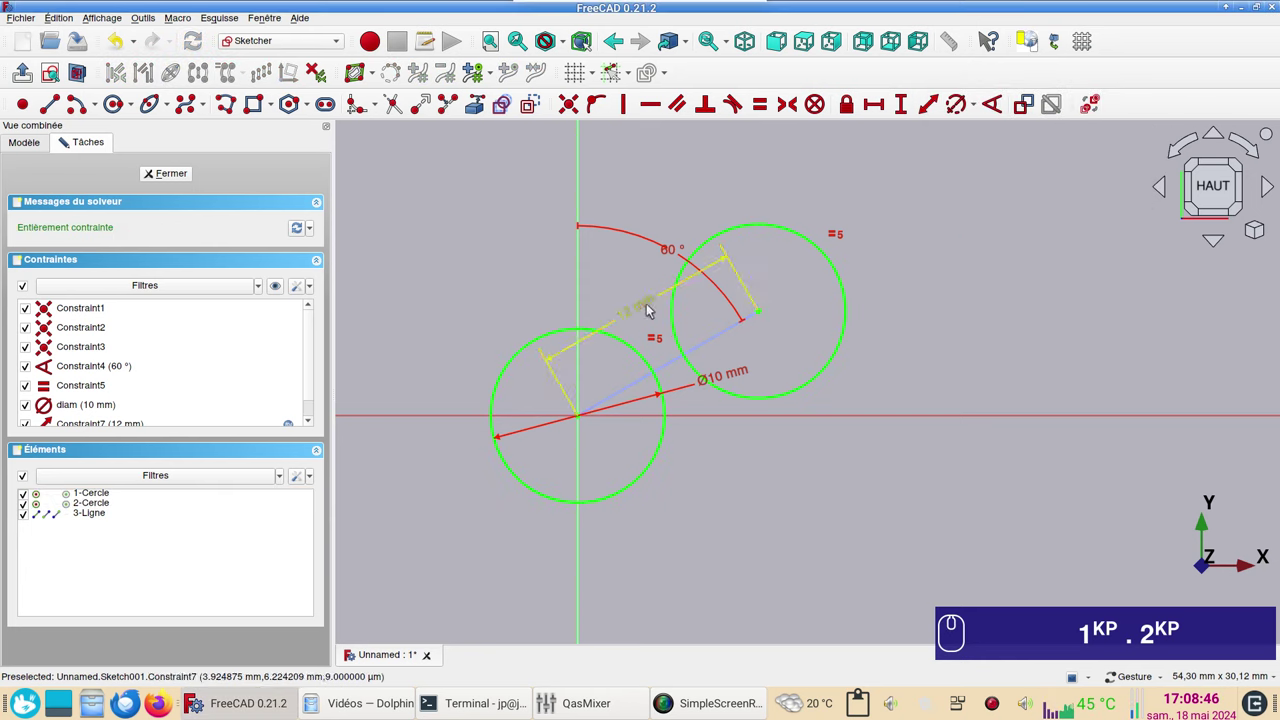
drag(727, 379, 753, 440)
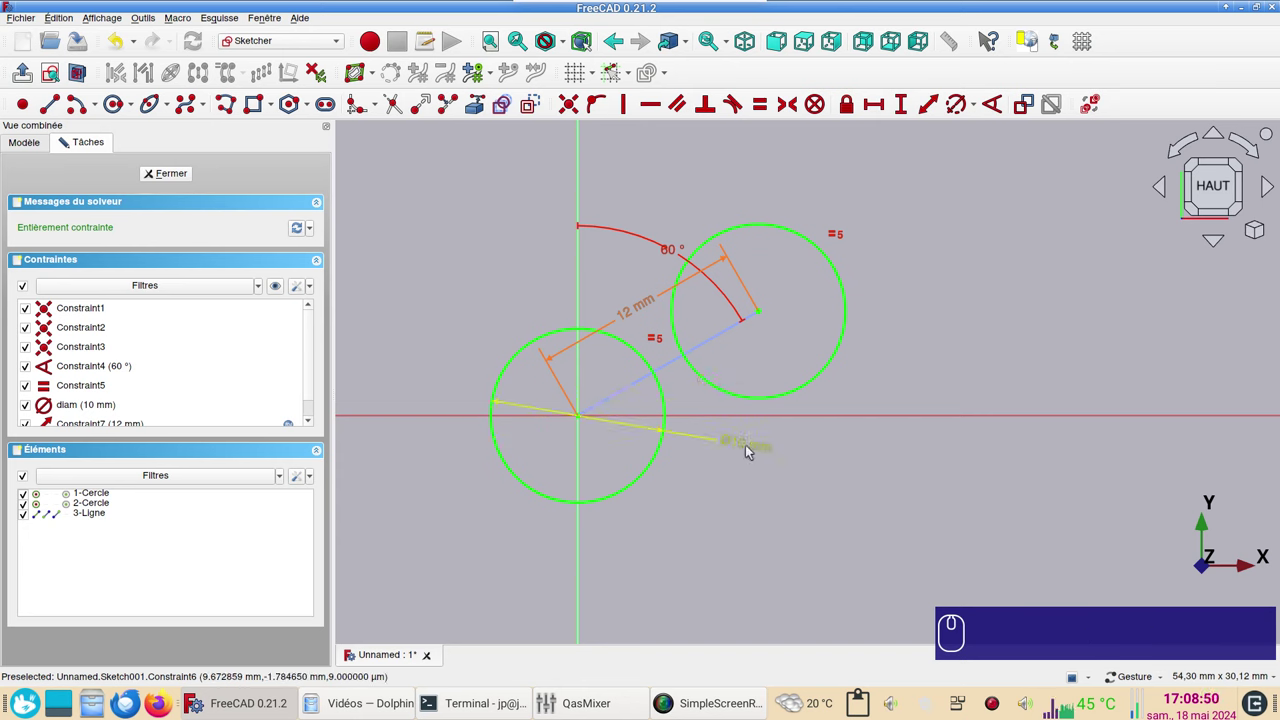
Change diam to 20 mm so the linked centre distance becomes 24 mm
click(753, 446)
key(KP_2)
key(KP_0)
key(Return)
scroll(down, 3)
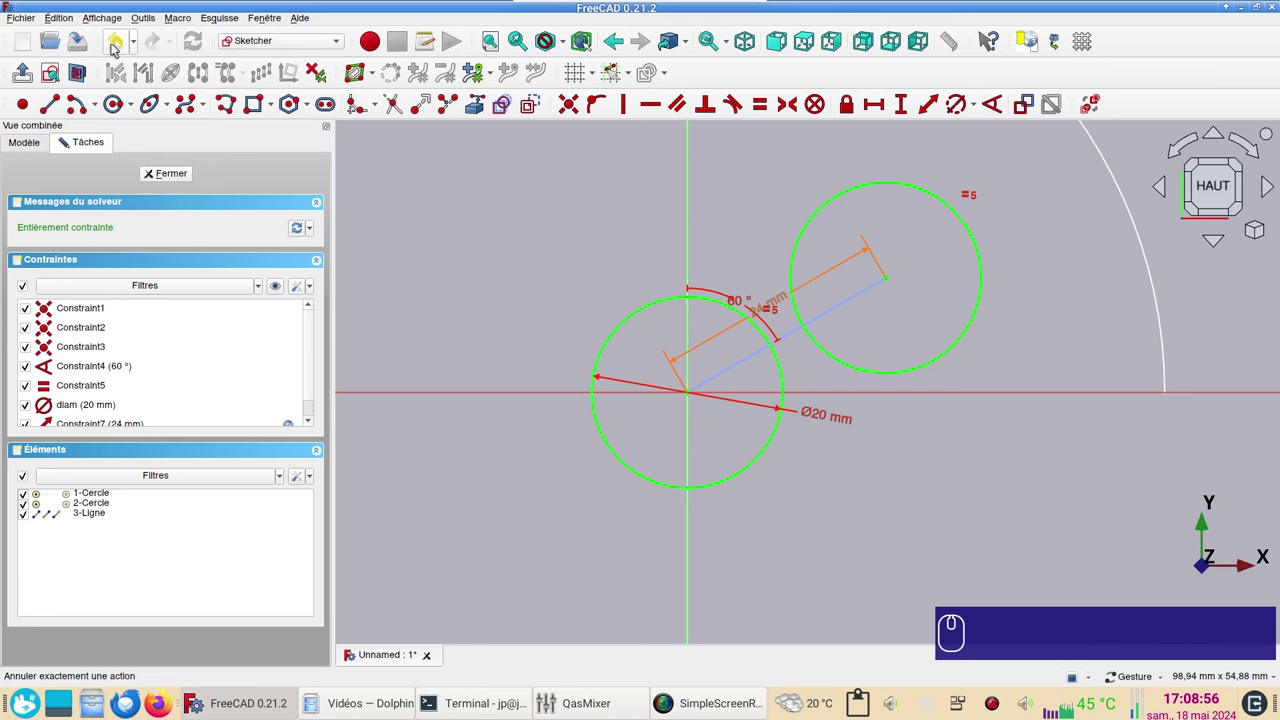
Undo the change back to diam 10 mm and select the lower circle's centre
click(114, 50)
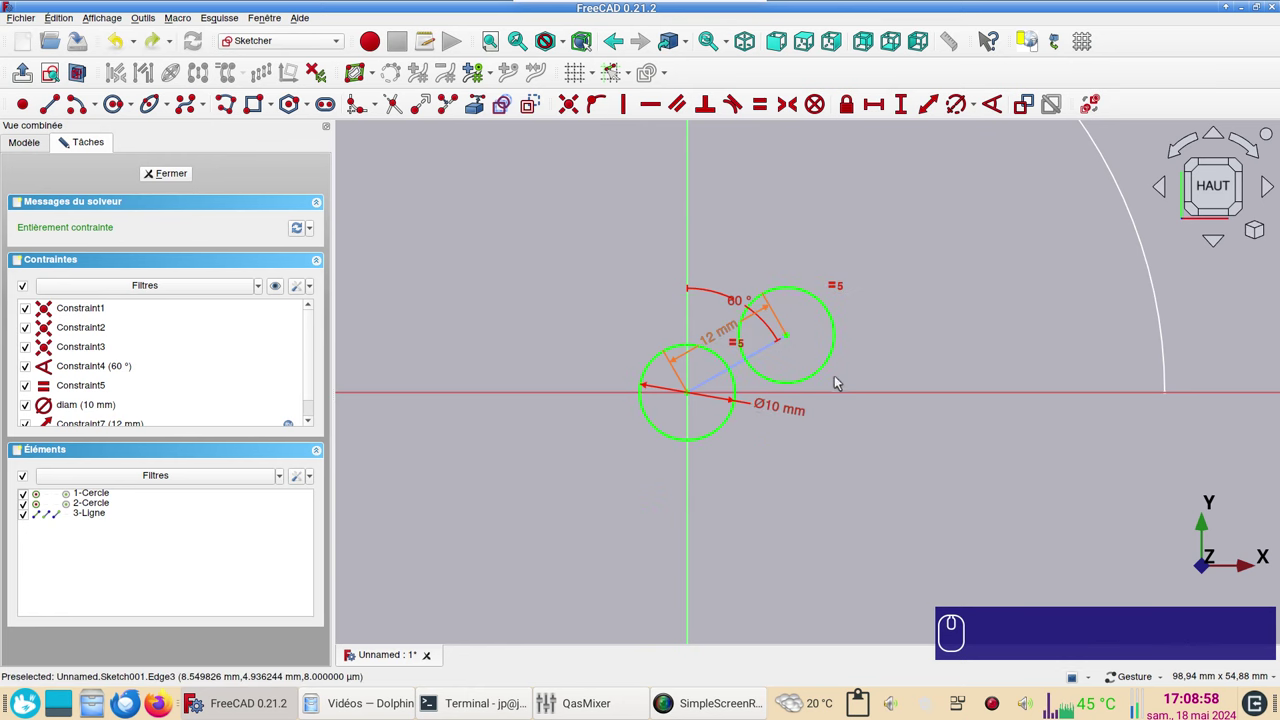
scroll(up, 3)
scroll(up, 3)
click(606, 421)
click(779, 520)
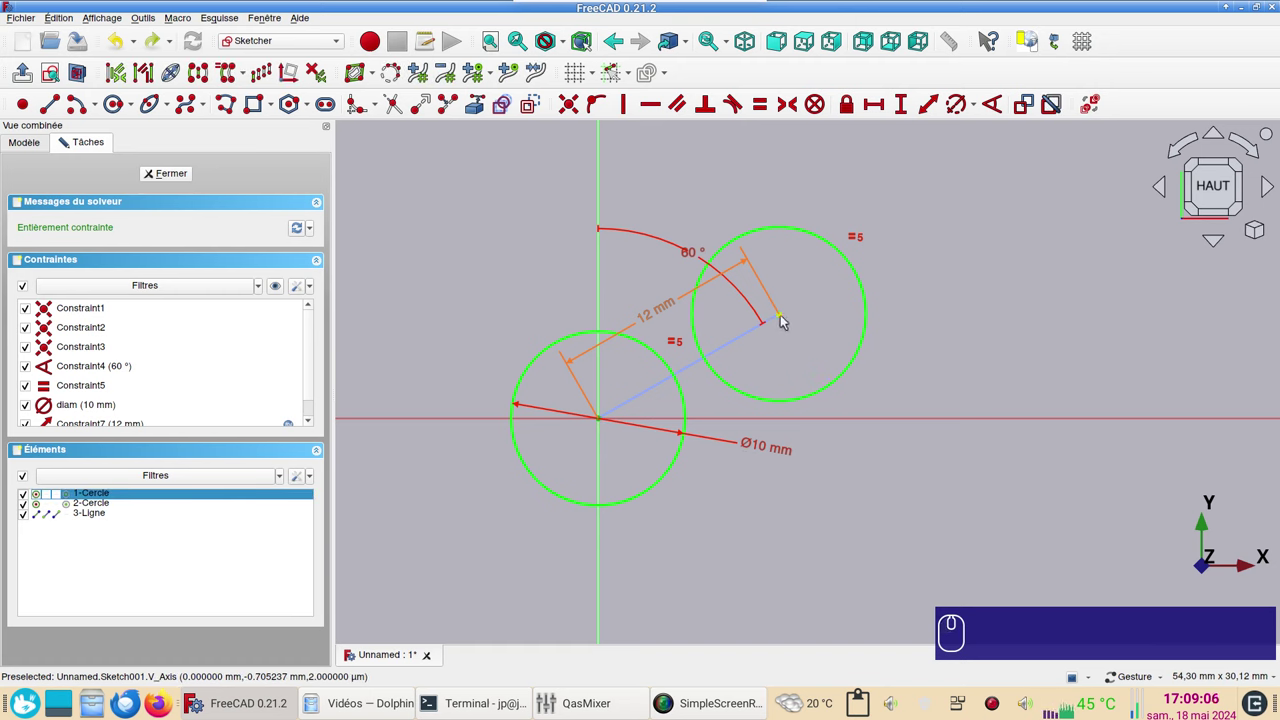
Add a reference horizontal dimension ecart_x (10,3923 mm) between centres, placed above the circles
click(788, 318)
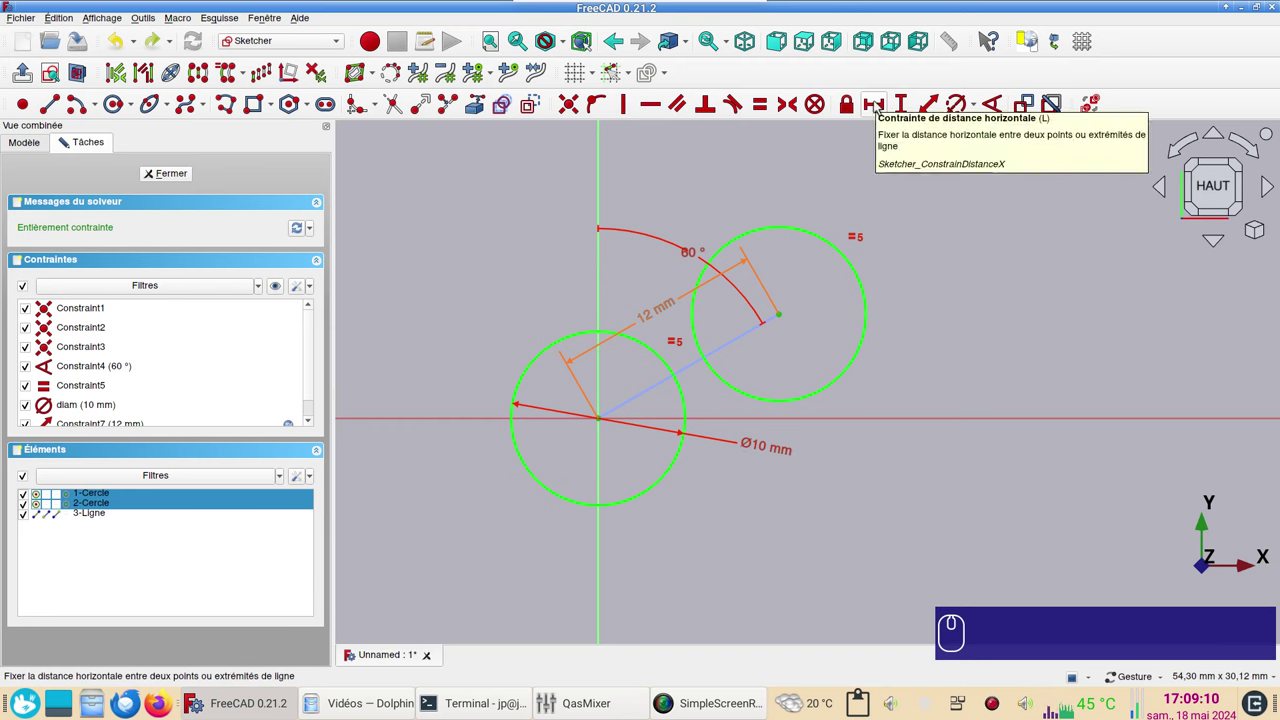
text(l)
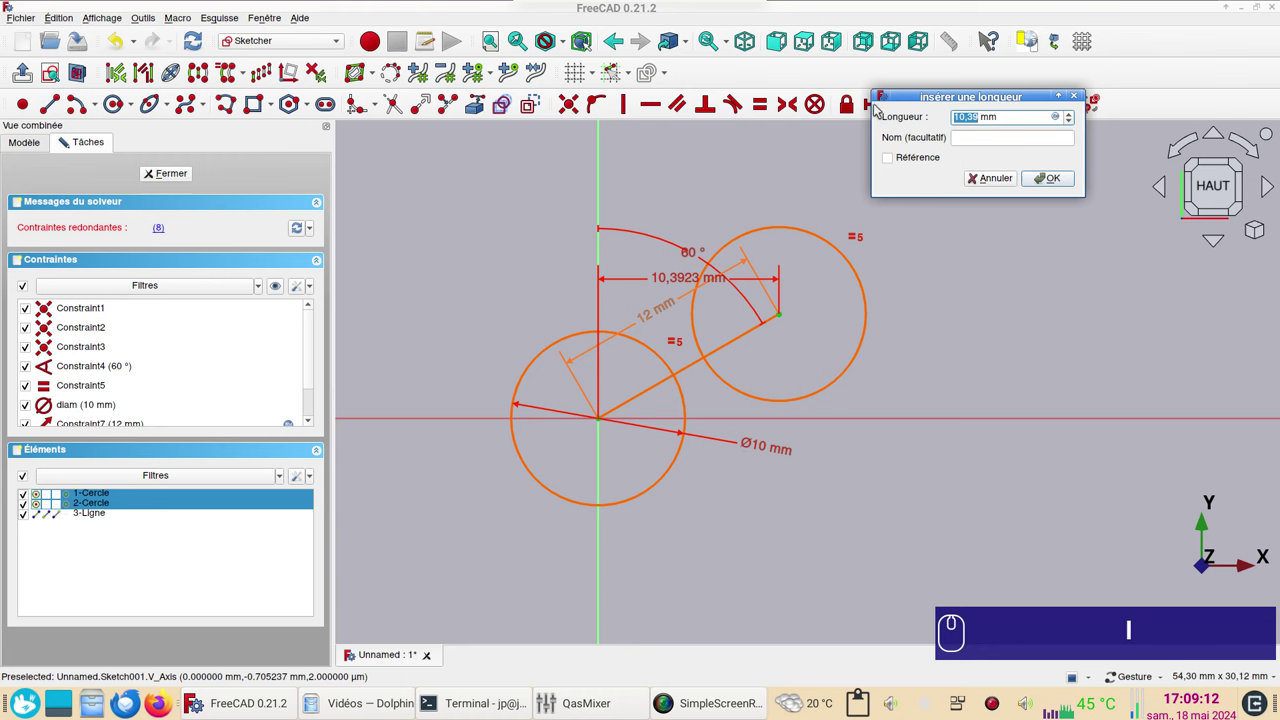
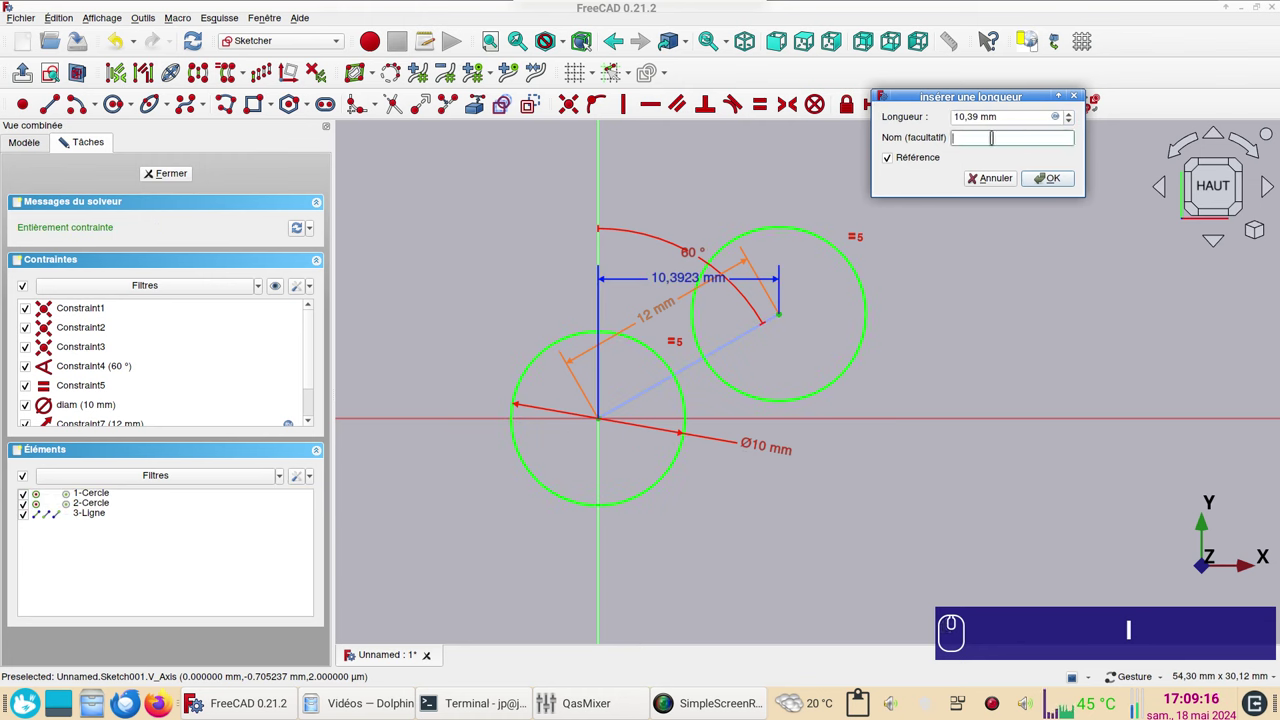
text(ecart_x)
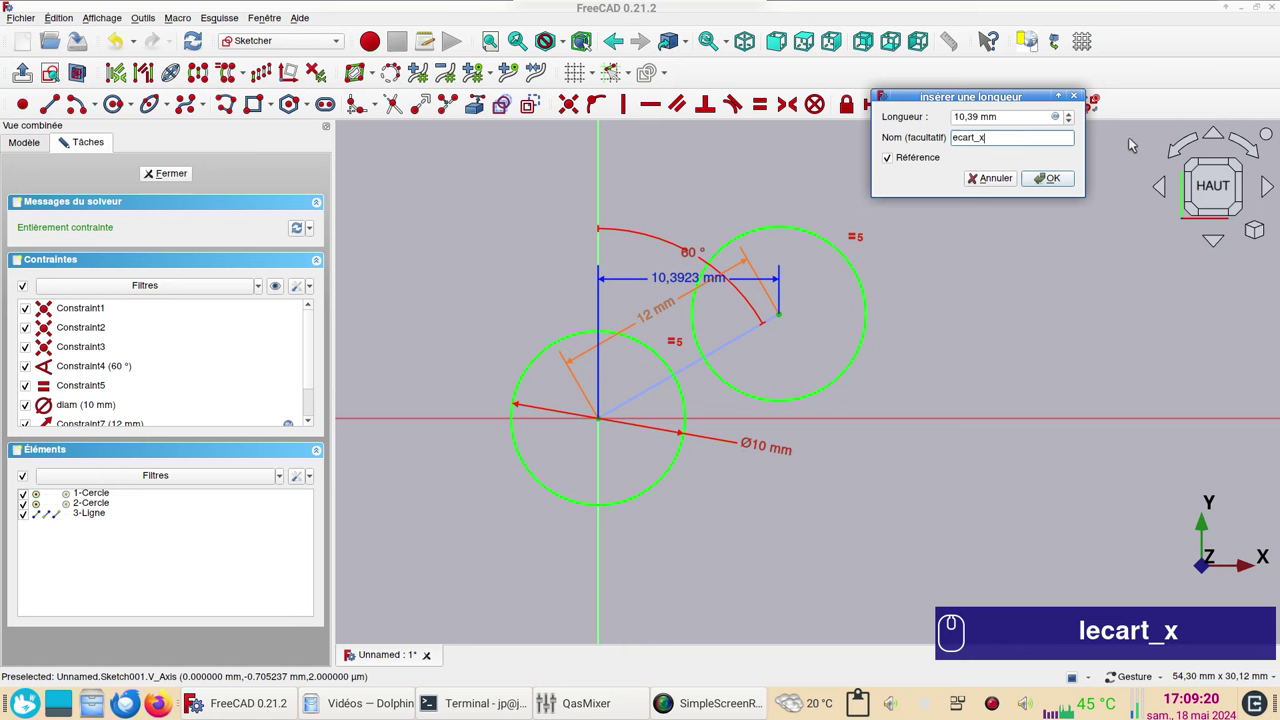
drag(1064, 176, 645, 301)
drag(676, 281, 782, 344)
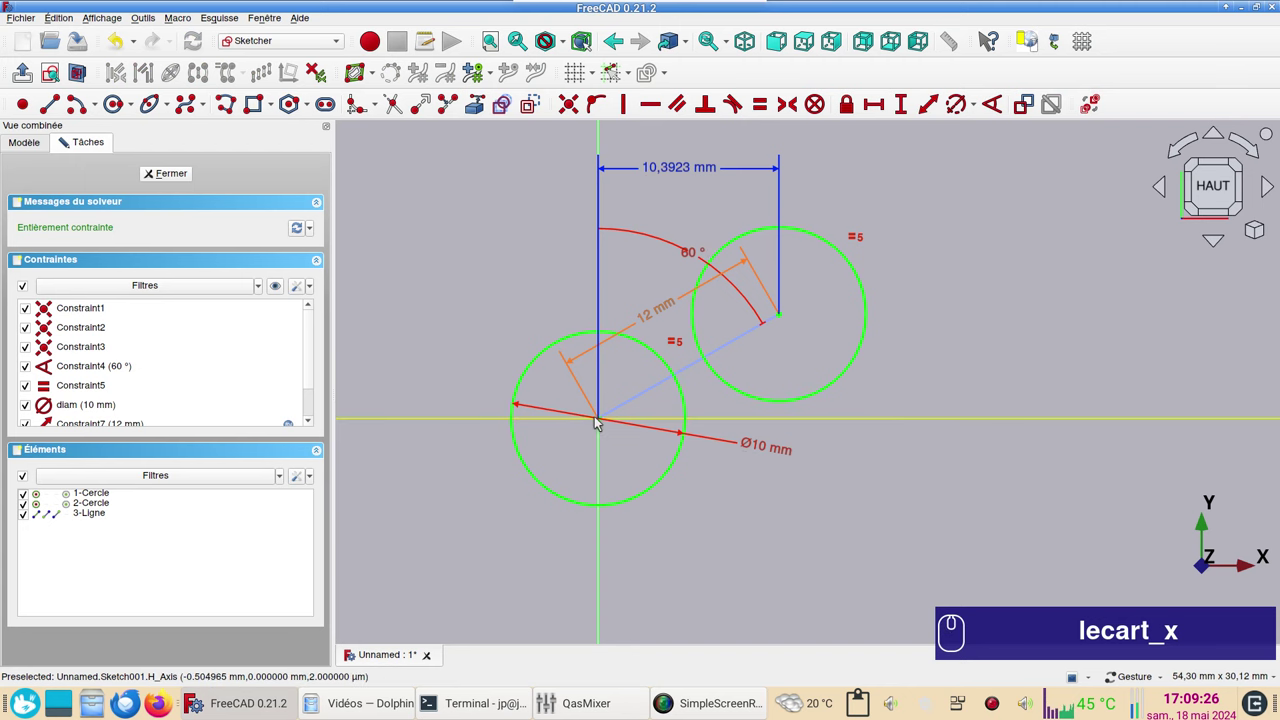
Add a reference vertical distance ecart_y of 6 mm between the two circle centres
click(609, 422)
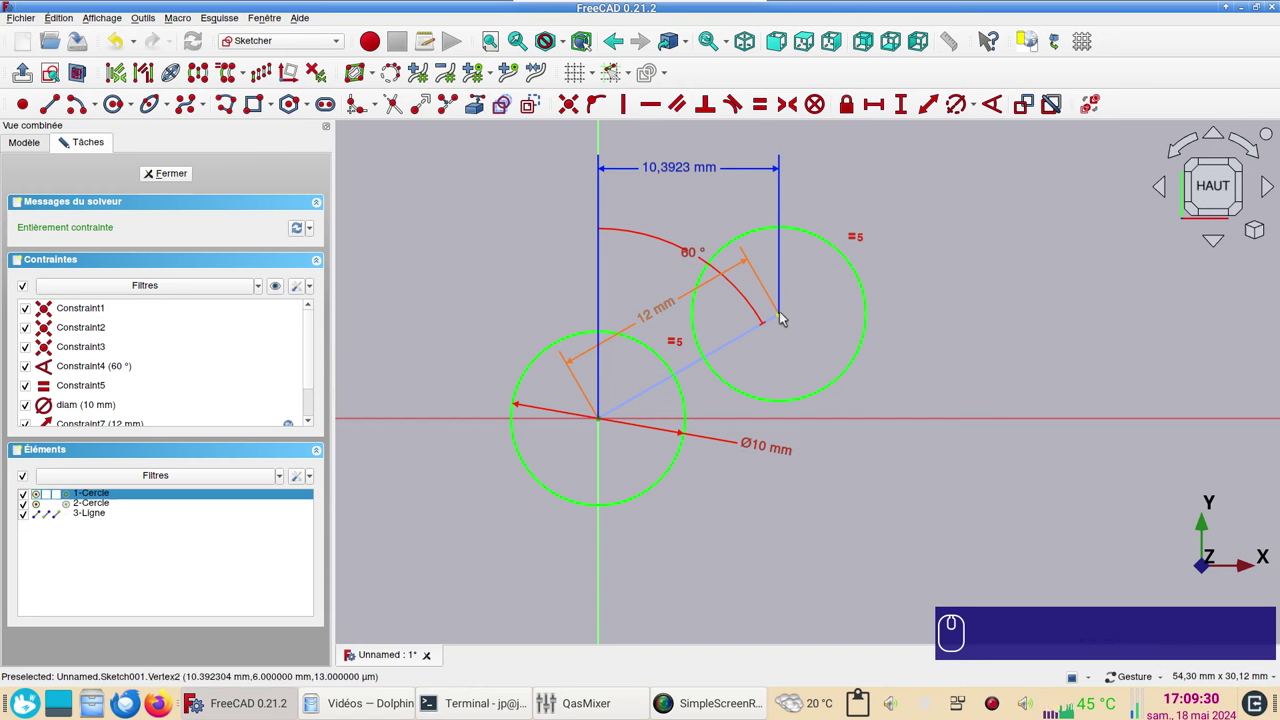
click(789, 316)
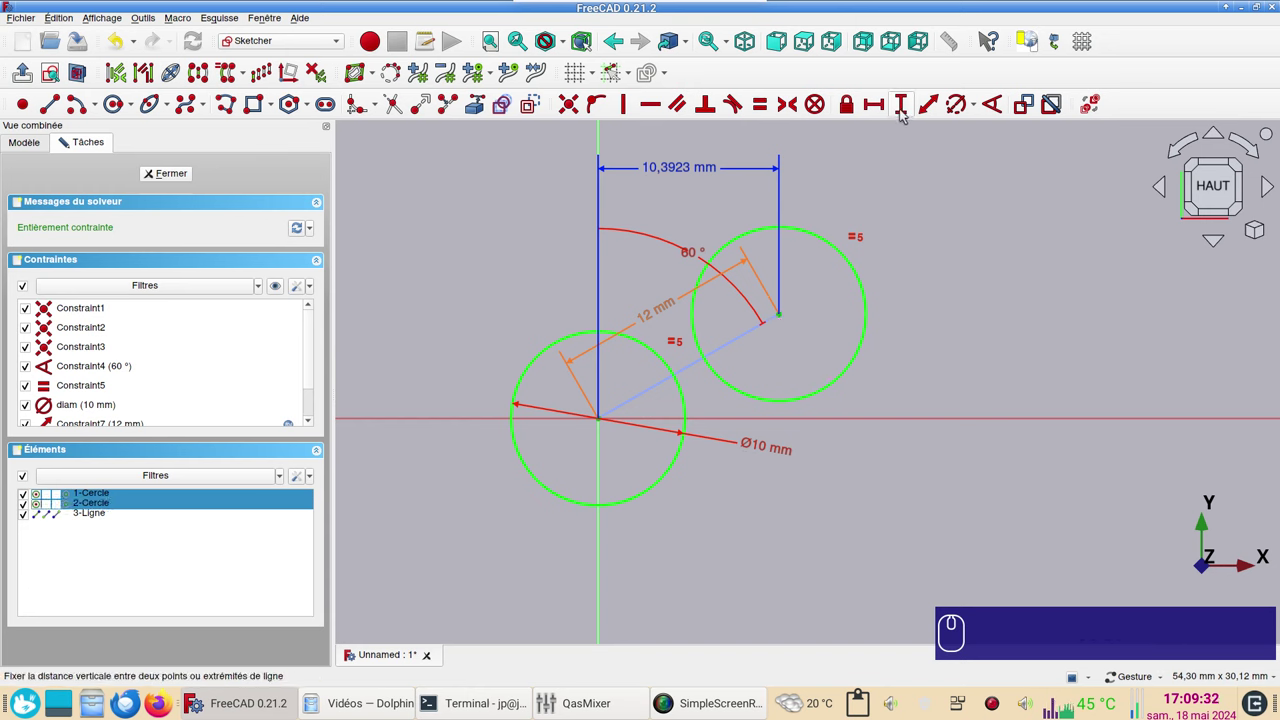
text(i)
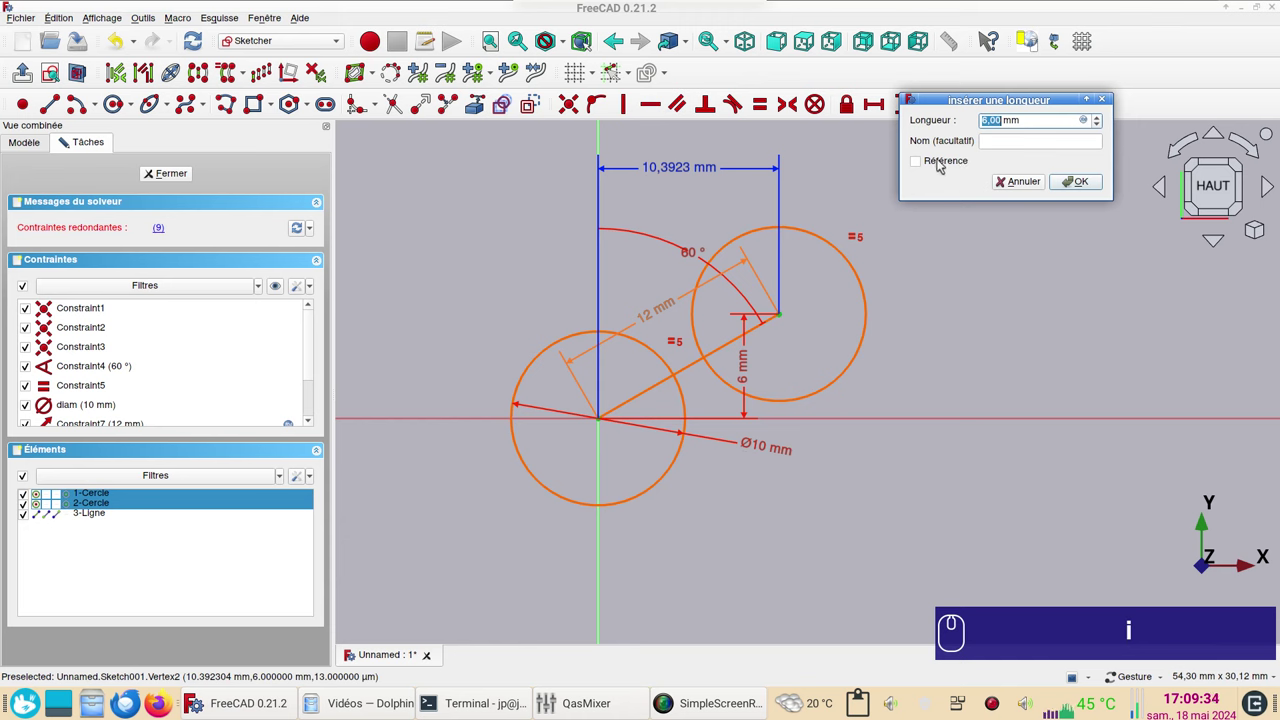
click(946, 163)
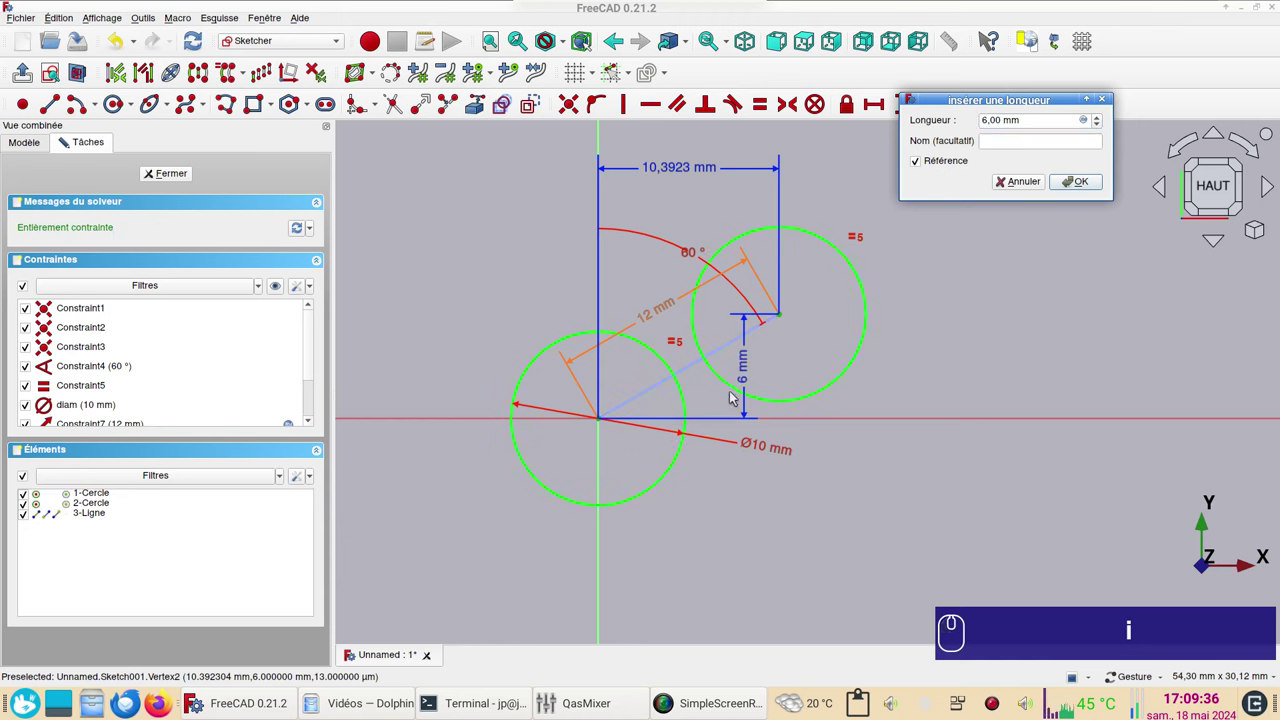
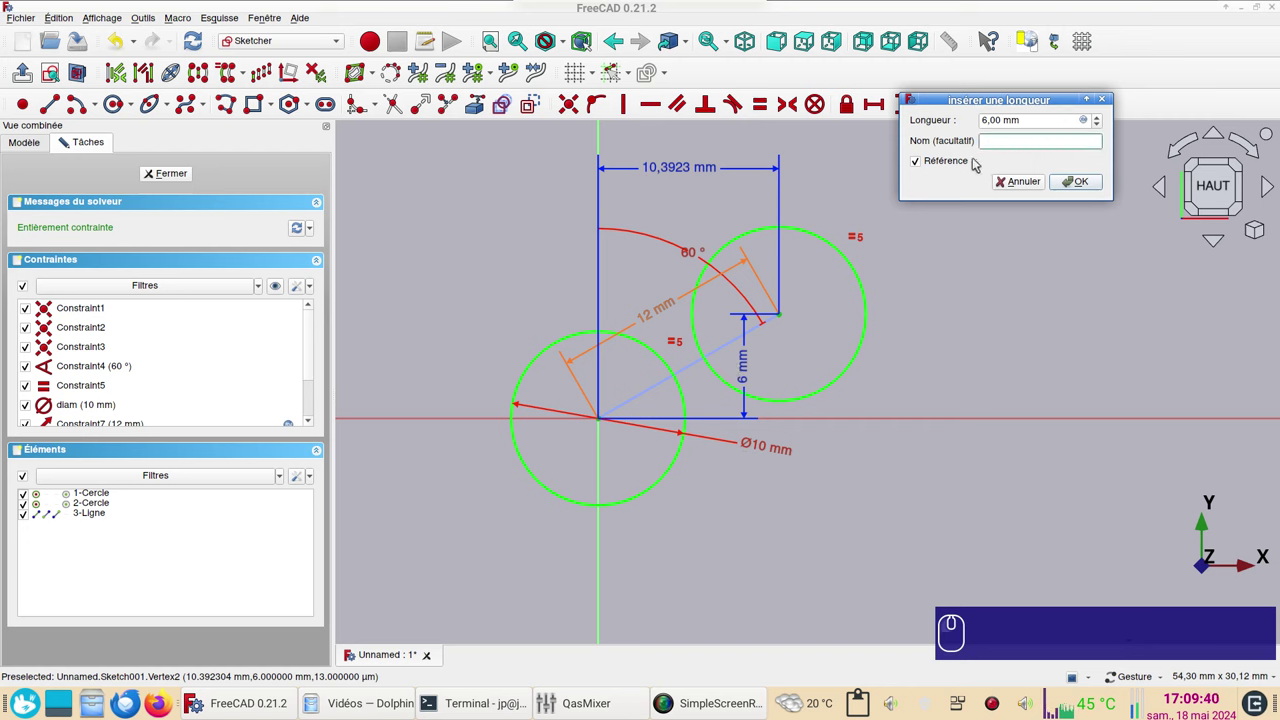
text(ecart_)
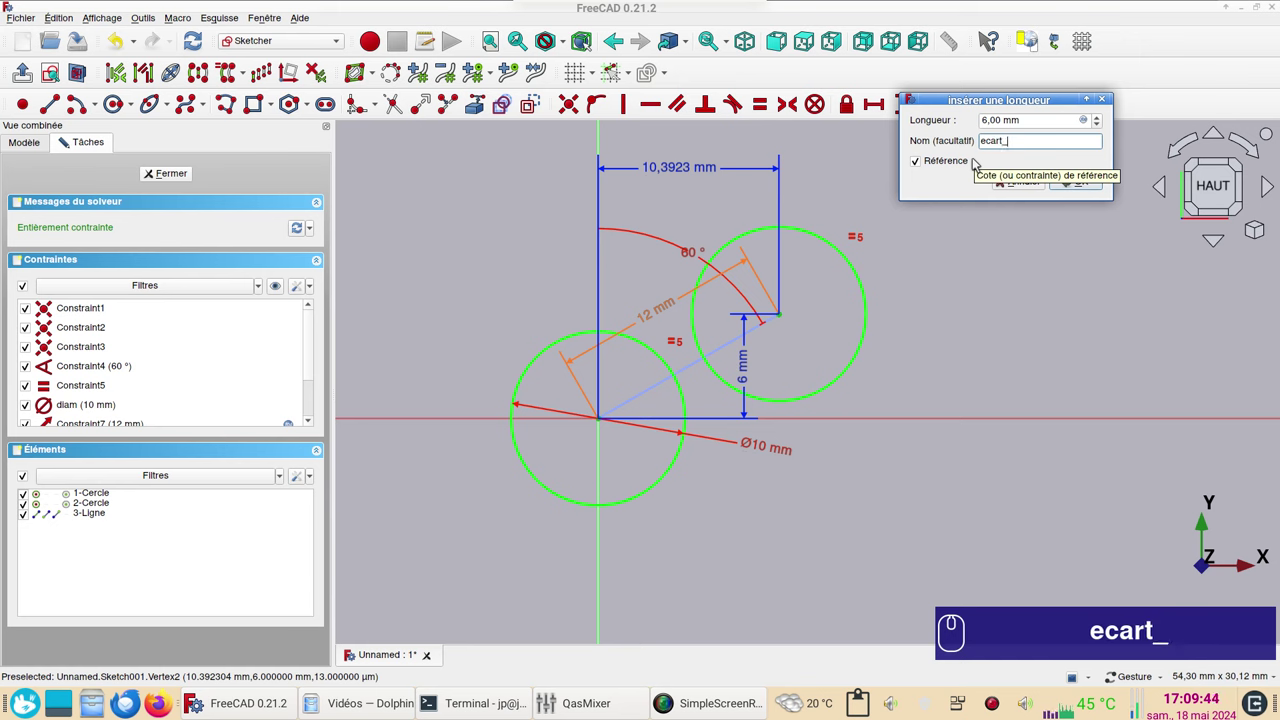
text(y)
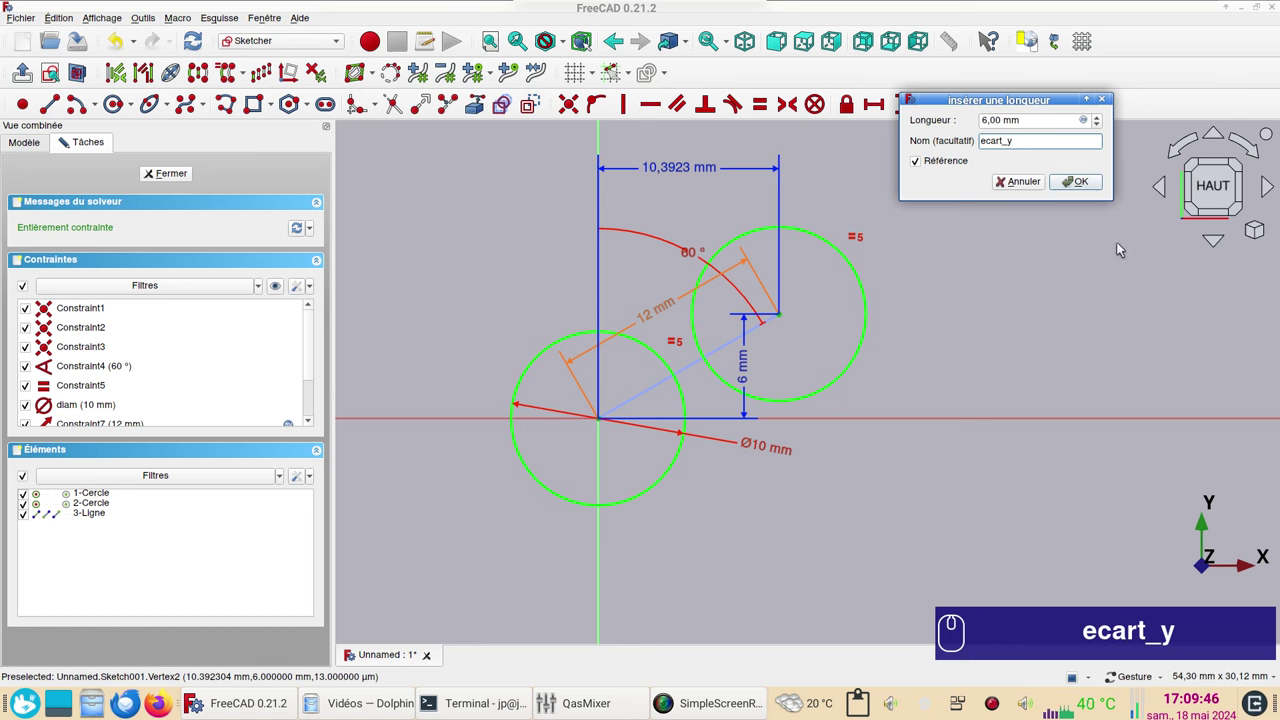
click(1086, 182)
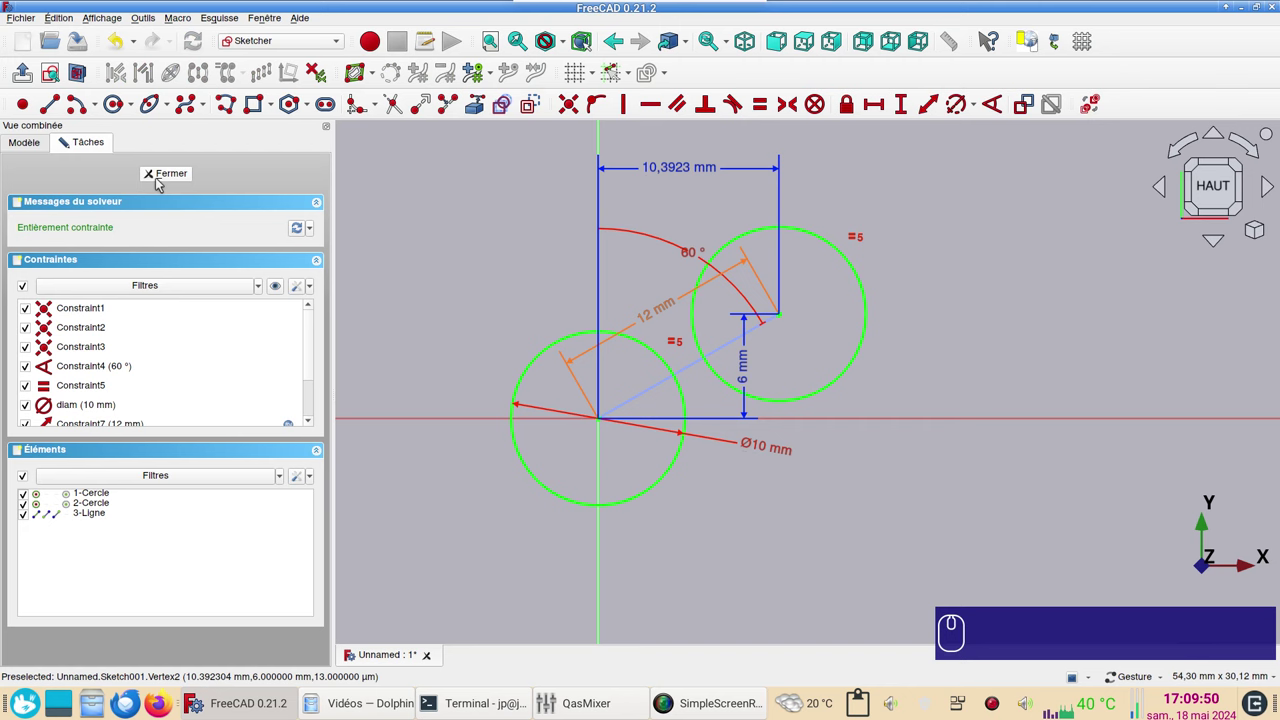
Close the circles sketch, switch to the Draft workbench and view the sketches from the top
drag(165, 182, 820, 573)
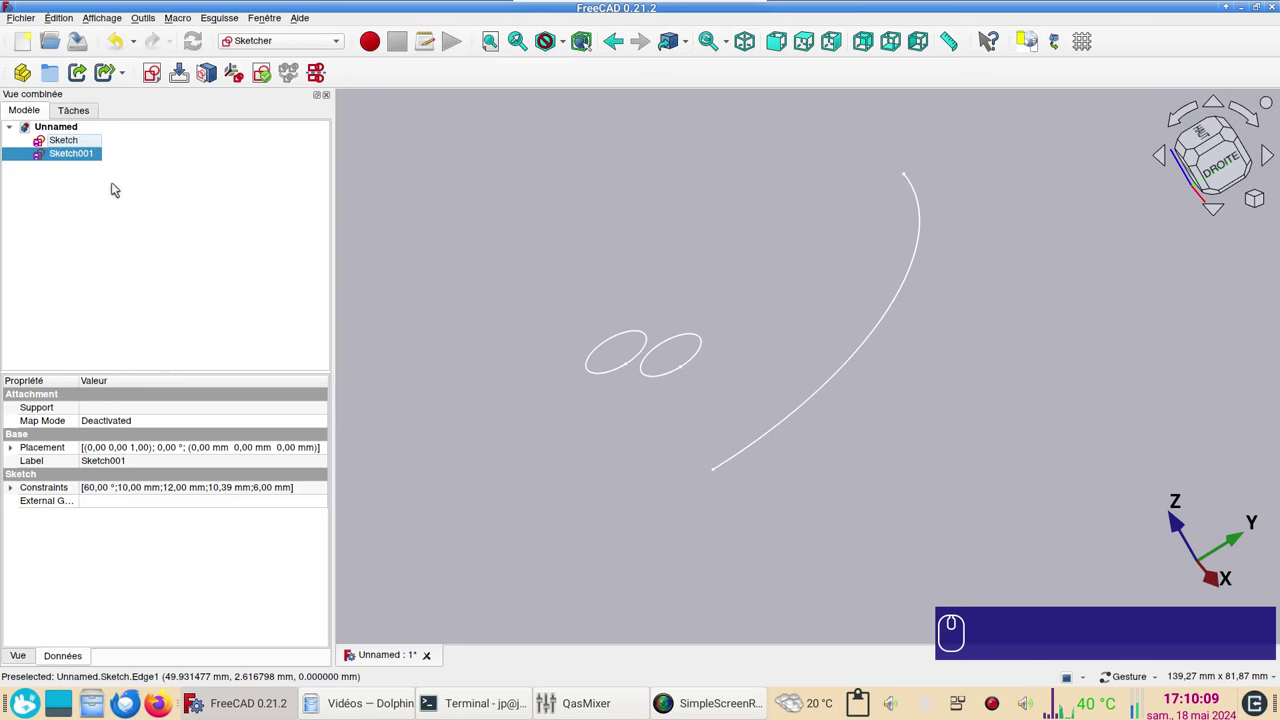
click(81, 159)
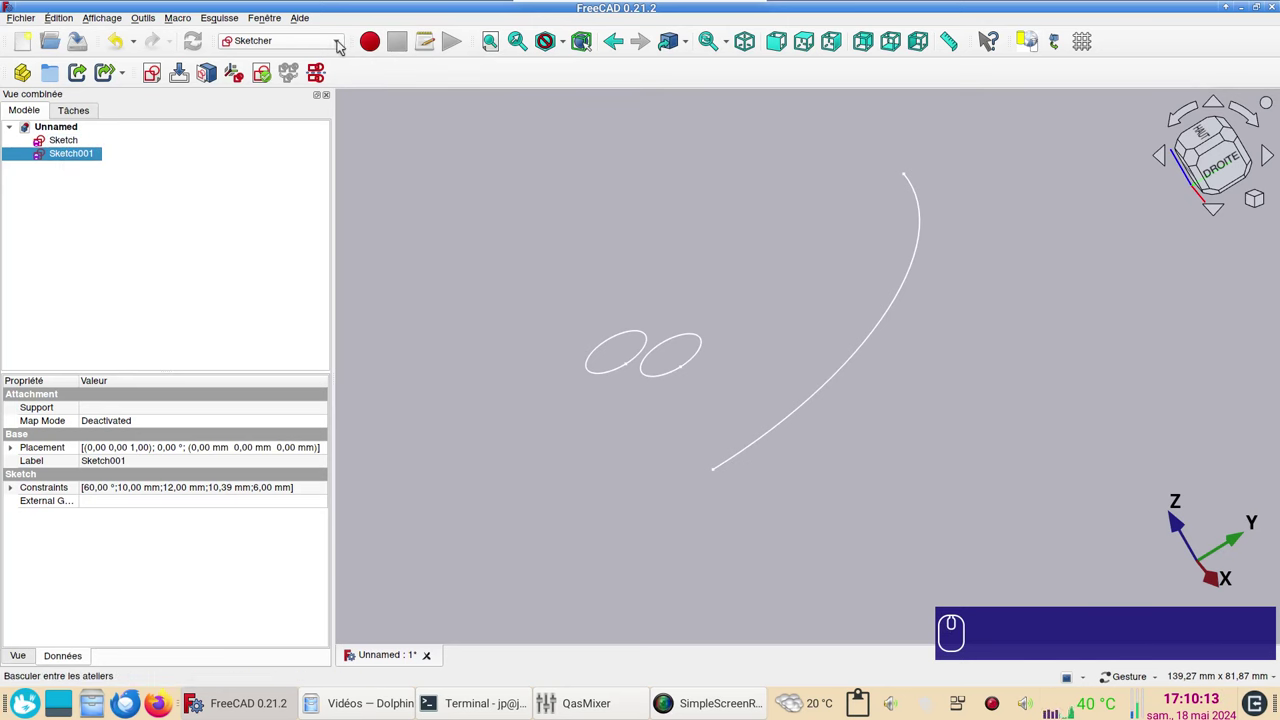
click(344, 41)
drag(307, 58, 489, 355)
scroll(down, 3)
click(433, 323)
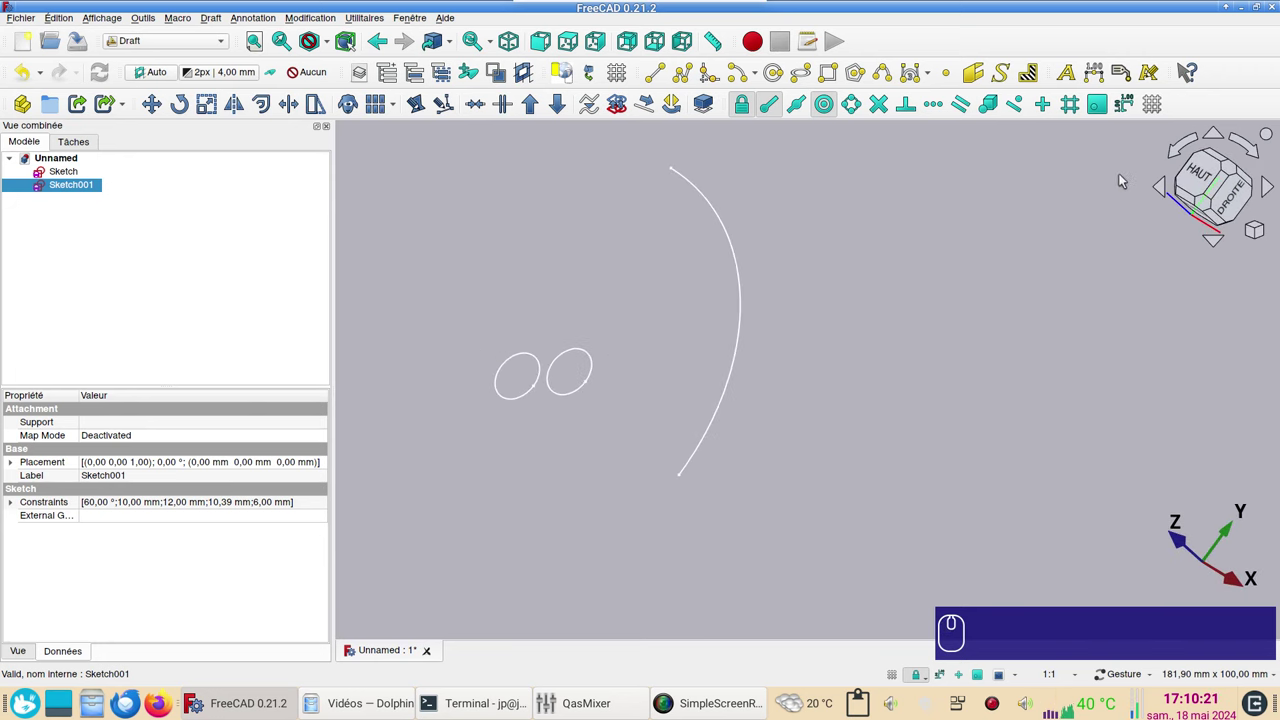
click(575, 40)
right_click(539, 398)
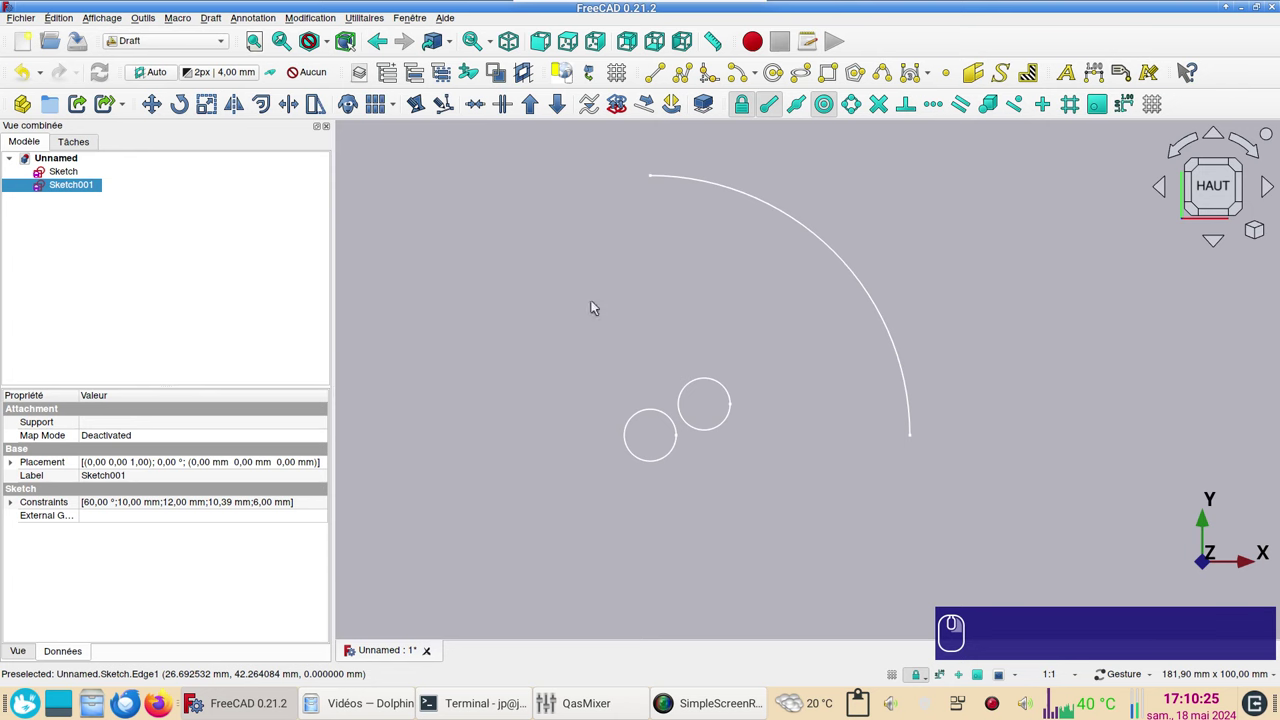
Create a Draft orthogonal link array of the circles sketch, 2×2×1 with 100 mm intervals
click(71, 188)
click(248, 425)
drag(398, 109, 203, 267)
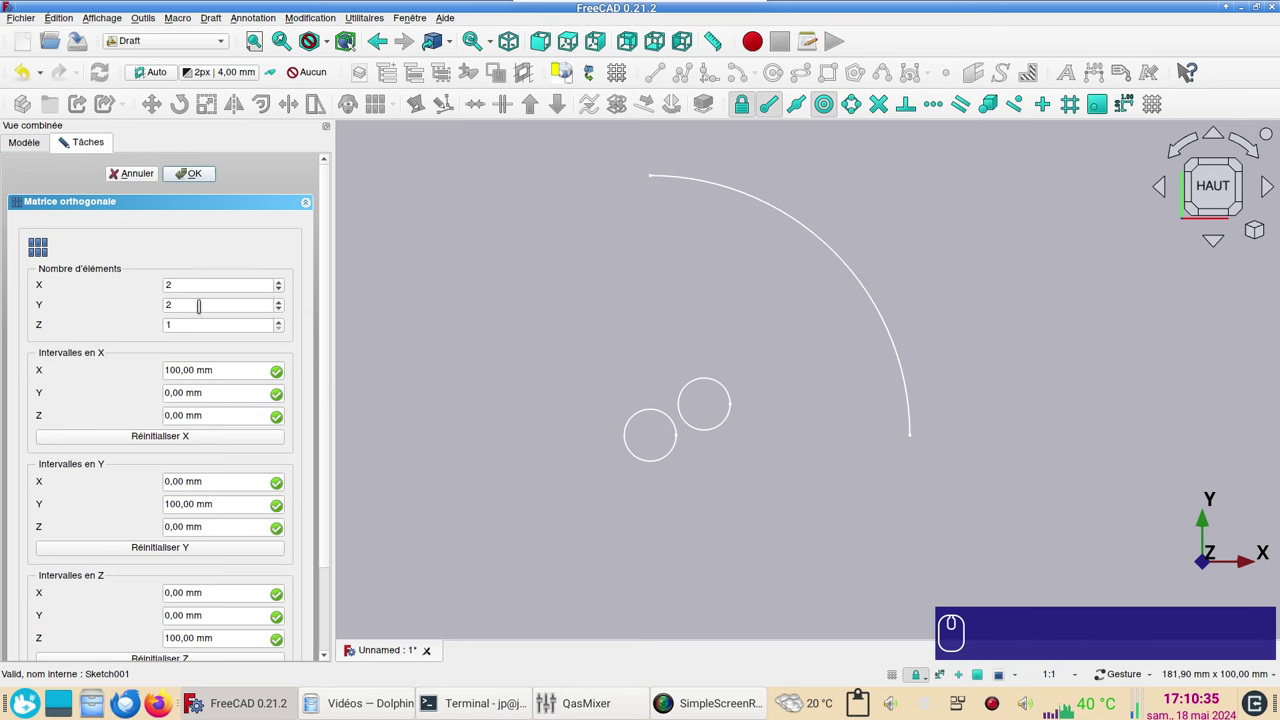
drag(331, 368, 200, 326)
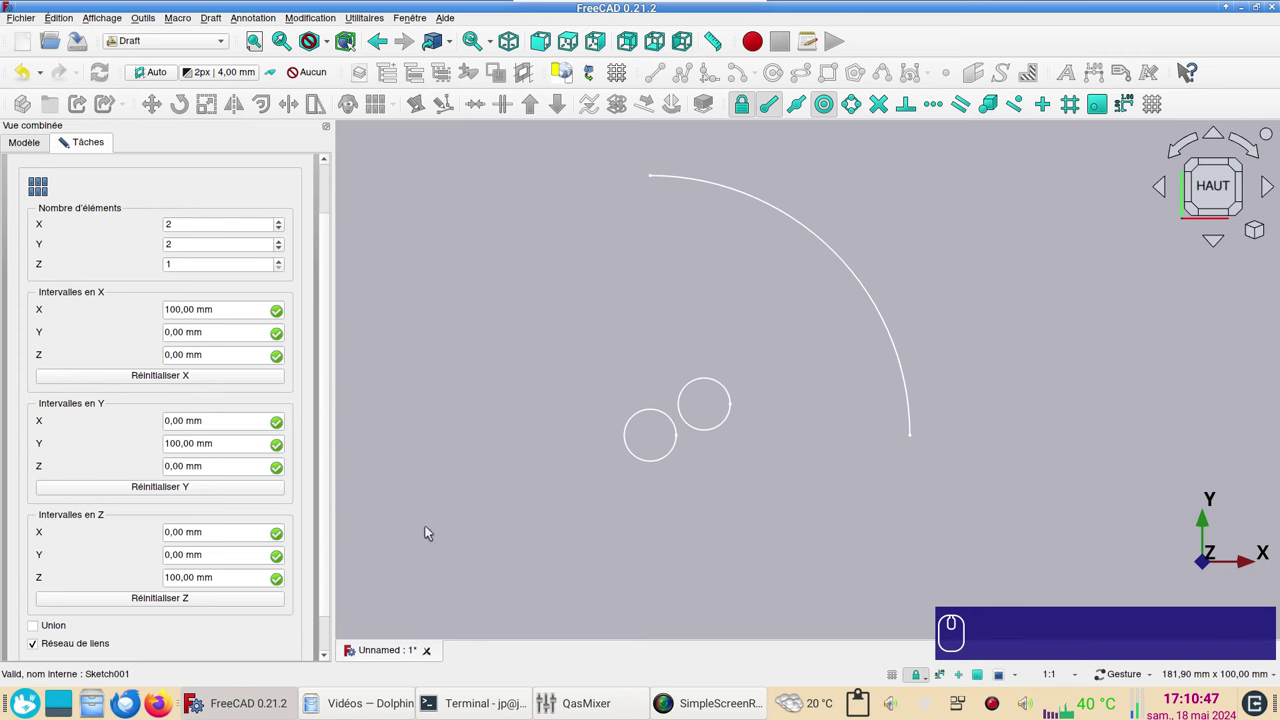
drag(331, 558, 181, 197)
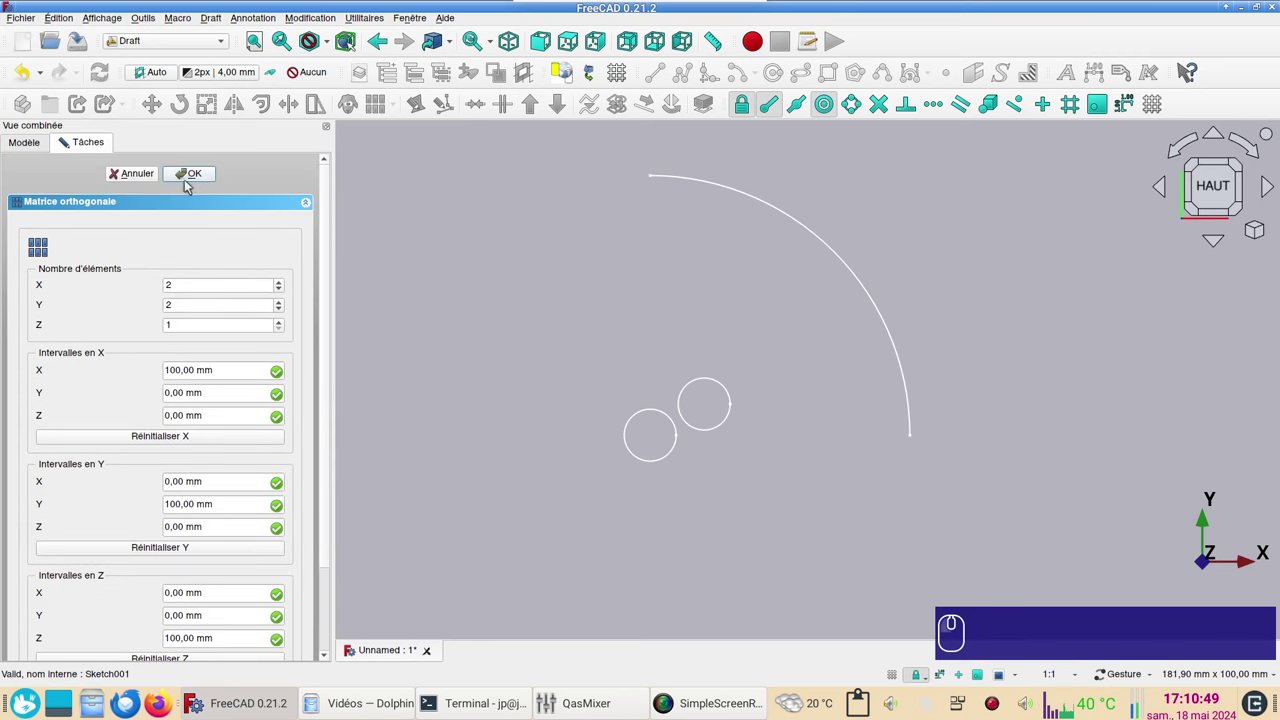
click(192, 184)
scroll(down, 3)
drag(643, 216, 850, 467)
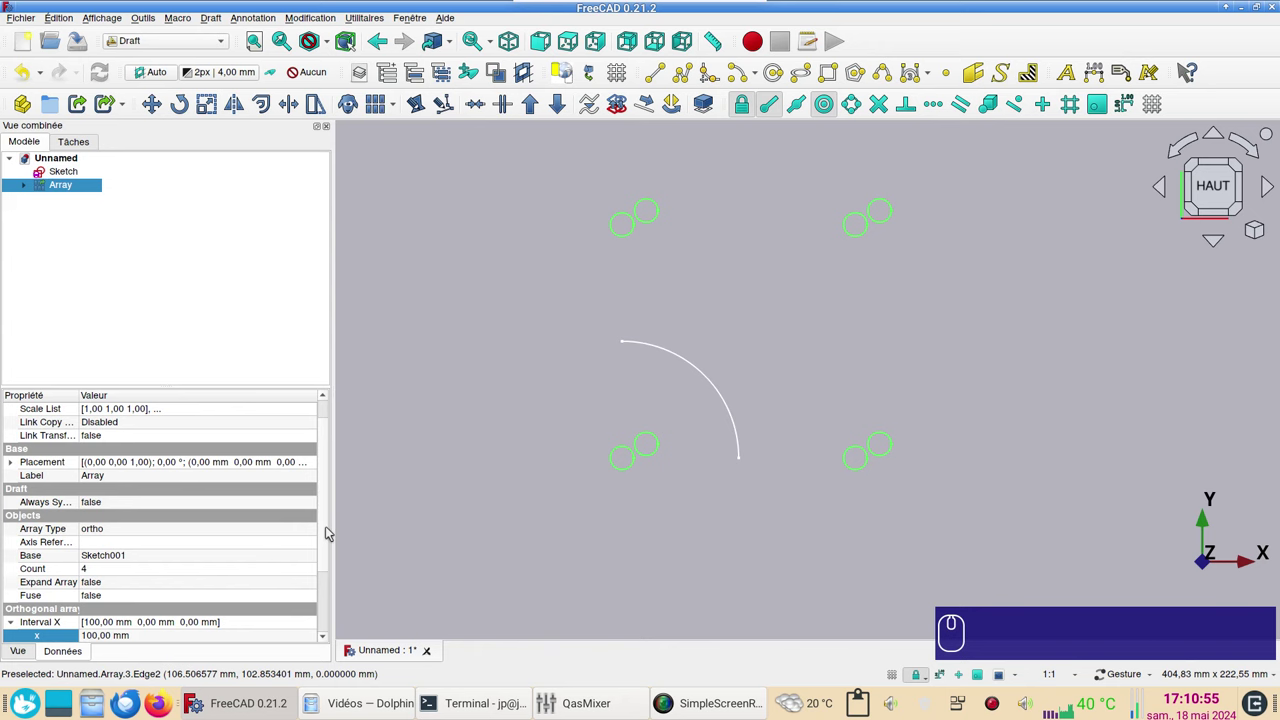
Expand the array's Interval X property and select its 100 mm x value for editing
drag(330, 533, 228, 510)
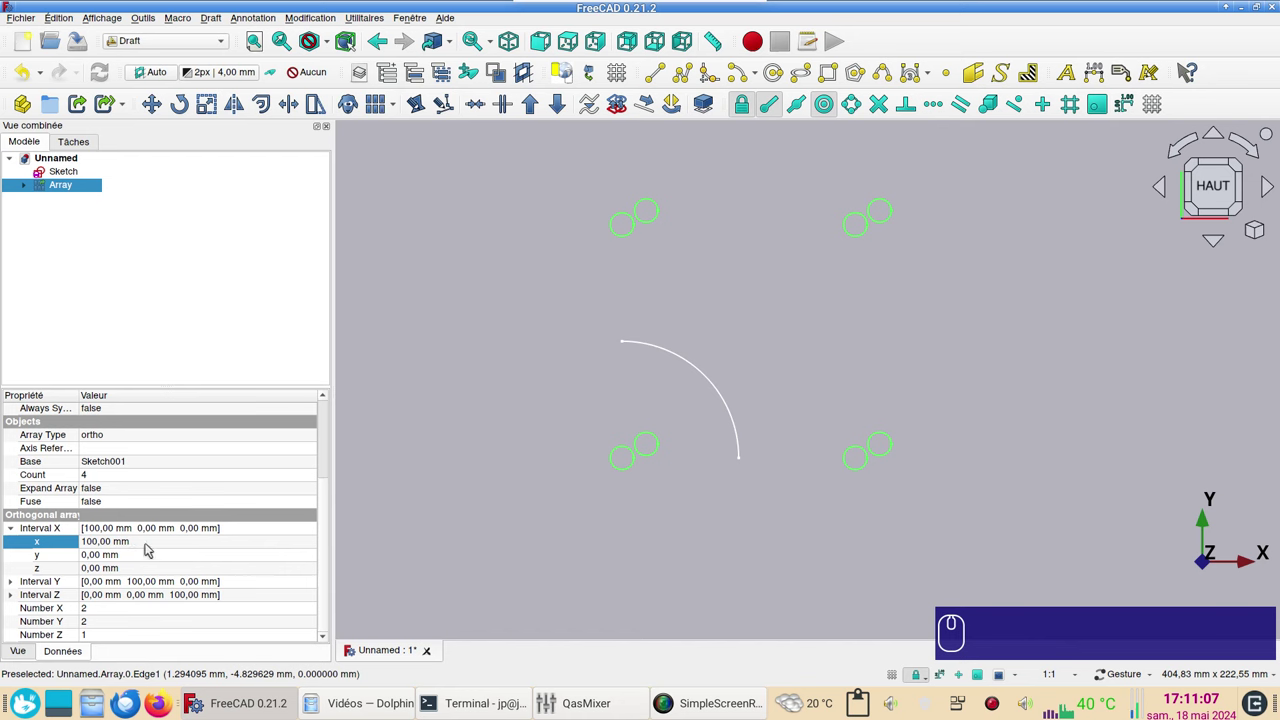
drag(154, 547, 31, 543)
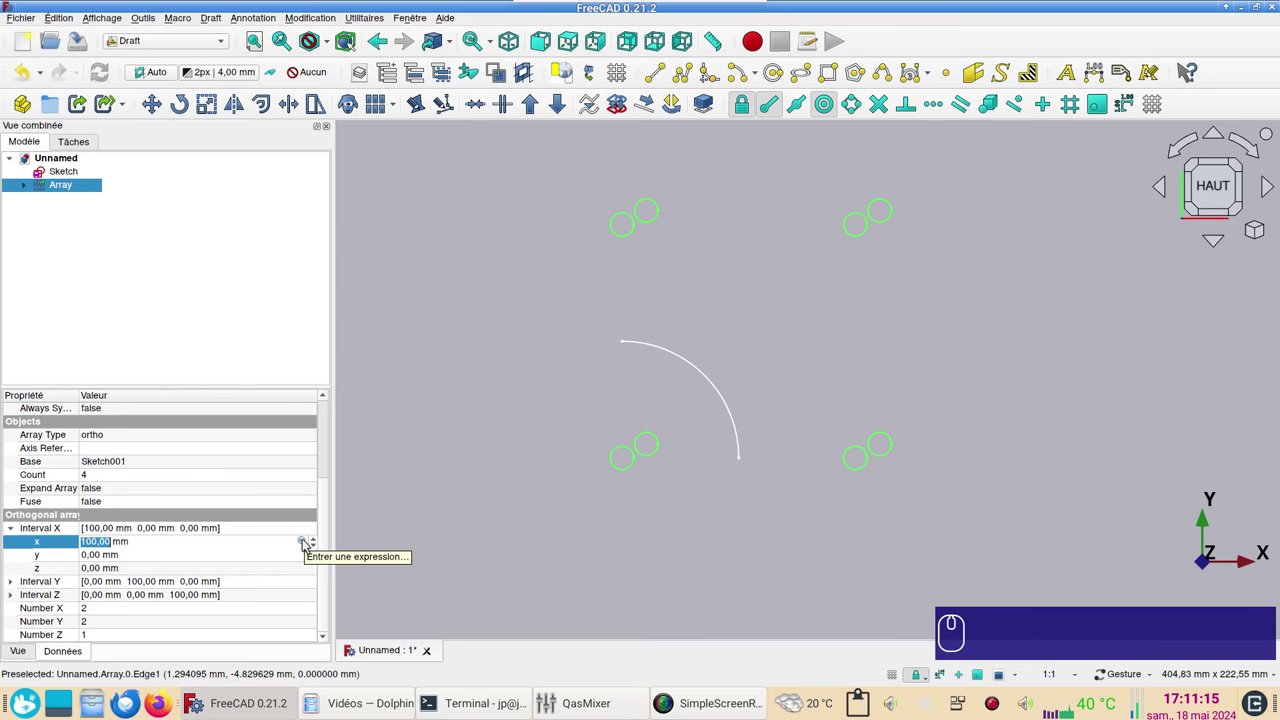
Drive the X interval with Sketch001.Constraints.ecart_x * 2, giving 20,78 mm spacing
key(Menu)
key(=)
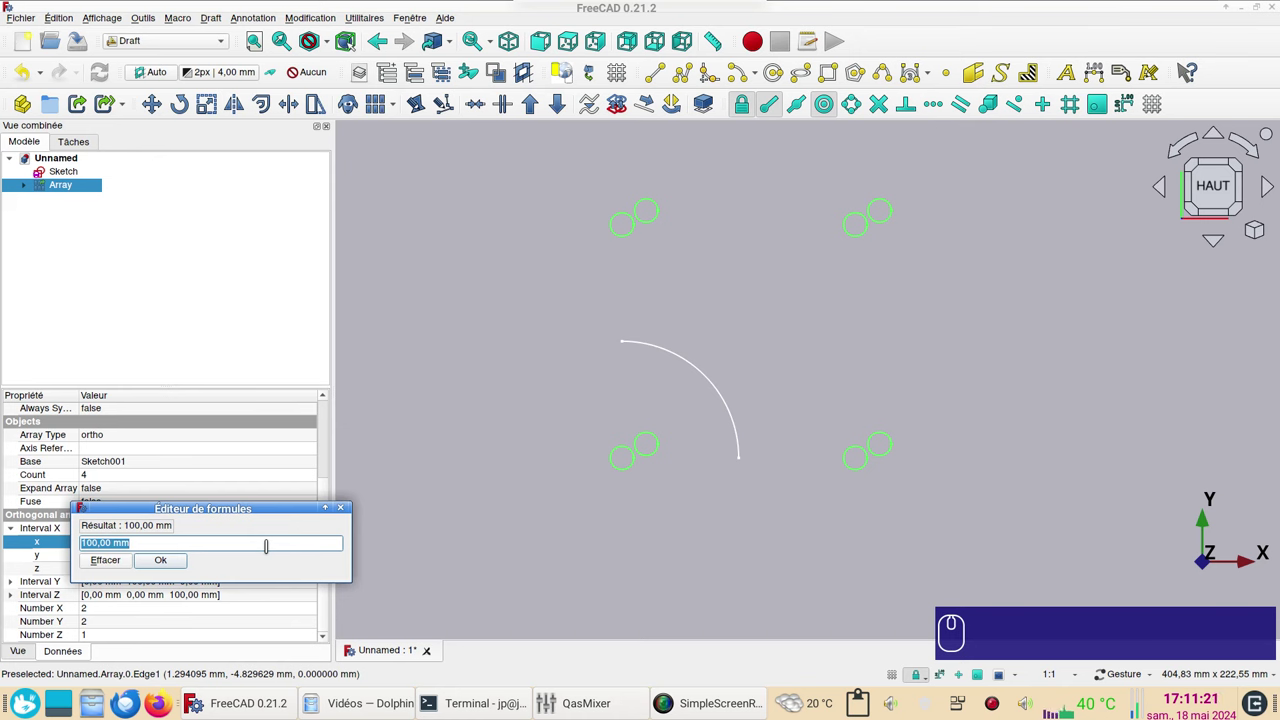
text(sk)
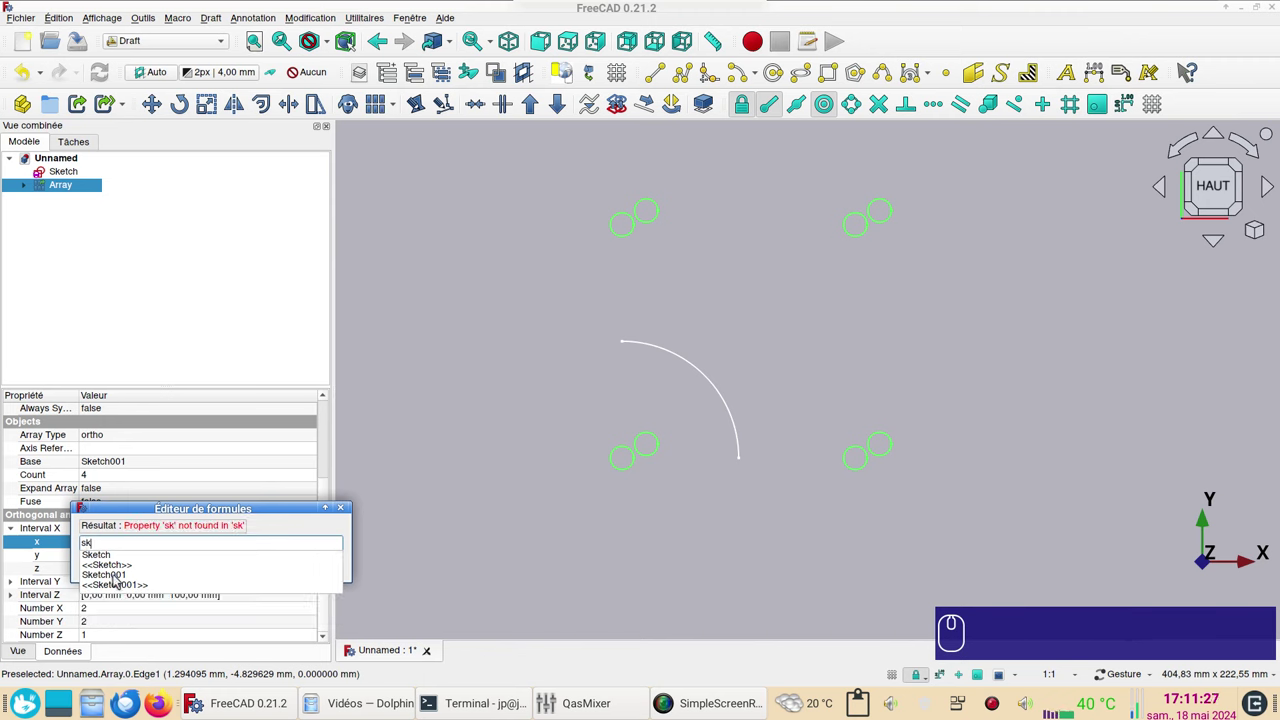
click(120, 575)
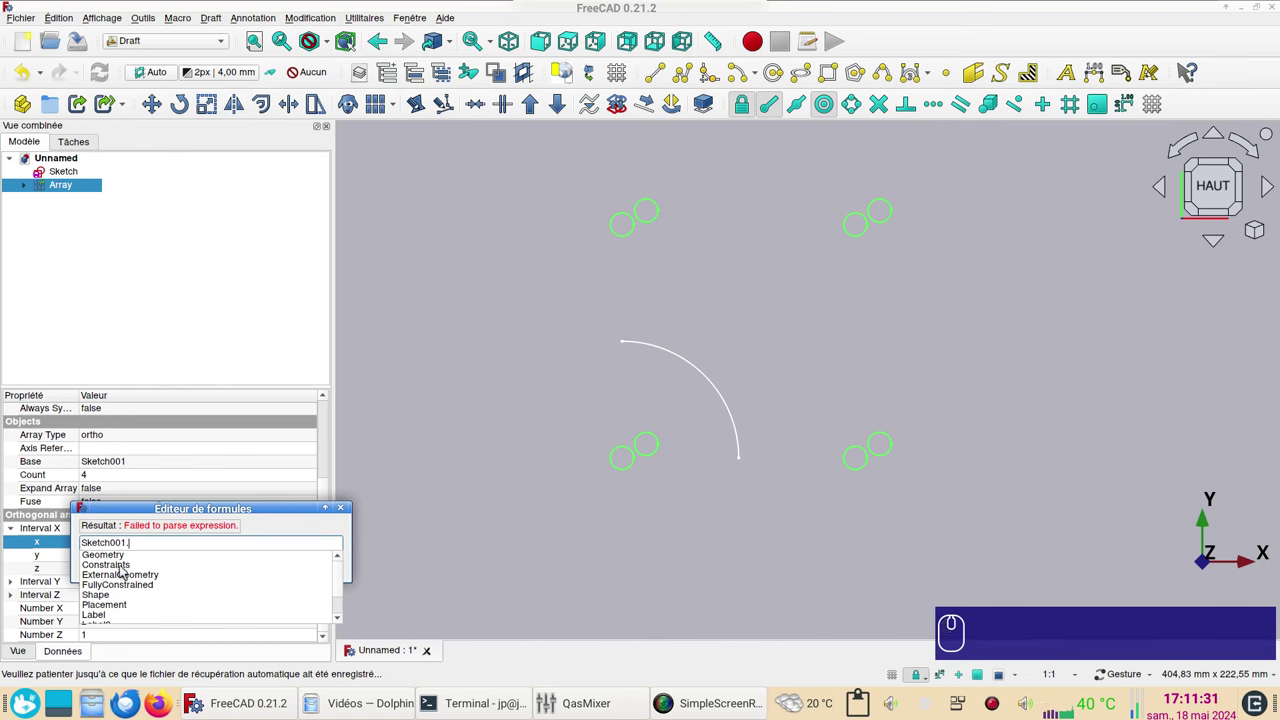
click(124, 572)
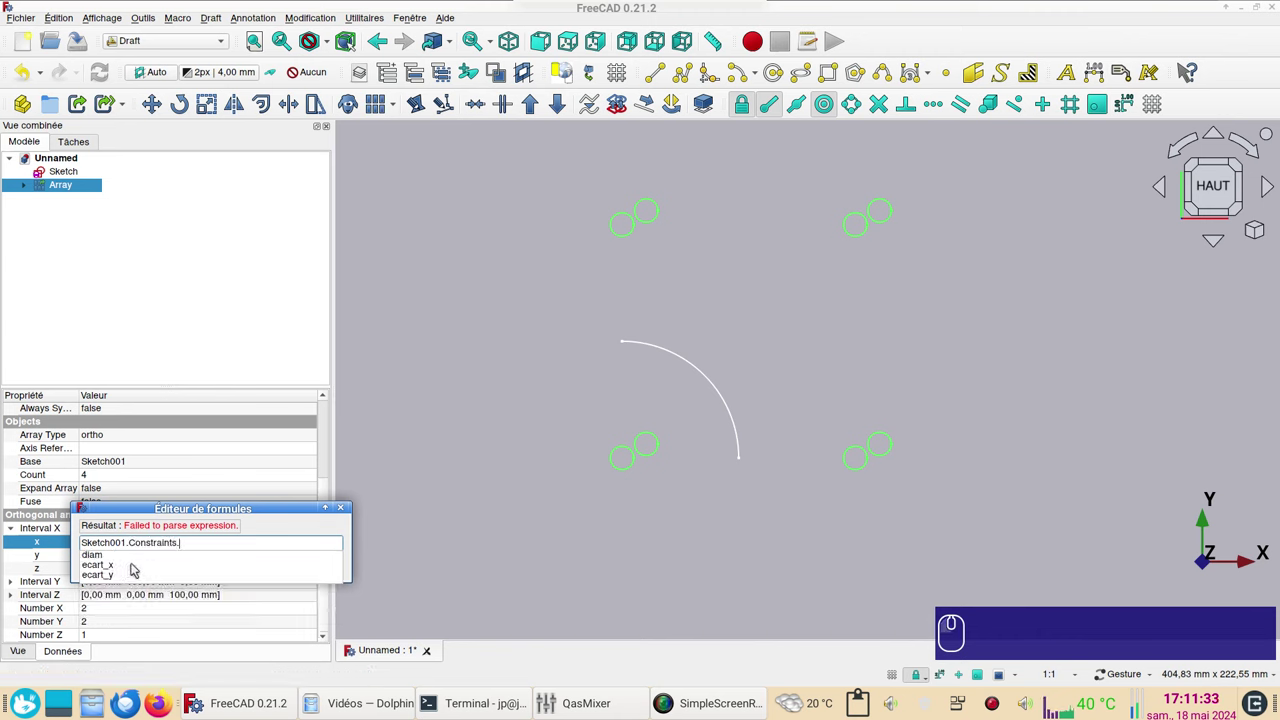
click(114, 570)
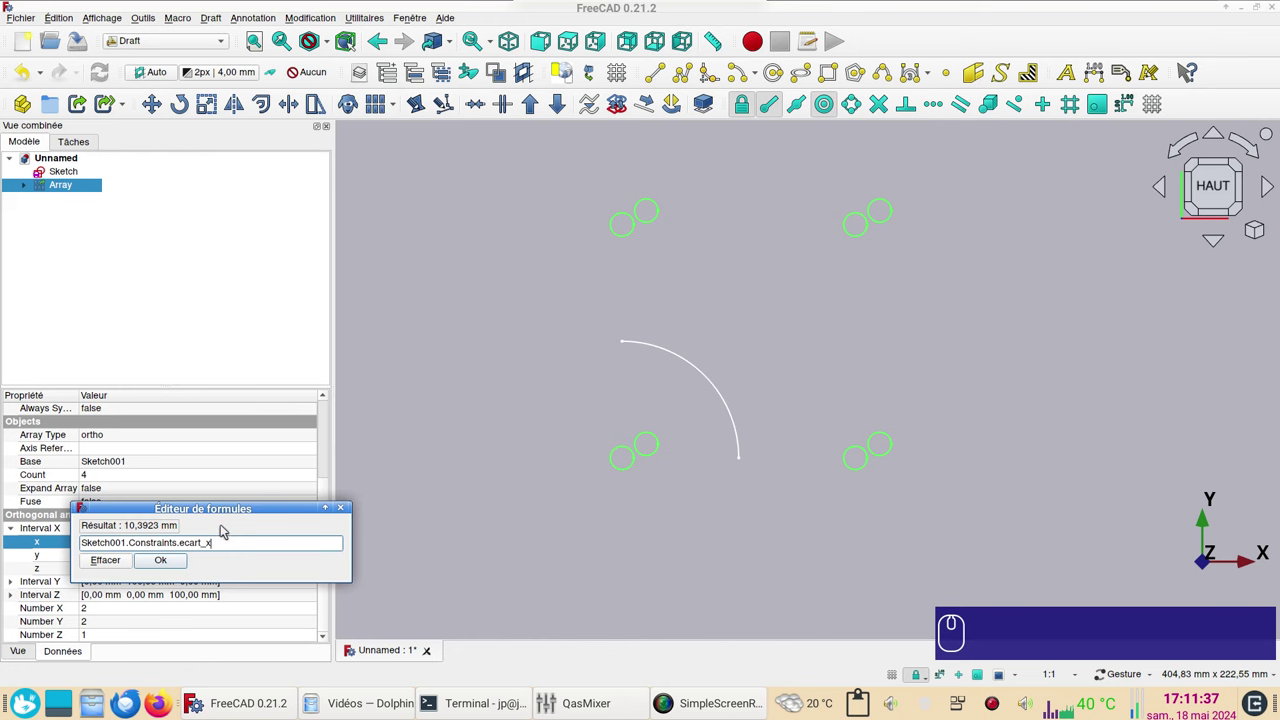
key(KP_Multiply)
key(KP_2)
drag(172, 566, 488, 560)
click(476, 433)
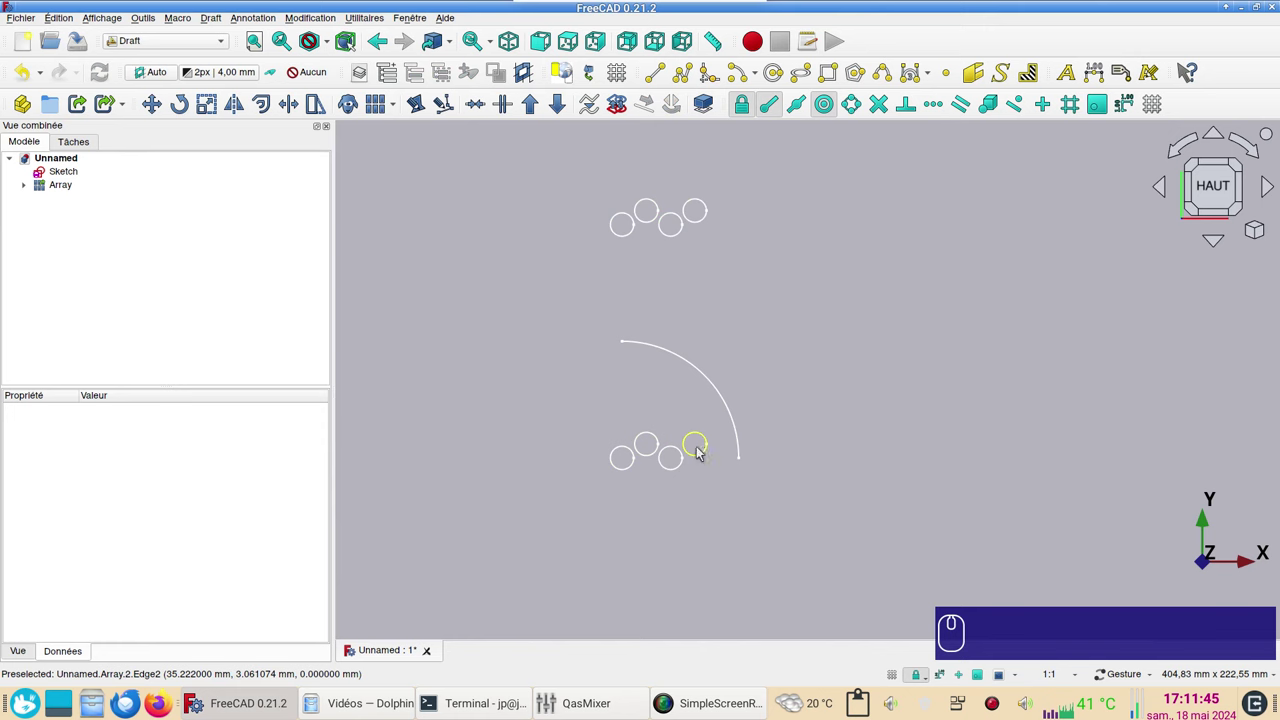
click(65, 186)
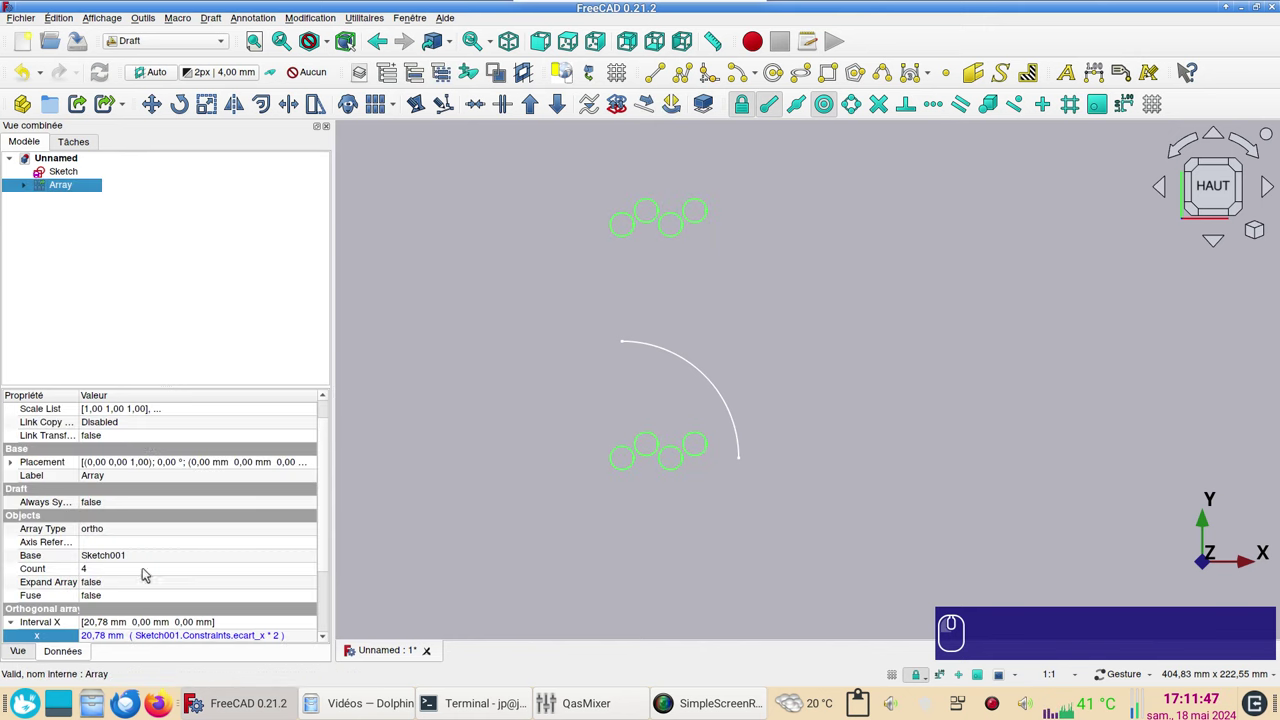
Expand Interval Y and select its 100 mm y value for formula editing
scroll(down, 3)
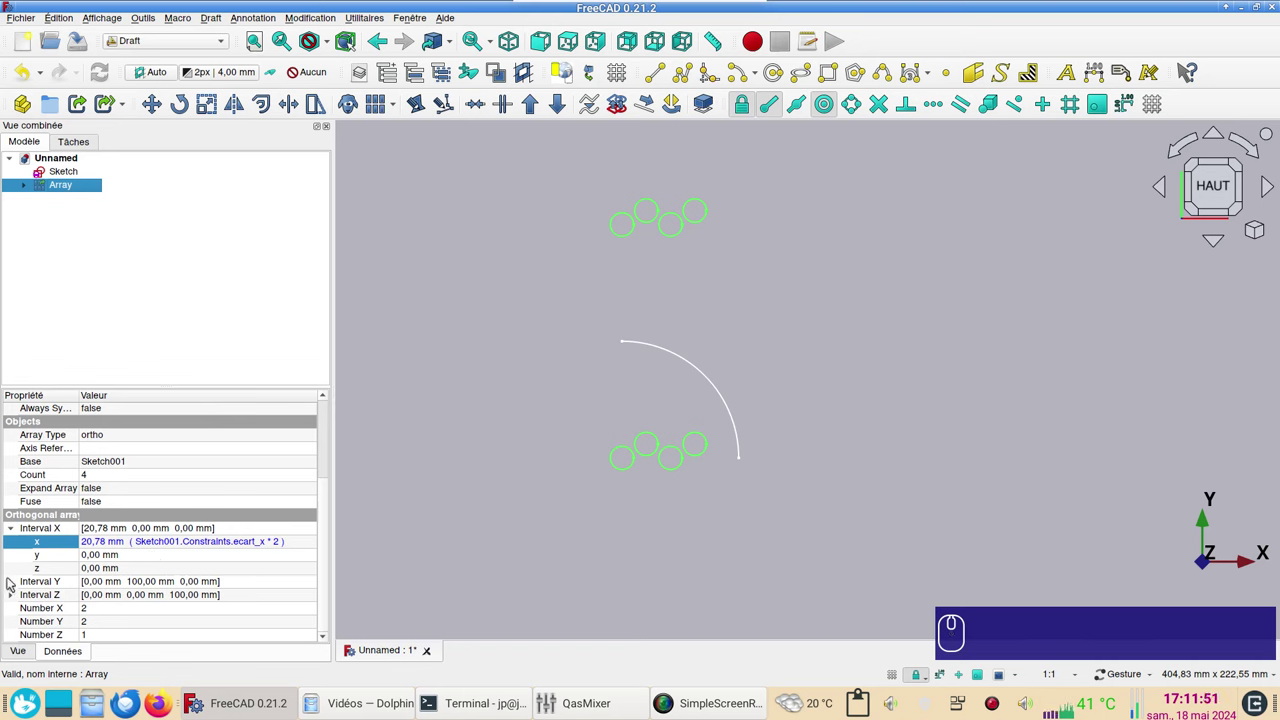
click(16, 580)
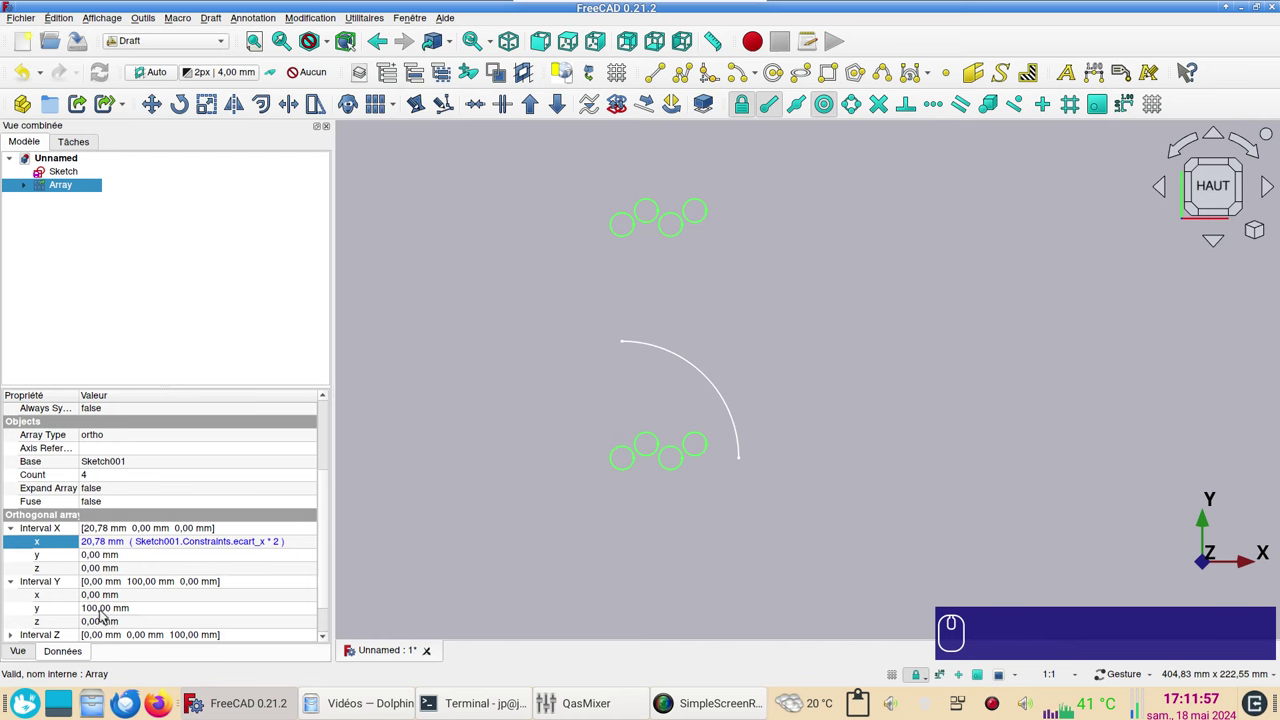
drag(329, 591, 121, 581)
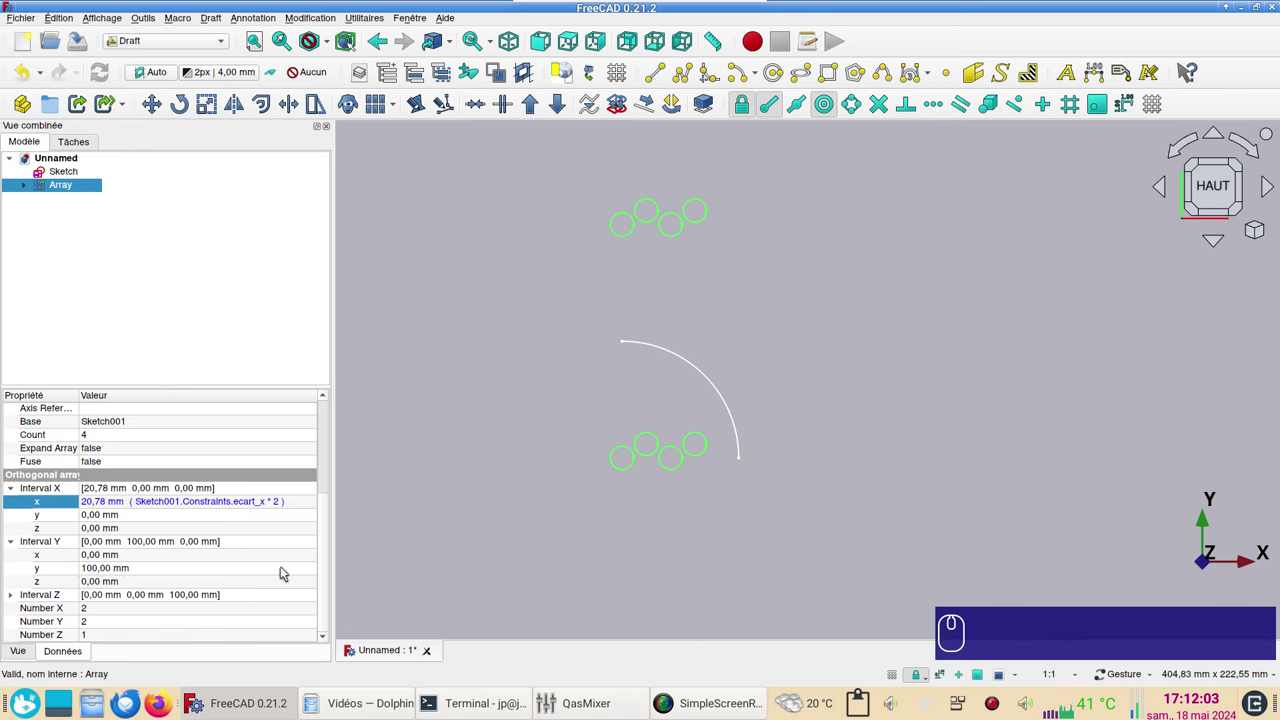
click(287, 573)
Drive the Y interval with Sketch001.Constraints.ecart_y * 2, giving 12 mm spacing
click(306, 568)
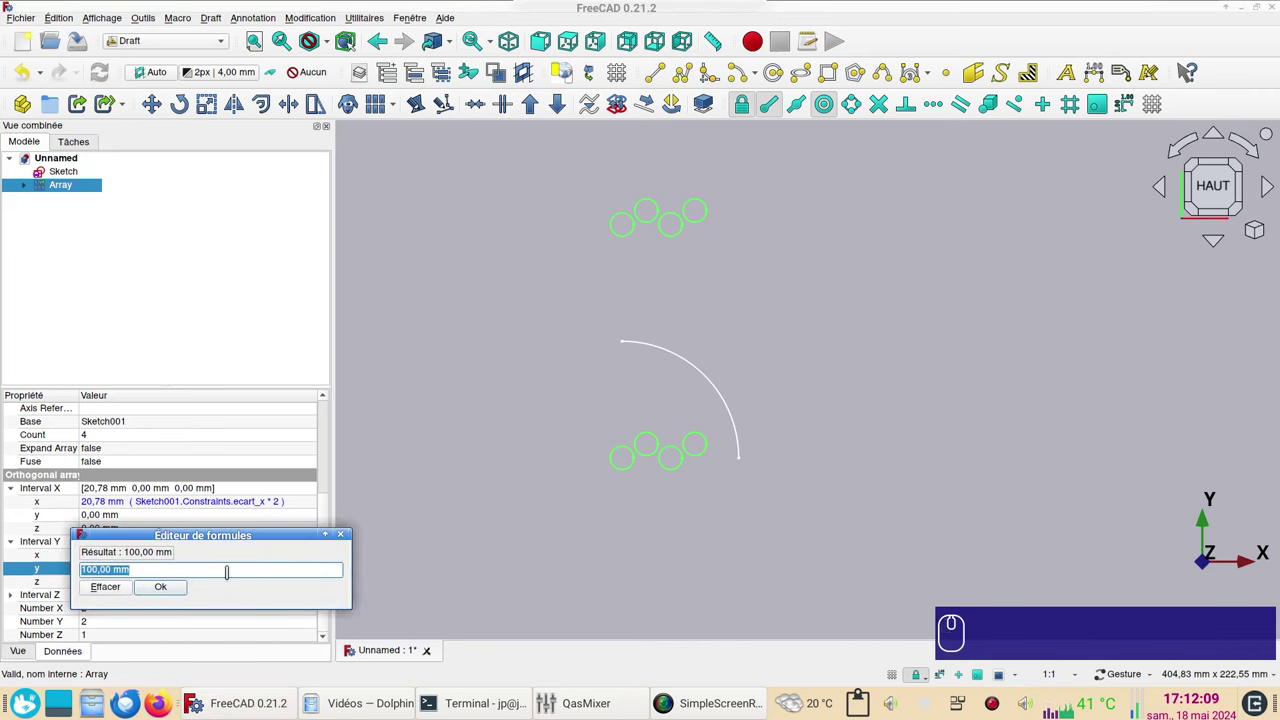
text(sk)
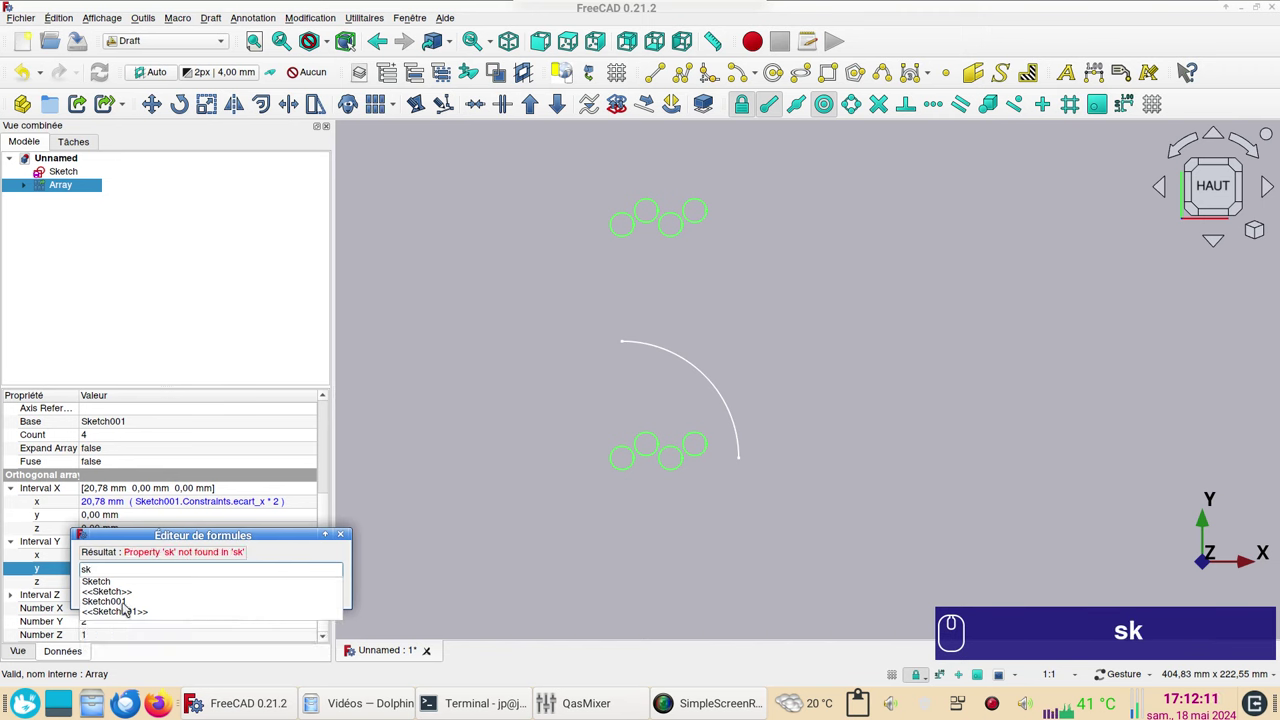
click(127, 609)
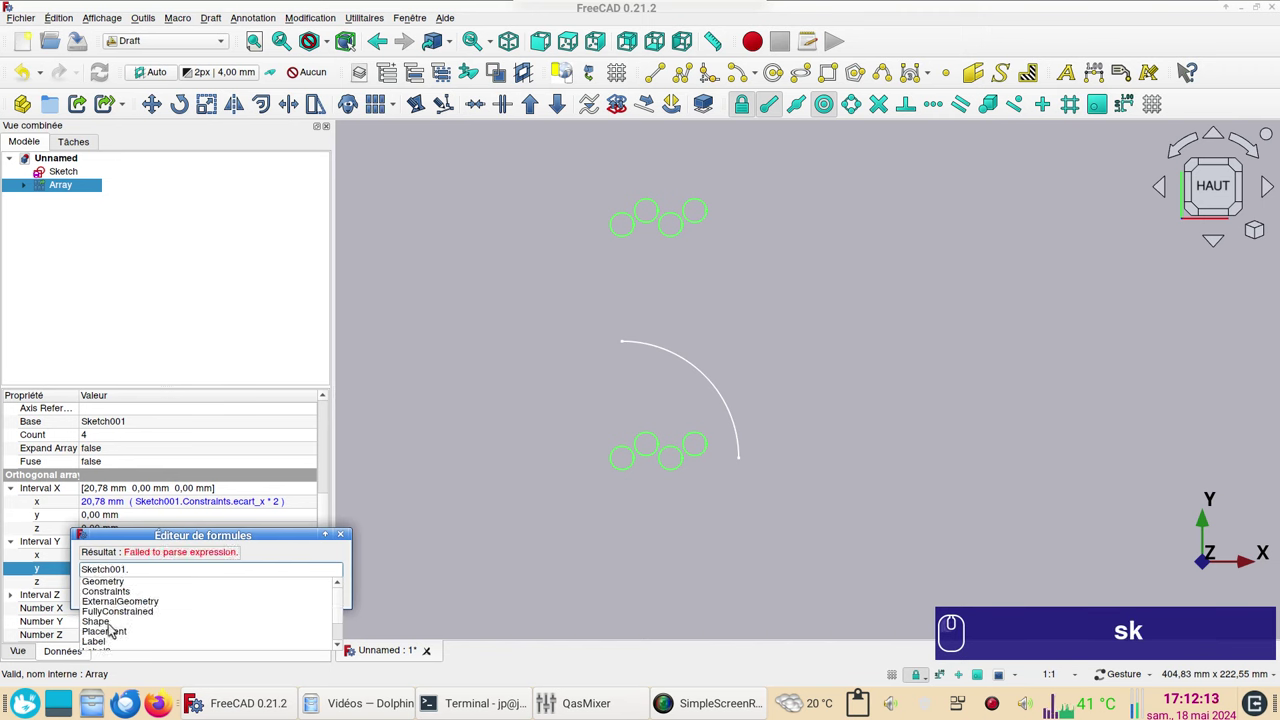
click(118, 595)
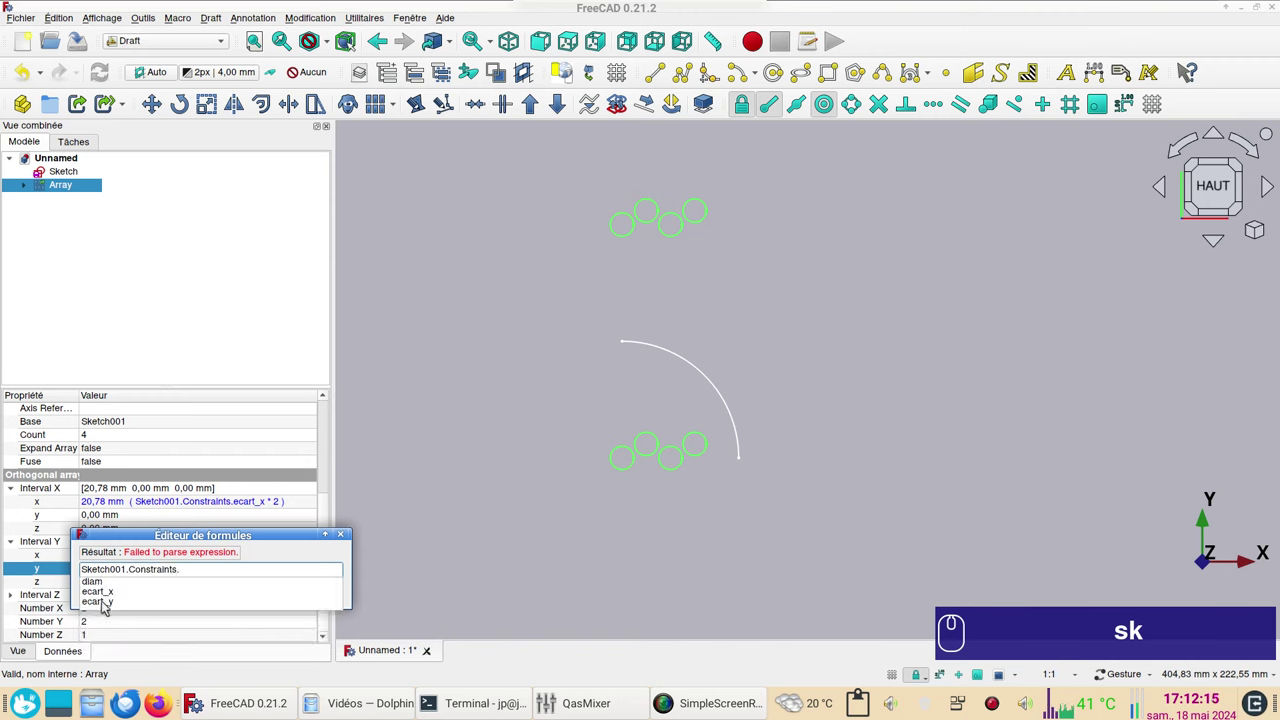
click(109, 602)
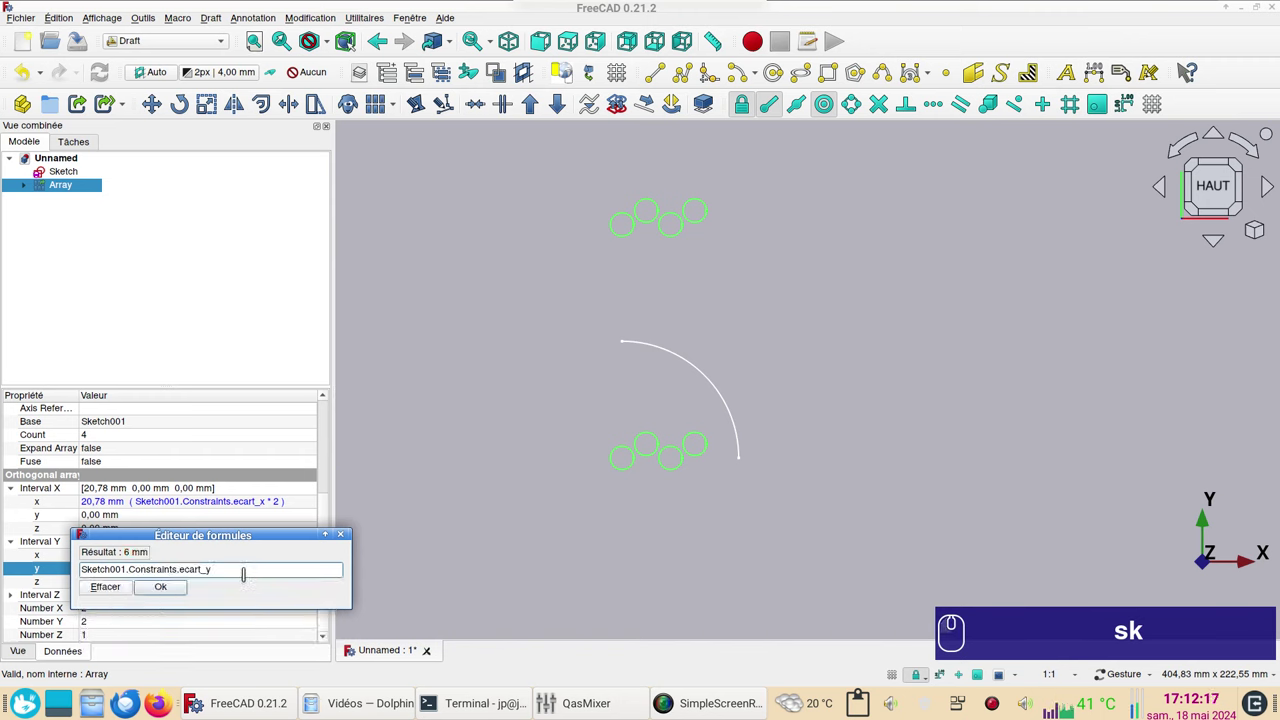
key(*)
text((*))
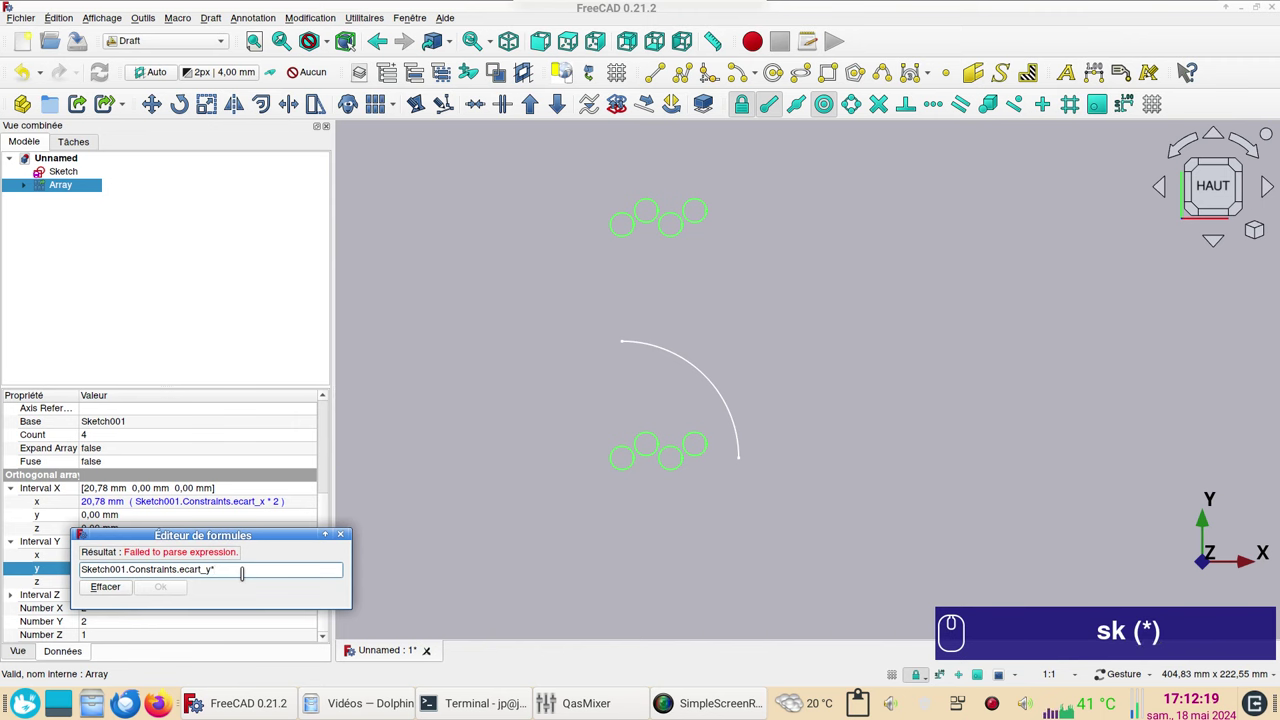
key(KP_2)
key(Return)
Re-confirm the *2 factor and orbit to inspect the tightly packed hole cluster at an angle
click(517, 388)
text((*) 2KP ↵)
scroll(up, 3)
text((*) 2KP ↵)
scroll(up, 3)
scroll(down, 3)
drag(971, 522, 138, 264)
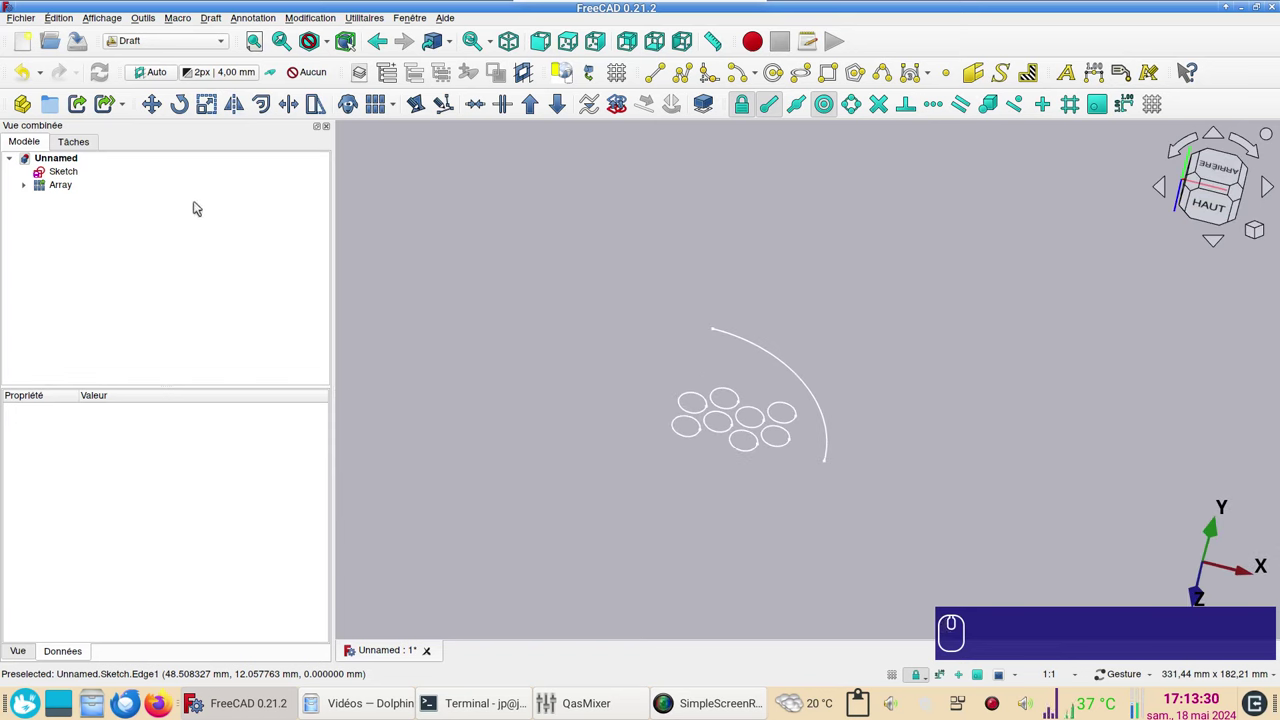
In the Part workbench, extrude the arc sketch with a 50 mm primary length
click(80, 178)
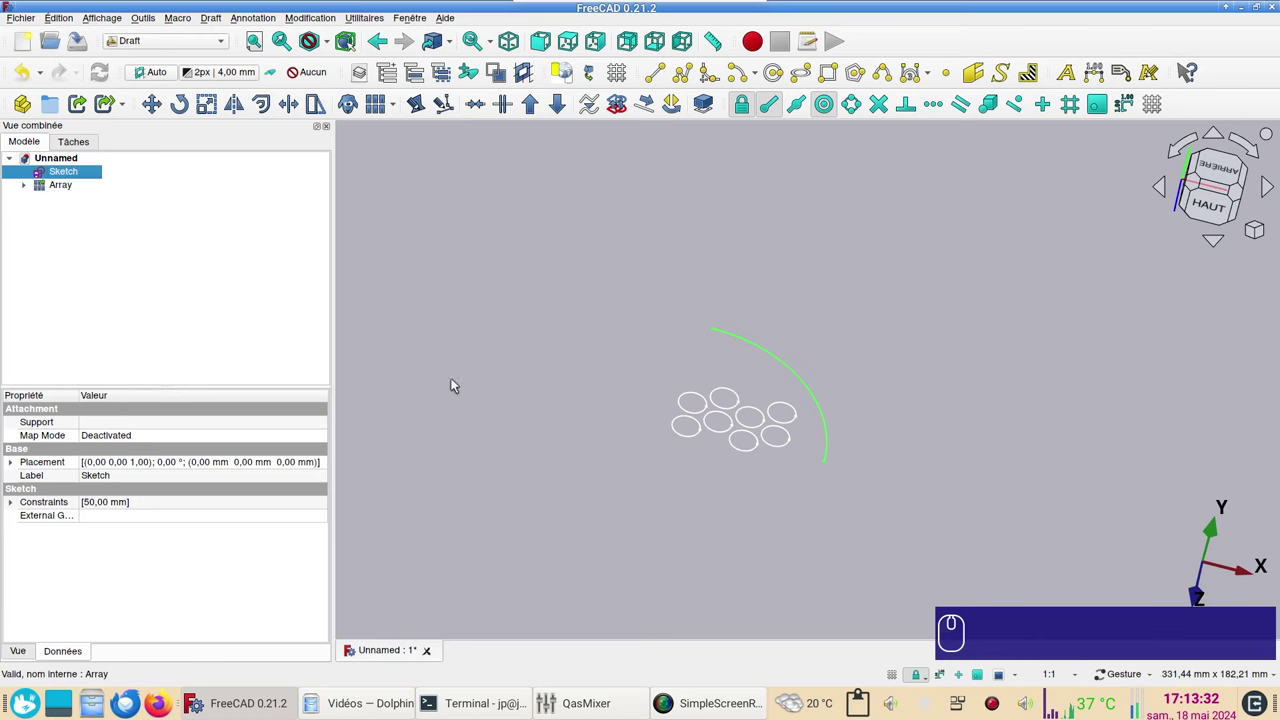
click(165, 44)
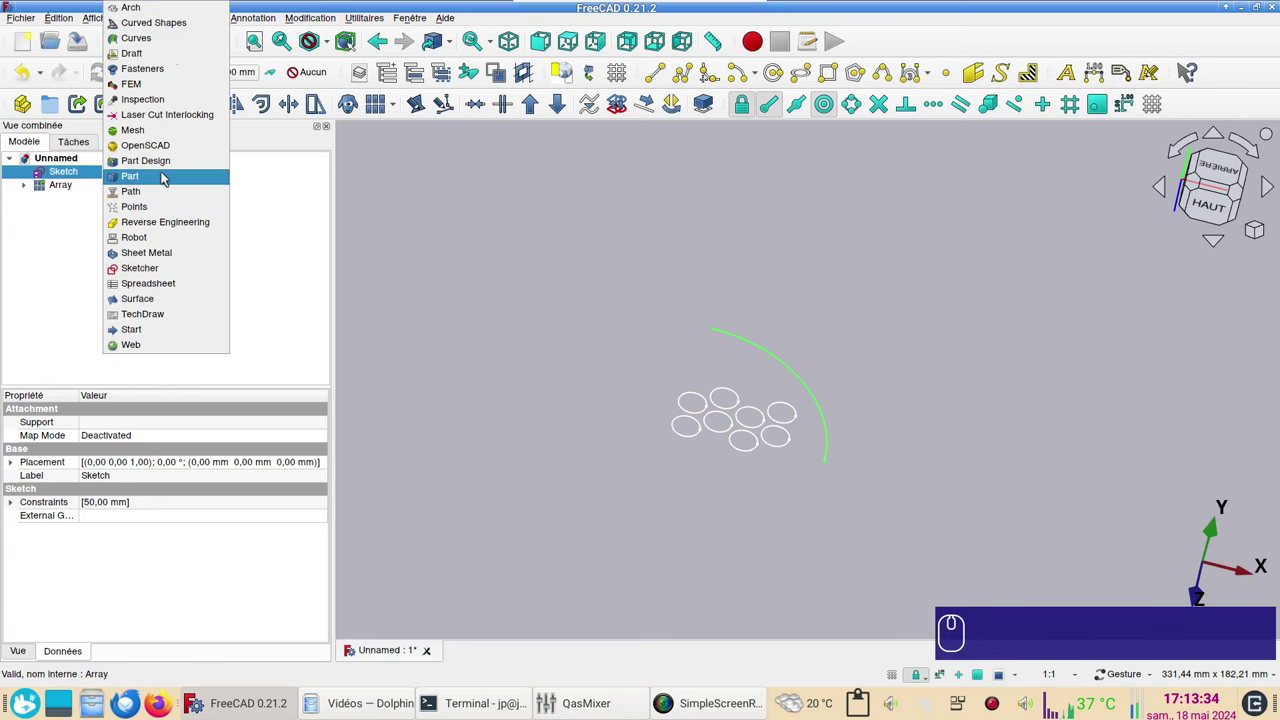
drag(169, 174, 237, 209)
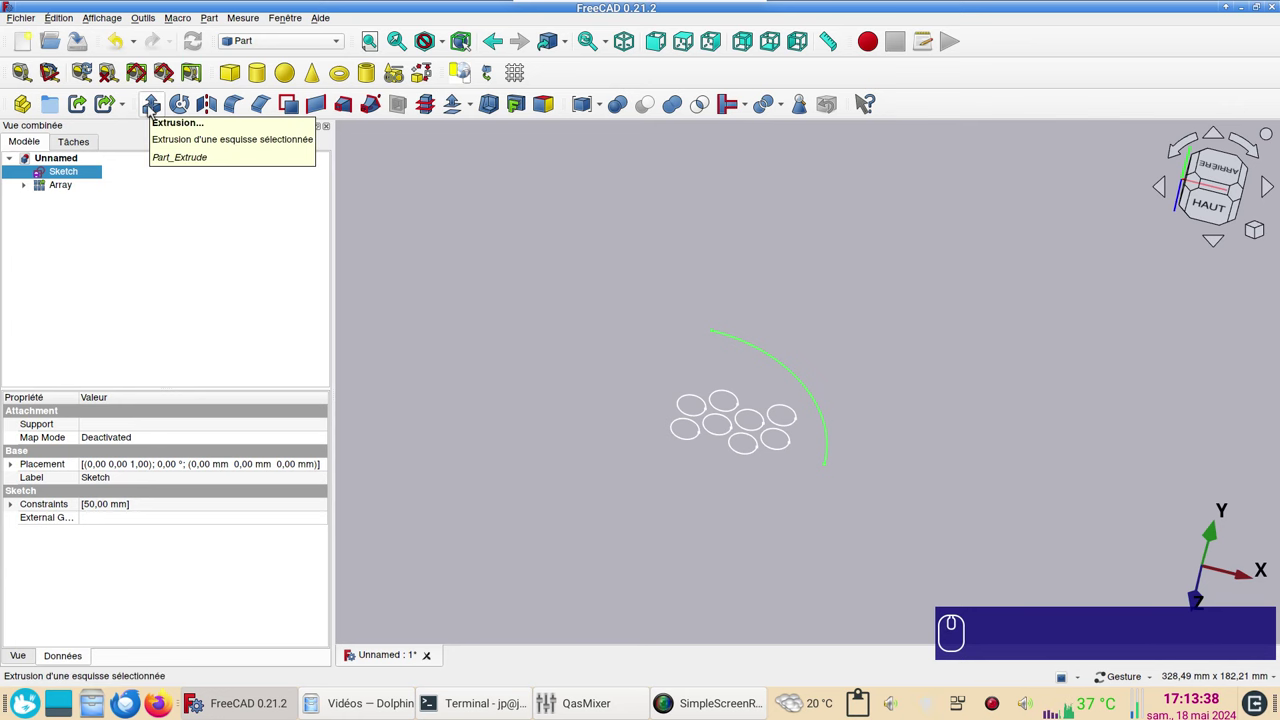
click(157, 109)
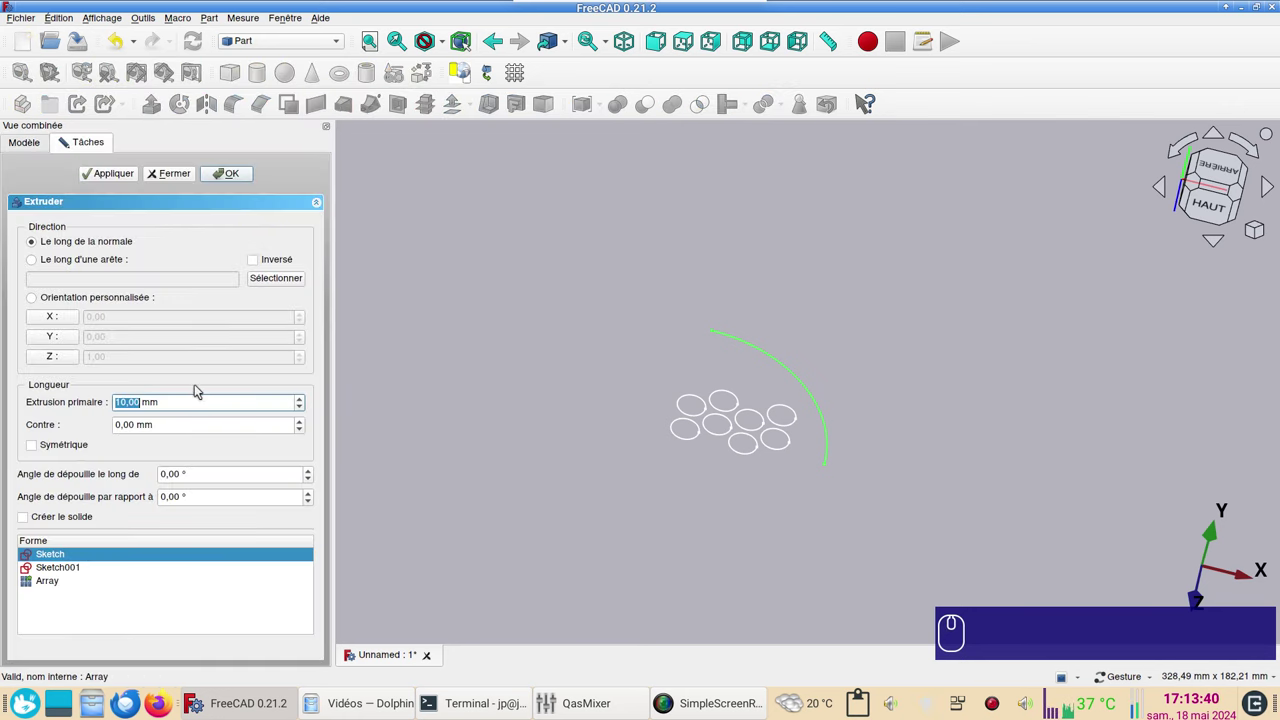
key(KP_5)
key(KP_0)
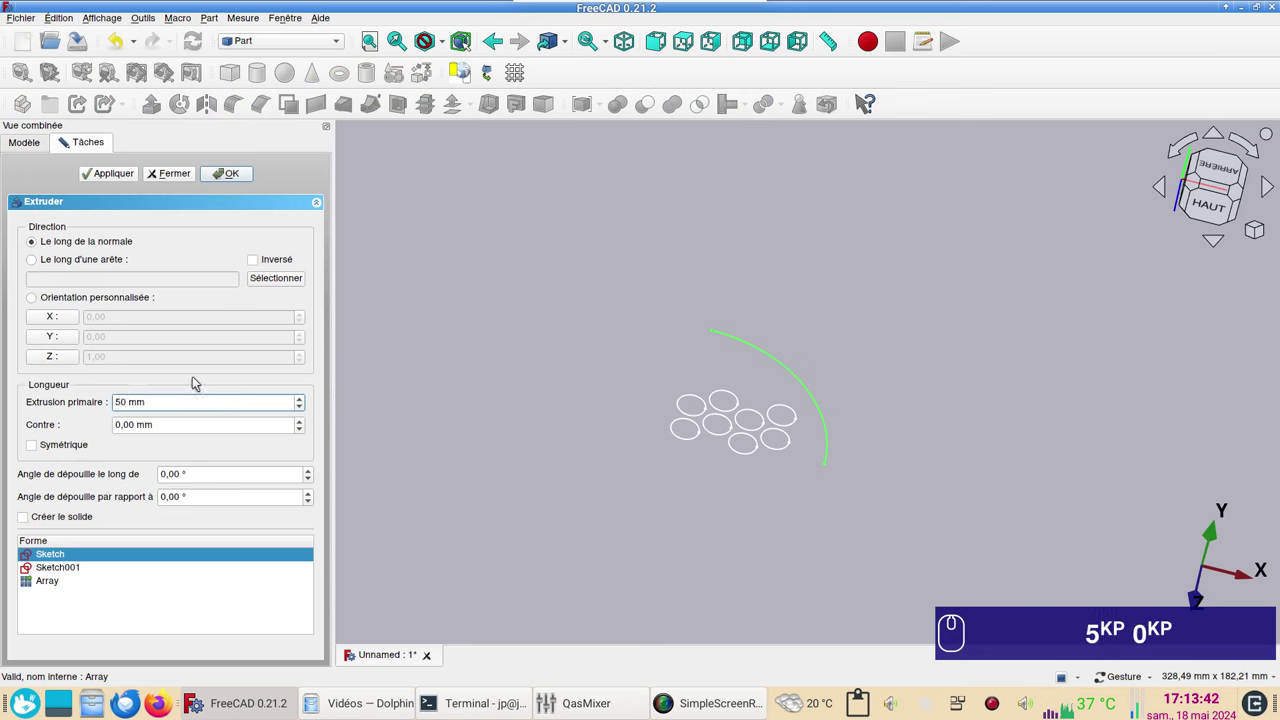
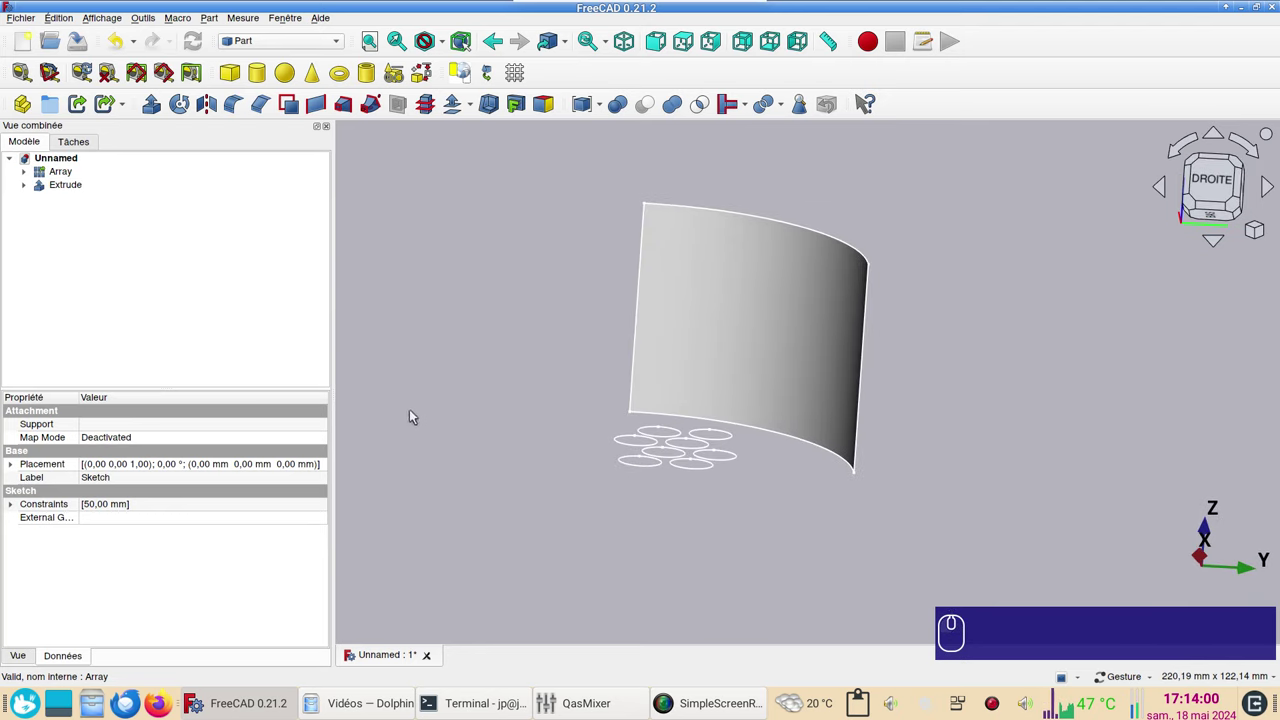
Select the extruded curved surface and start a Part 3D Offset on it
right_click(720, 294)
click(700, 307)
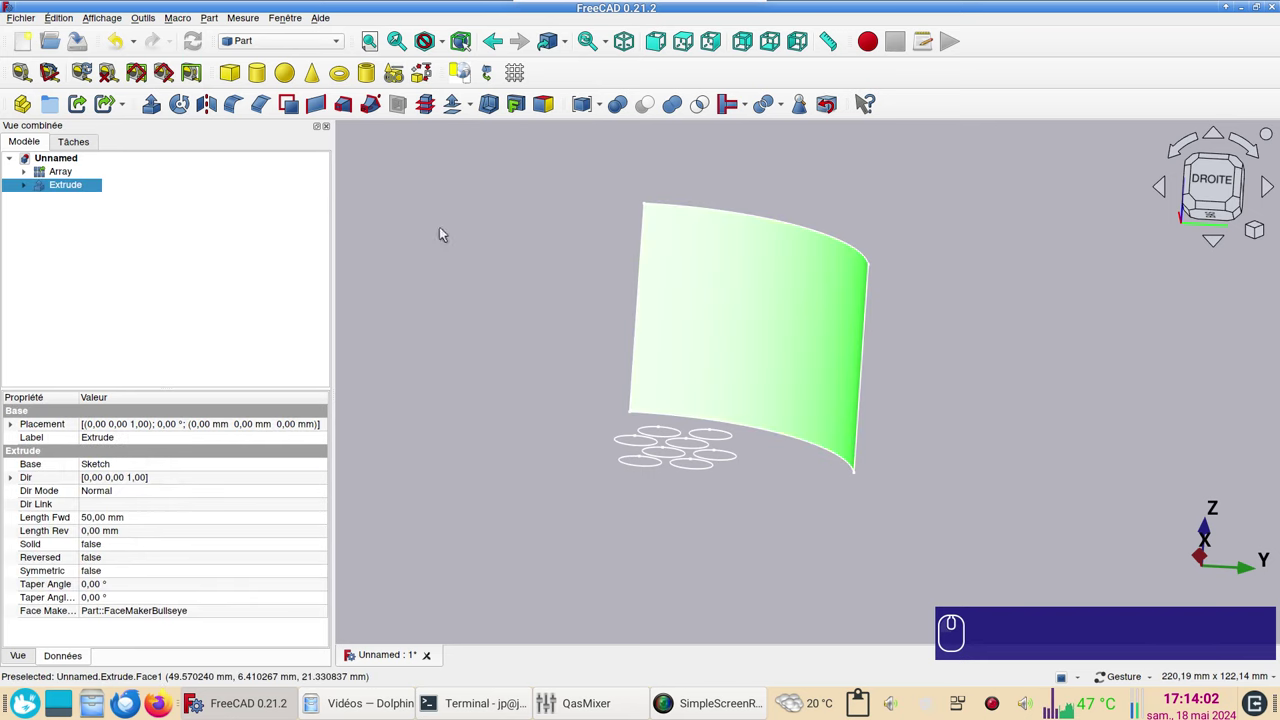
click(476, 116)
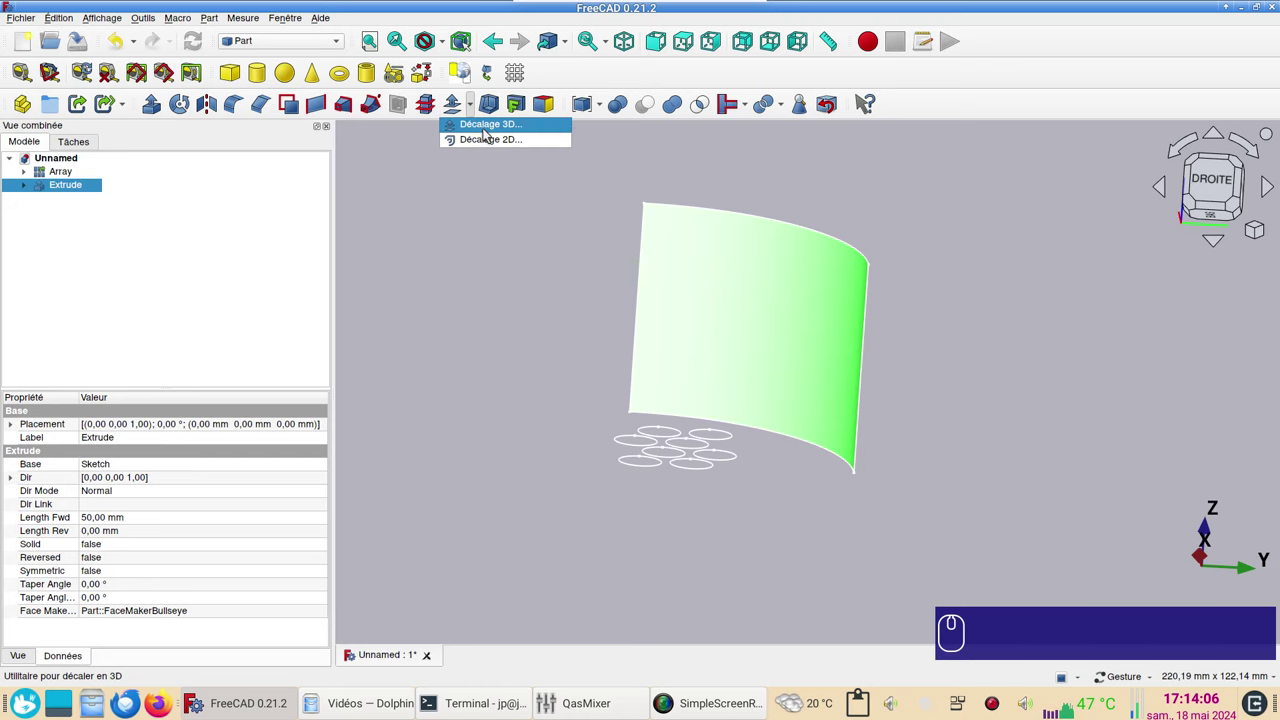
click(488, 133)
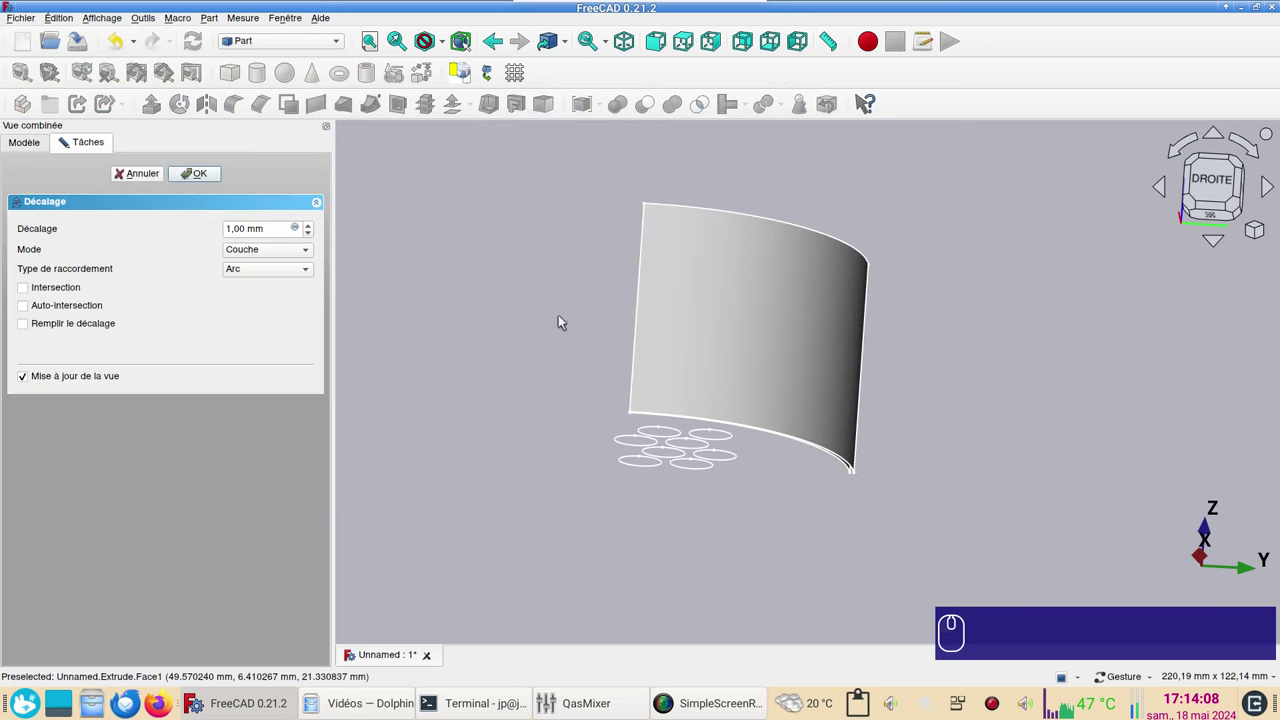
Set the offset to 2 mm with 'Remplir le décalage' ticked and confirm the thickened shell
scroll(up, 3)
scroll(down, 3)
drag(751, 286, 793, 474)
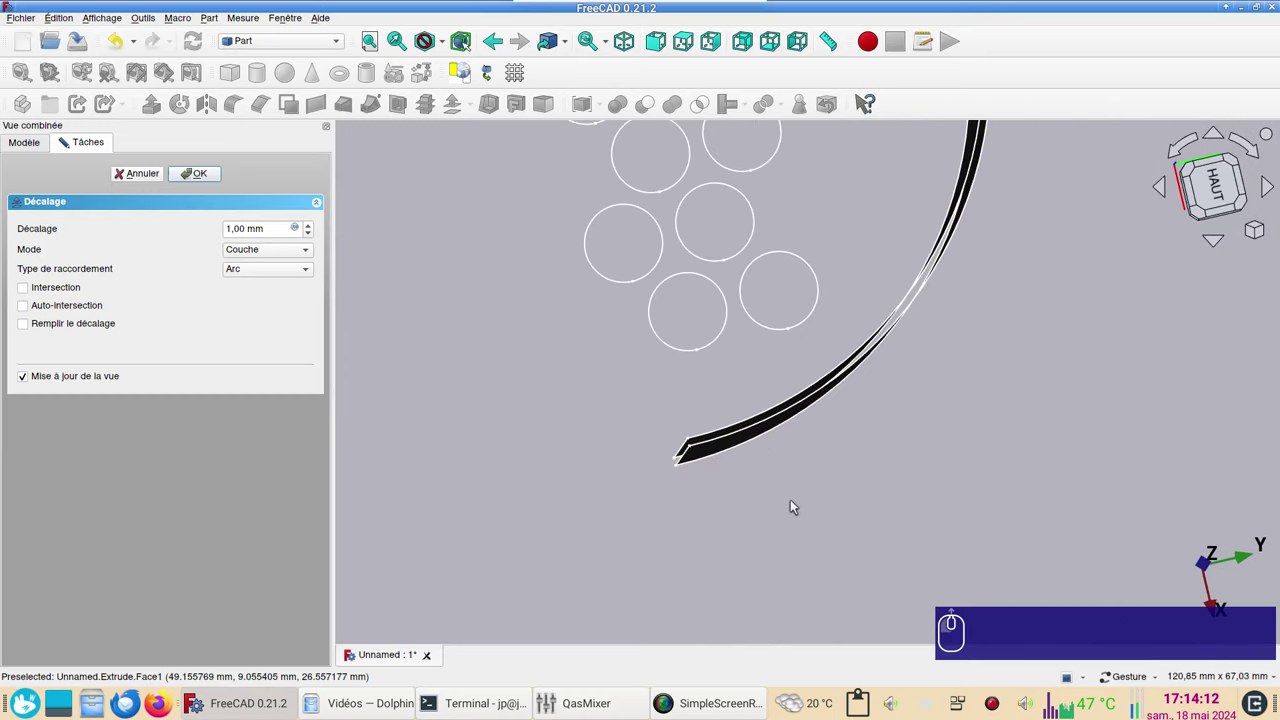
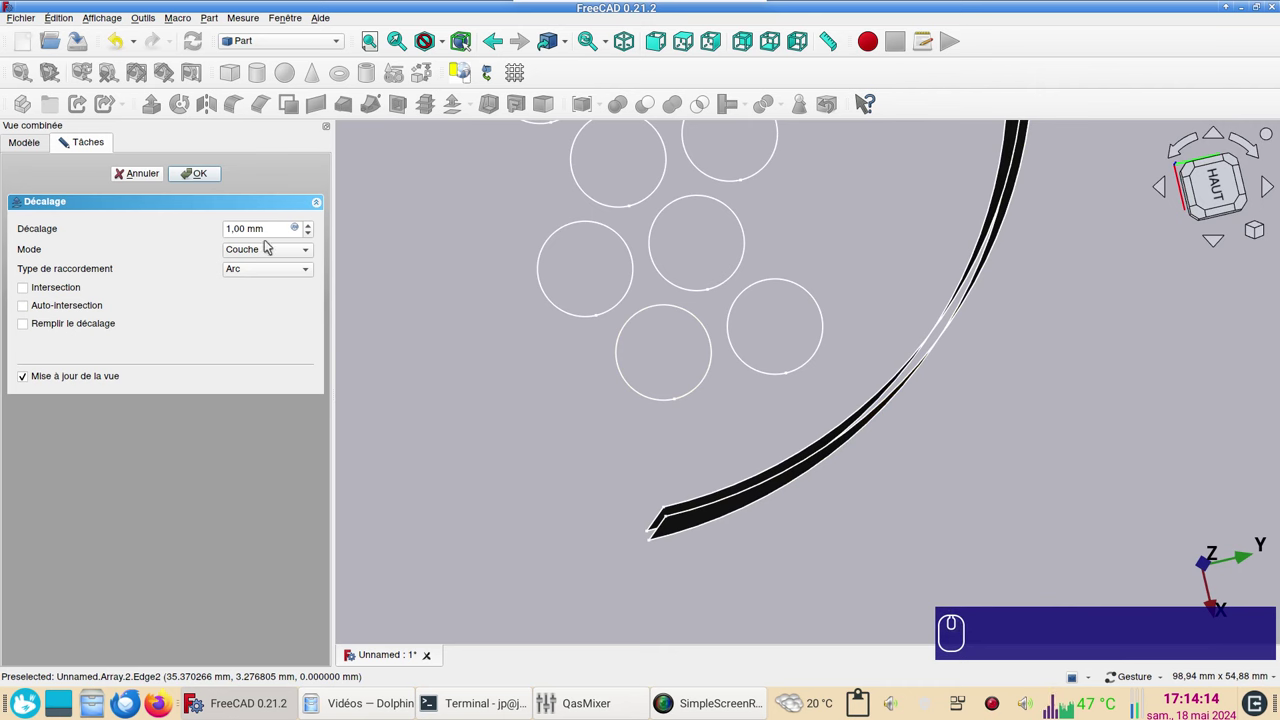
scroll(up, 3)
scroll(up, 3)
scroll(up, 3)
scroll(down, 3)
scroll(up, 3)
scroll(down, 3)
scroll(up, 3)
scroll(down, 3)
key(KP_2)
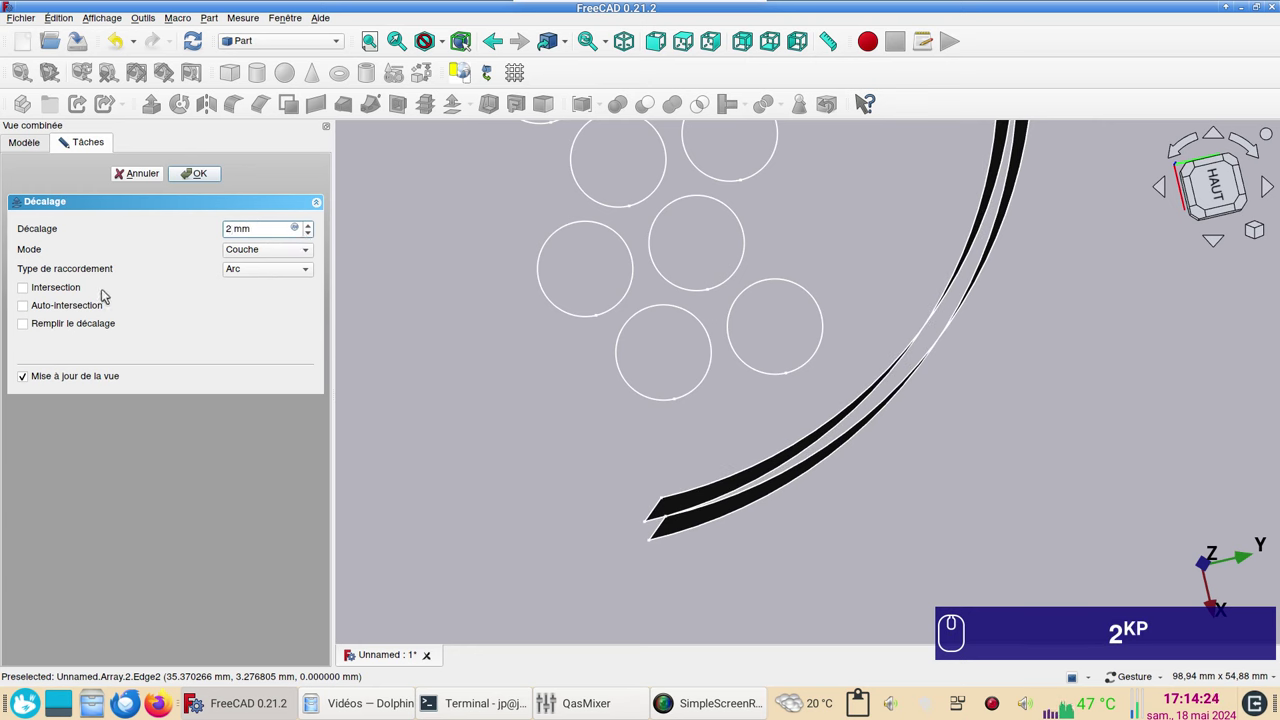
click(28, 328)
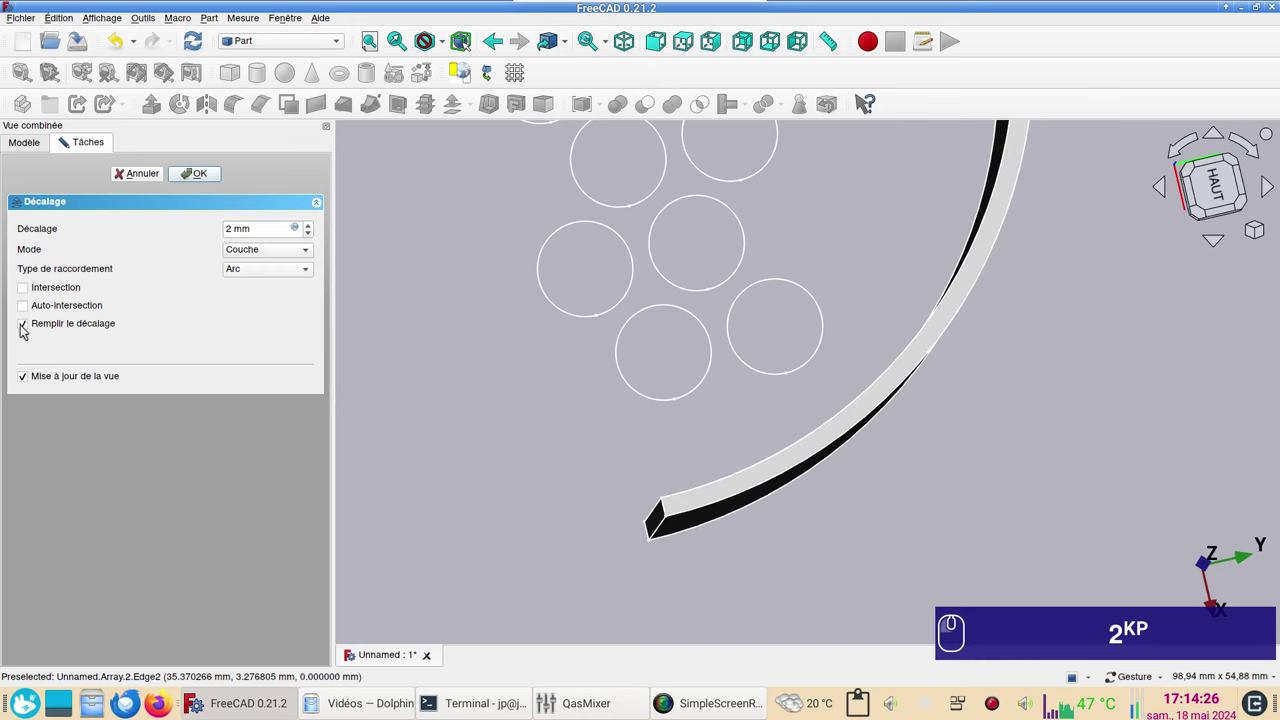
click(205, 180)
scroll(down, 3)
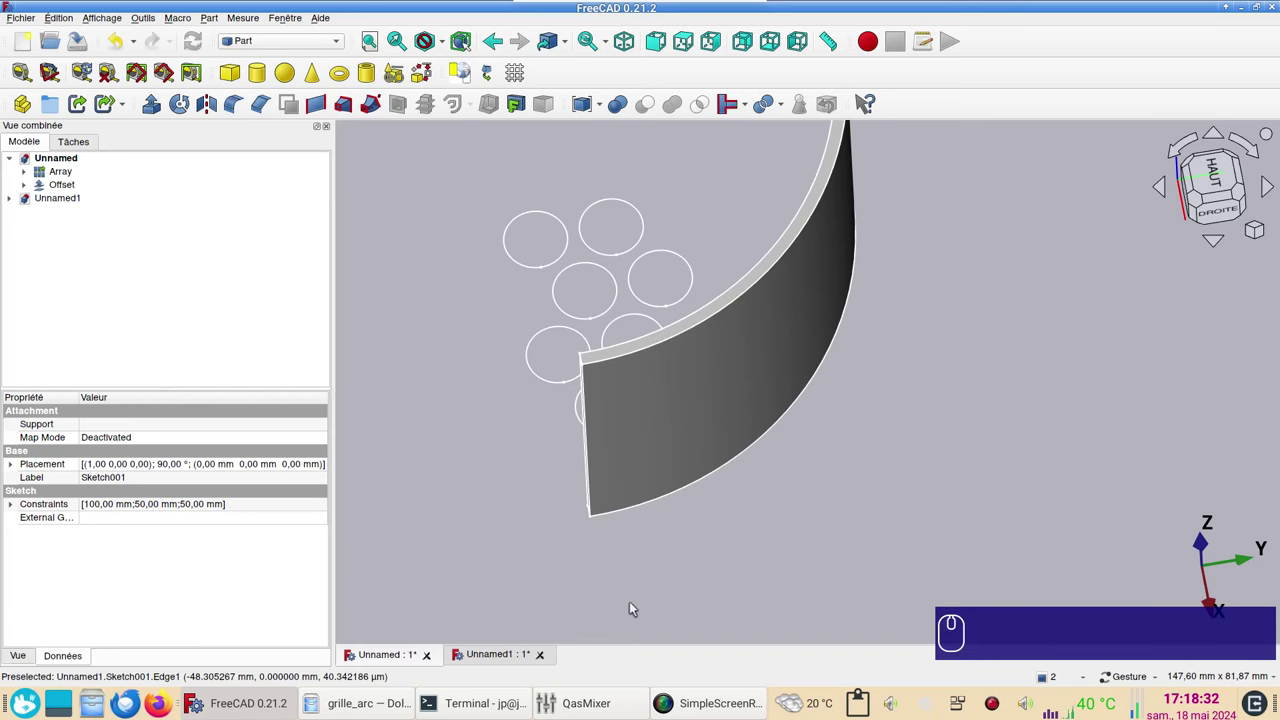
Orbit the view around the thickened curved shell
drag(869, 532, 865, 528)
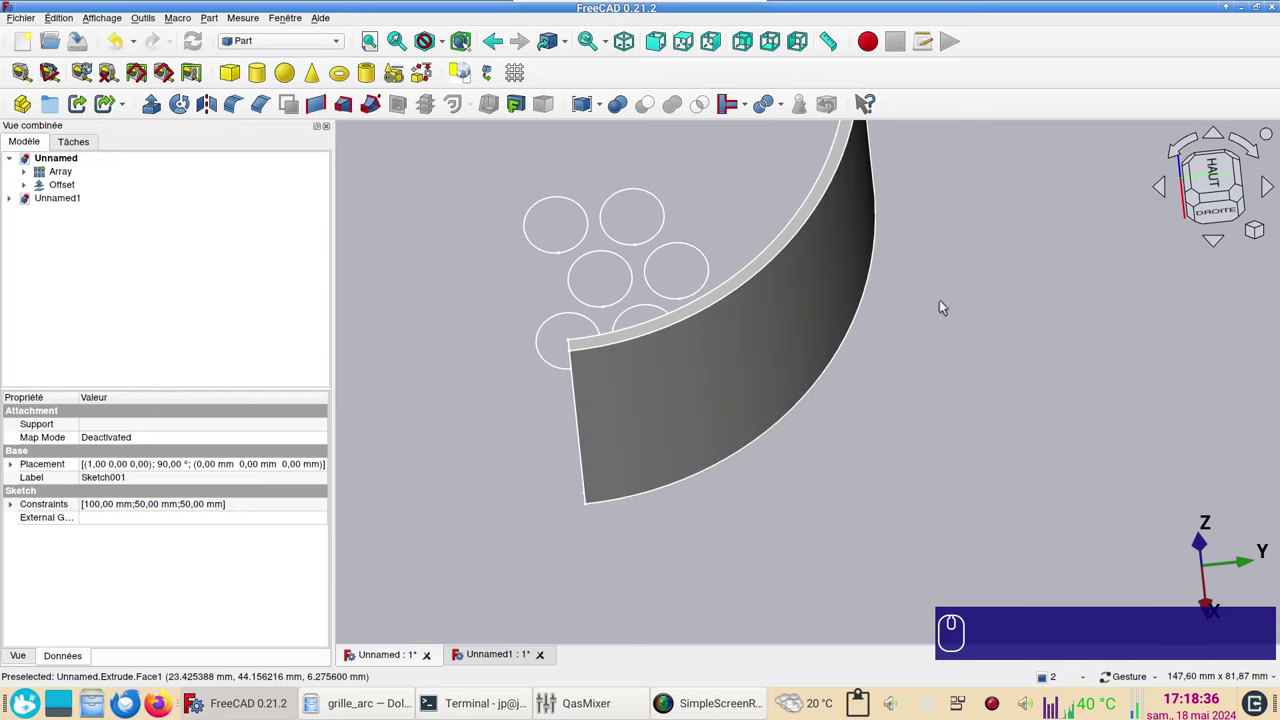
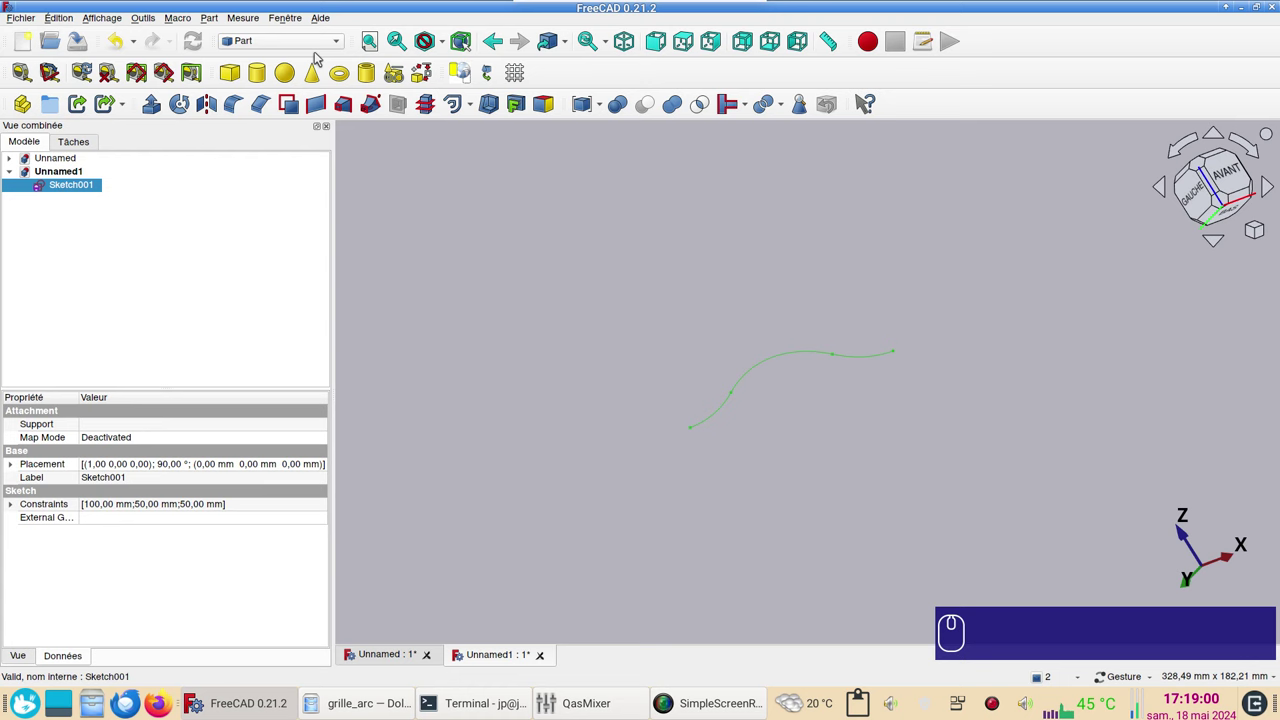
In the Curves workbench, join Sketch001's edges into a single JoinCurve and select it
click(313, 52)
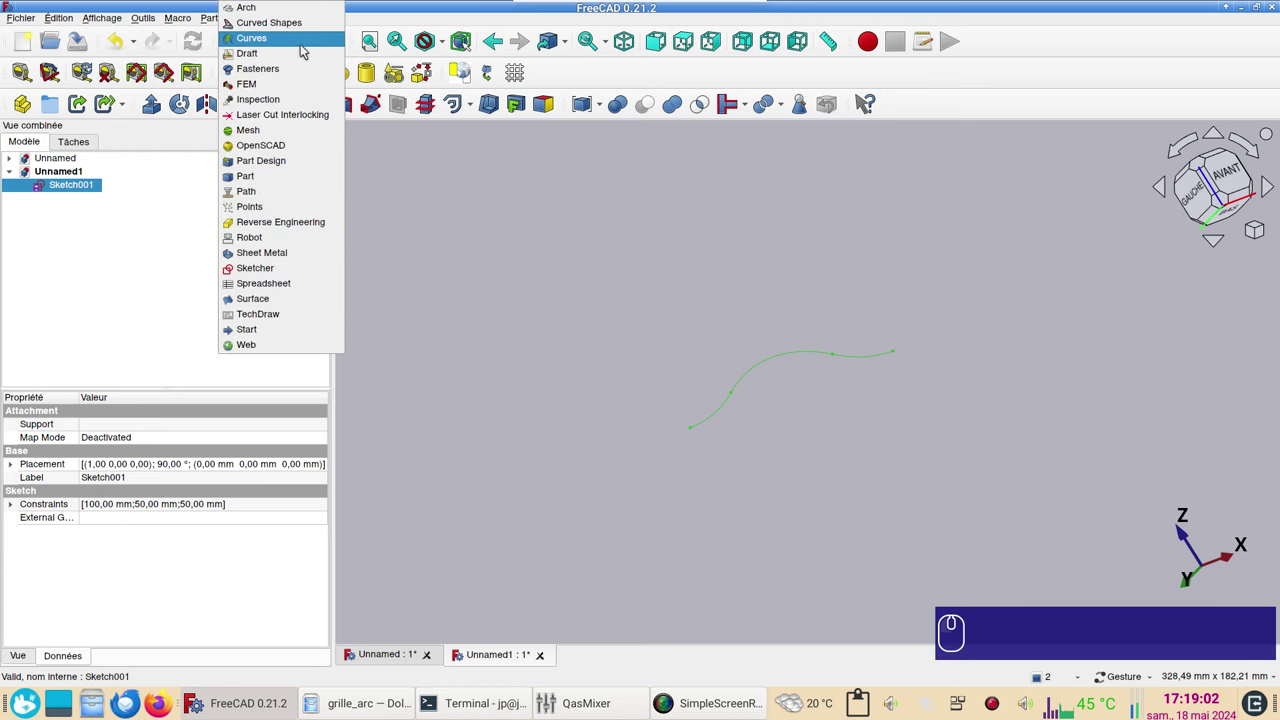
click(305, 51)
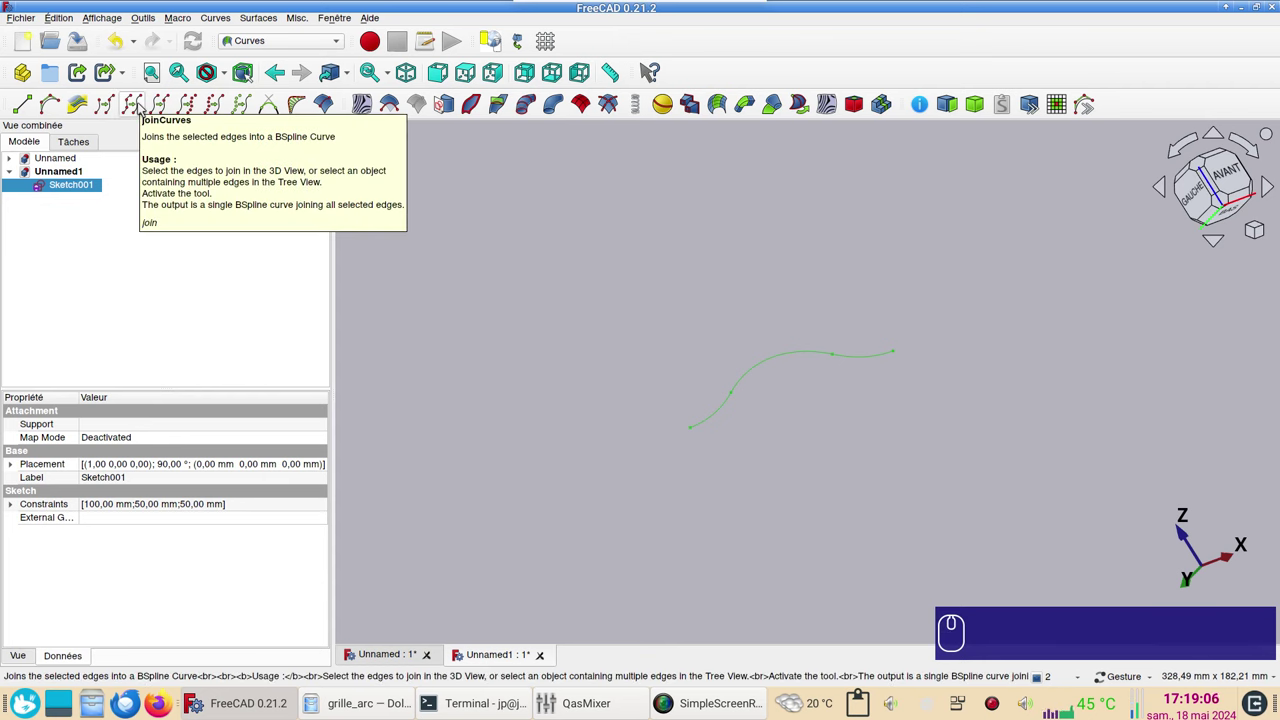
click(145, 105)
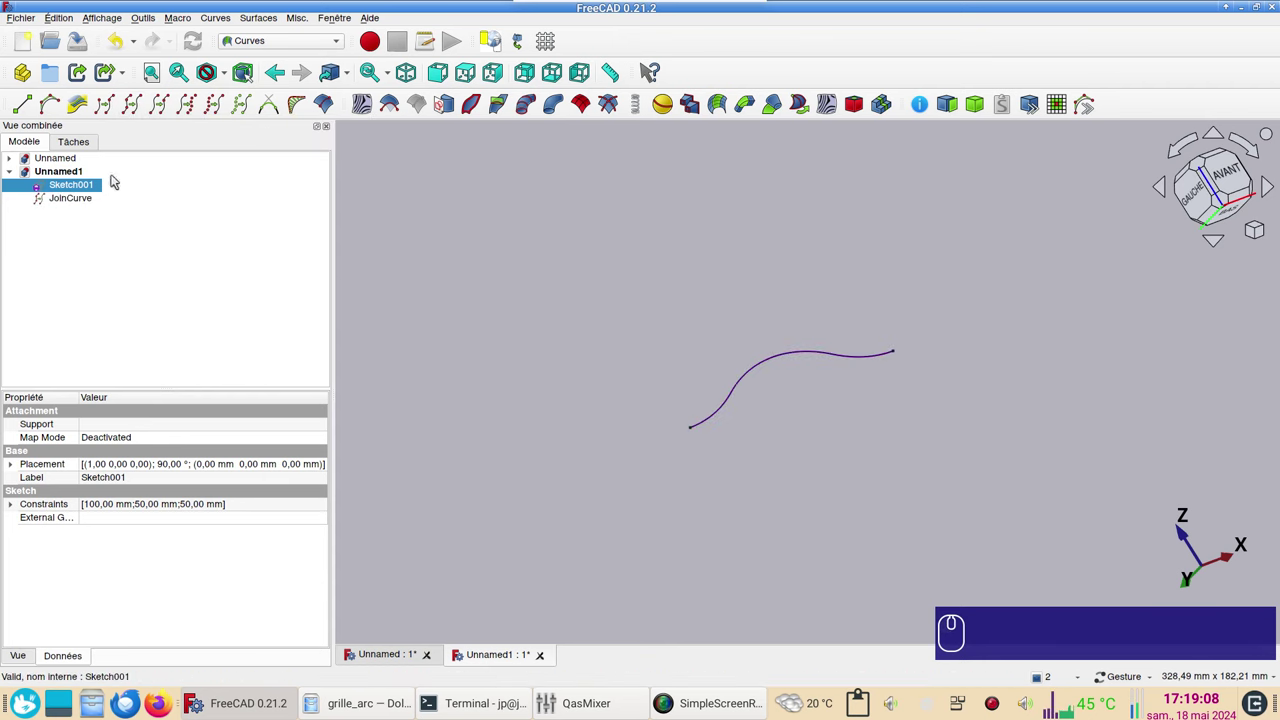
click(52, 207)
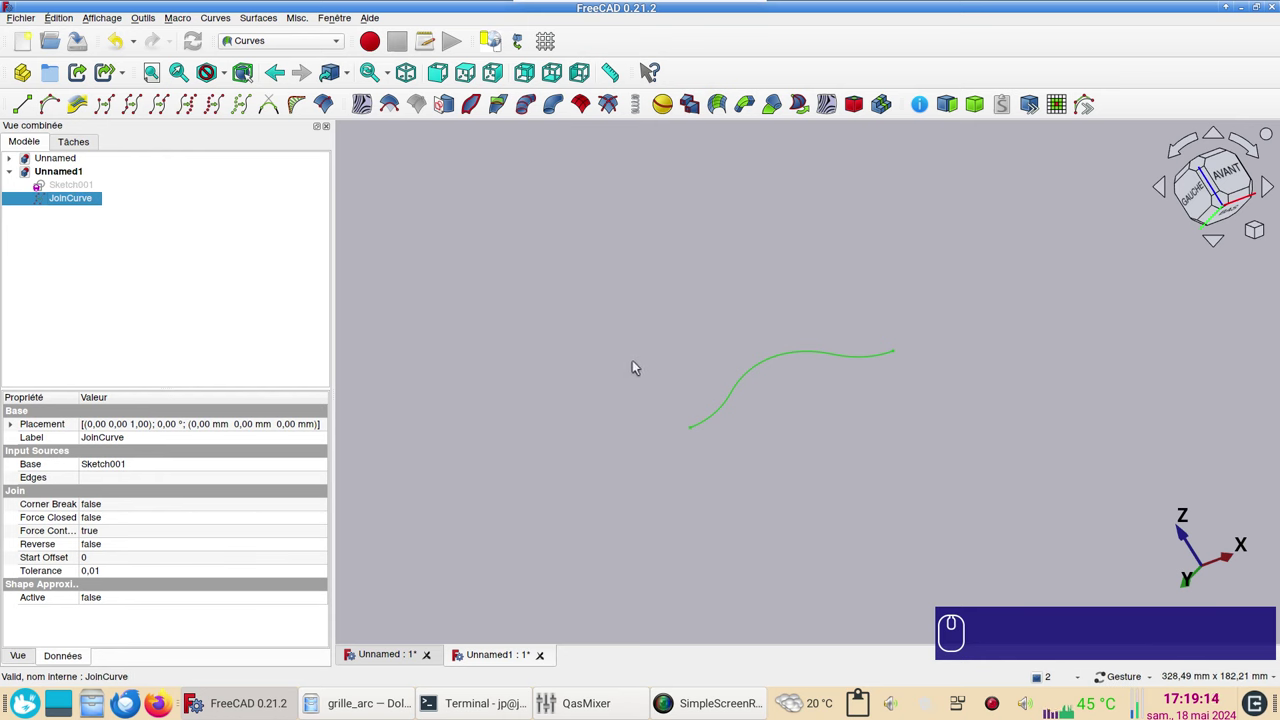
Return to the Part workbench and view the selected JoinCurve from the front
click(340, 52)
click(291, 155)
click(277, 183)
click(1228, 177)
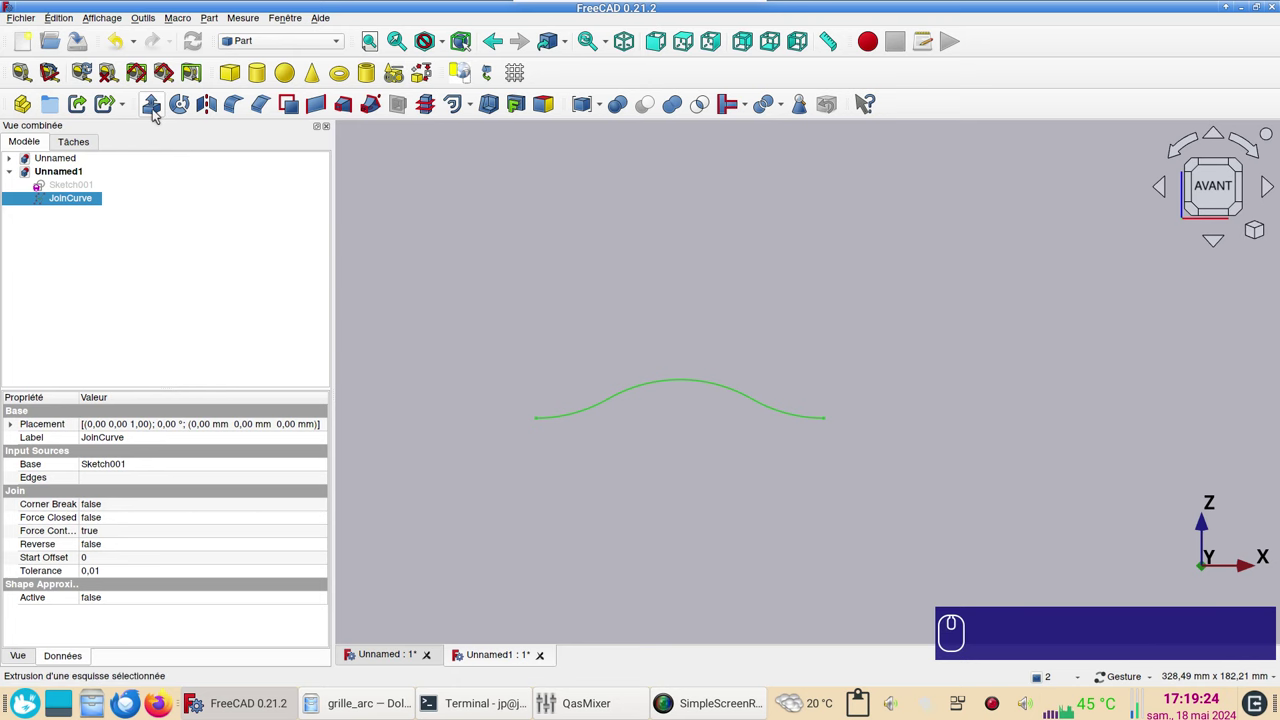
Extrude the JoinCurve 2 mm along a custom Z direction and inspect the thin strip
drag(160, 112, 182, 380)
key(KP_2)
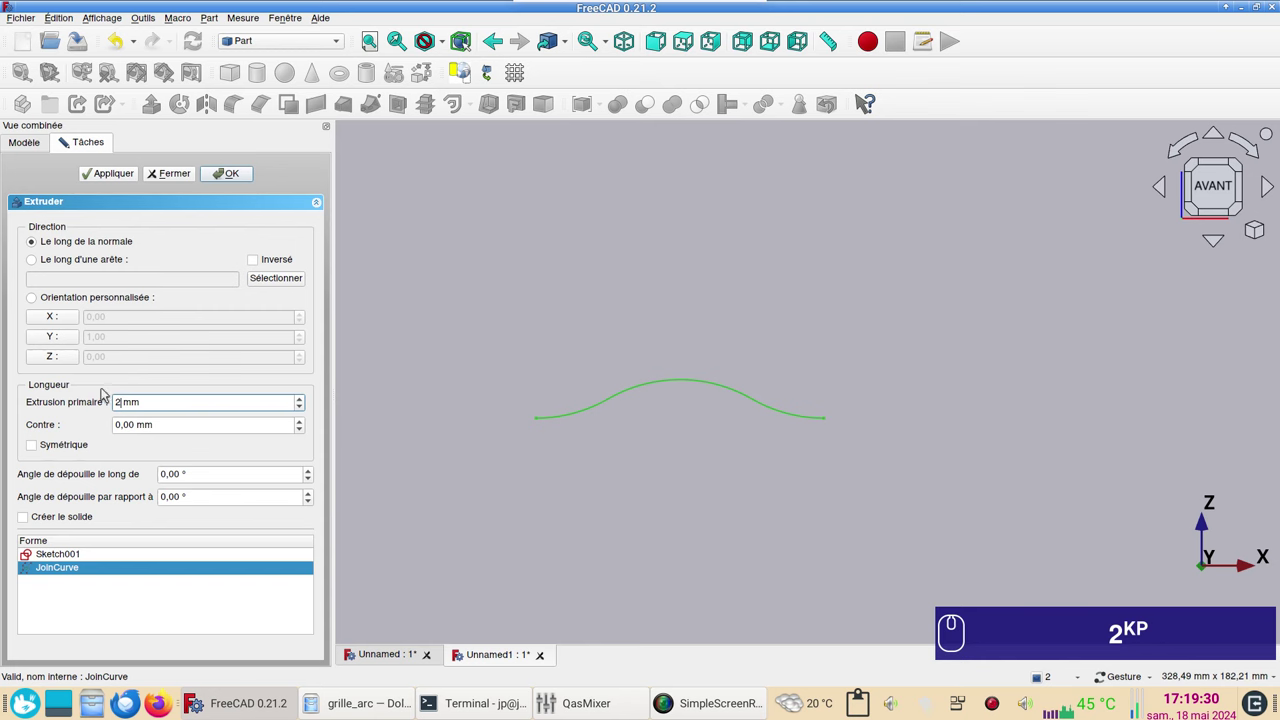
click(63, 361)
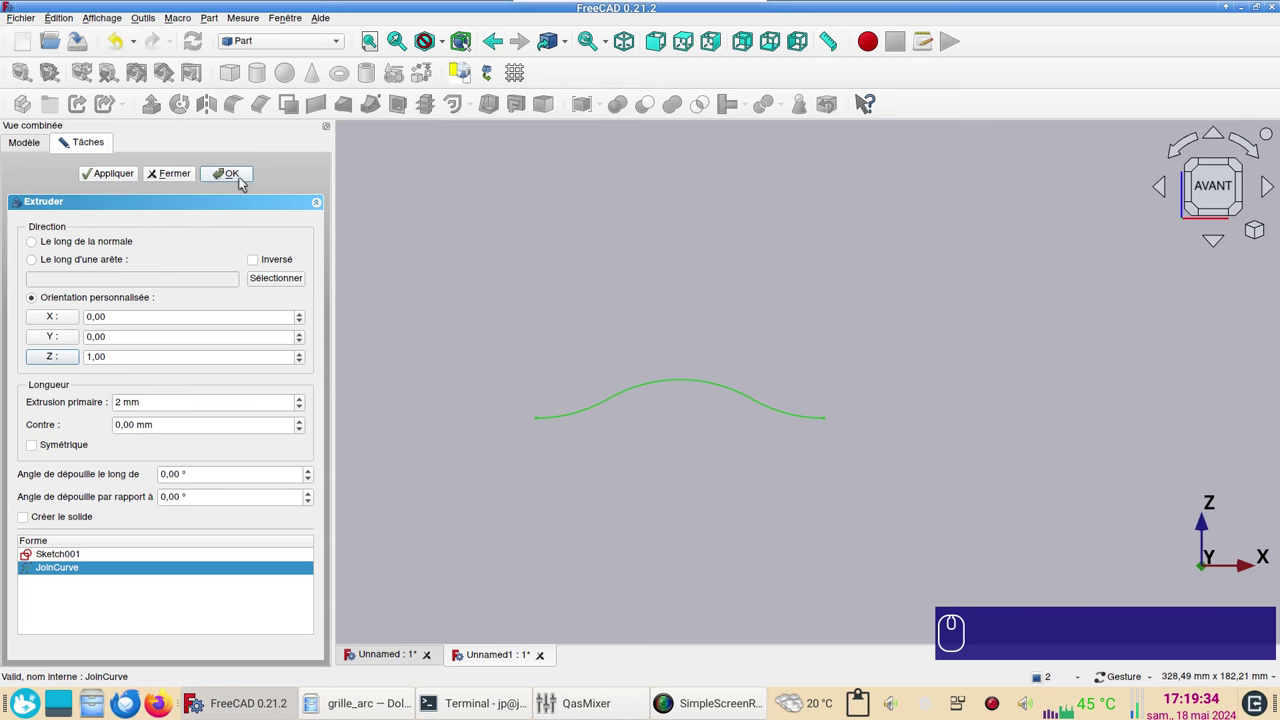
click(248, 181)
scroll(up, 3)
scroll(down, 3)
click(75, 209)
drag(824, 290, 766, 413)
right_click(727, 239)
click(813, 533)
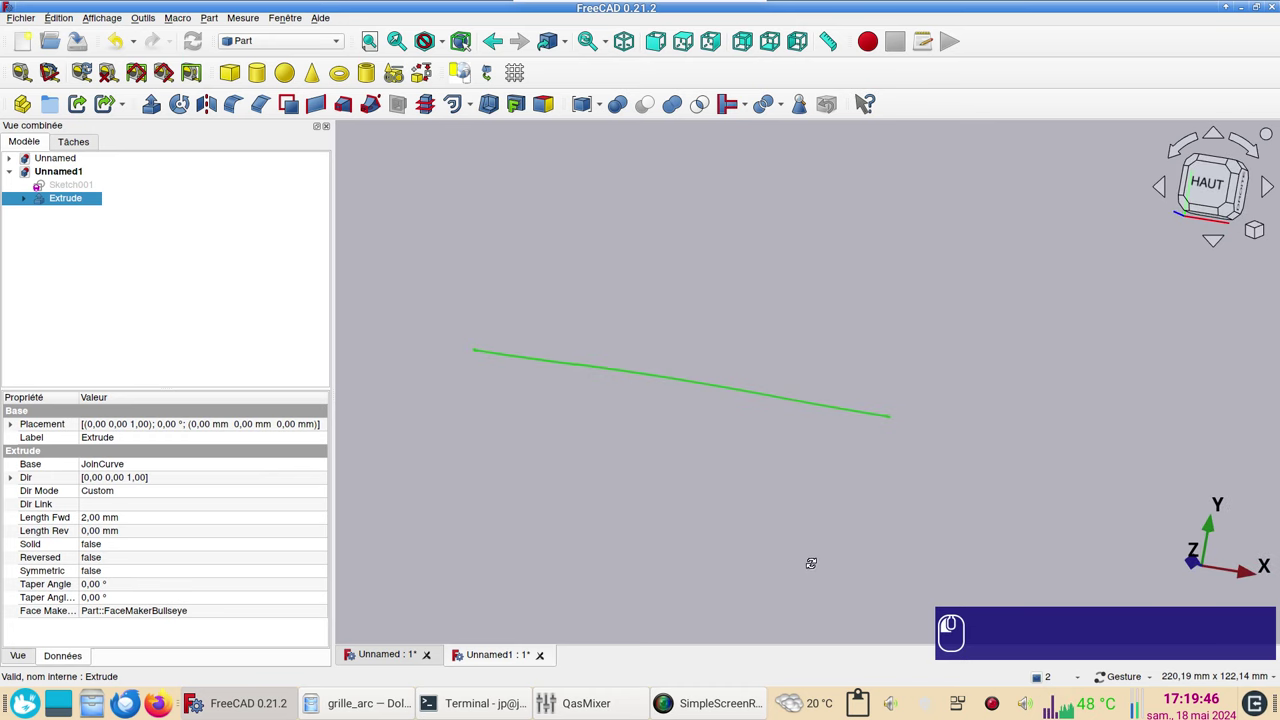
Start a second extrusion of the curve along Y with length 100 mm
click(157, 116)
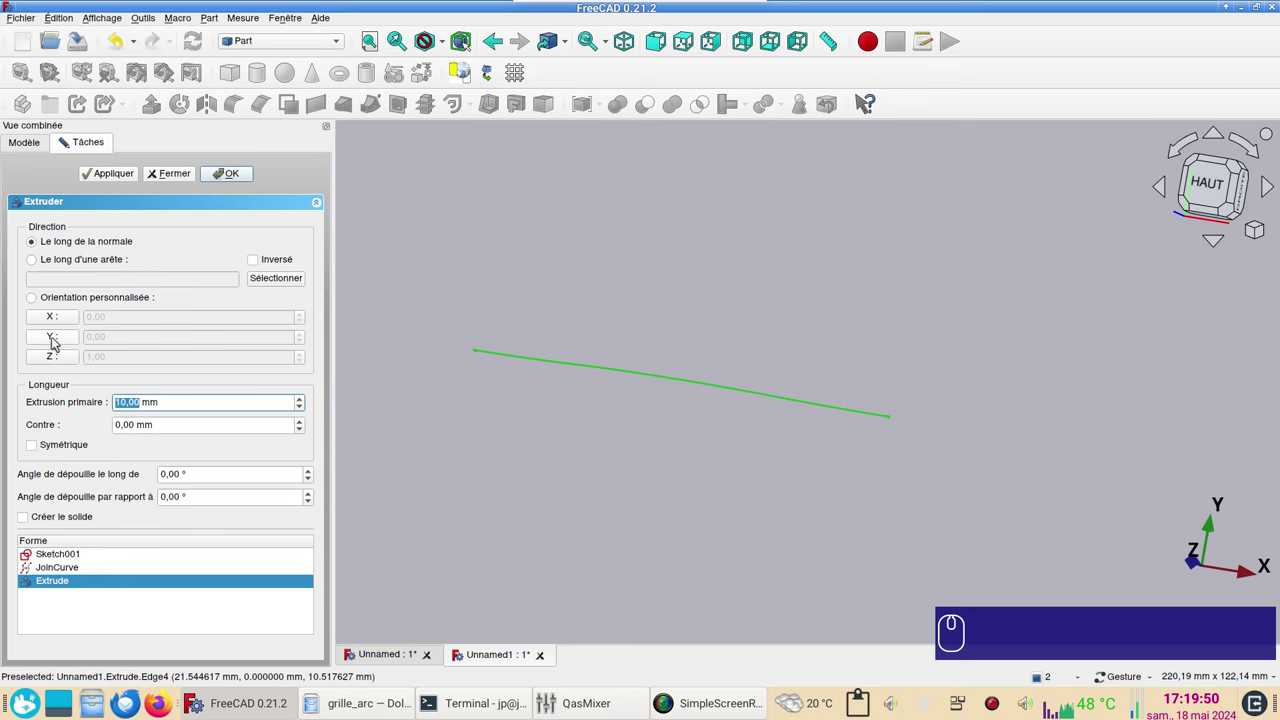
click(56, 344)
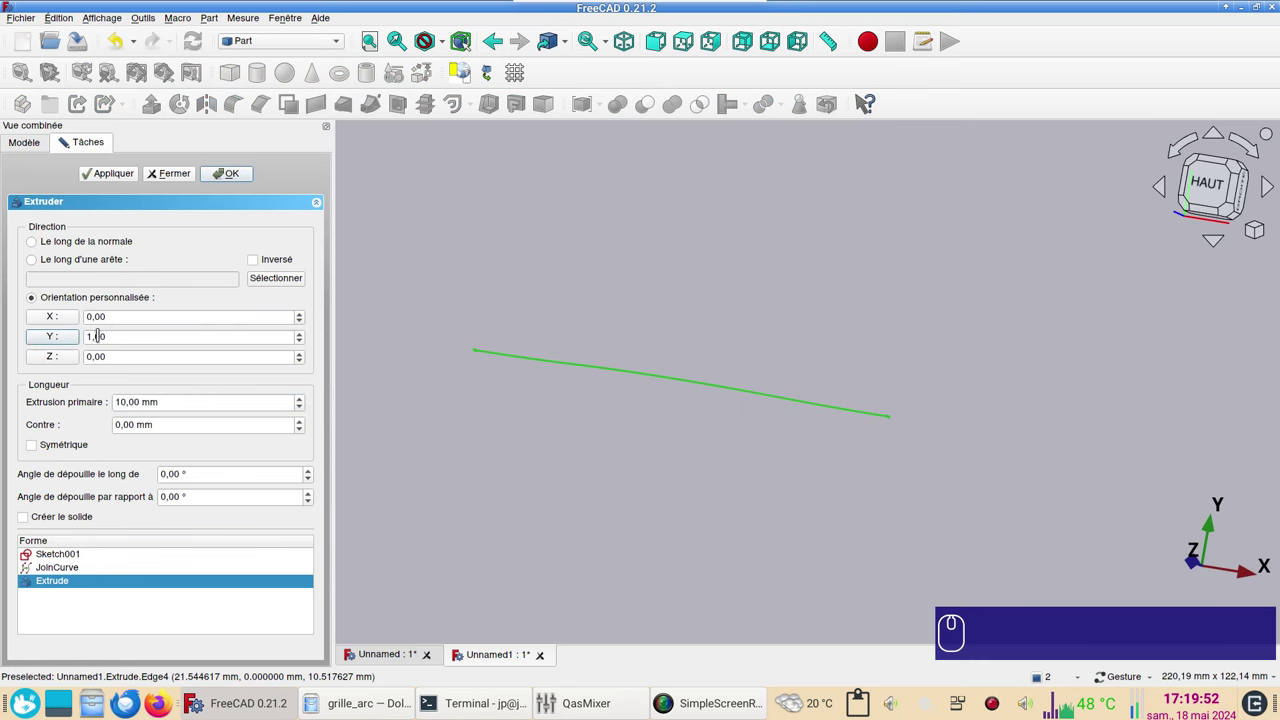
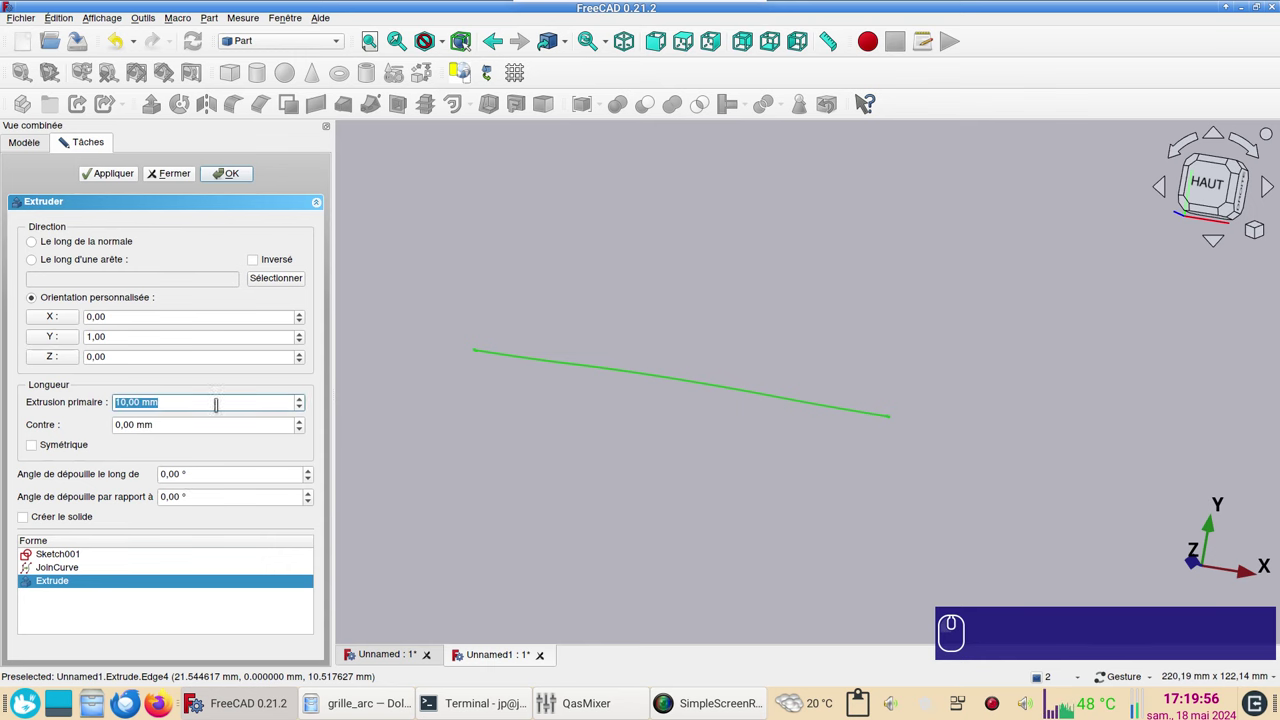
key(KP_1)
key(KP_0)
key(KP_0)
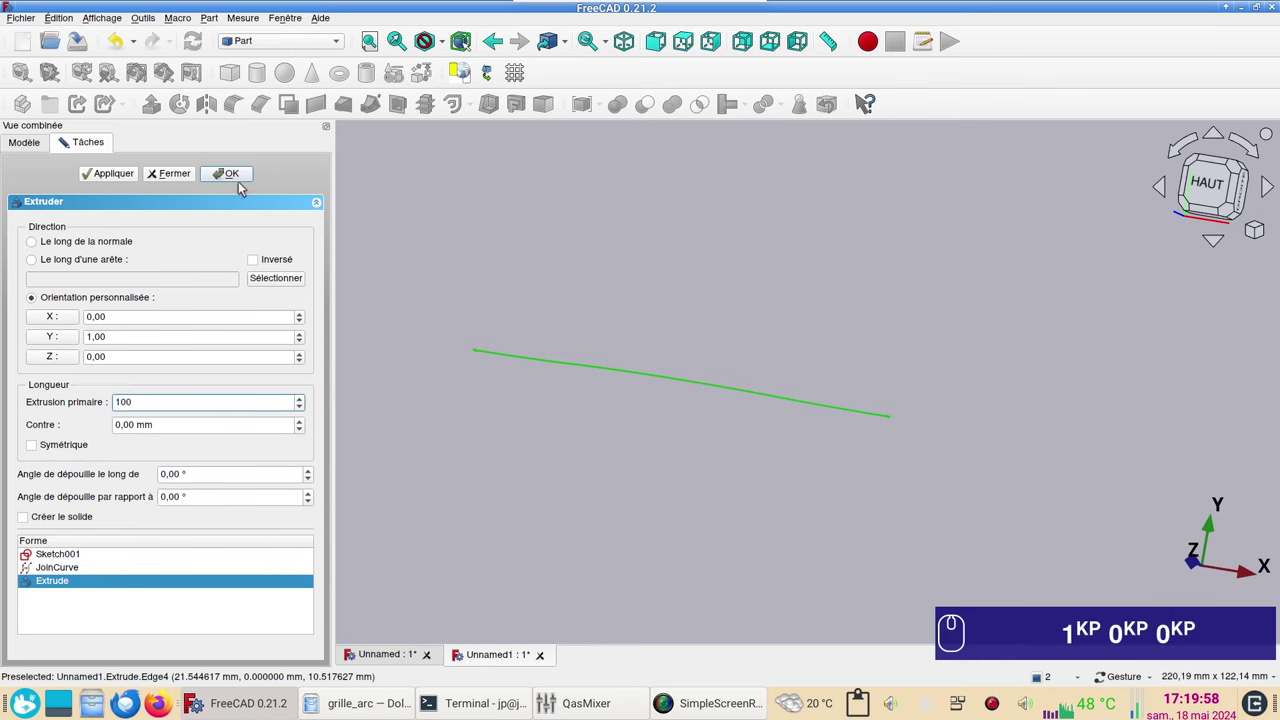
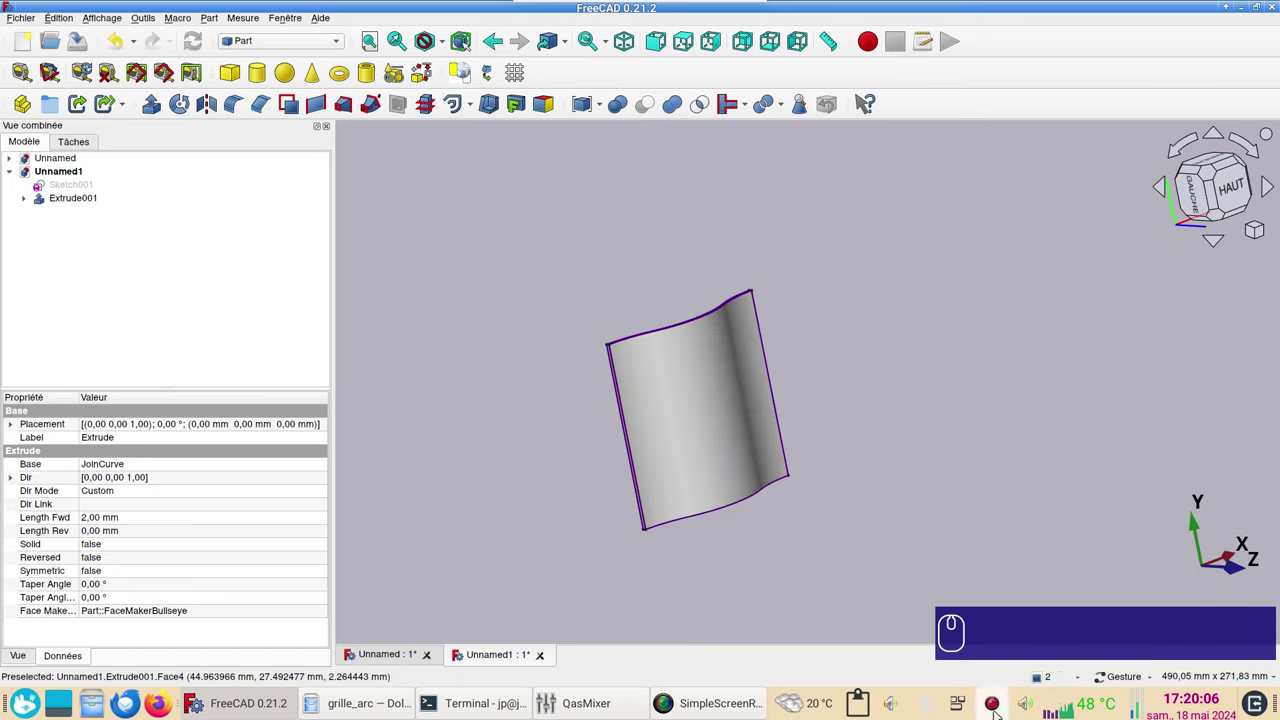
Close the Unnamed1 document and return to the first Unnamed document
click(835, 523)
scroll(up, 3)
right_click(803, 491)
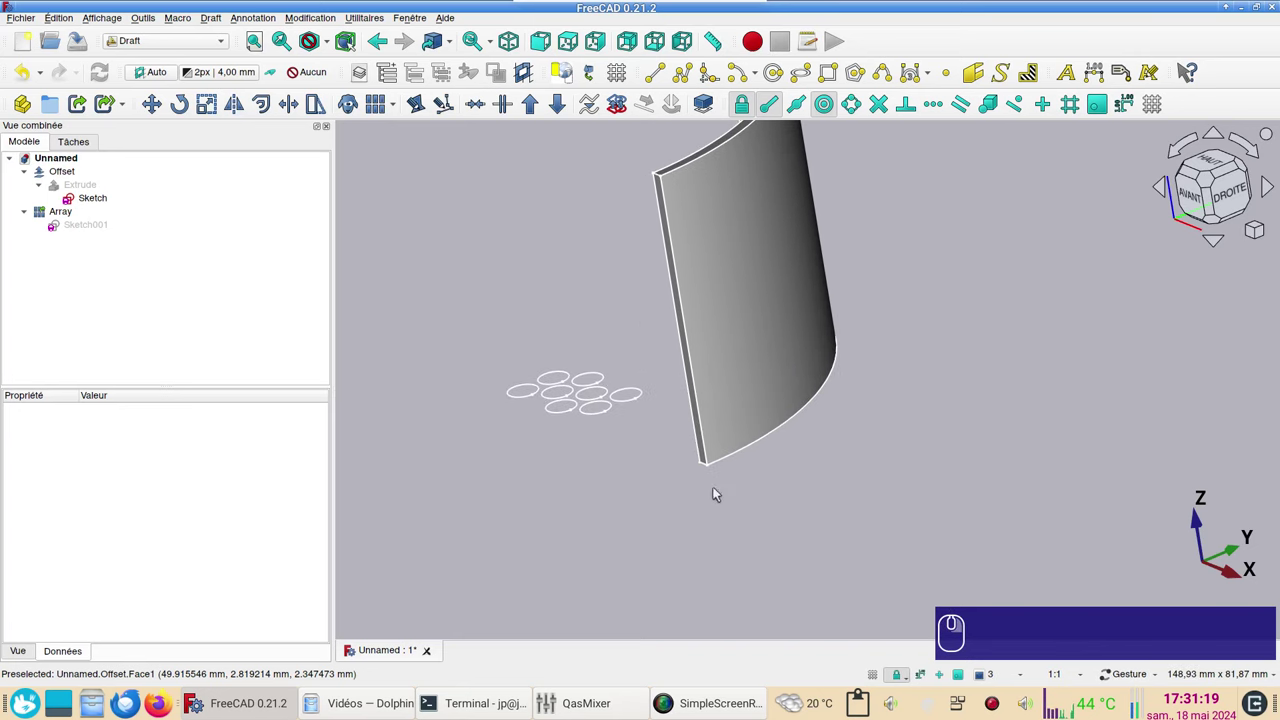
click(614, 472)
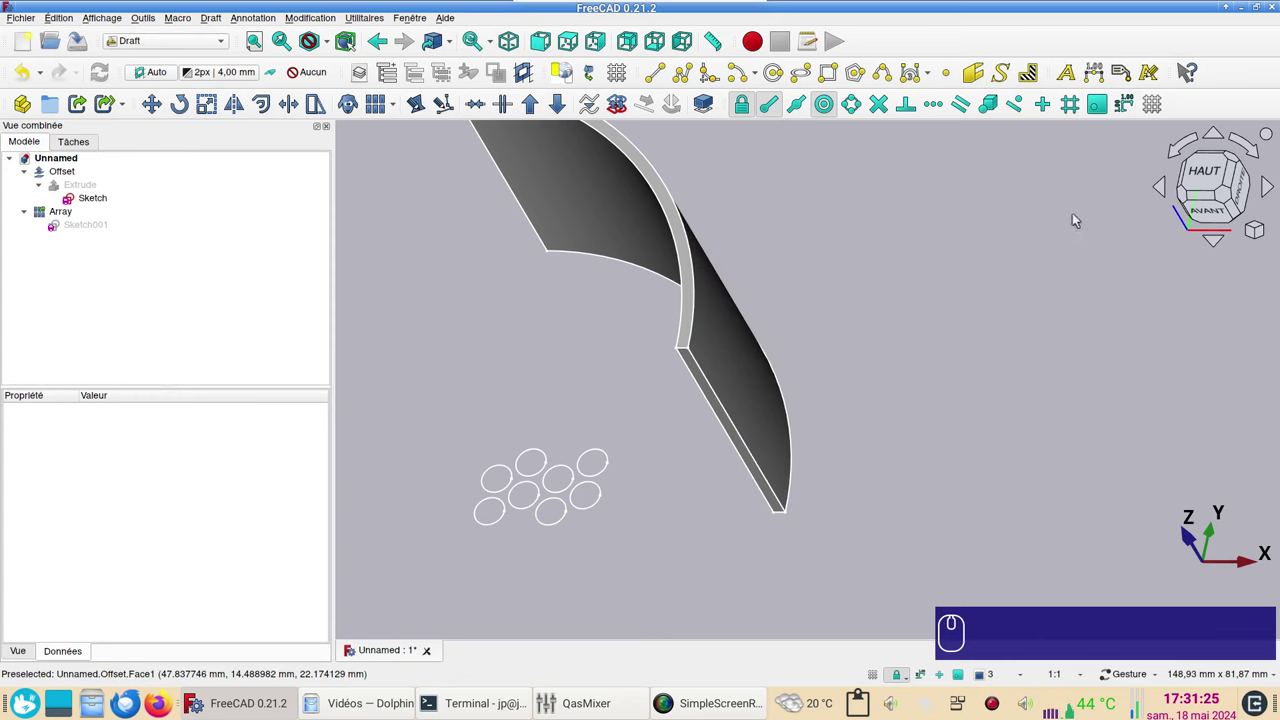
Inspect the 2 mm Offset shell from top, angled and underside views, then select it
double_click(1205, 173)
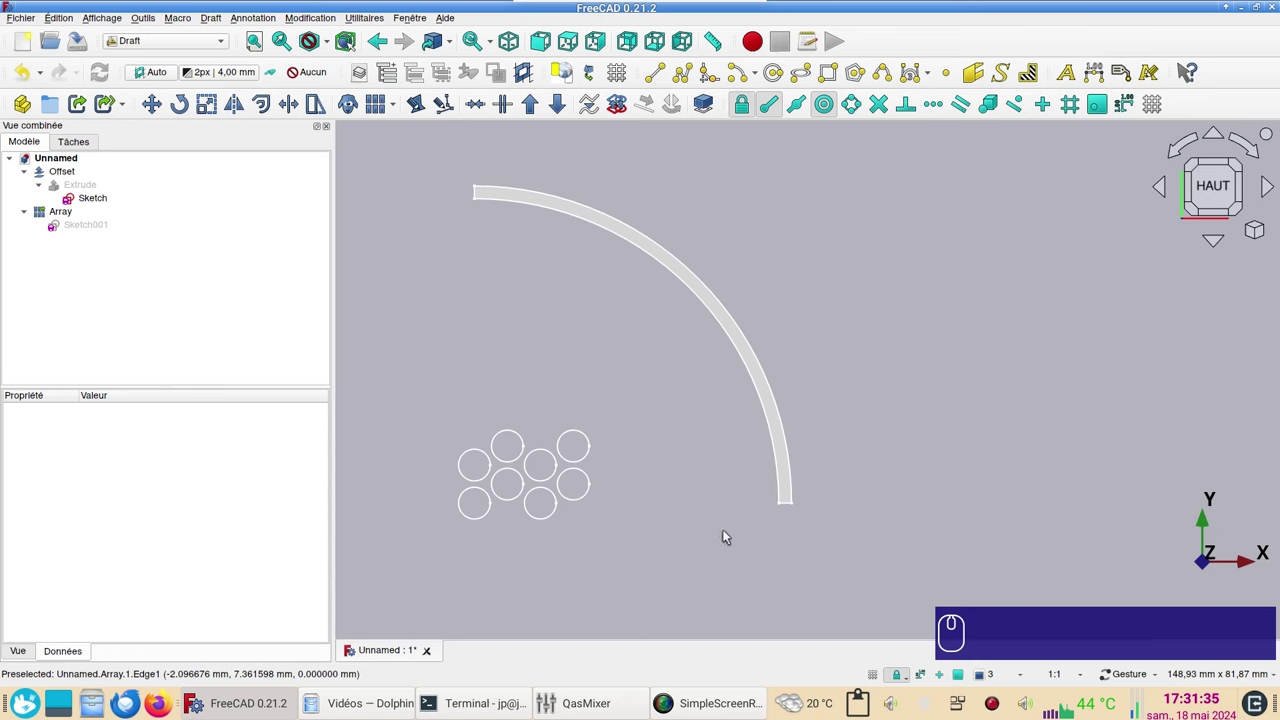
click(703, 545)
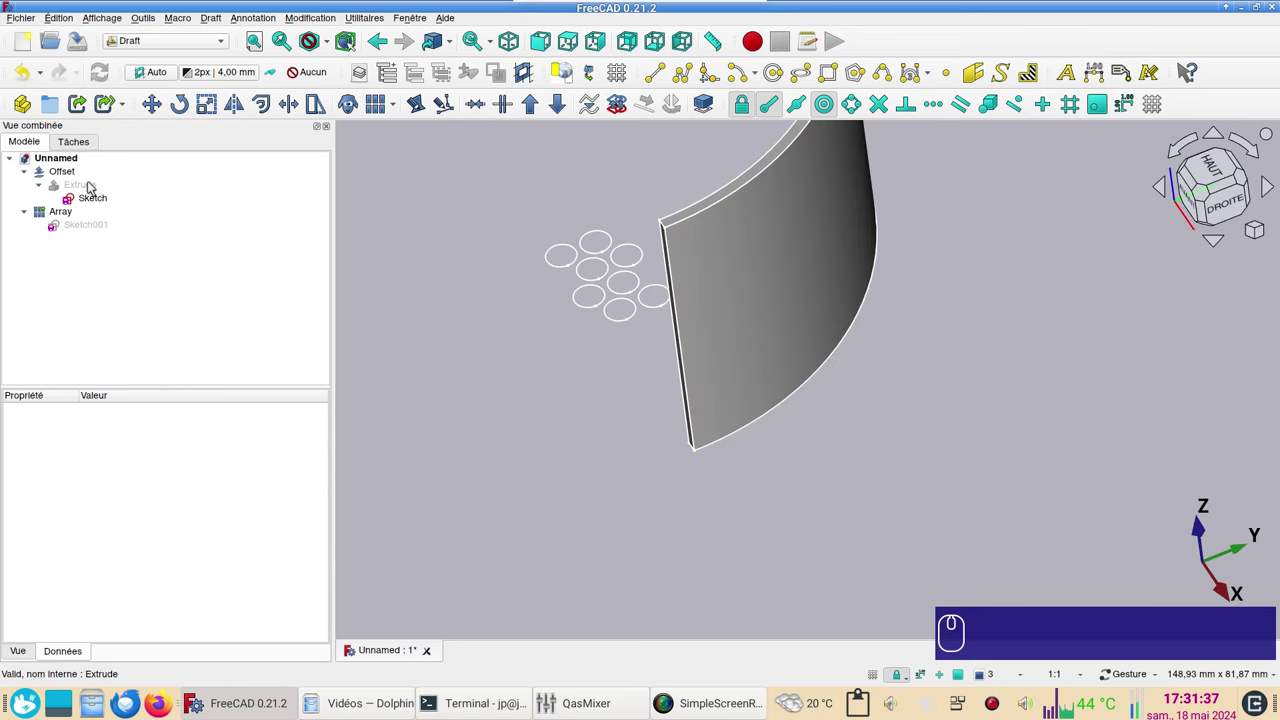
click(91, 191)
key(space)
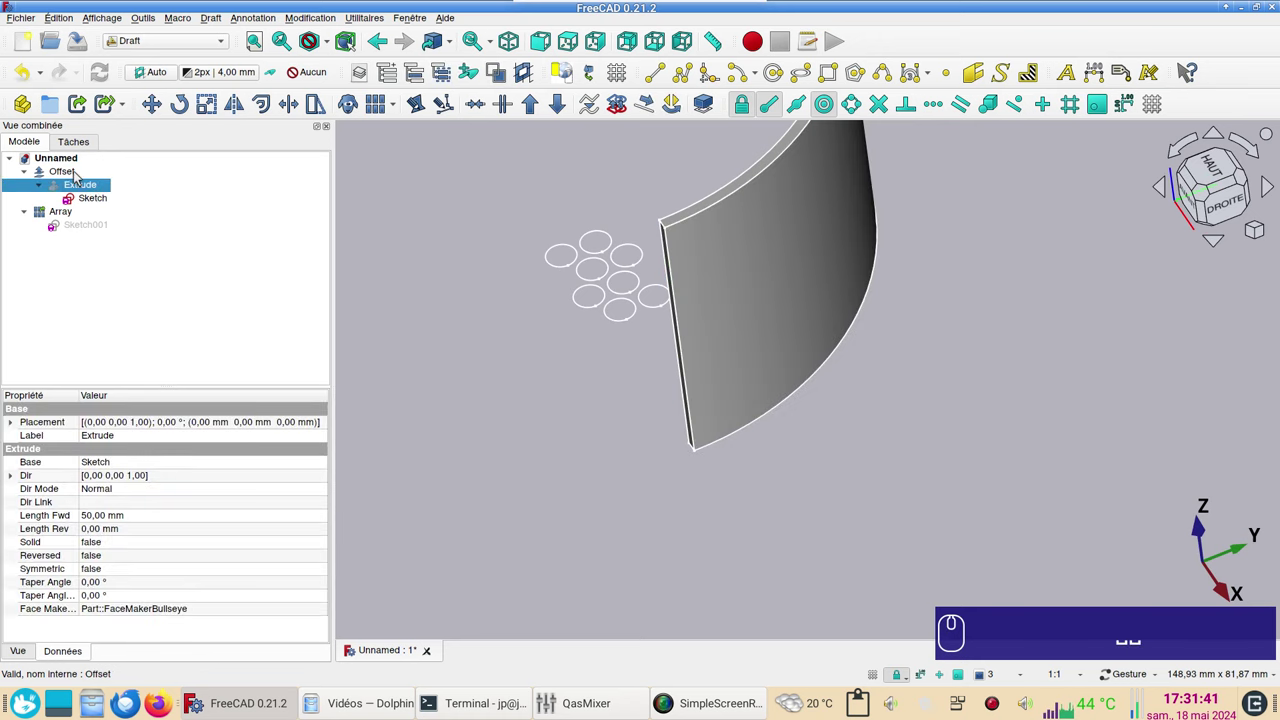
click(78, 178)
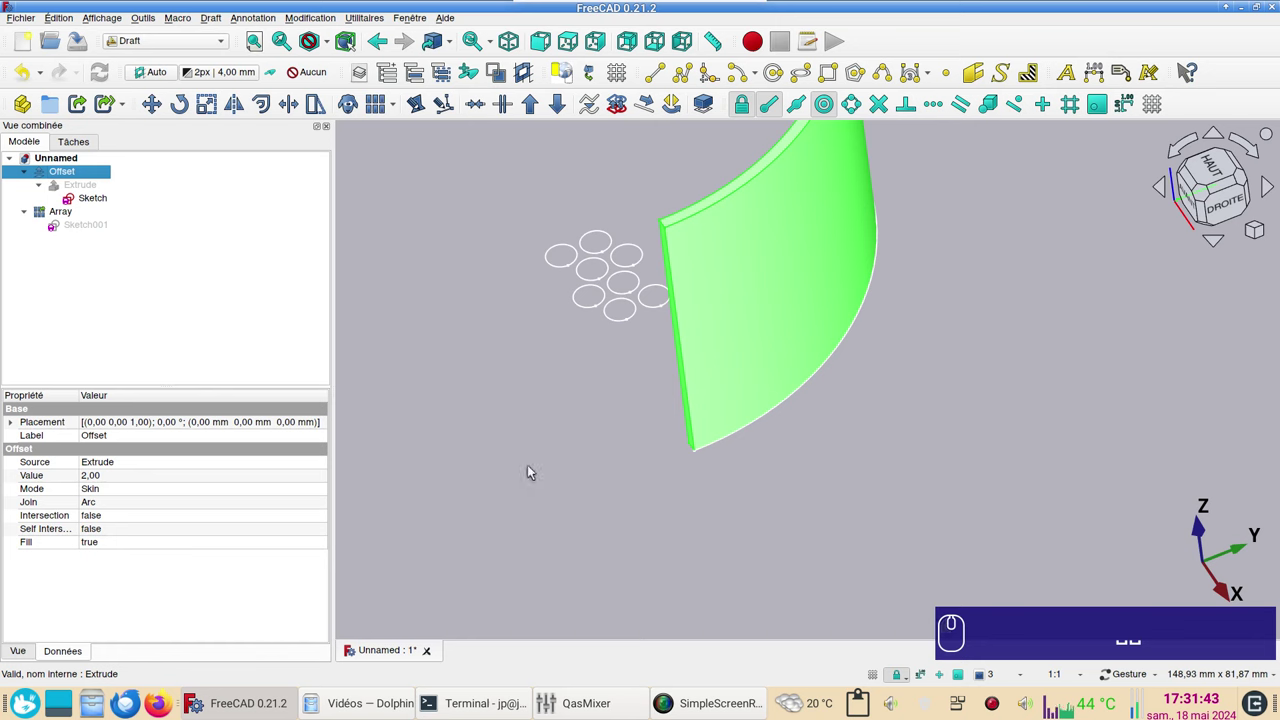
click(696, 525)
drag(877, 549, 106, 199)
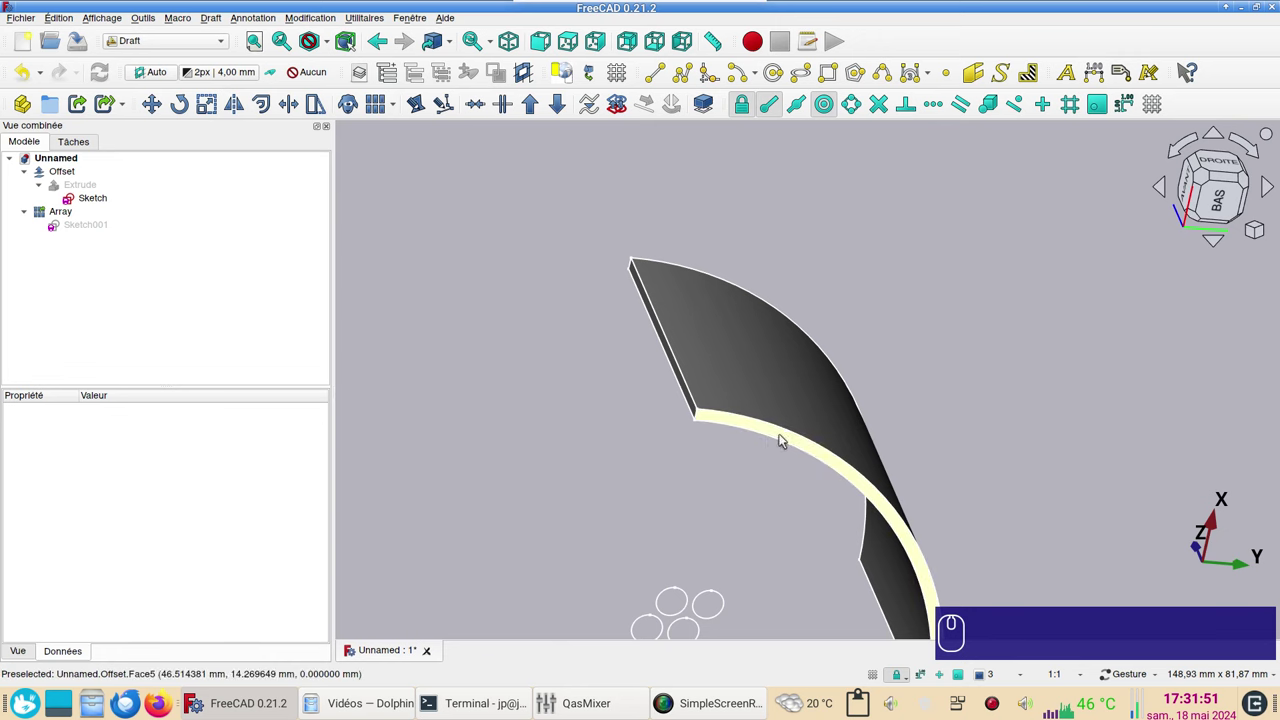
click(889, 257)
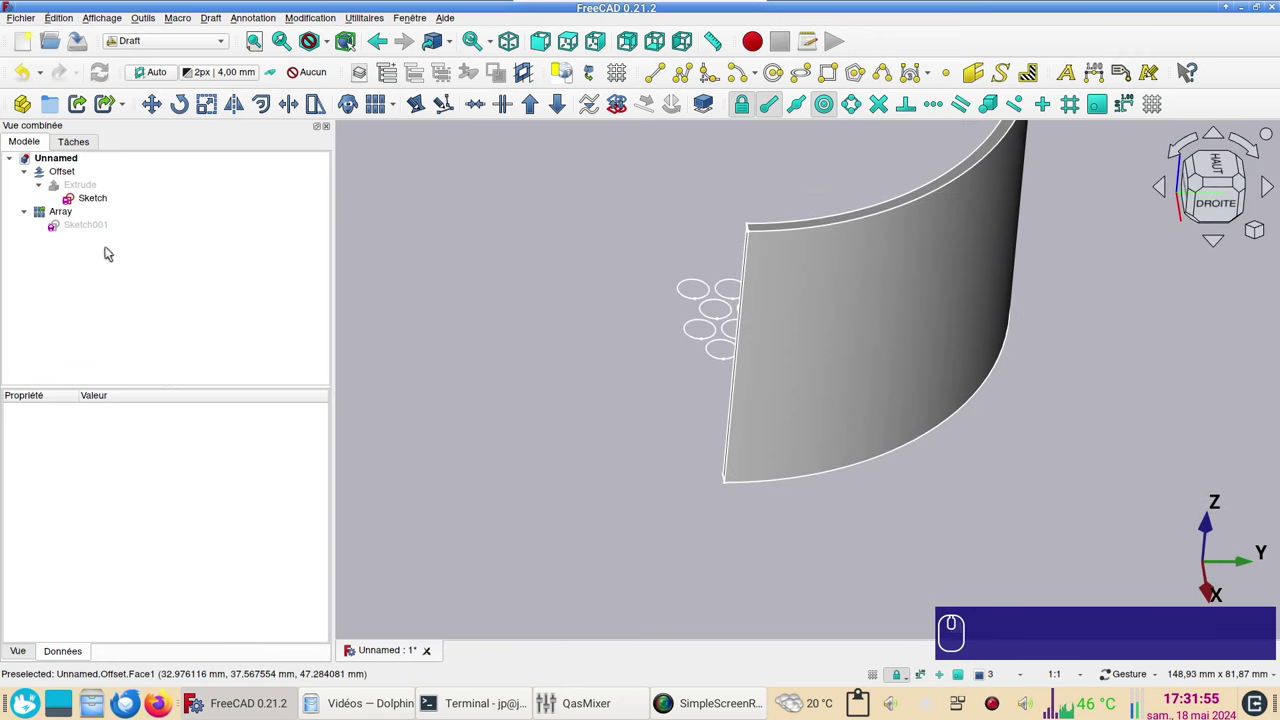
click(849, 375)
click(199, 46)
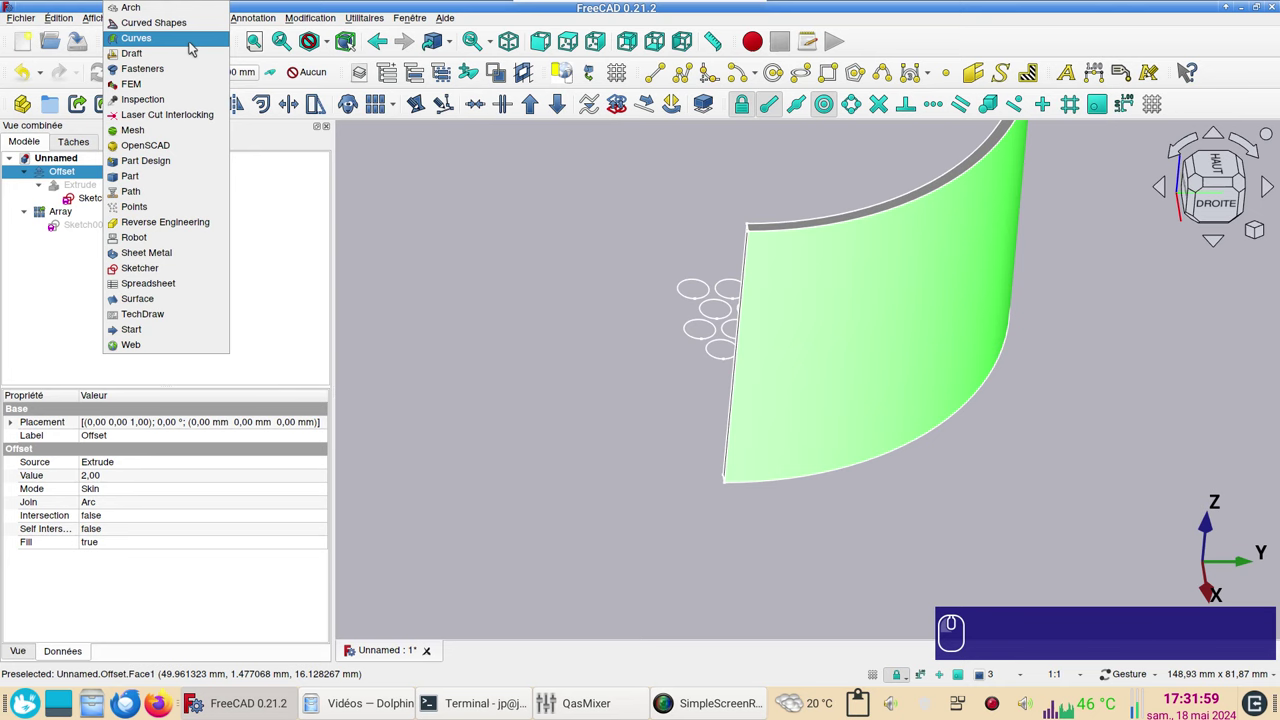
In the Curves workbench, create a Sketch_On_Surface on the shell and select it
click(195, 42)
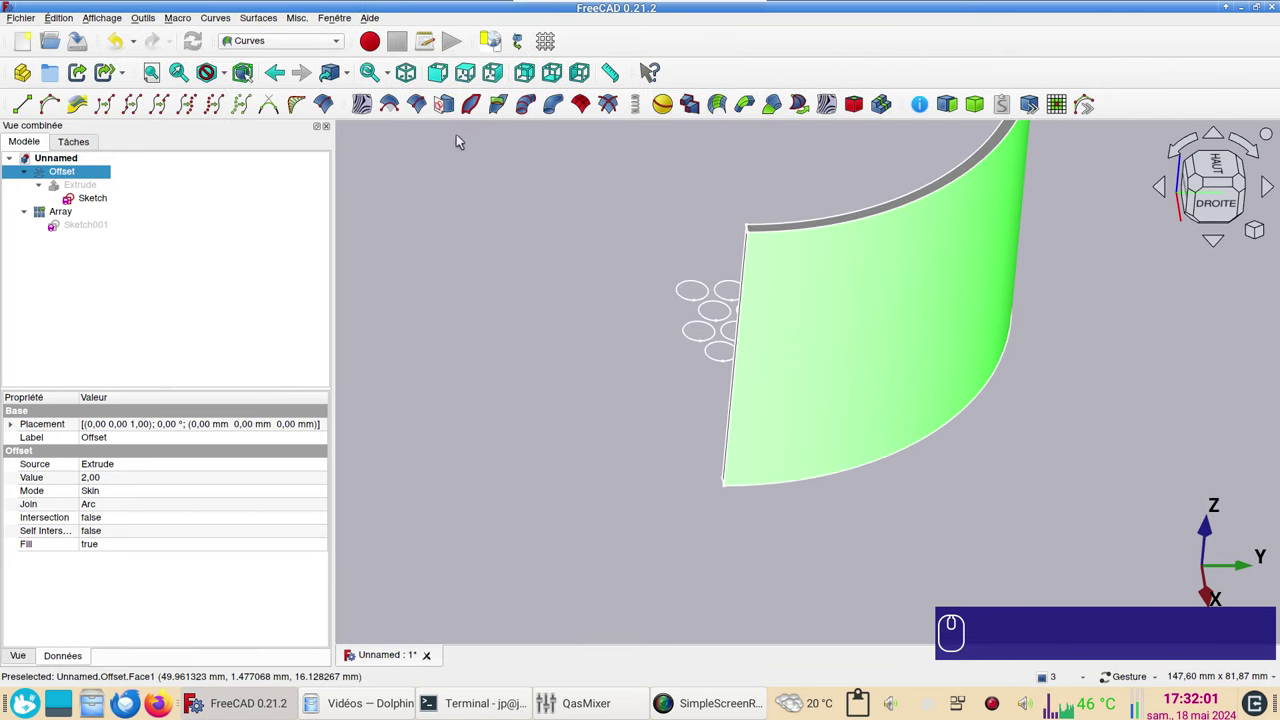
click(449, 114)
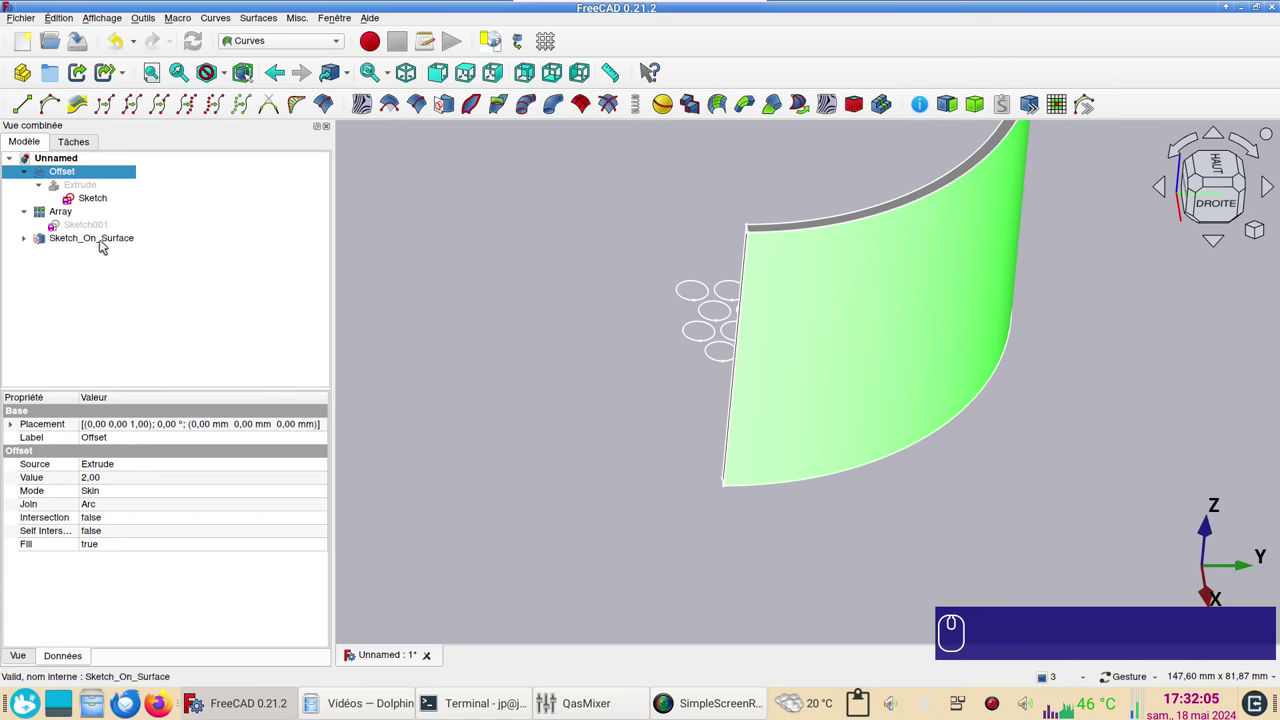
click(104, 246)
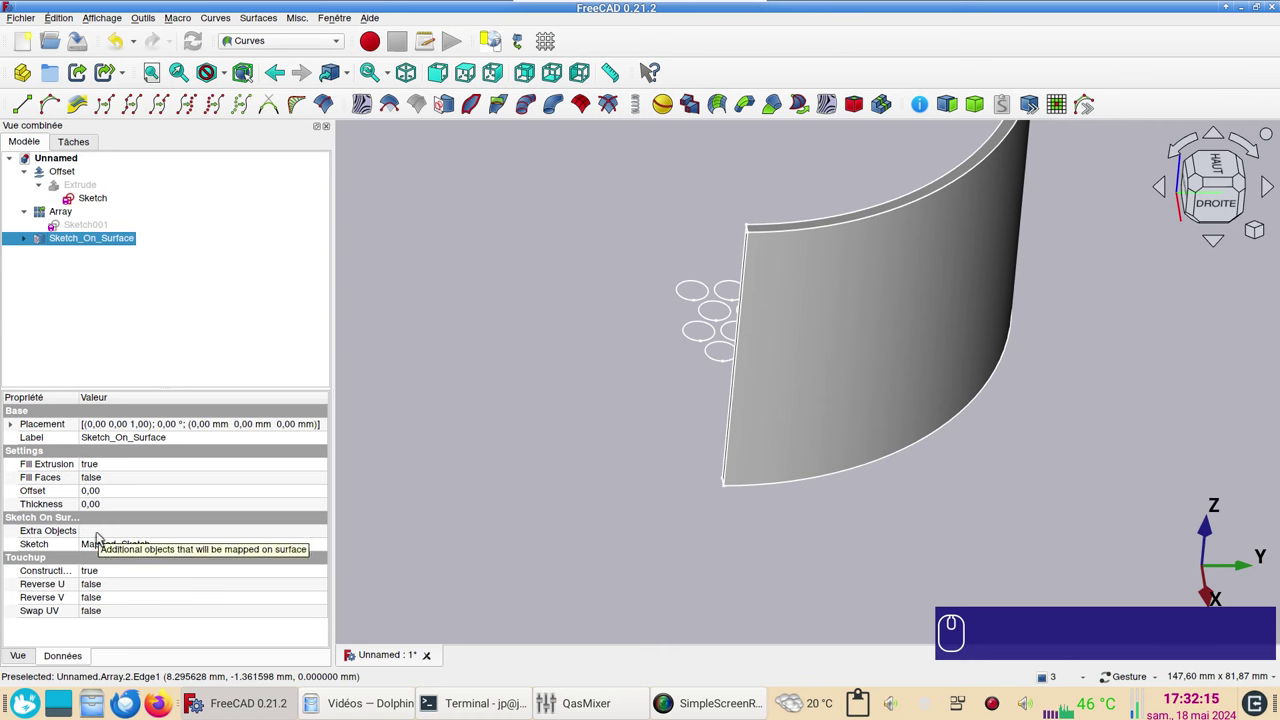
Link the Array as Sketch_On_Surface's Extra Object so its circles map onto the shell
click(103, 532)
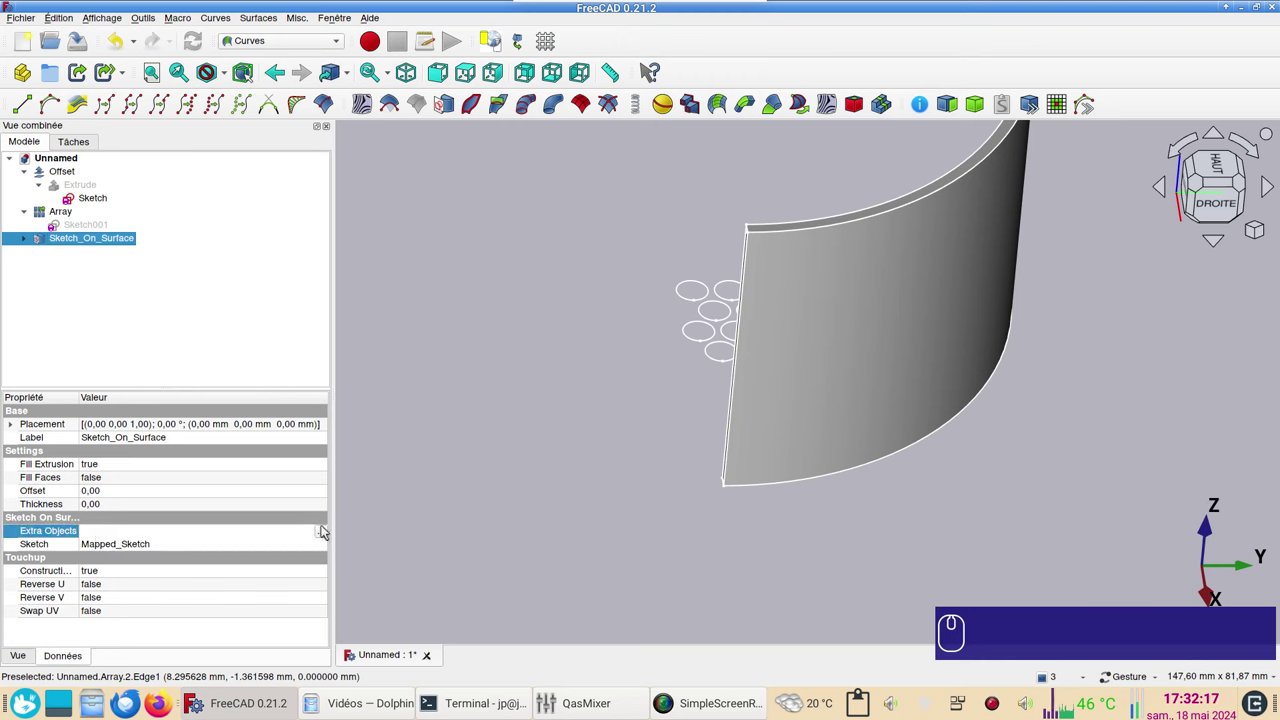
click(330, 537)
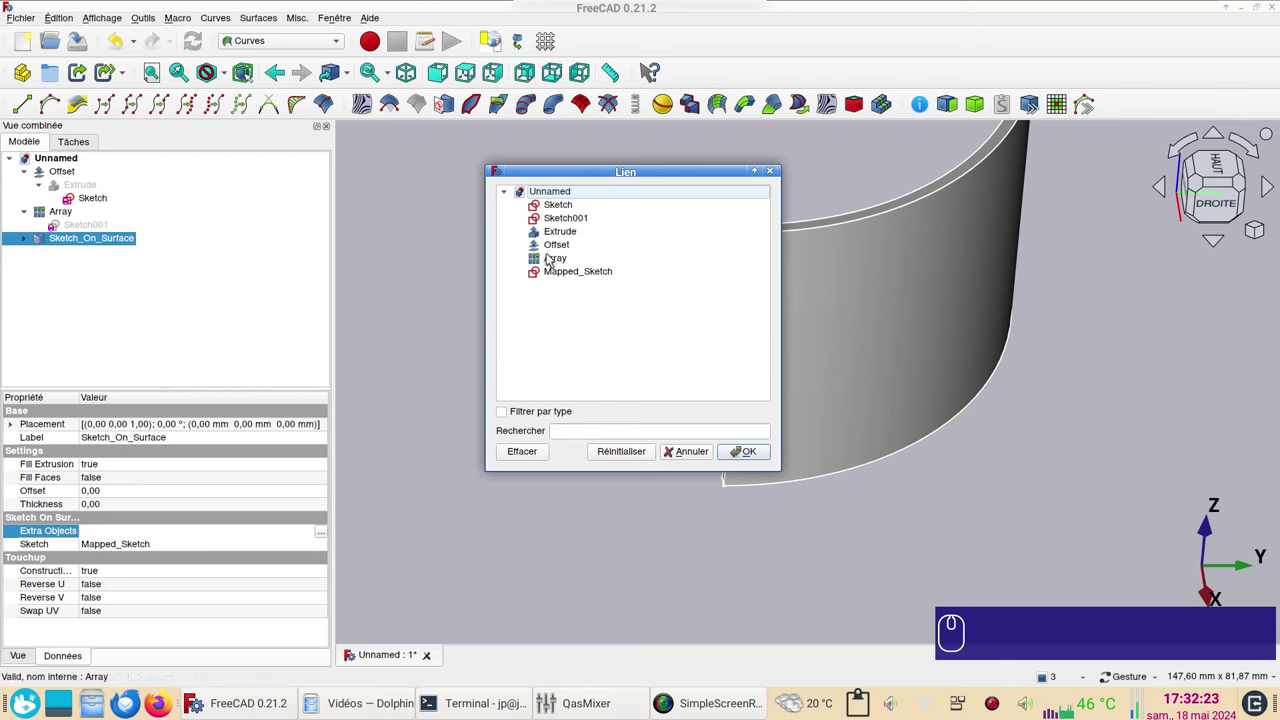
drag(555, 260, 711, 405)
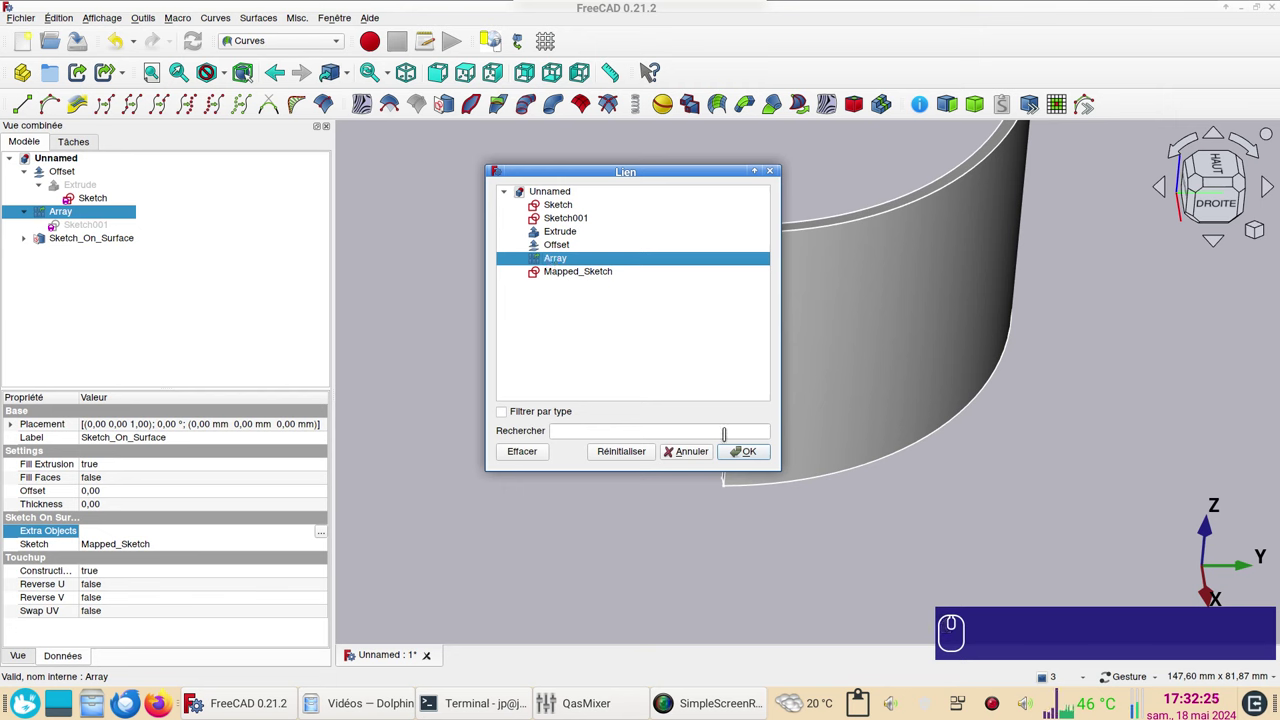
click(748, 452)
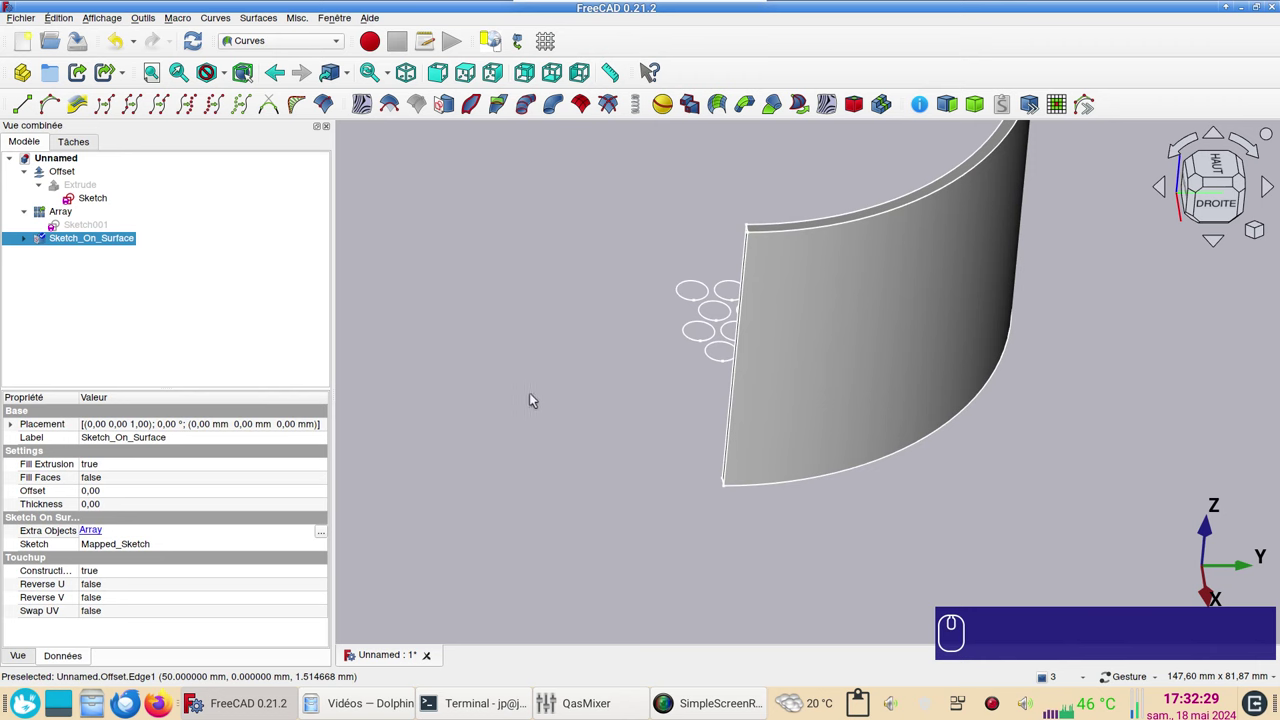
click(481, 304)
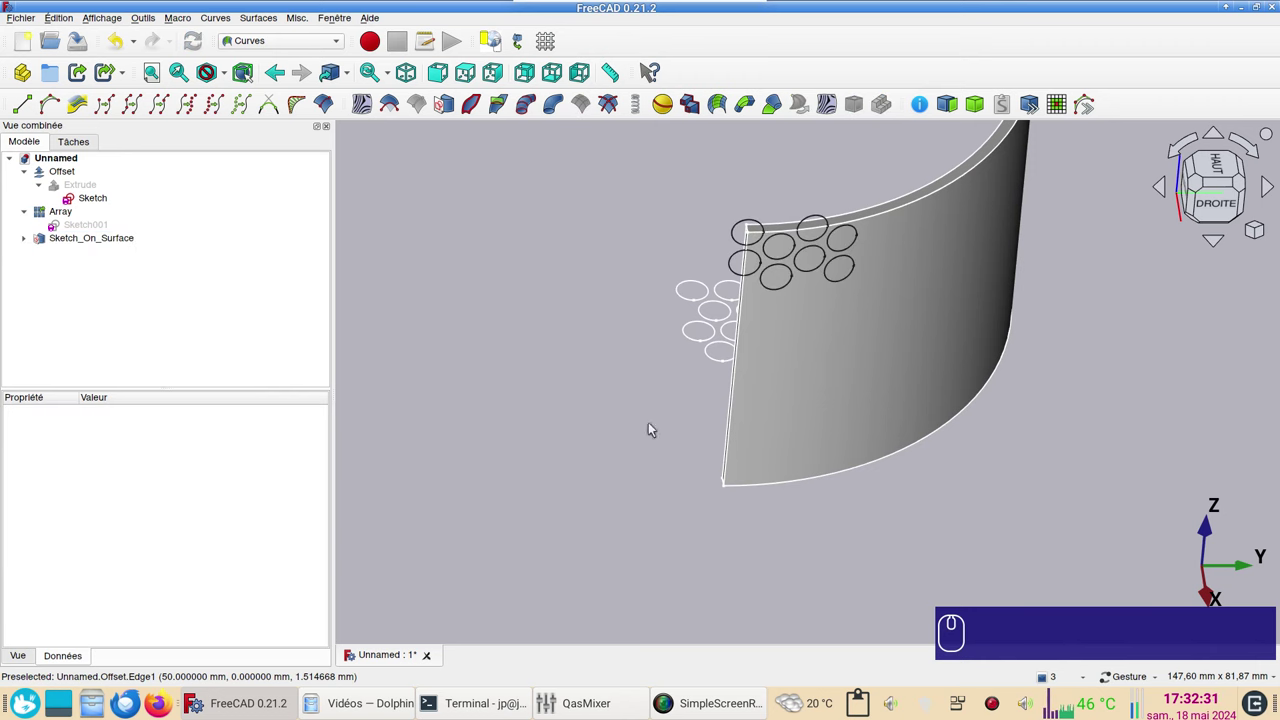
click(920, 376)
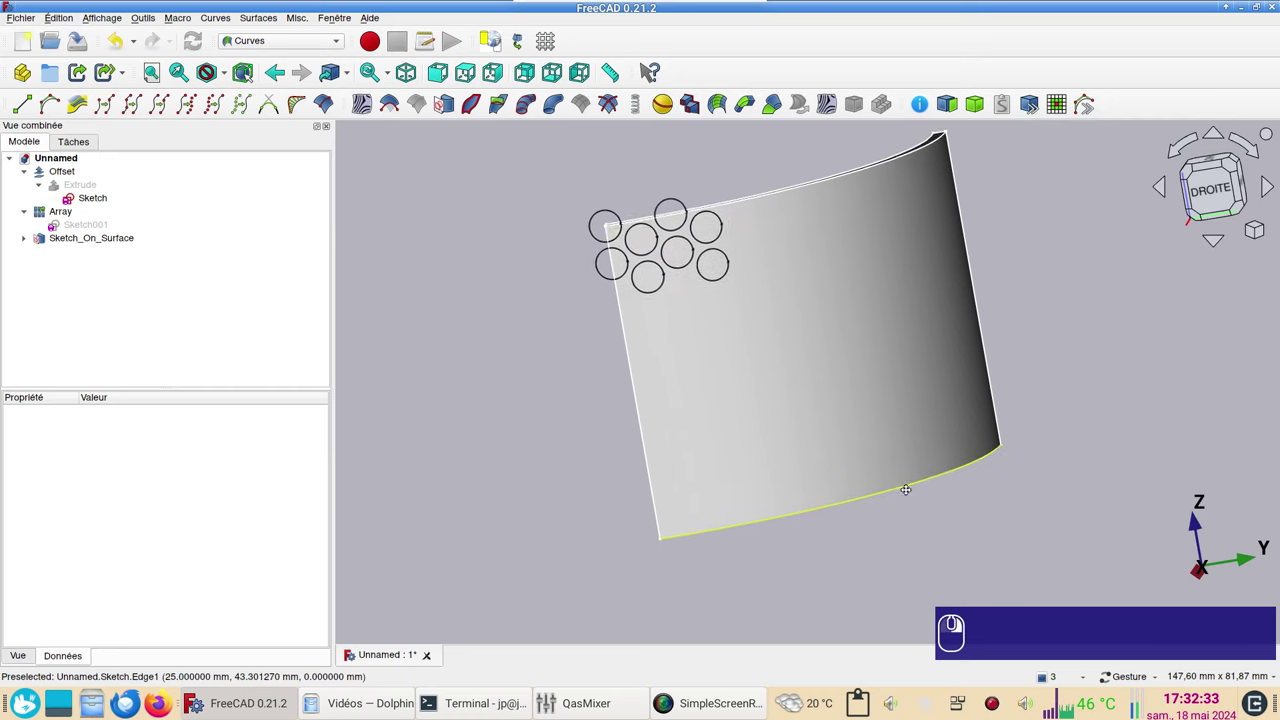
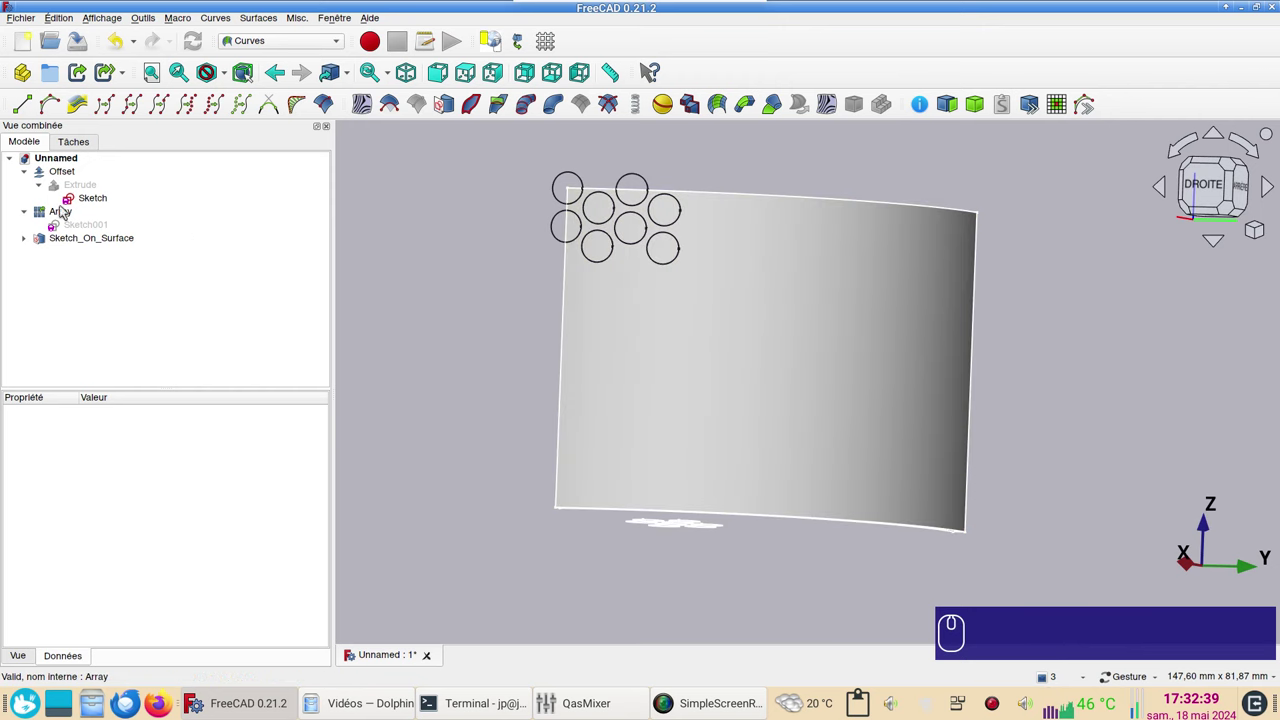
Set the Array's Number X to 10 so two rows of circles span the shell
drag(94, 232, 646, 287)
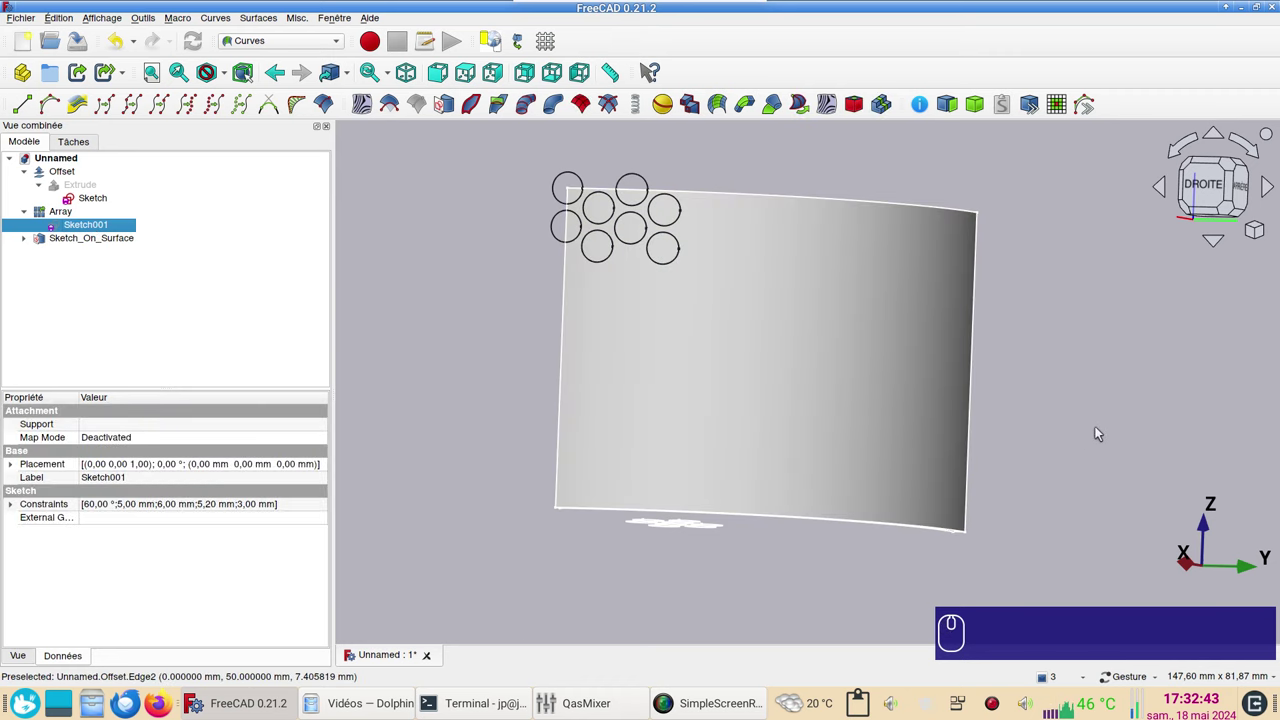
drag(1061, 387, 90, 240)
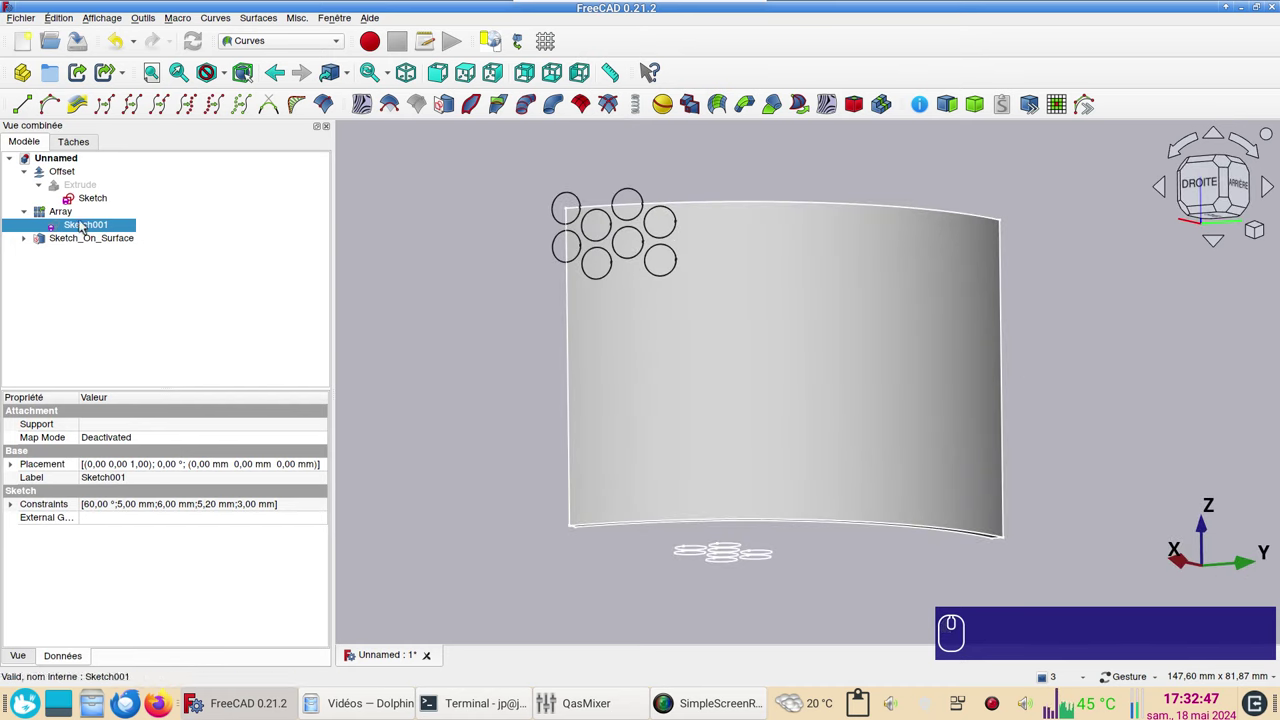
drag(82, 213, 194, 563)
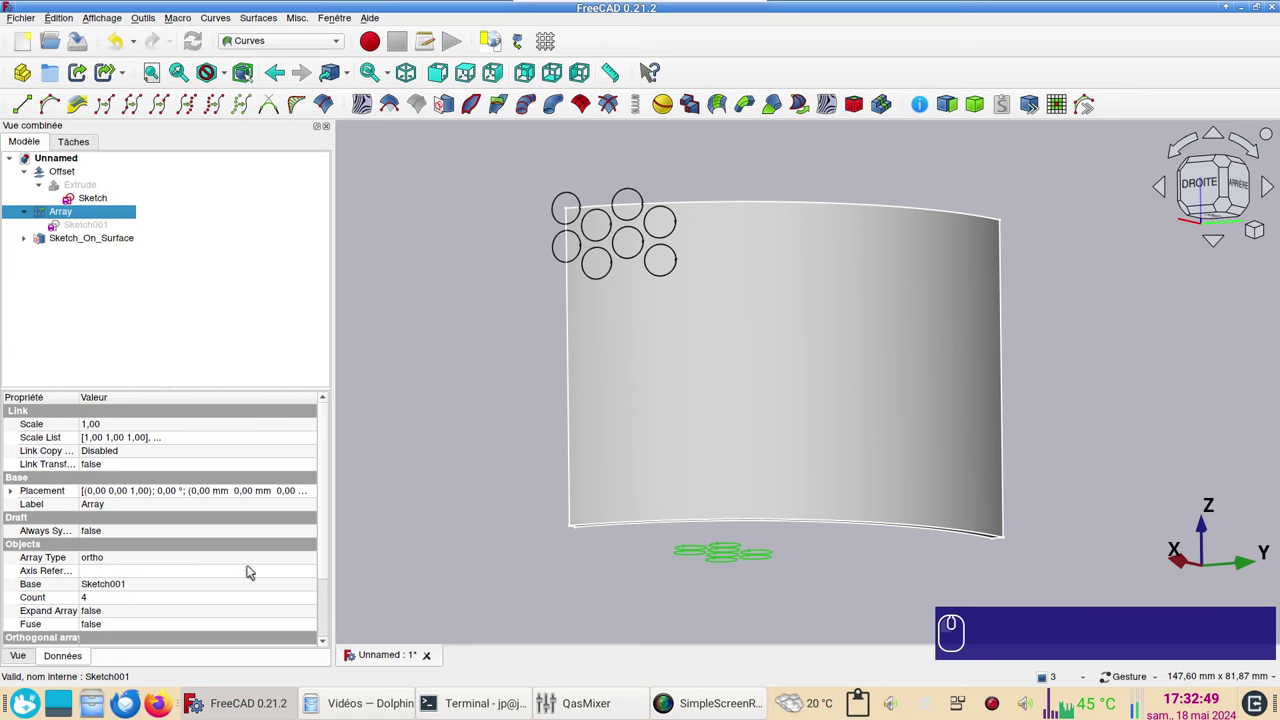
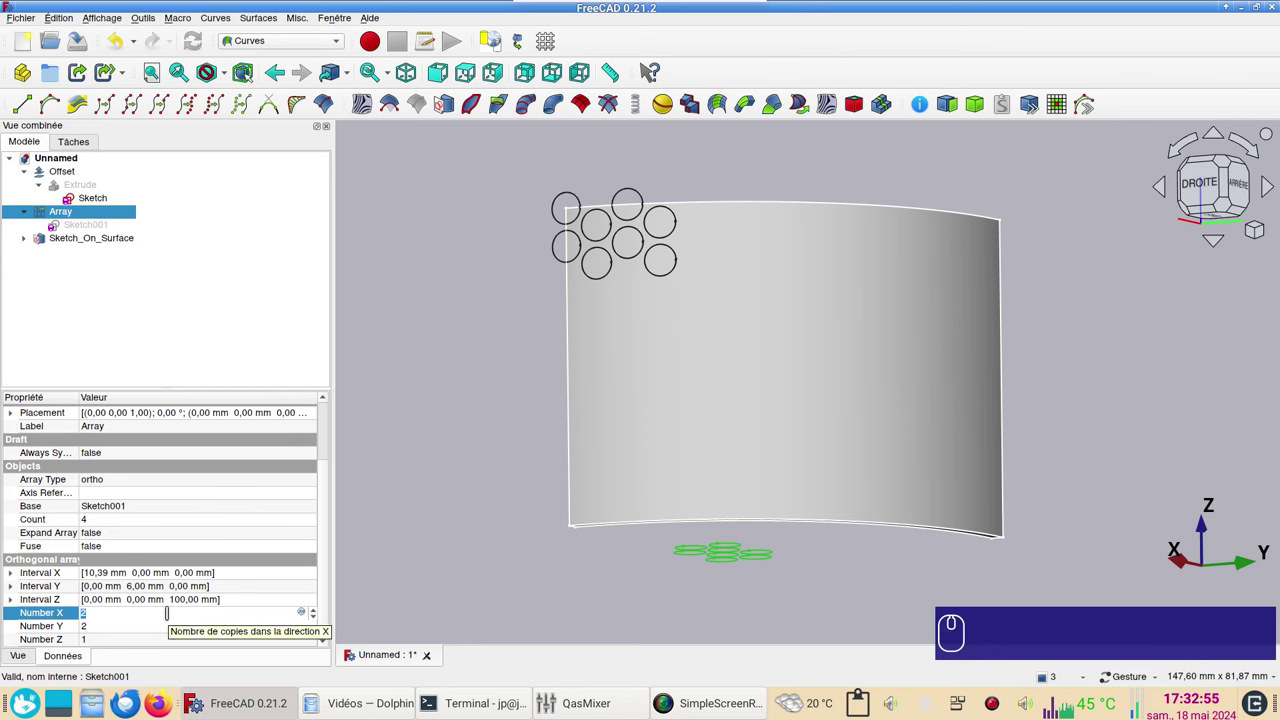
key(KP_1)
key(KP_0)
key(Return)
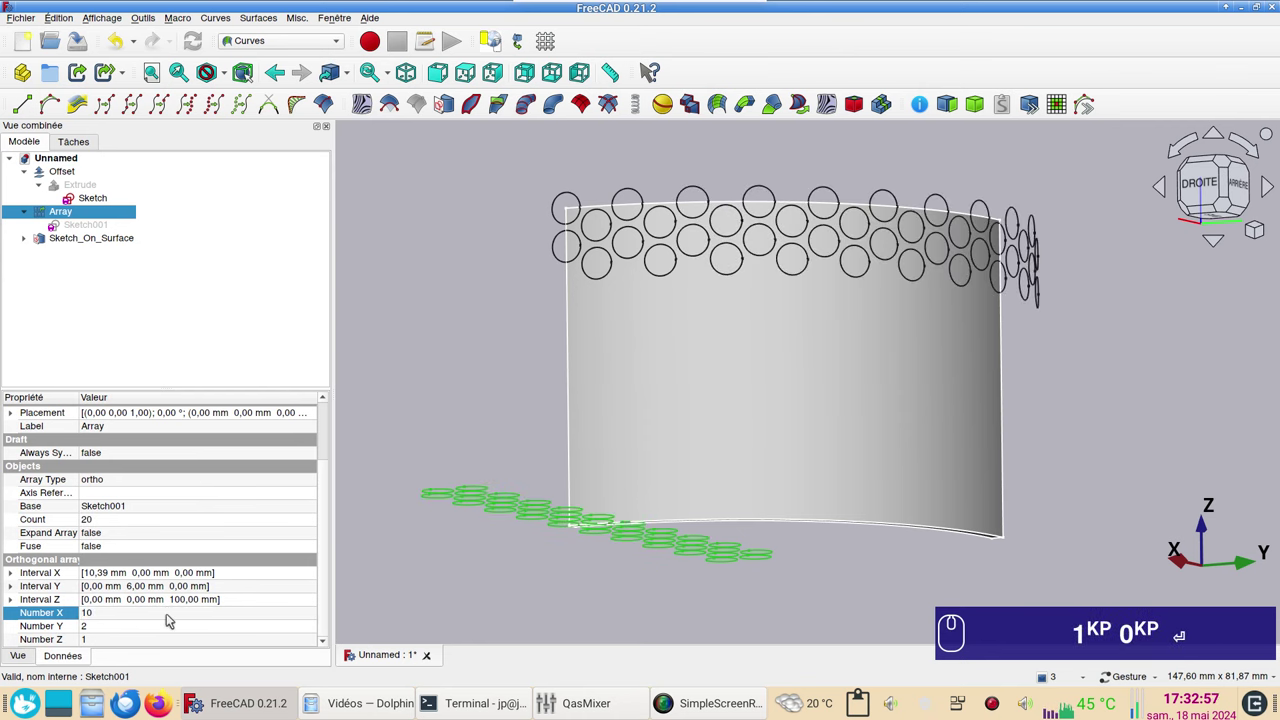
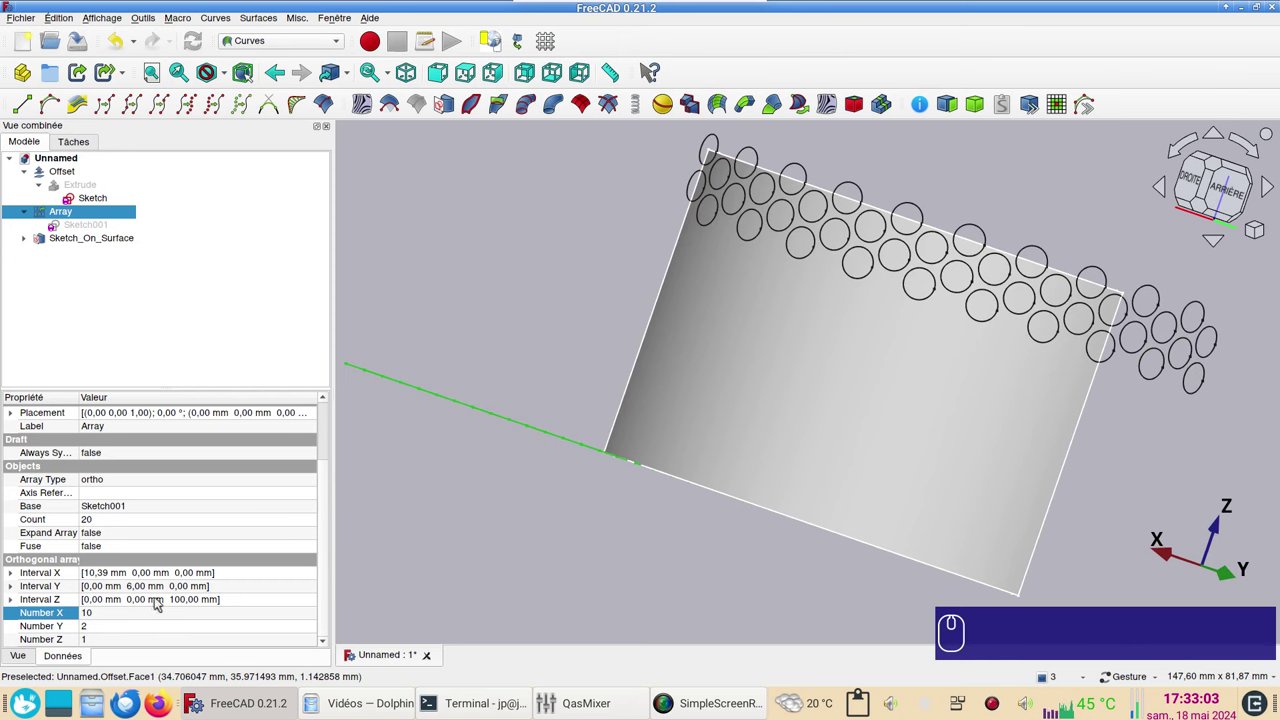
click(108, 613)
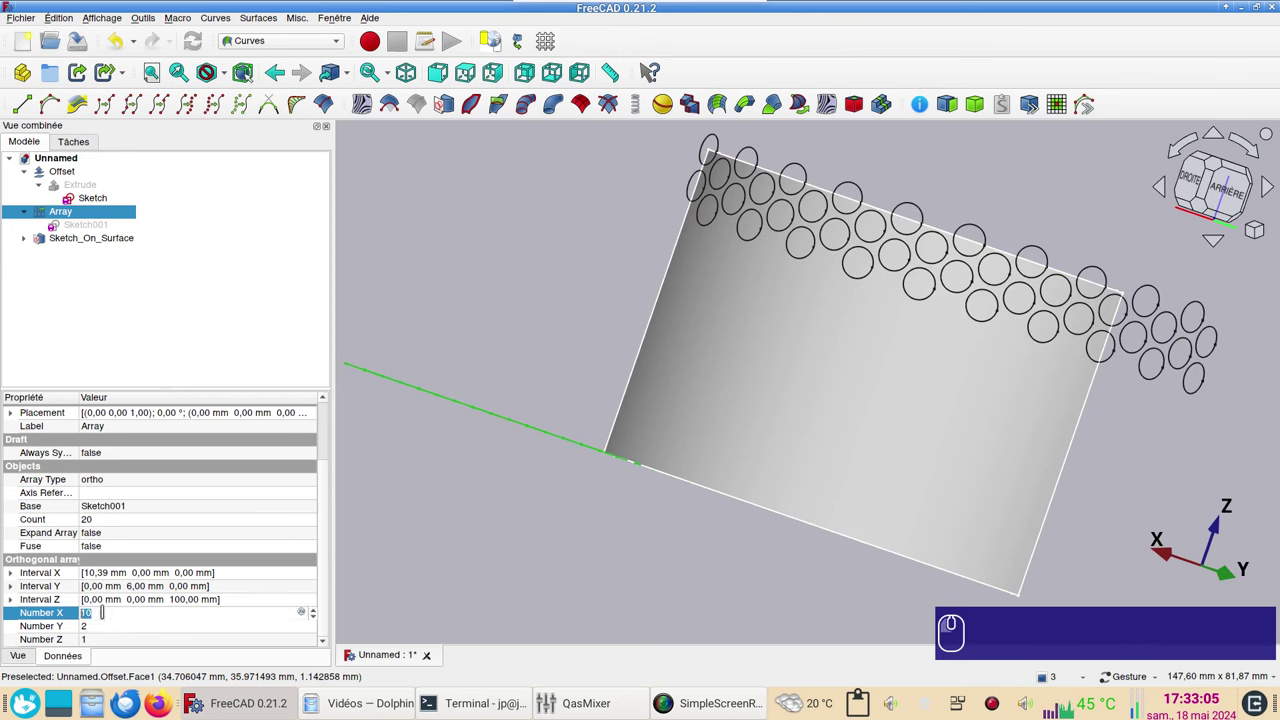
scroll(down, 3)
click(479, 604)
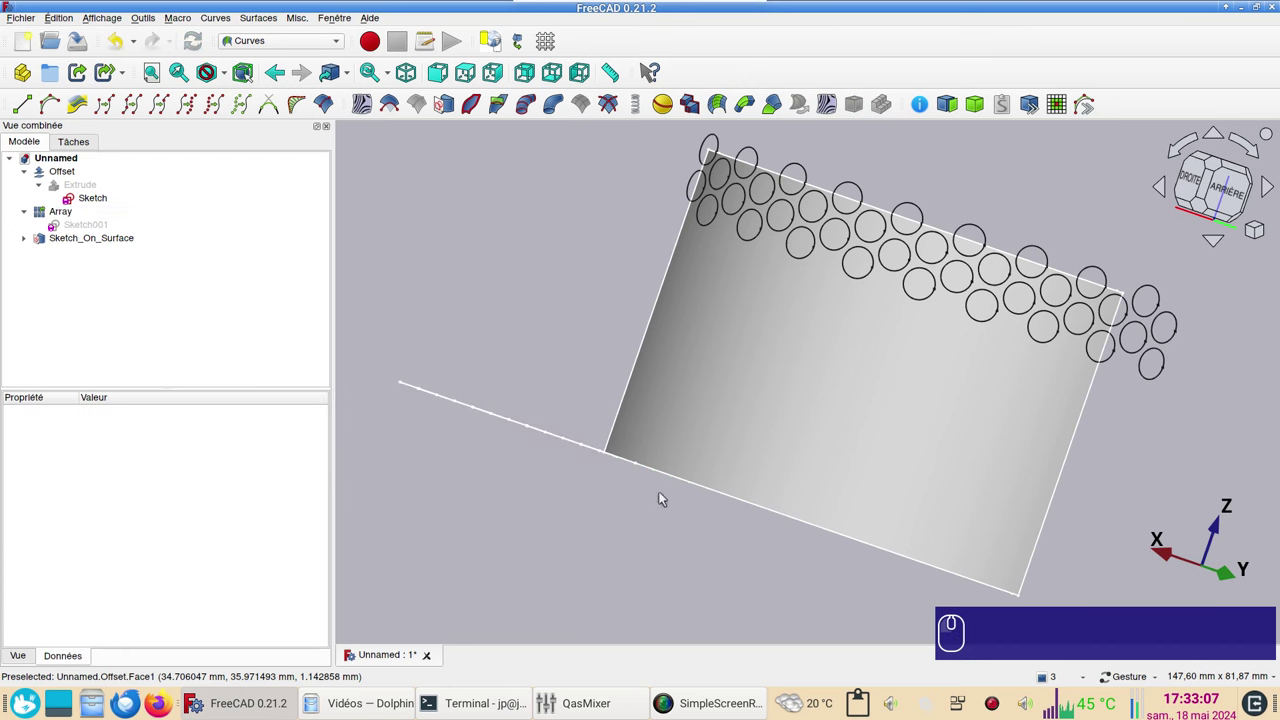
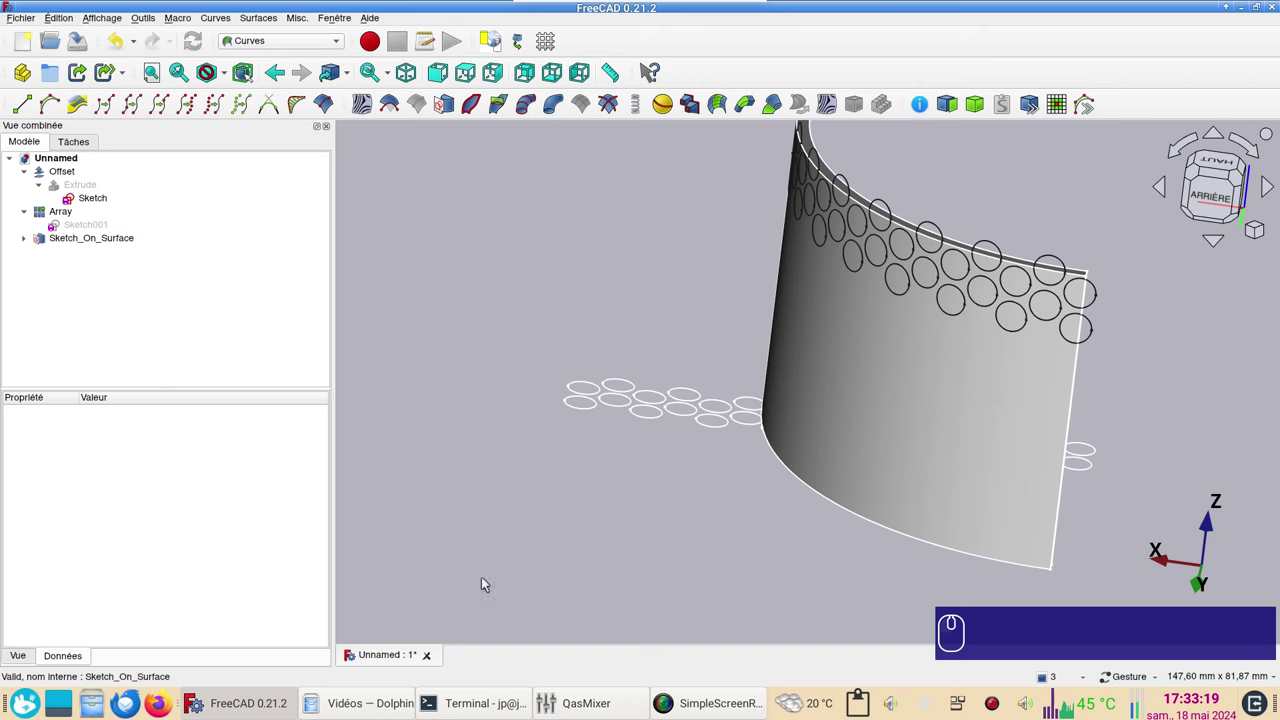
Set the Array's Number Y to 9, giving 72 mapped circles, and inspect the coverage
drag(1146, 358, 559, 340)
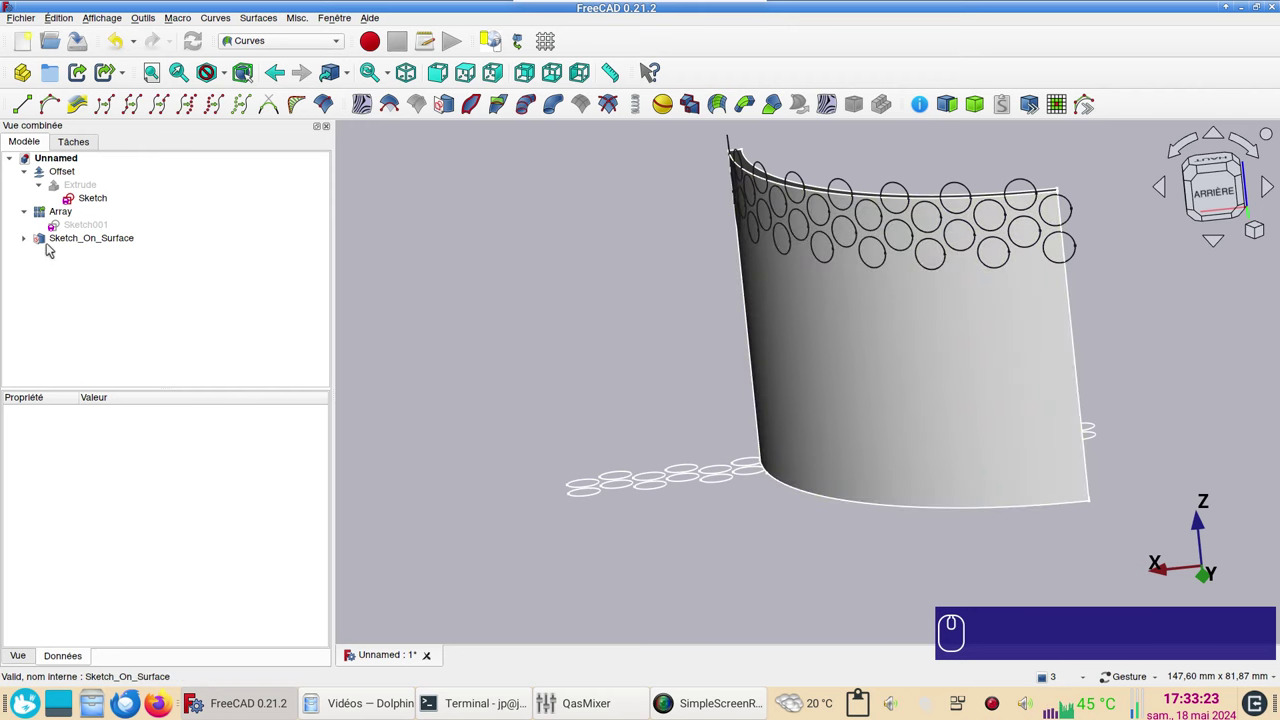
drag(52, 243, 323, 472)
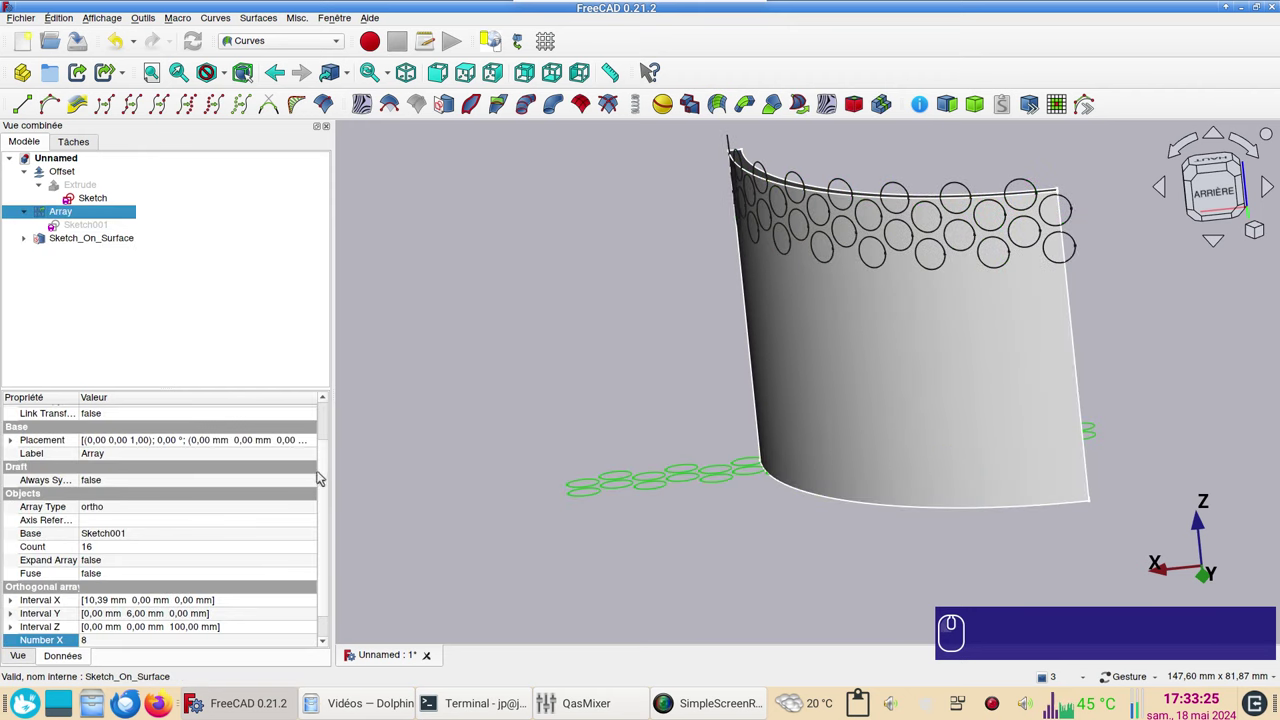
drag(329, 477, 49, 634)
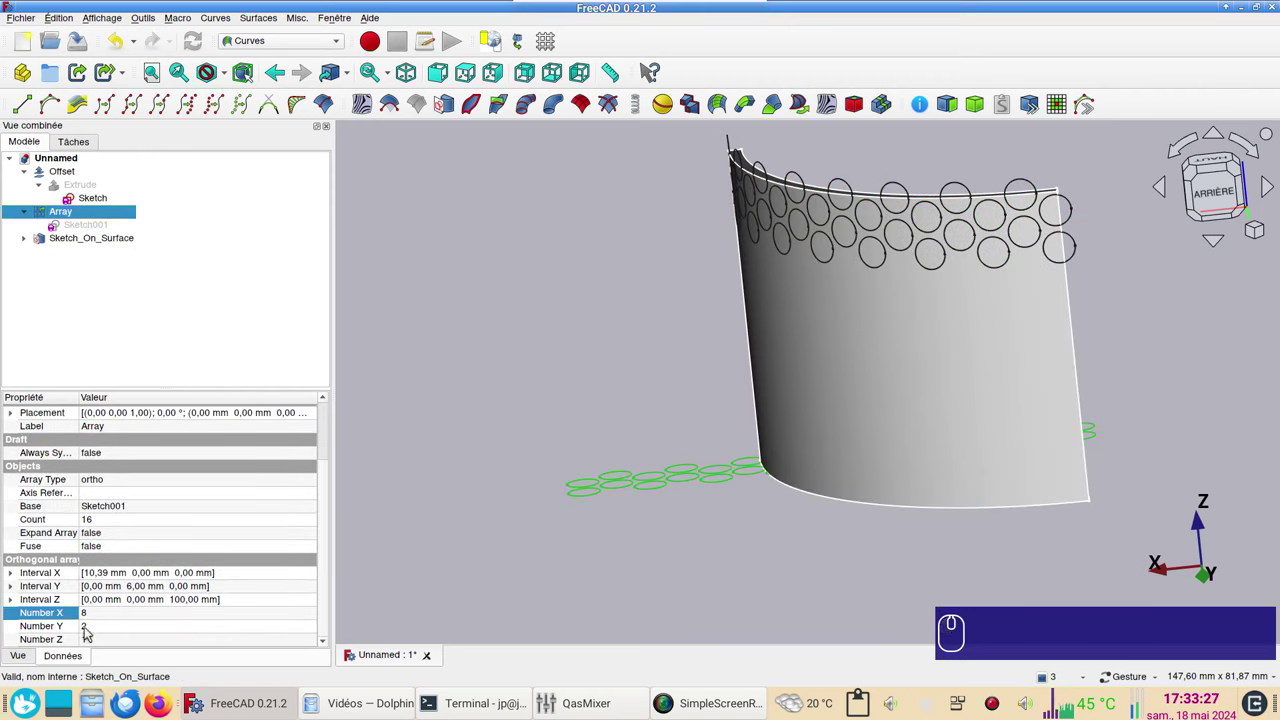
click(96, 631)
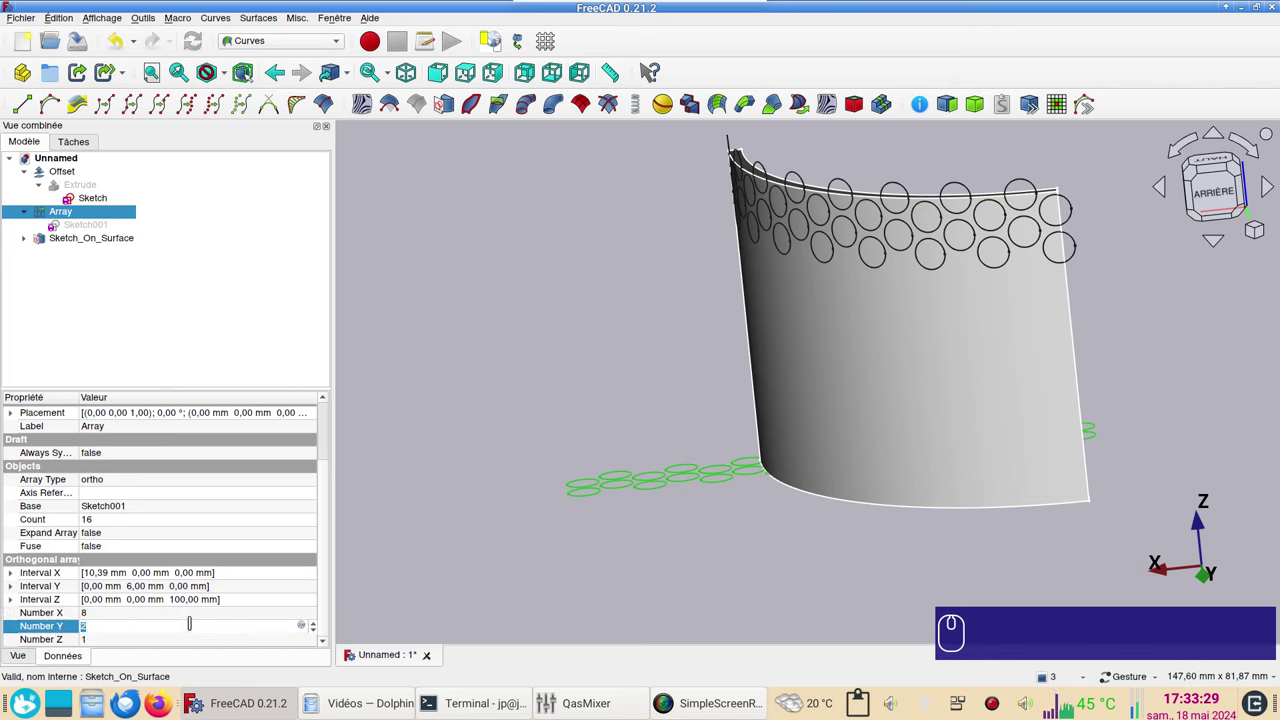
key(KP_9)
key(Return)
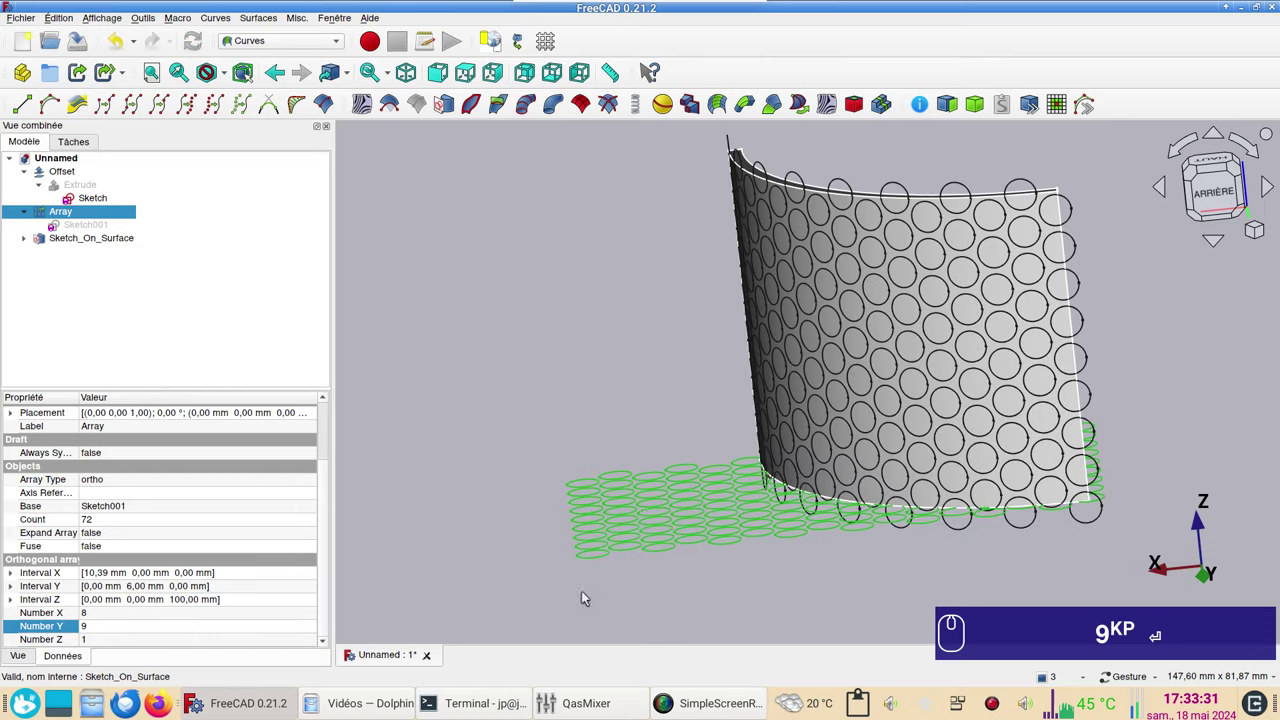
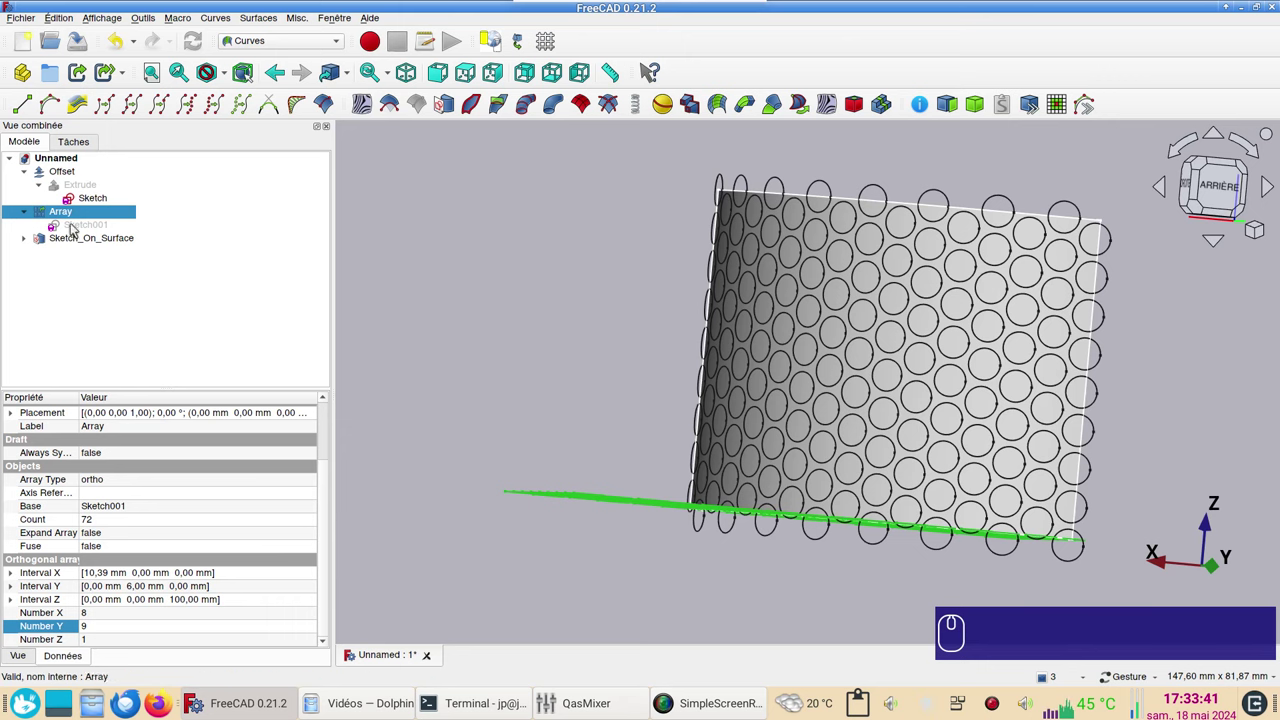
key(space)
drag(495, 417, 636, 441)
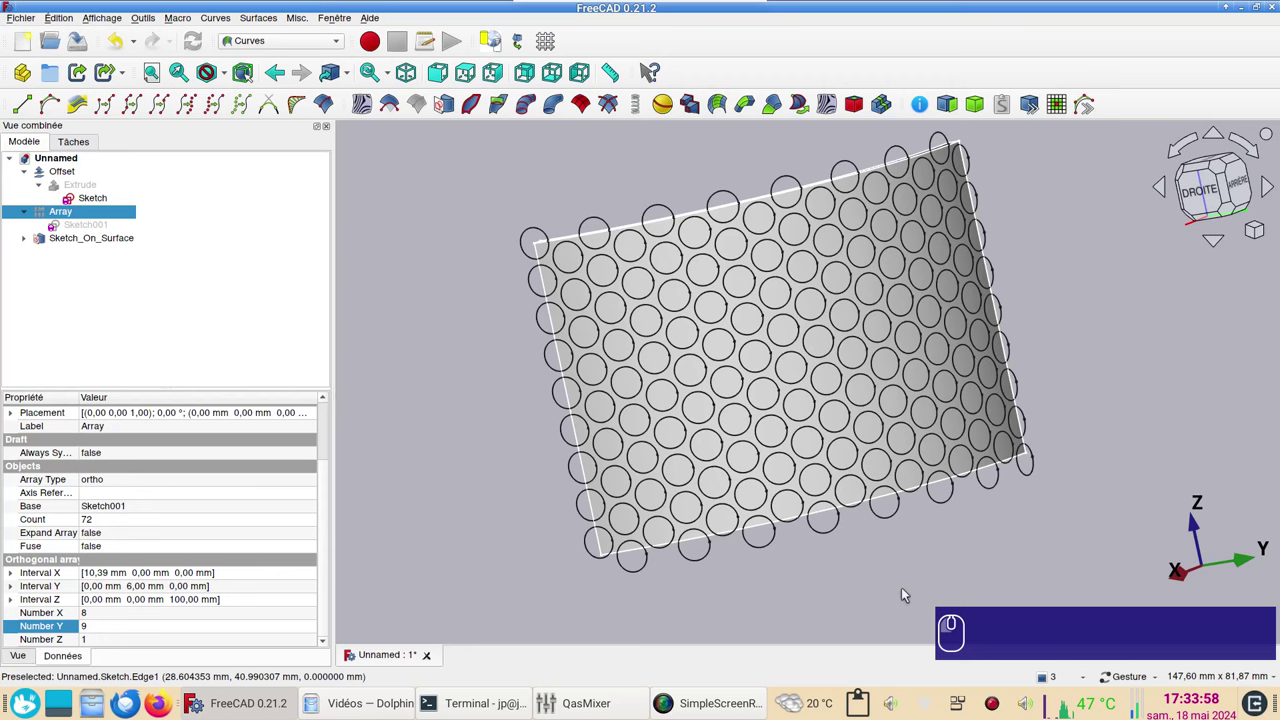
scroll(up, 3)
drag(814, 594, 792, 563)
scroll(down, 3)
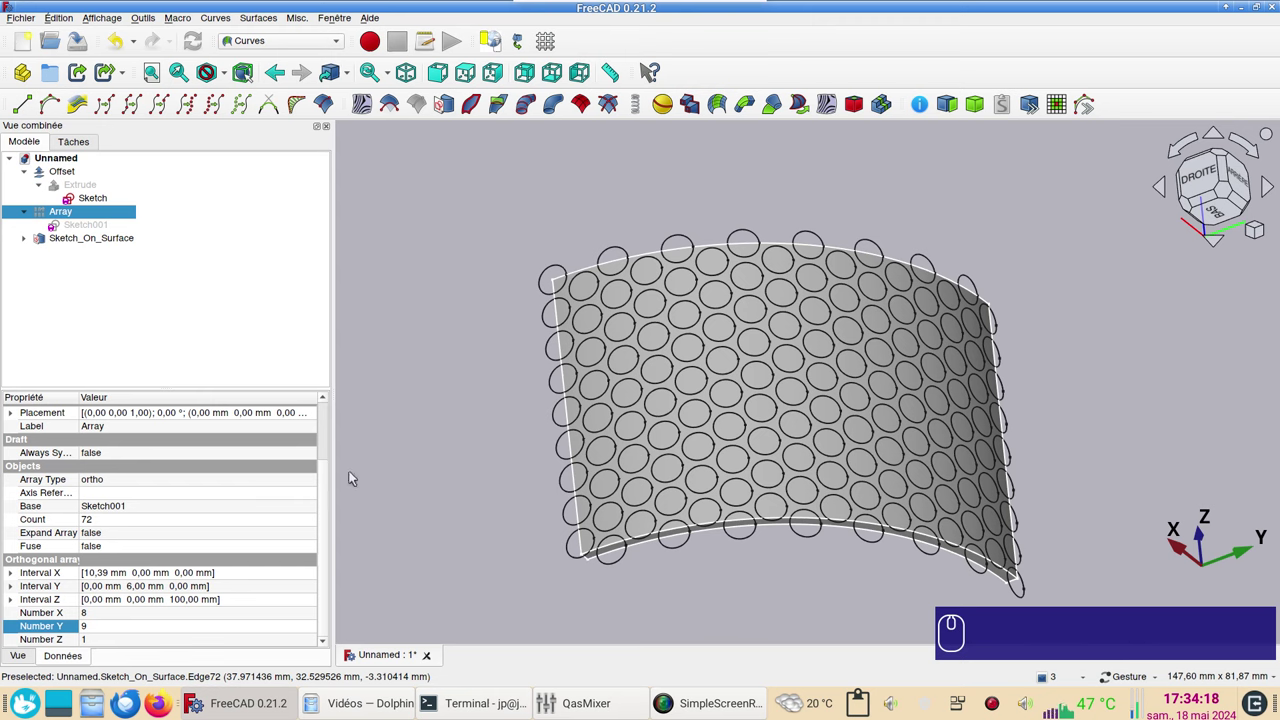
Set Sketch_On_Surface Offset to 2 and Thickness to -2, making cylinders through the shell wall
click(100, 247)
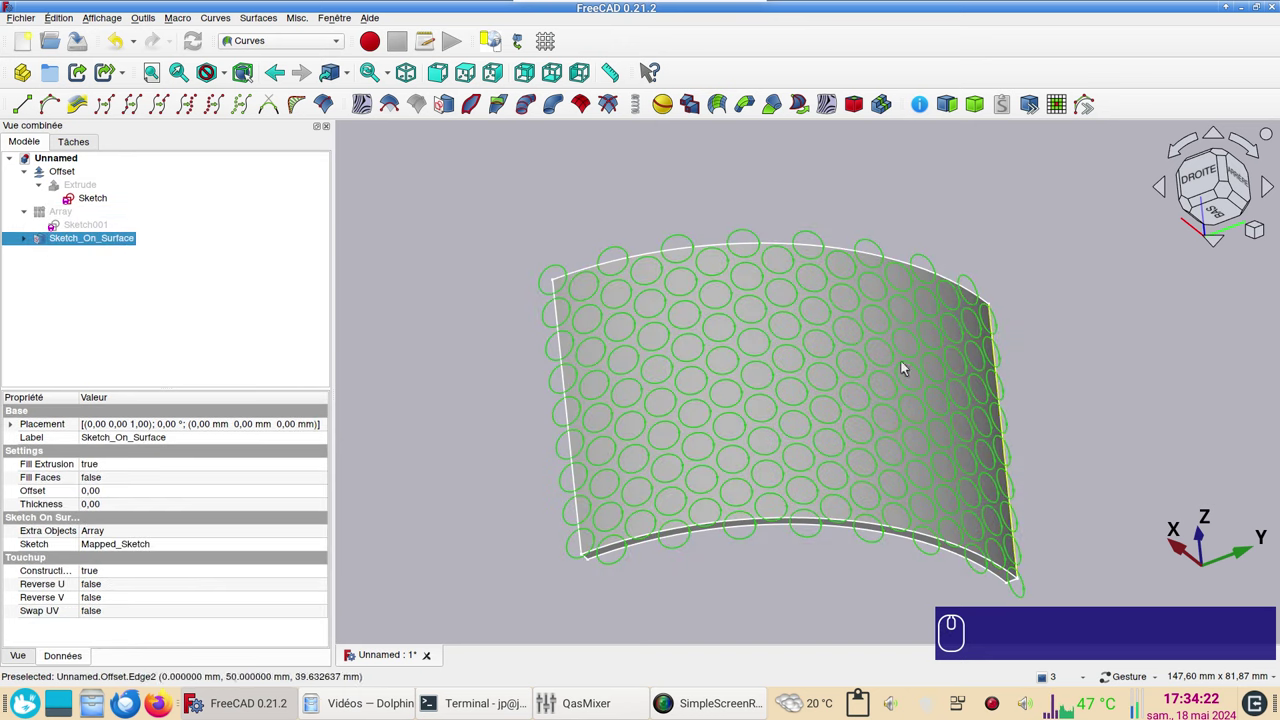
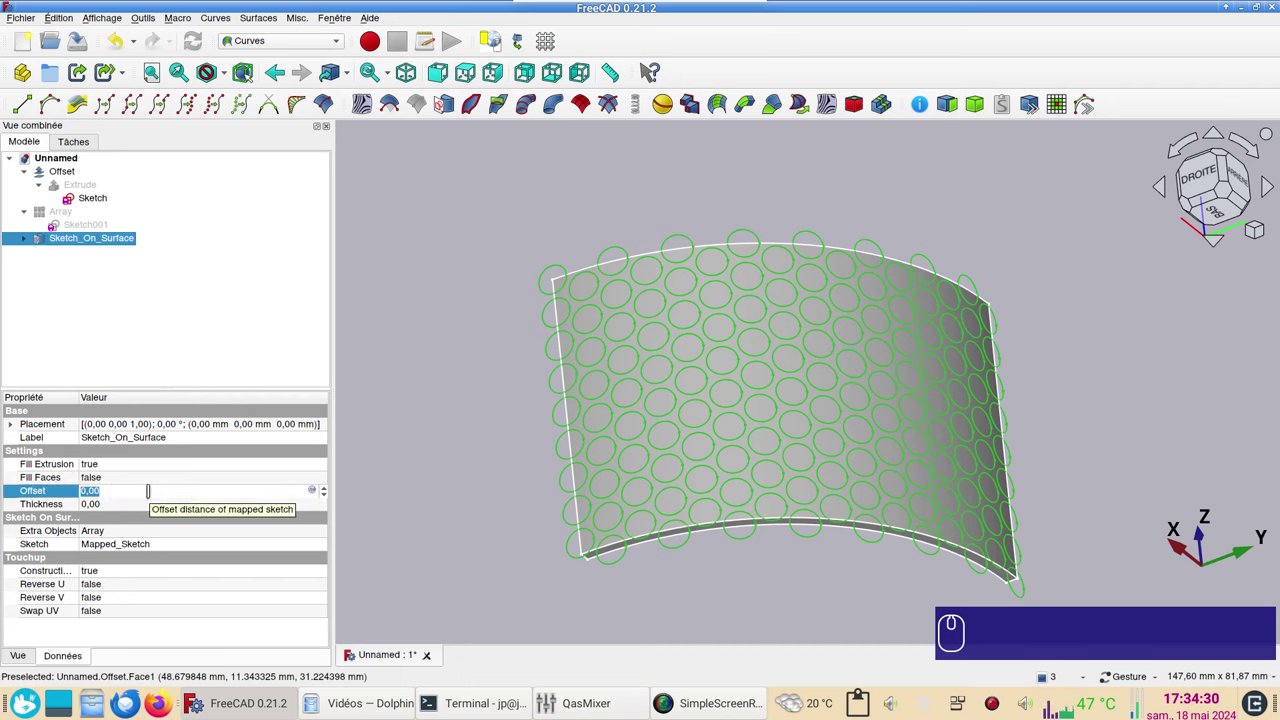
key(KP_2)
key(Return)
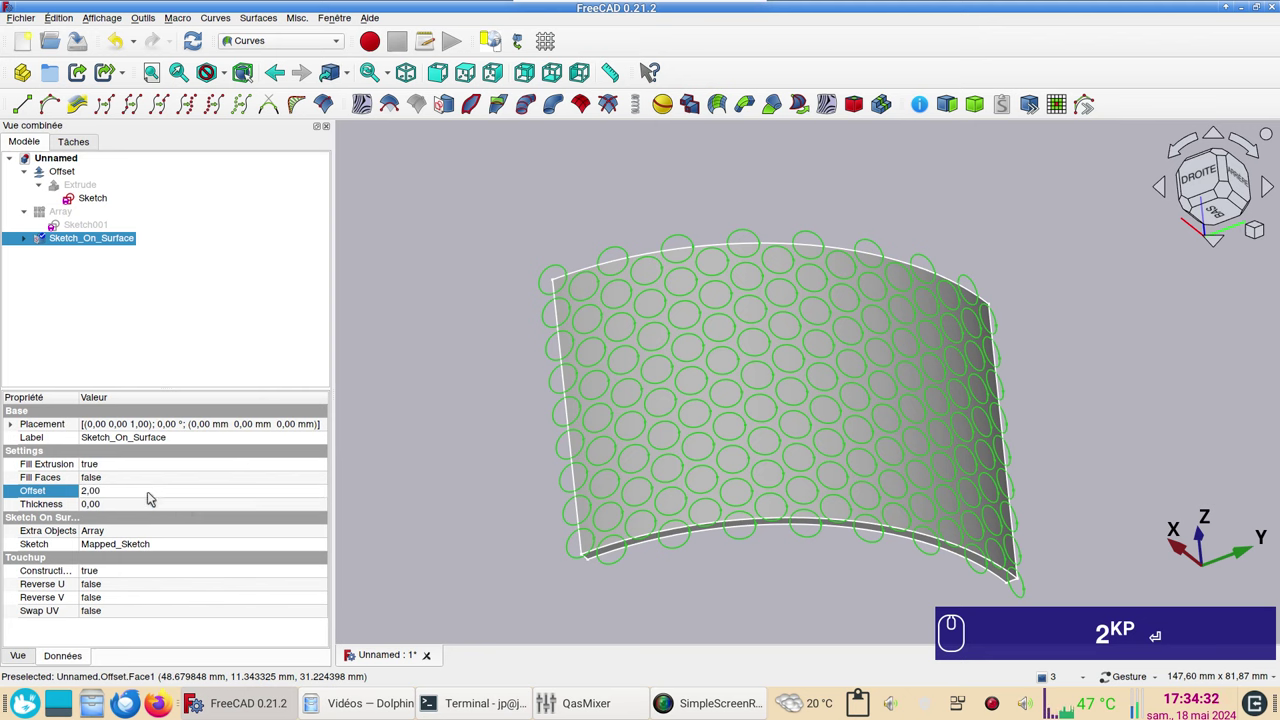
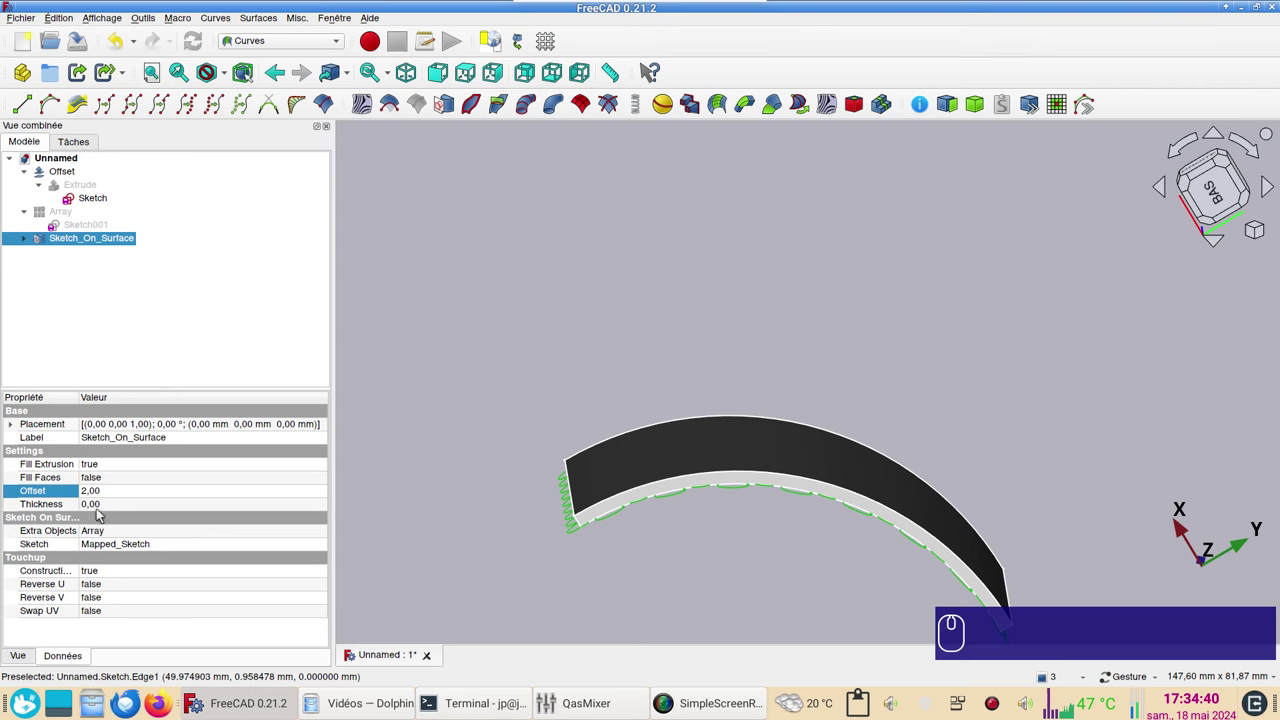
click(121, 509)
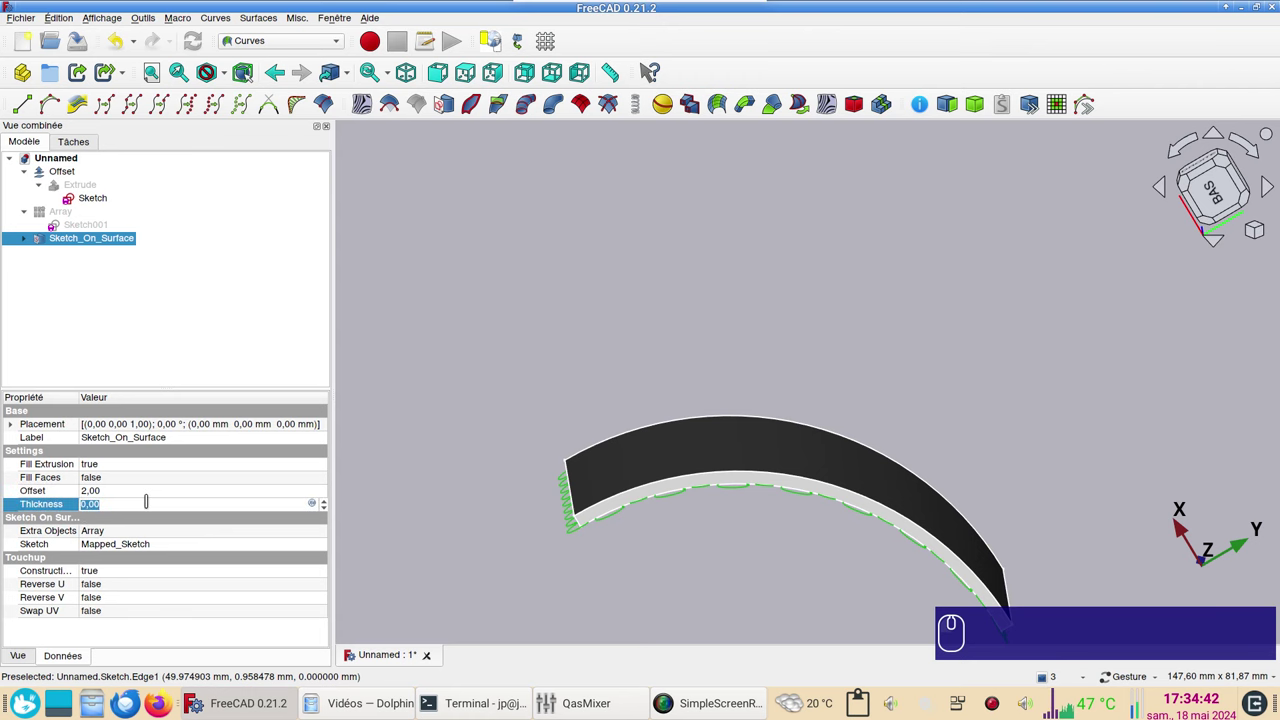
key(-)
key(KP_2)
key(Return)
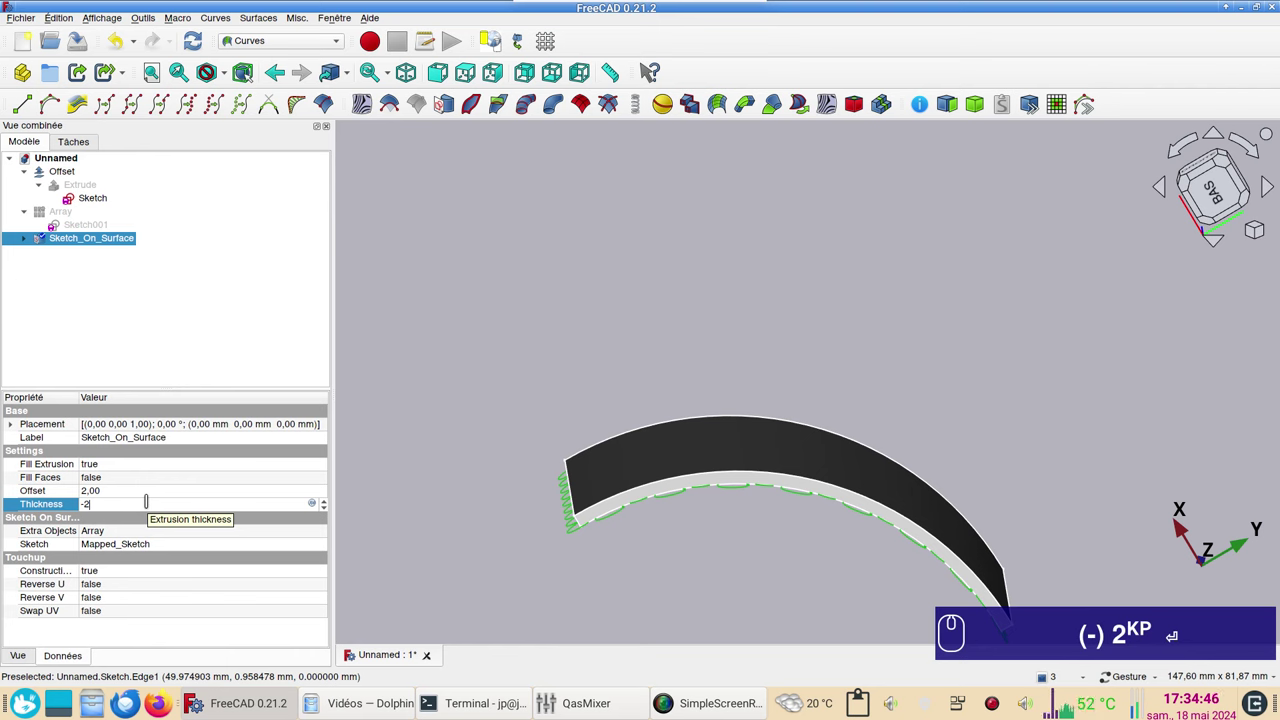
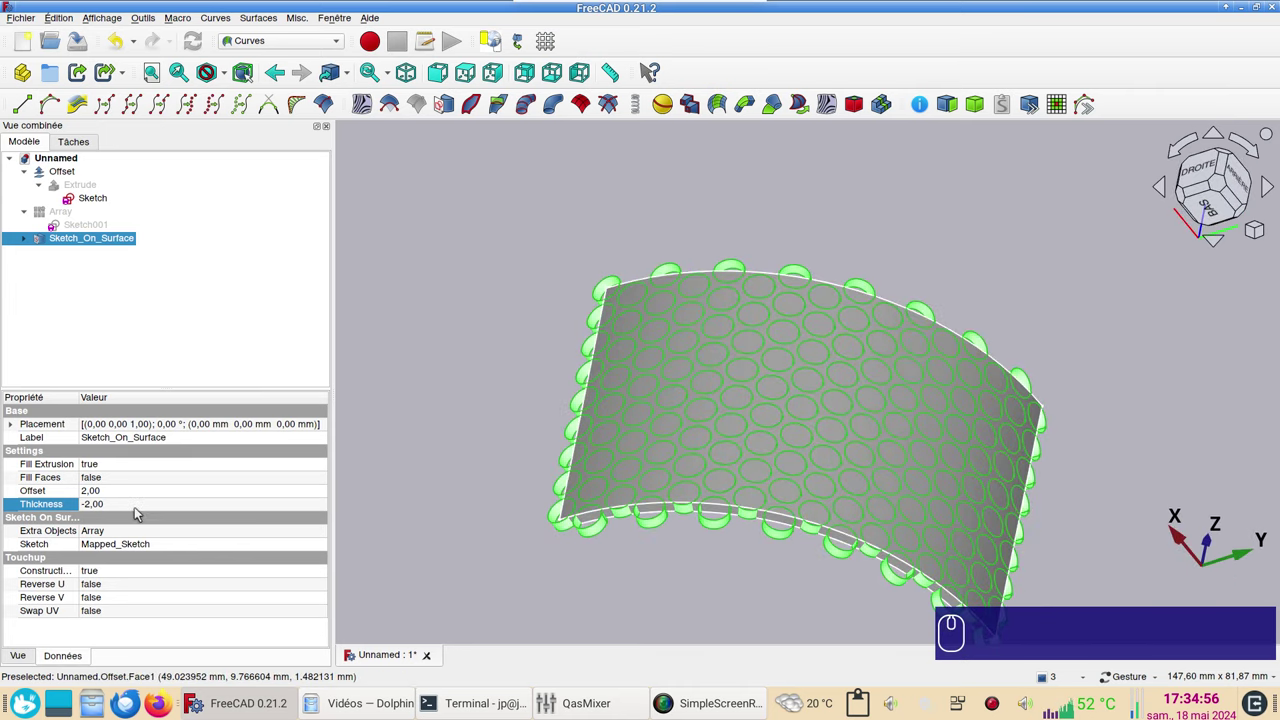
drag(631, 572, 634, 507)
scroll(up, 3)
scroll(down, 3)
drag(691, 511, 416, 491)
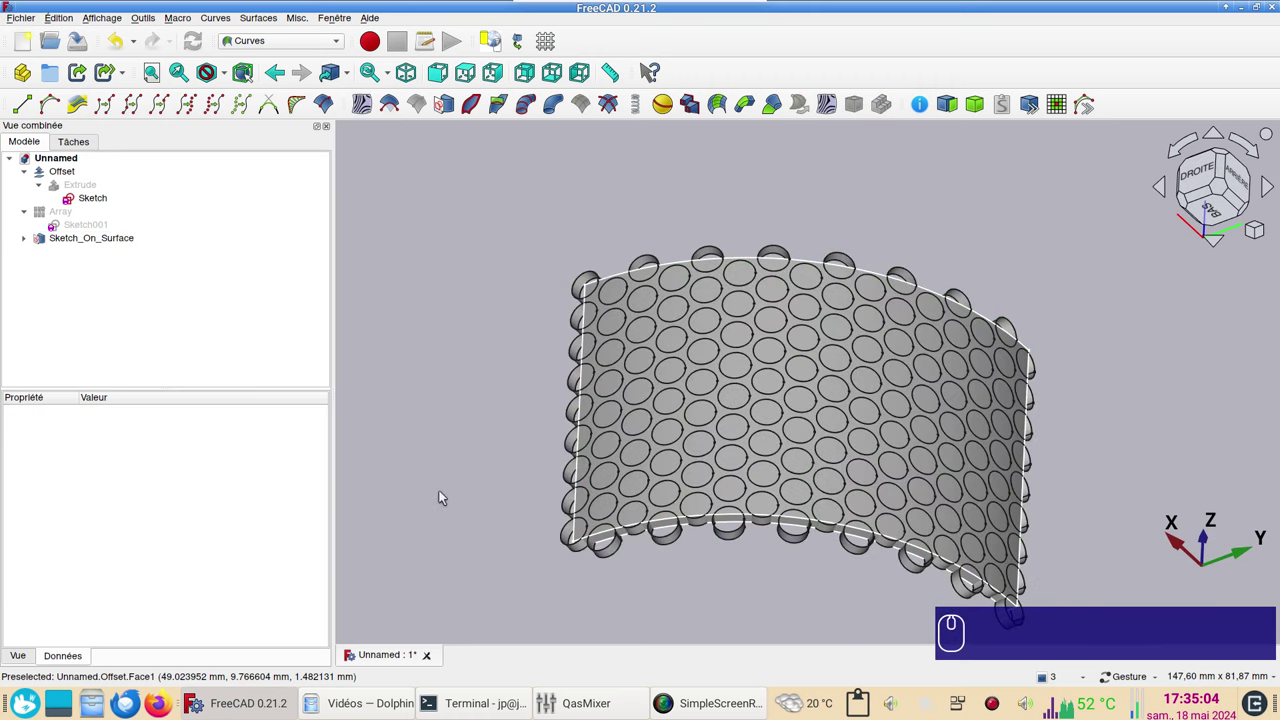
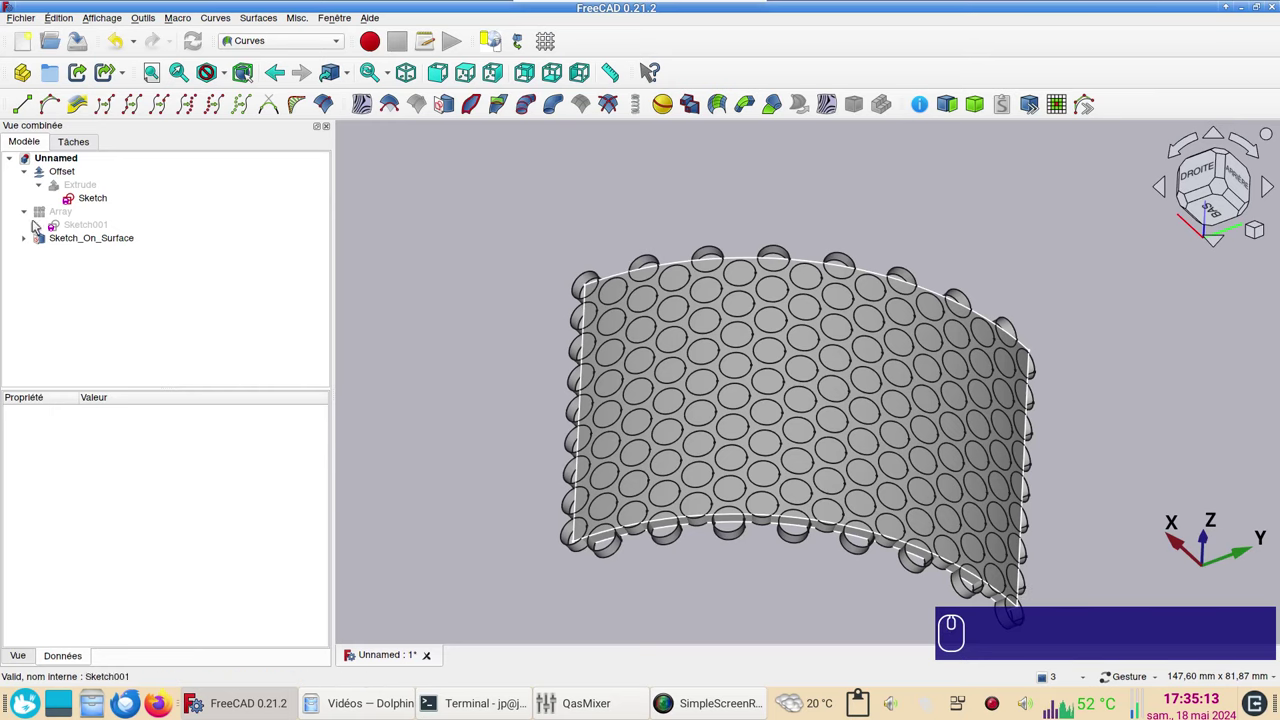
Select the Offset shell together with Sketch_On_Surface in the tree
click(69, 175)
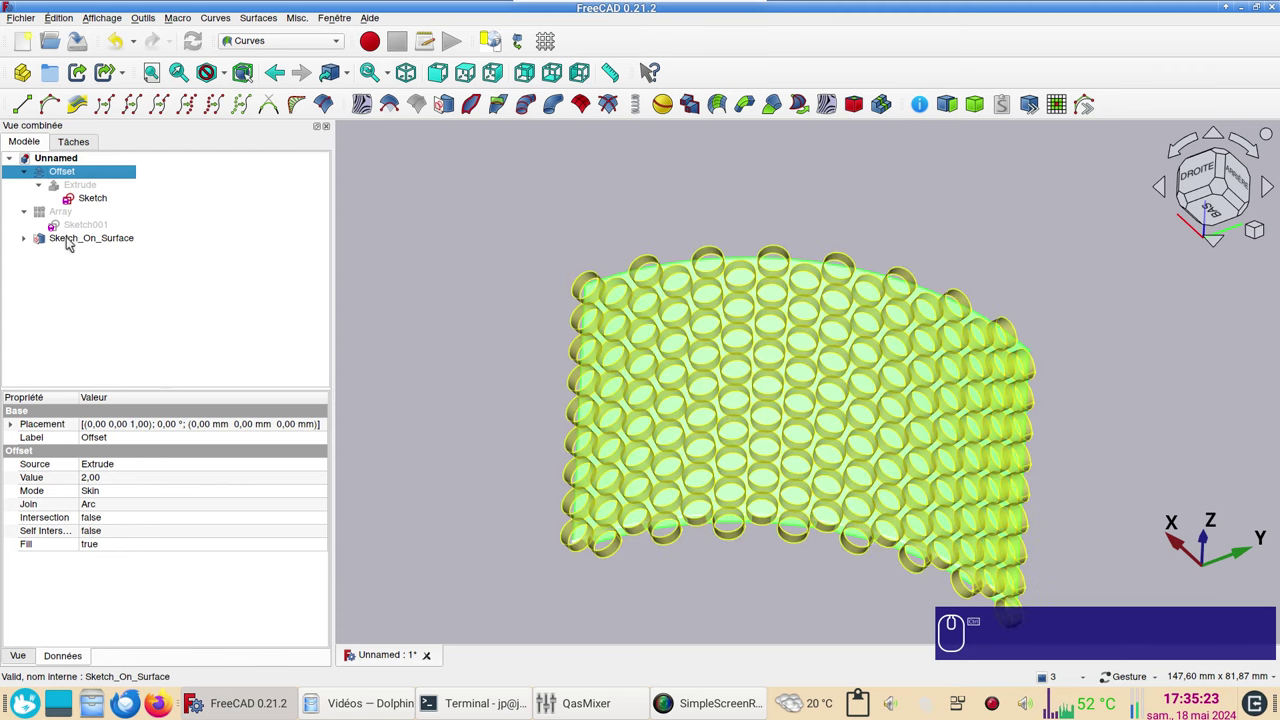
click(74, 240)
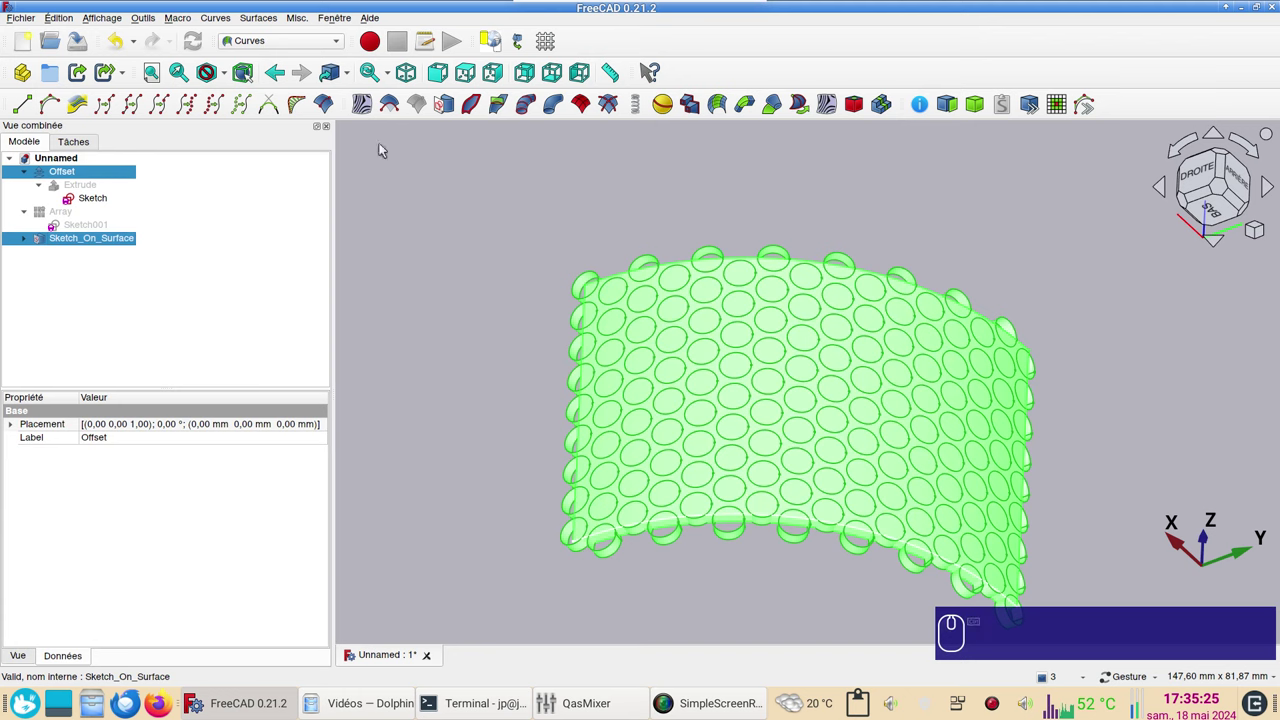
click(336, 44)
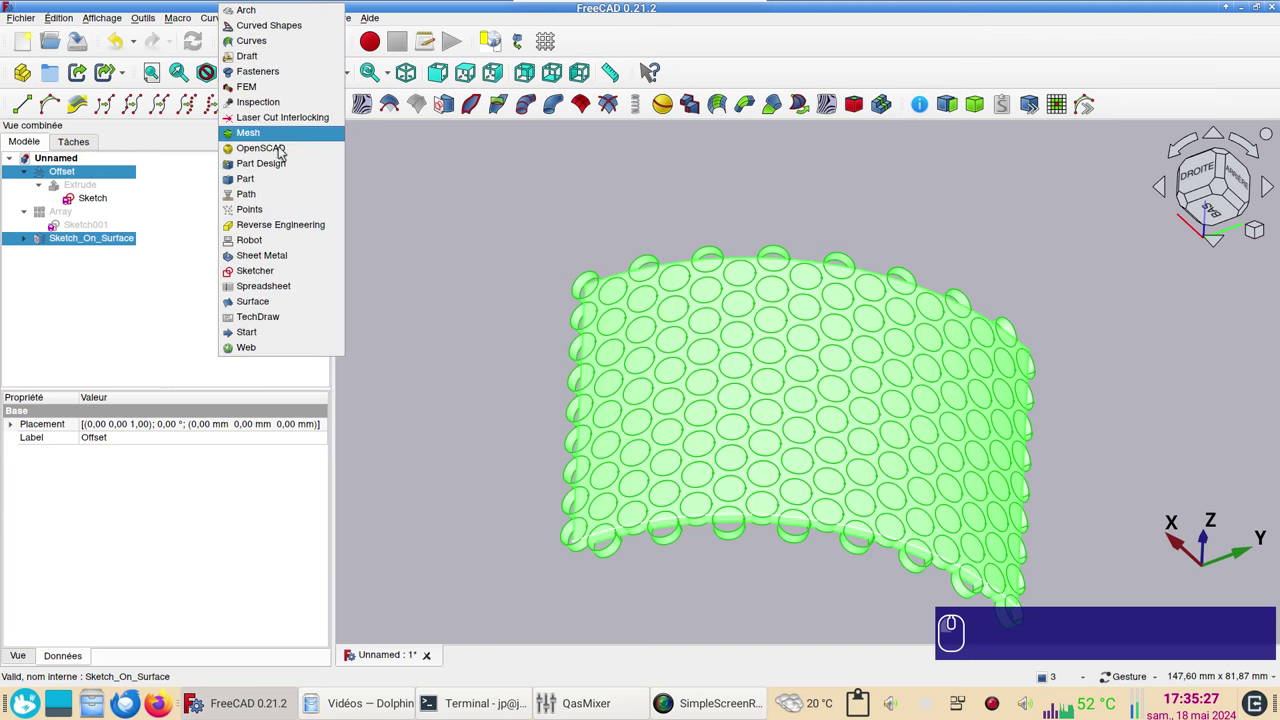
In Part, Slice apart the Offset shell with the hole cylinders into an Exploded Slice
click(280, 187)
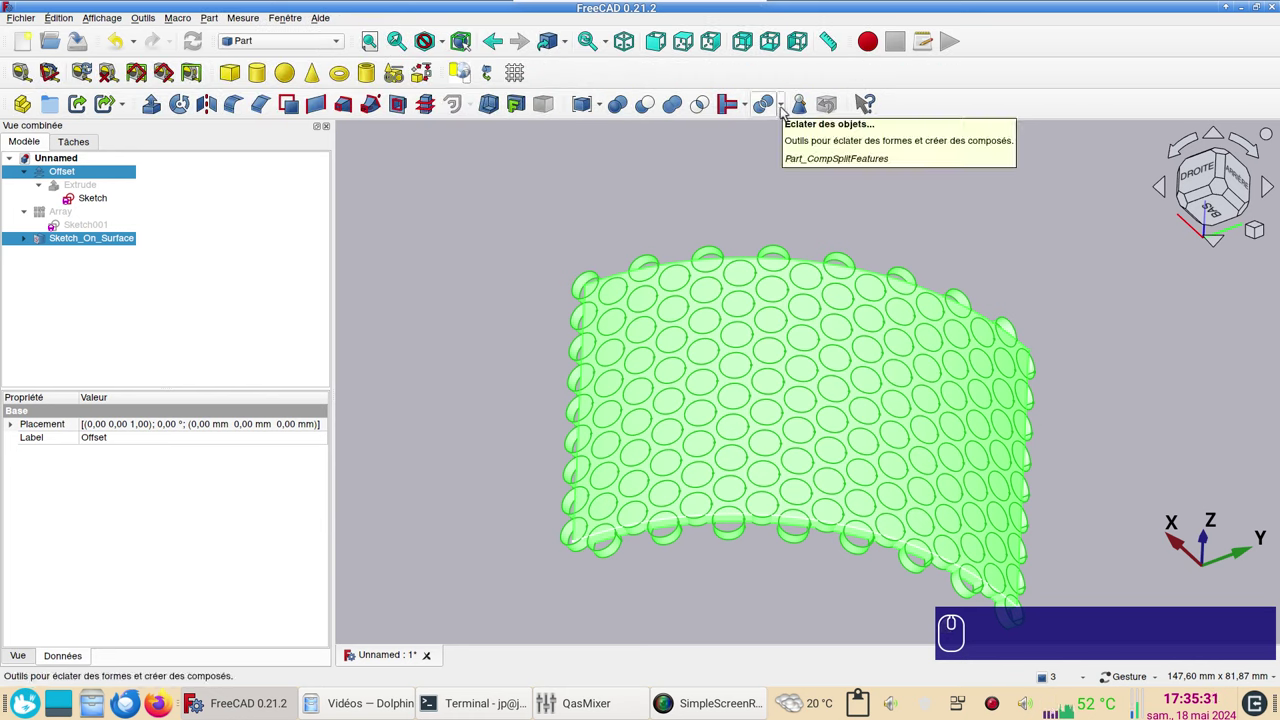
click(788, 109)
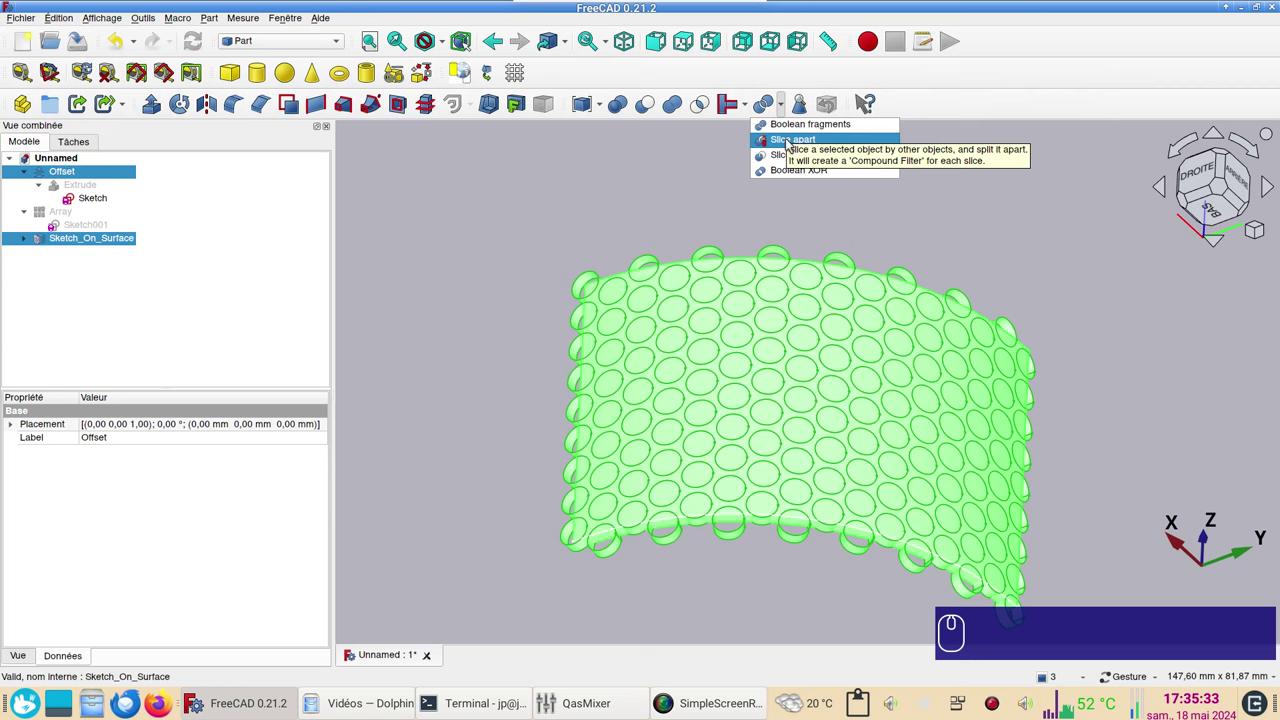
click(790, 145)
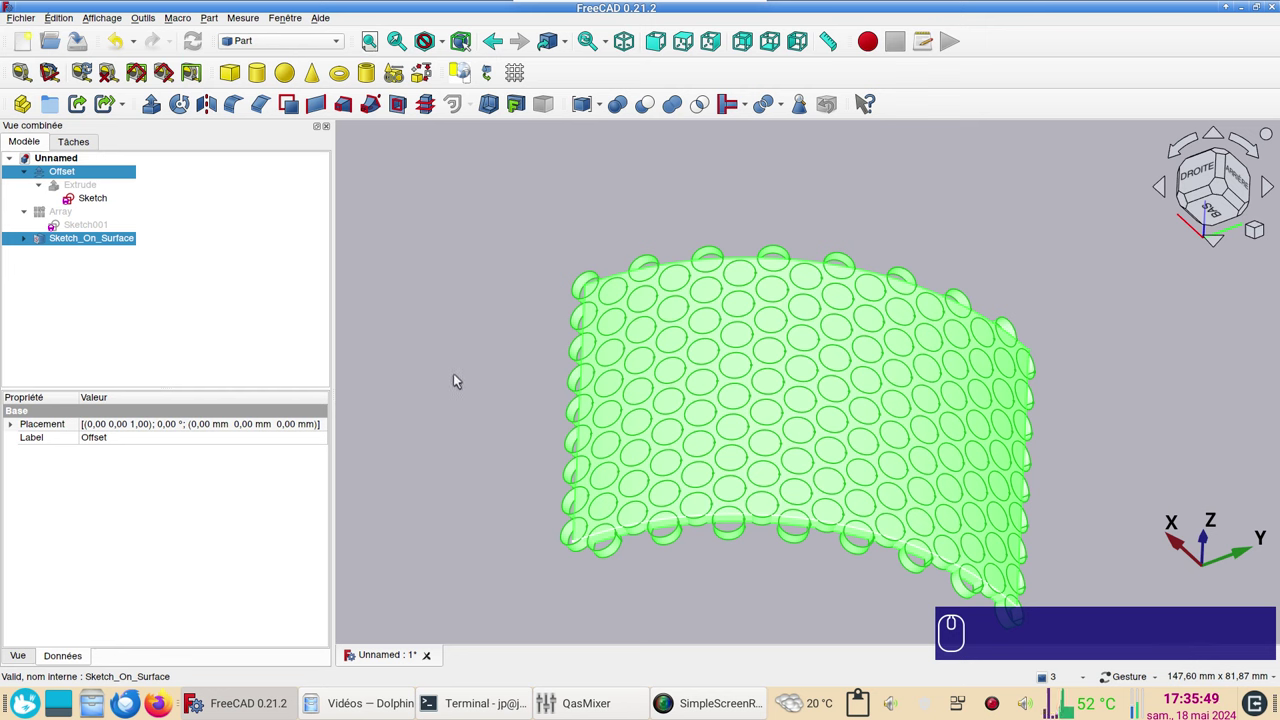
click(1034, 588)
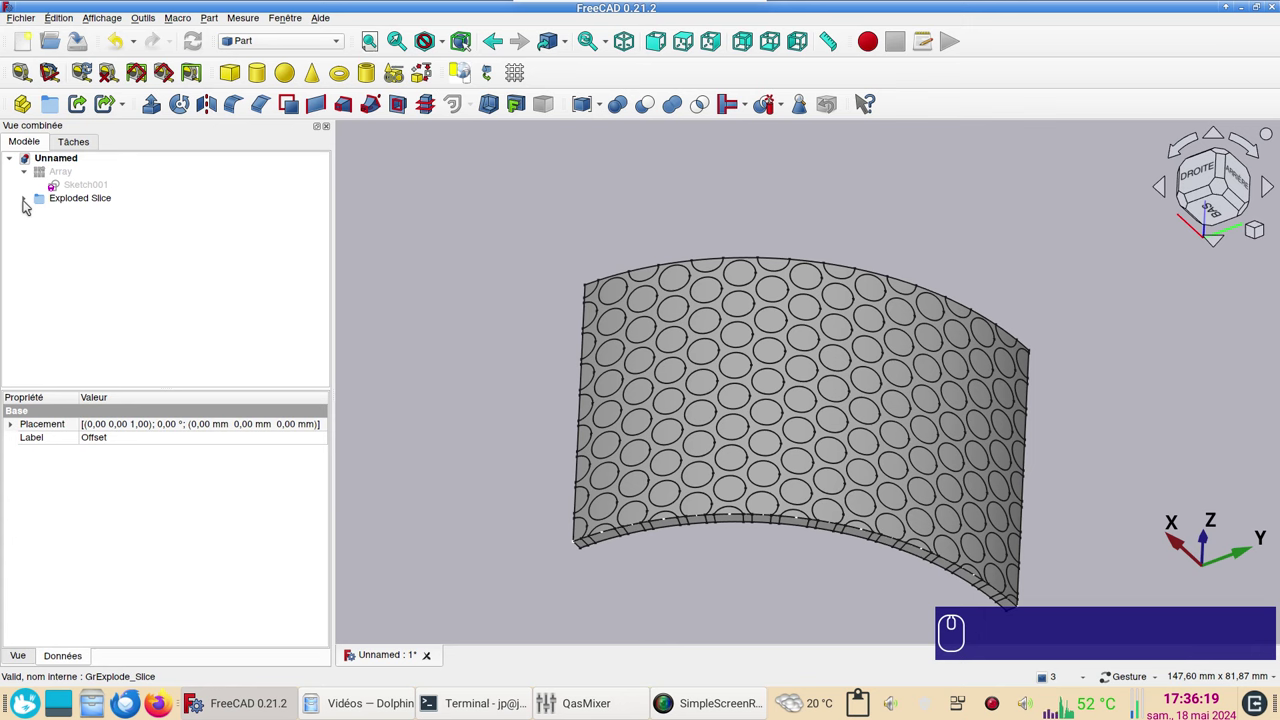
Expand the Exploded Slice group to list its pieces
middle_click(31, 197)
right_click(31, 197)
drag(31, 197, 34, 209)
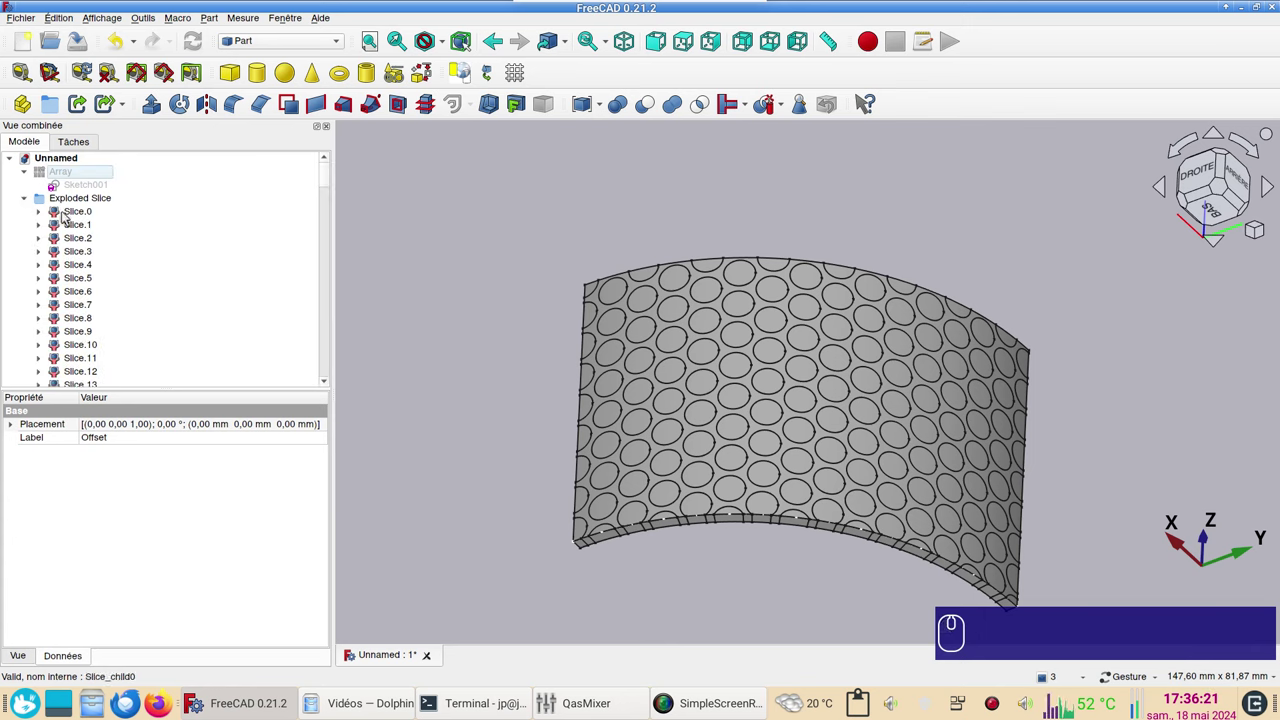
drag(330, 178, 349, 152)
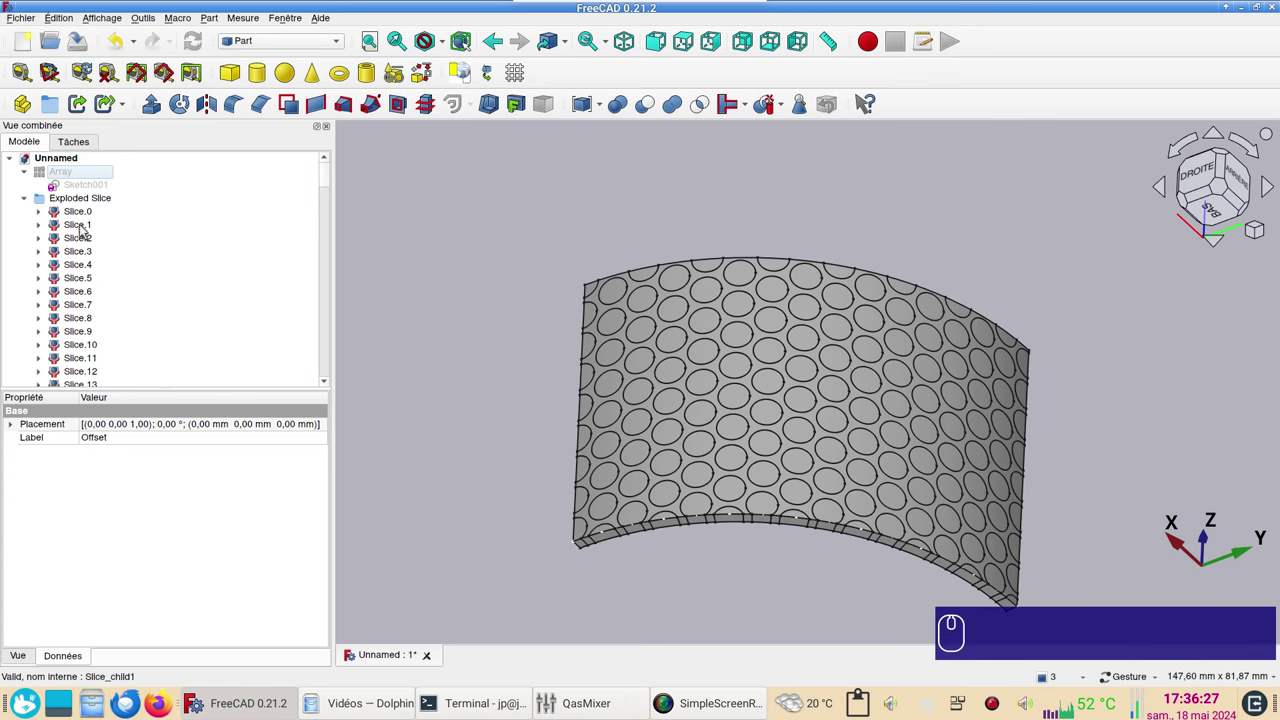
Check Slice.0 and Slice.1 to find the perforated shell piece among the plugs
click(84, 230)
click(83, 213)
click(84, 227)
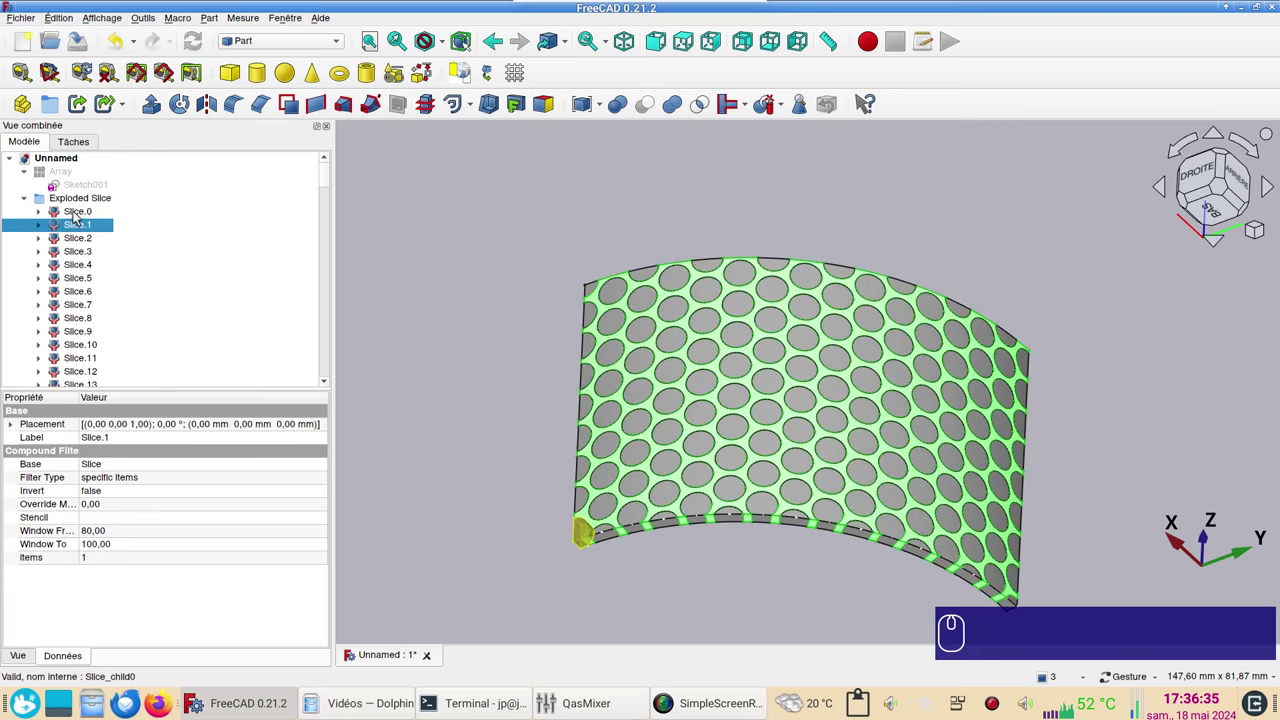
click(77, 218)
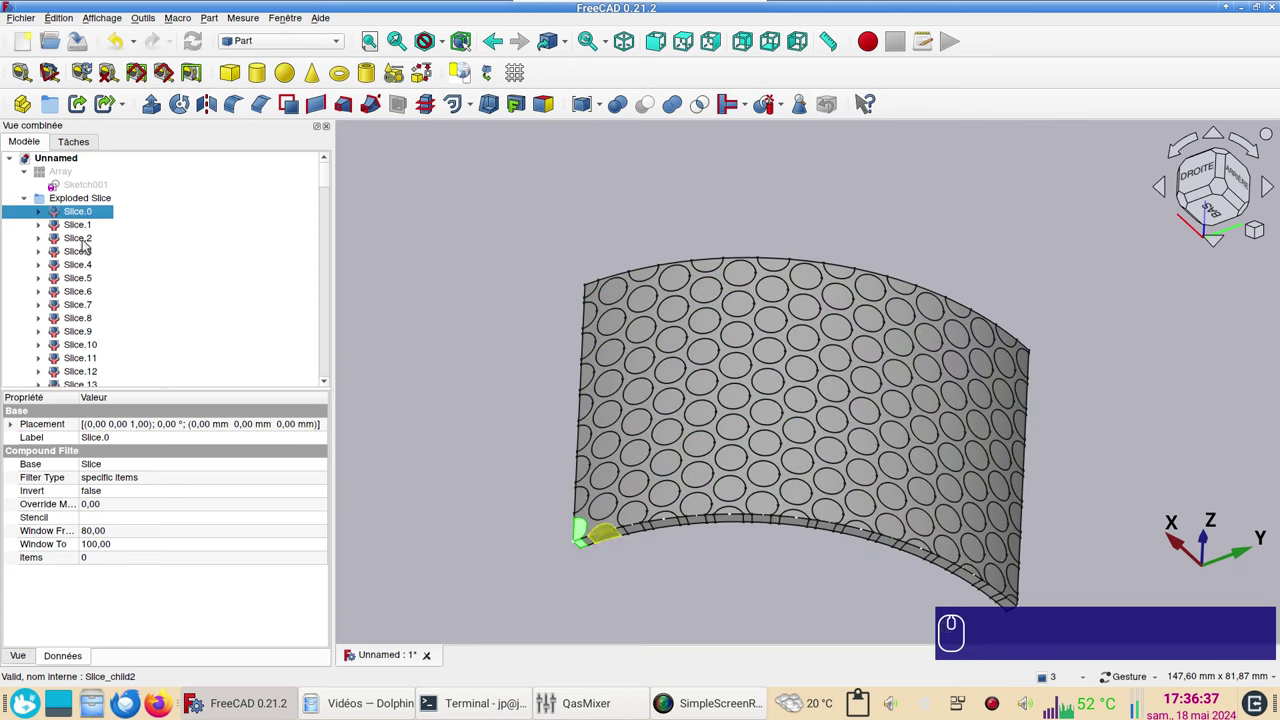
click(90, 240)
drag(326, 183, 176, 360)
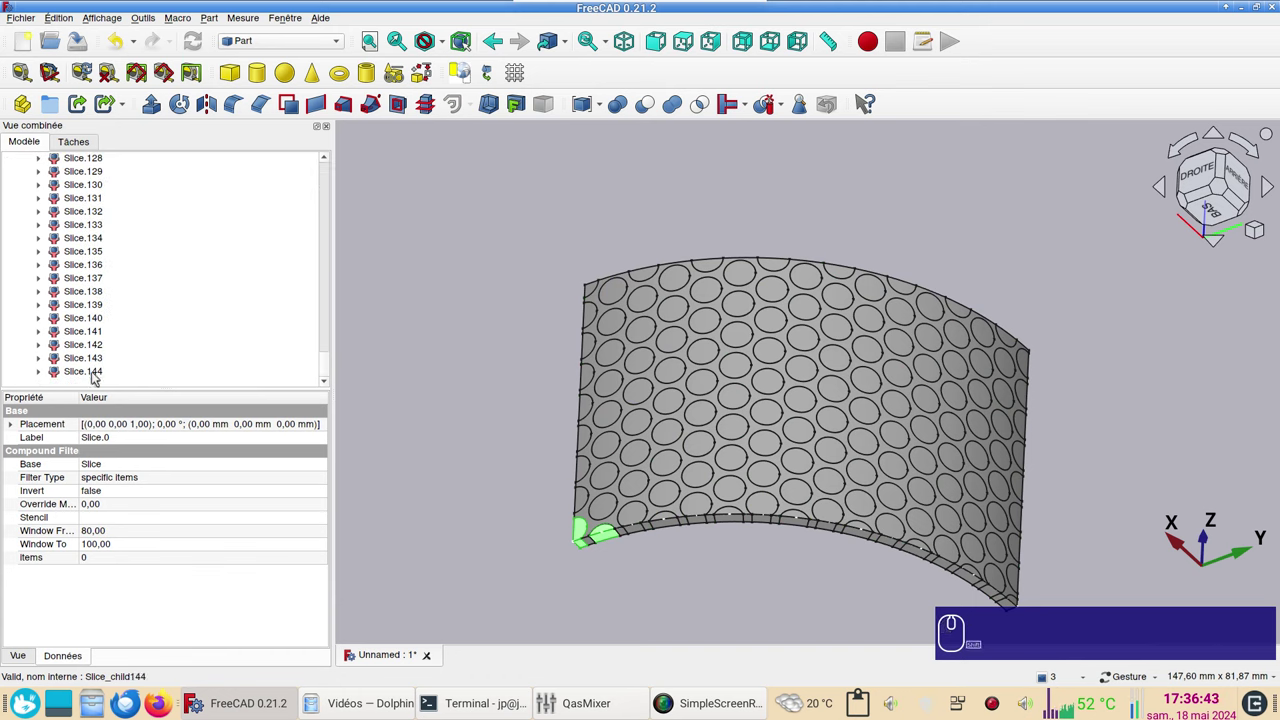
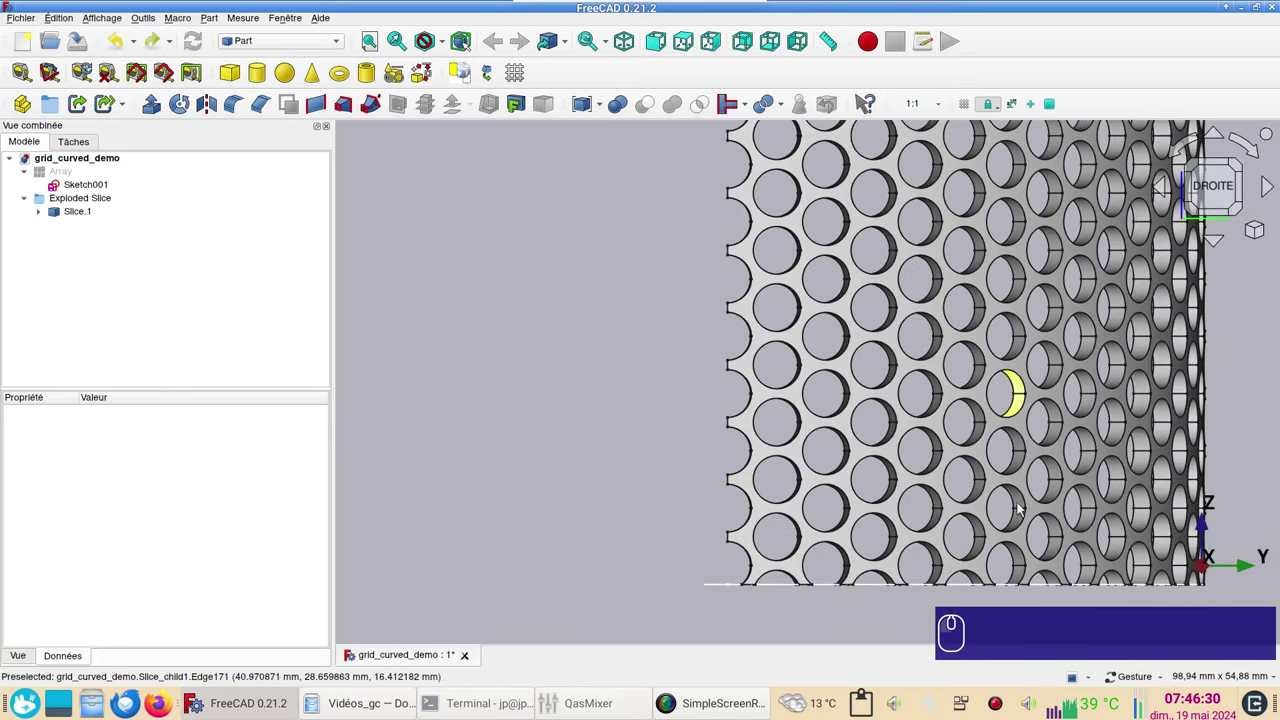
View the shell square-on from the side and select the Slice.1 shell piece
drag(1028, 540, 1067, 583)
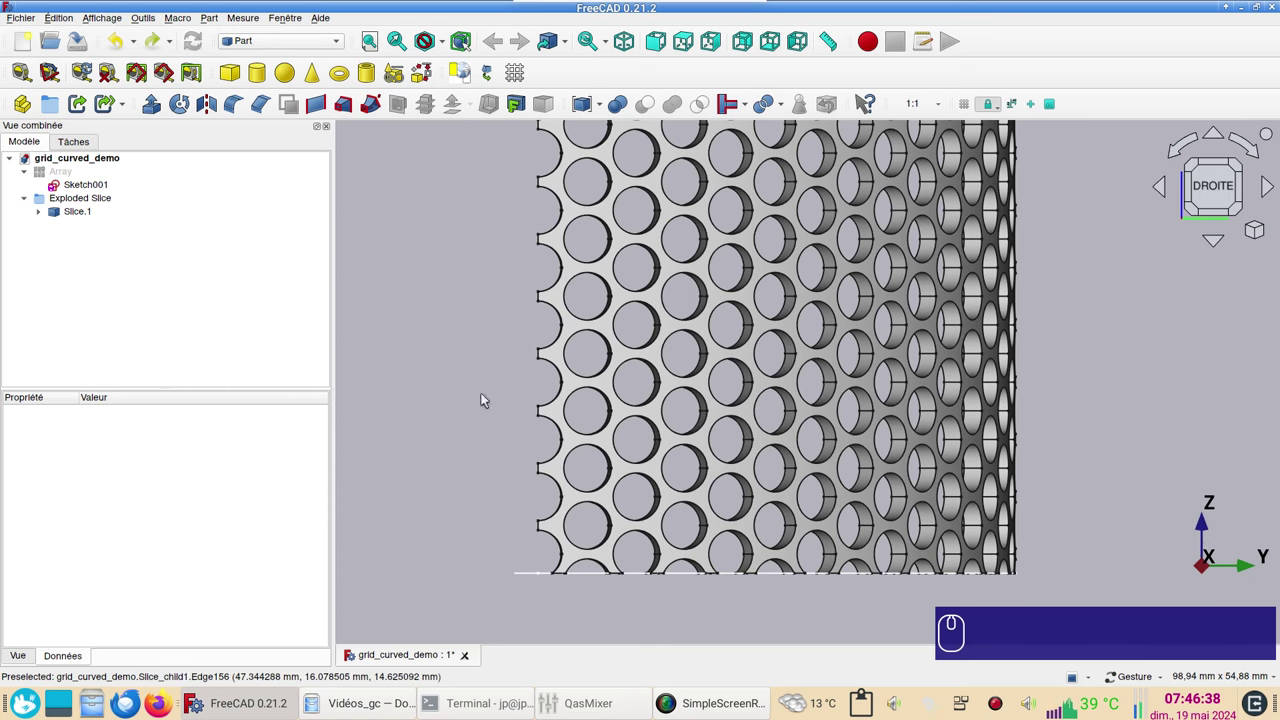
click(94, 216)
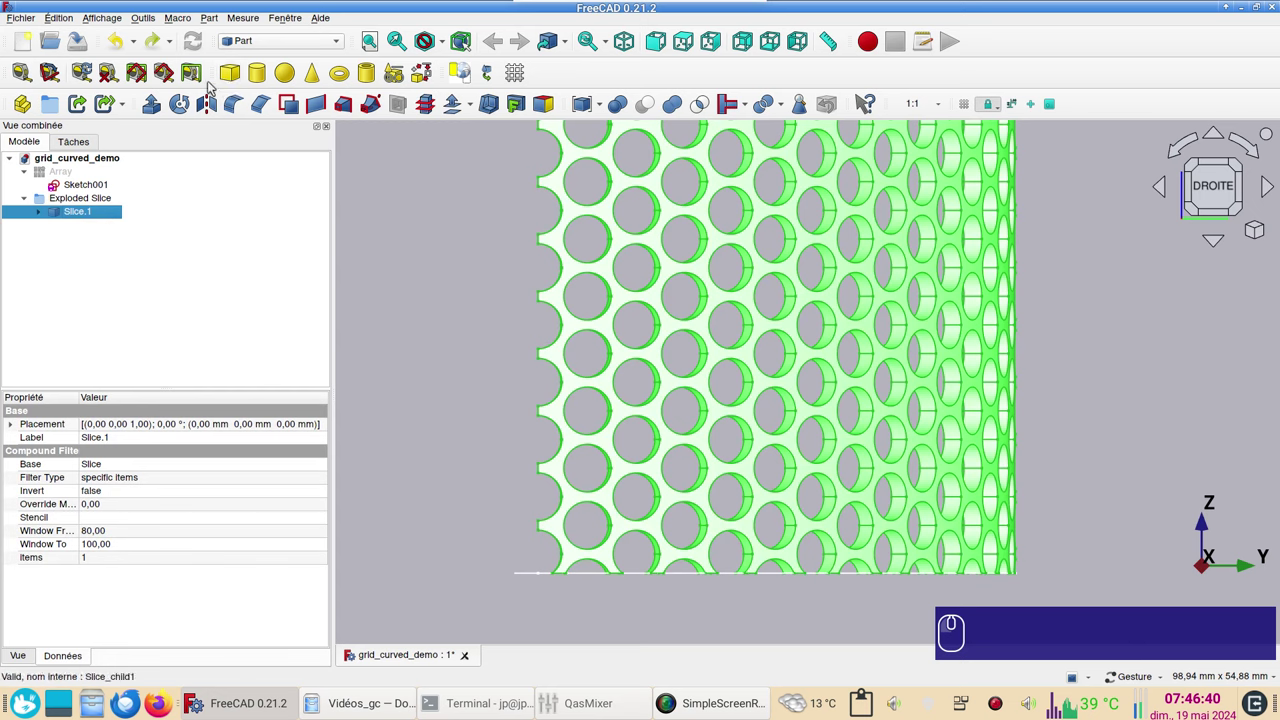
click(205, 103)
Mirror Slice.1 across the XZ plane at base 0,0,0, creating Slice.1 (Mirror #1)
click(242, 363)
click(240, 376)
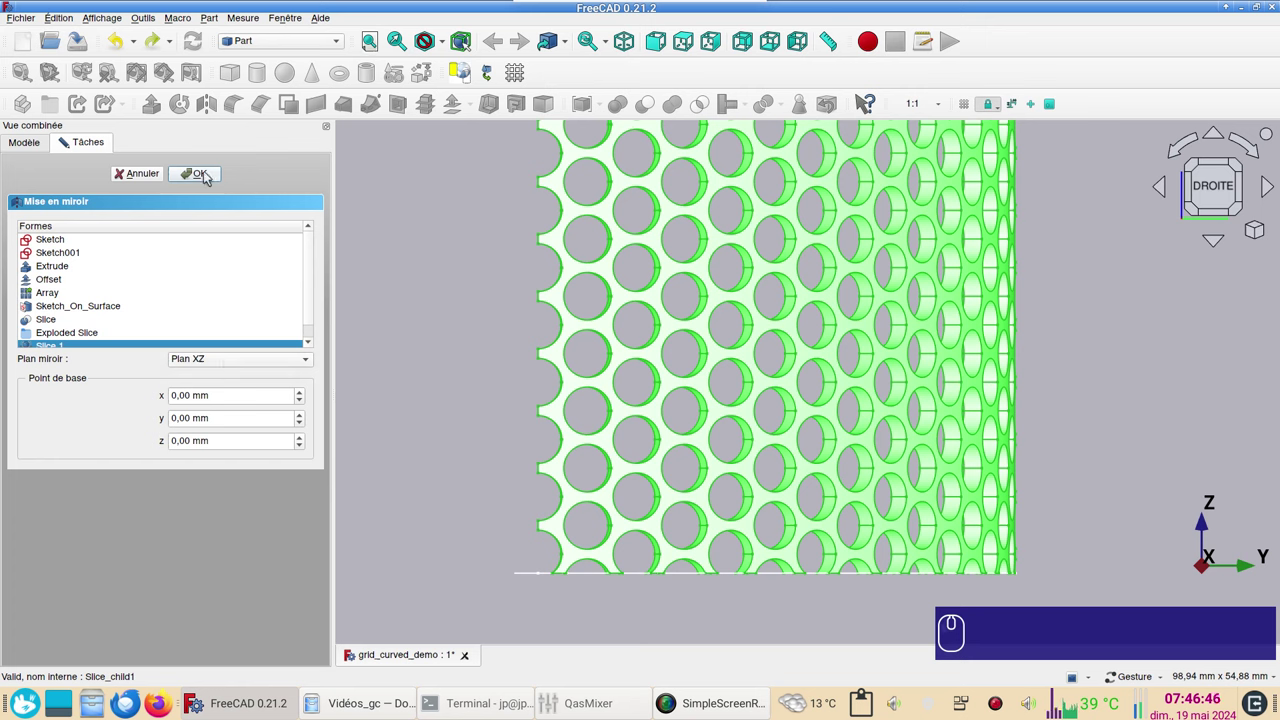
click(209, 179)
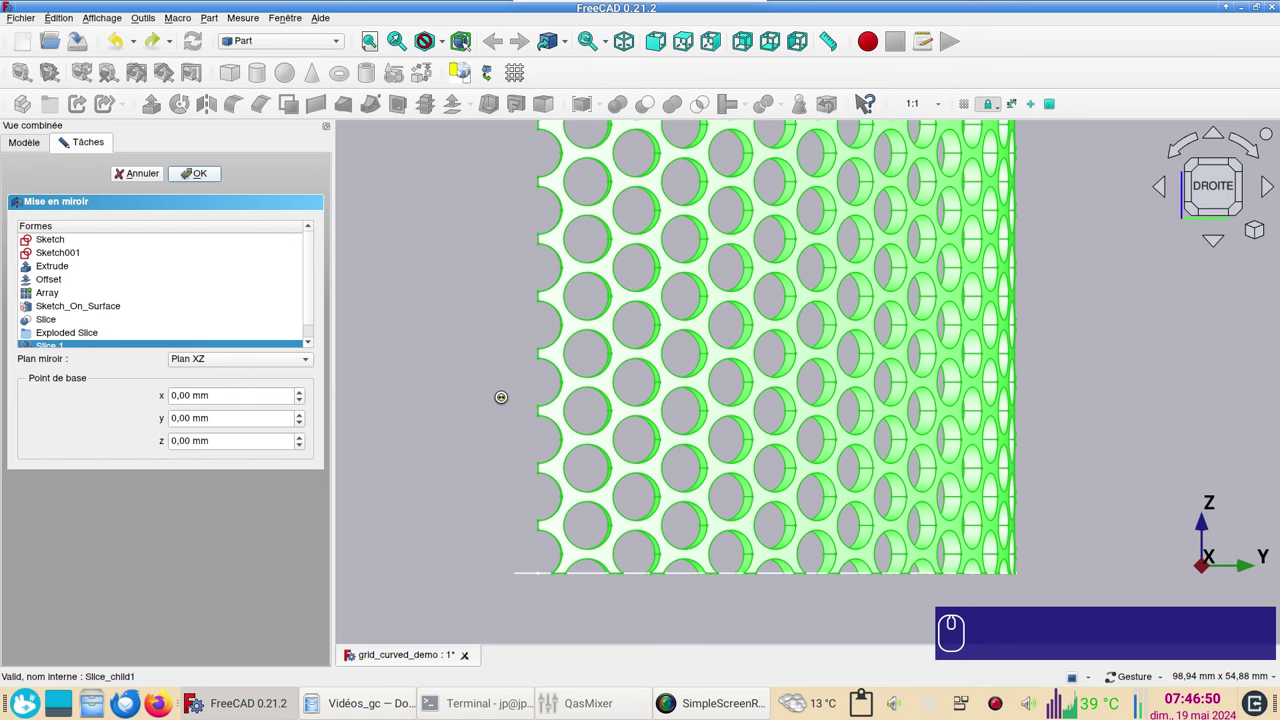
Orbit and reposition the view to inspect the doubled curved shell
scroll(down, 3)
right_click(753, 456)
scroll(up, 3)
scroll(down, 3)
click(1061, 560)
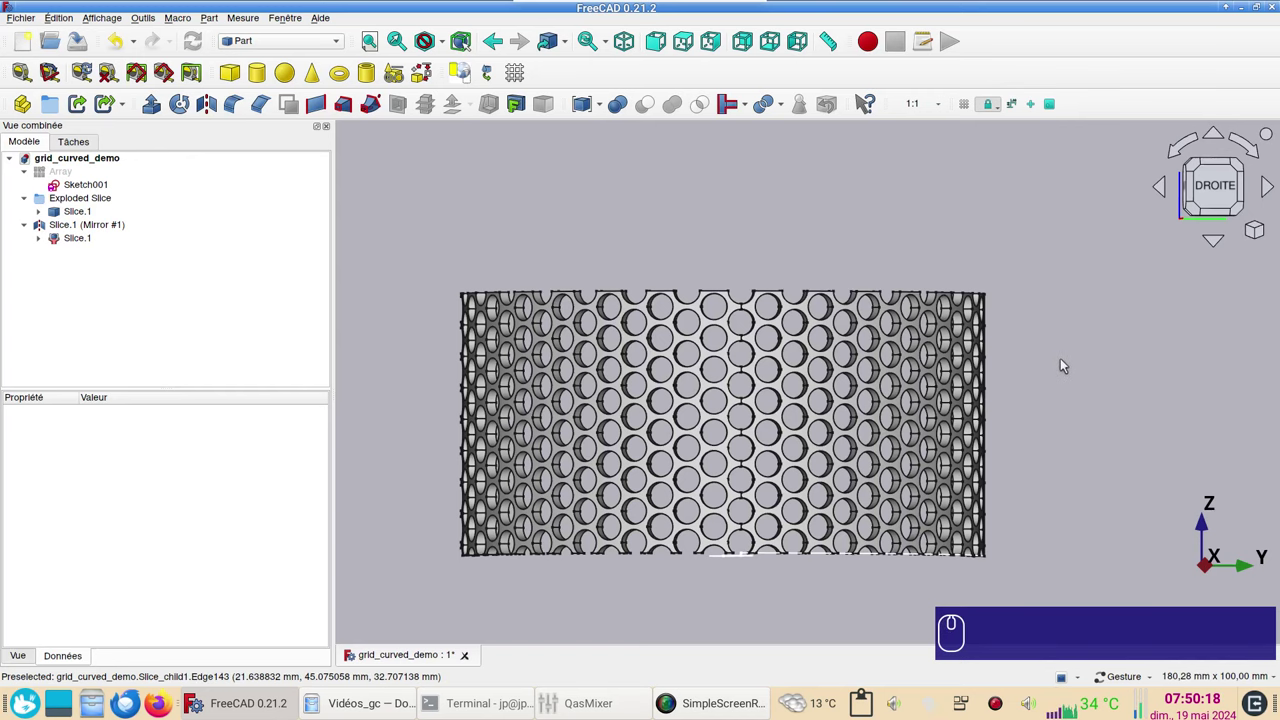
drag(1223, 185, 994, 340)
drag(1101, 330, 588, 320)
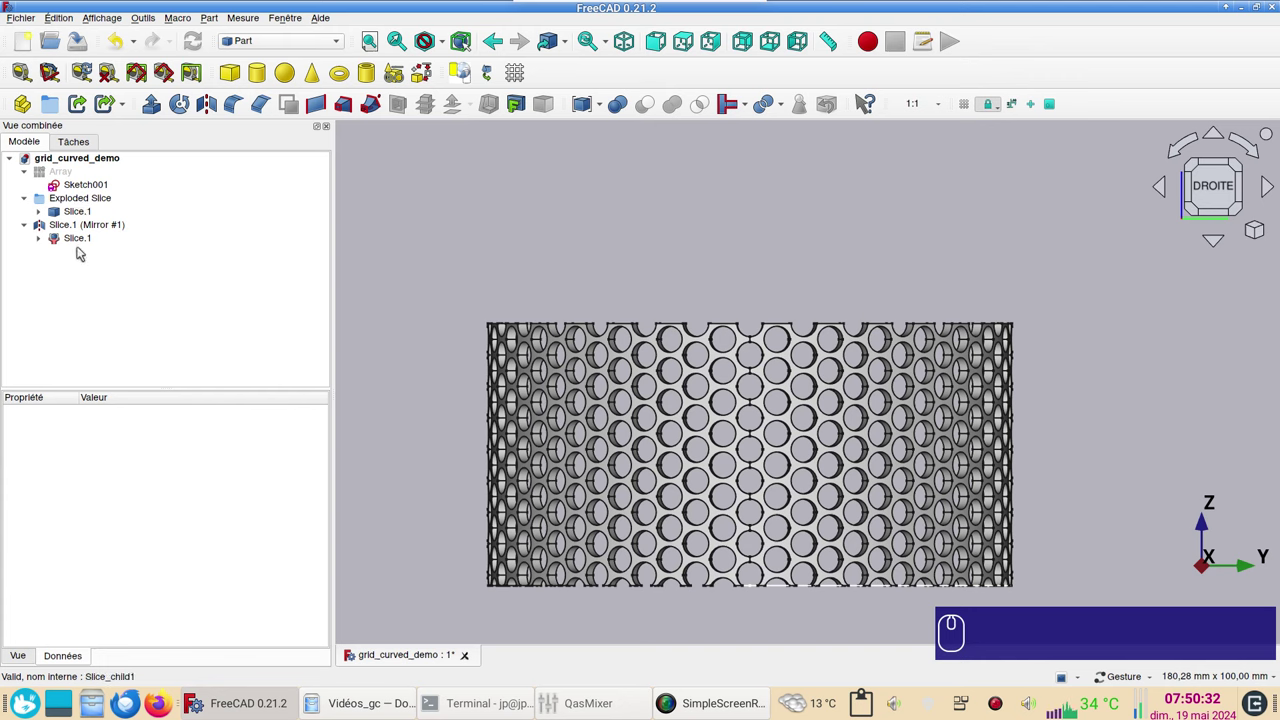
Create linked copies of Slice.1 (Mirror #1) and Slice.1 with Make Link
click(82, 232)
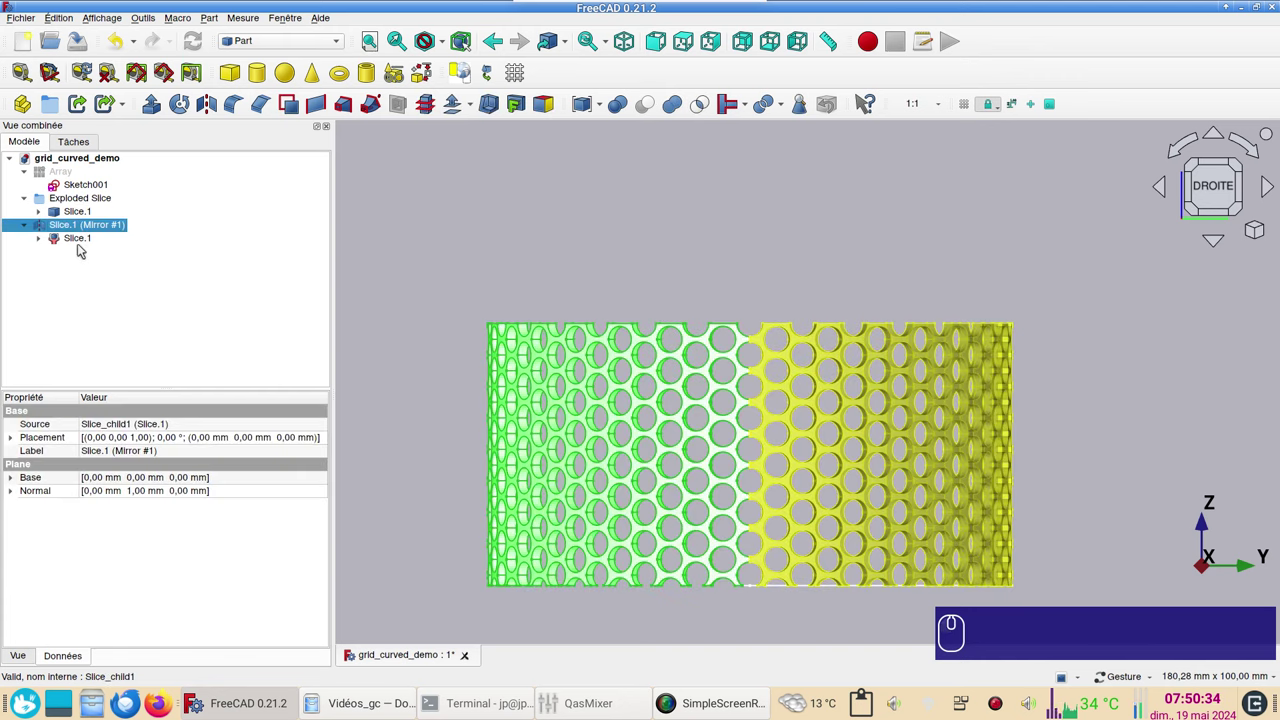
click(84, 238)
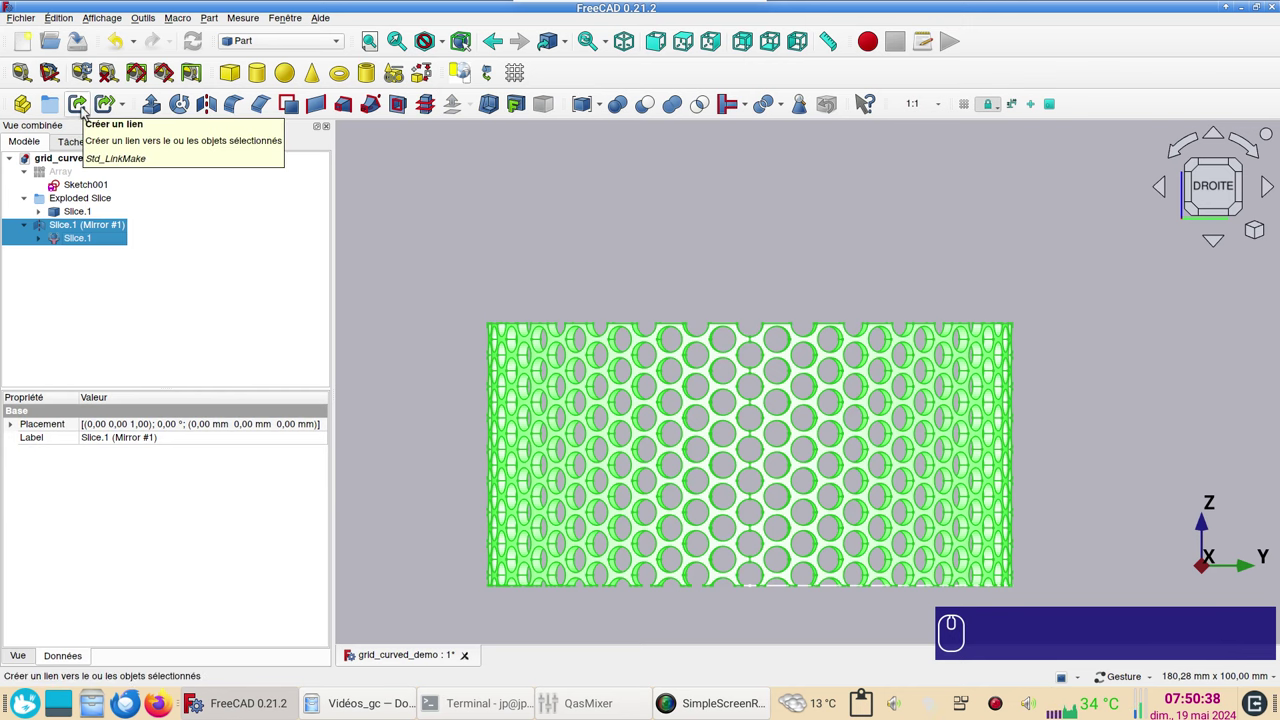
click(88, 109)
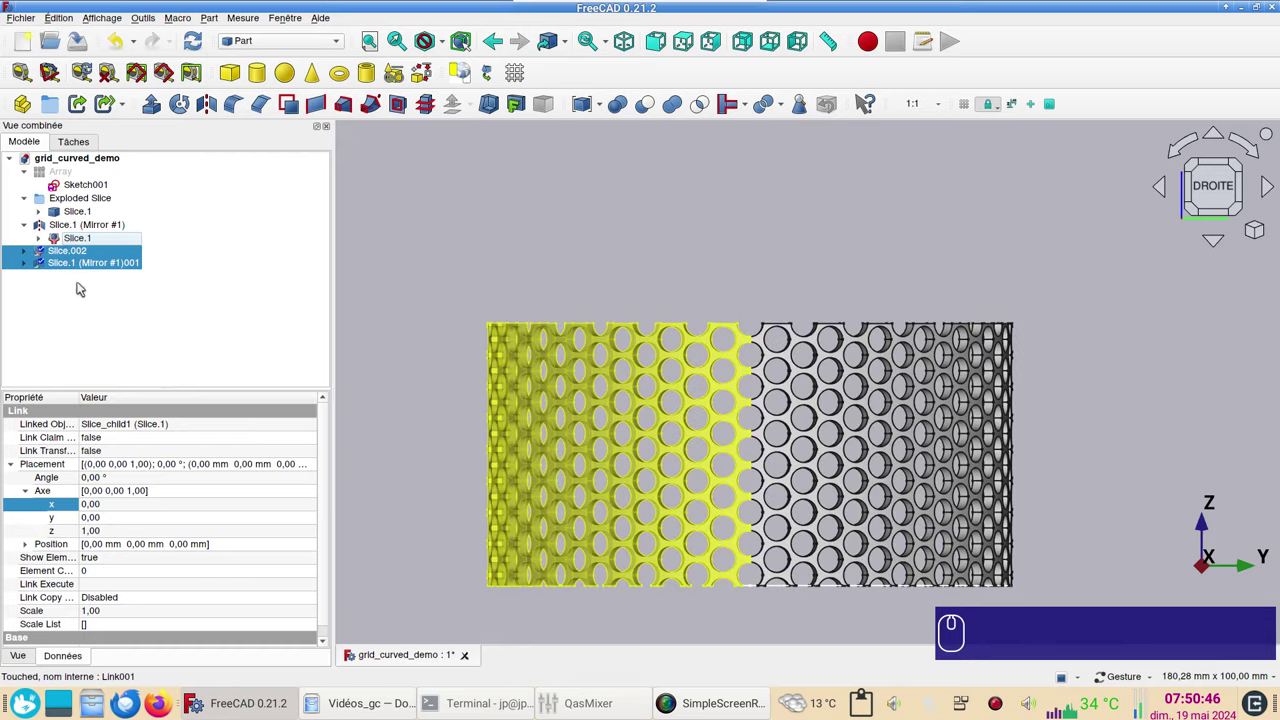
Set the links' Placement rotation angle to 180°
click(31, 498)
drag(21, 464, 132, 483)
click(132, 483)
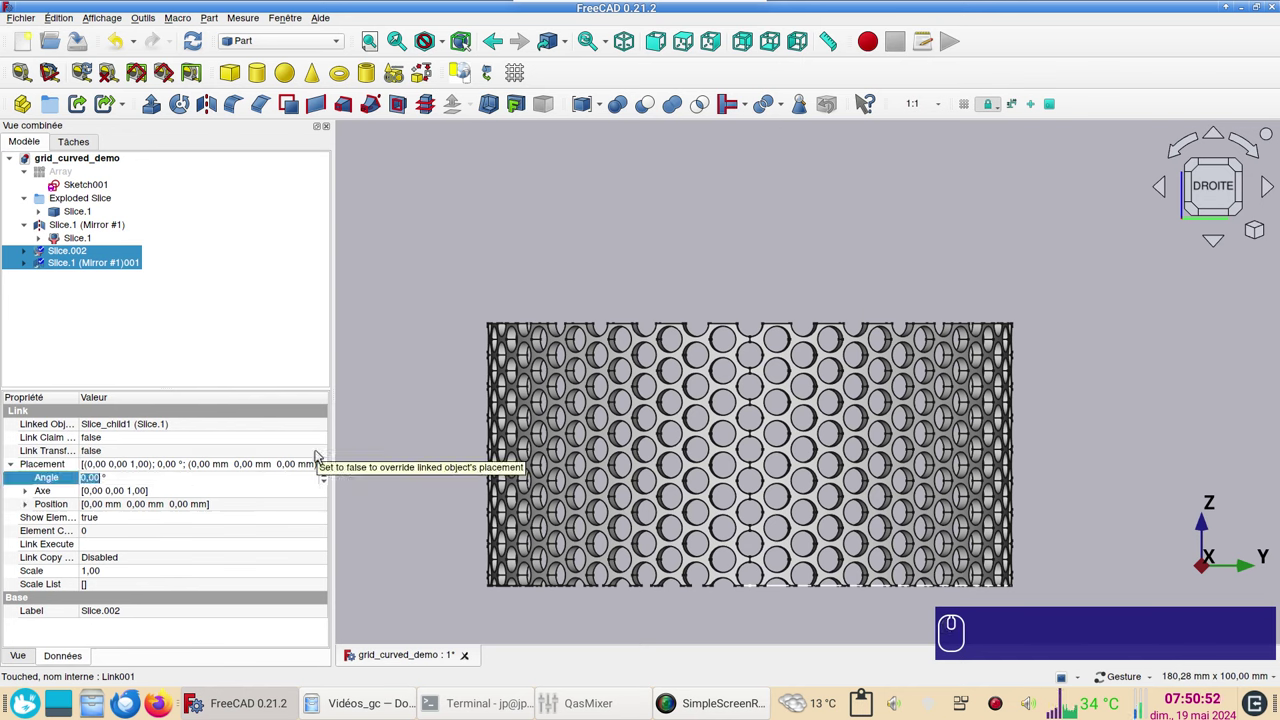
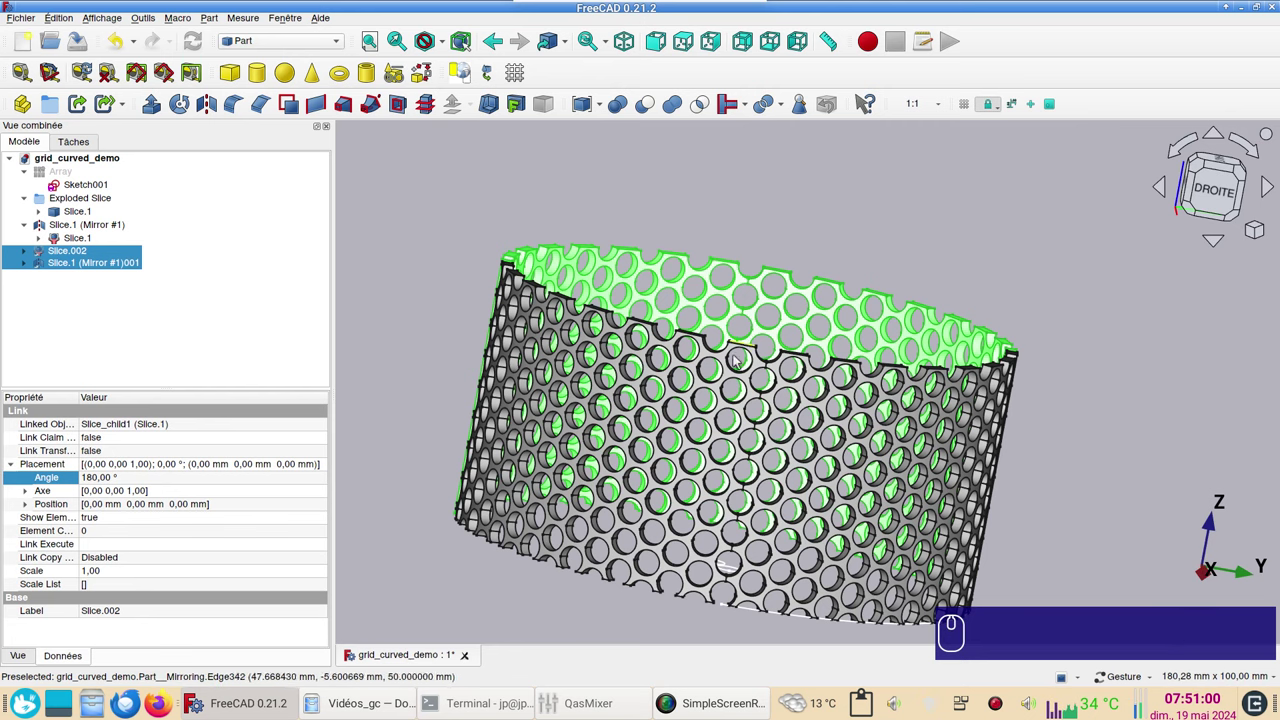
Set the links' rotation axis so the 180° turn is about the vertical axis
click(1133, 553)
drag(1165, 525, 1053, 504)
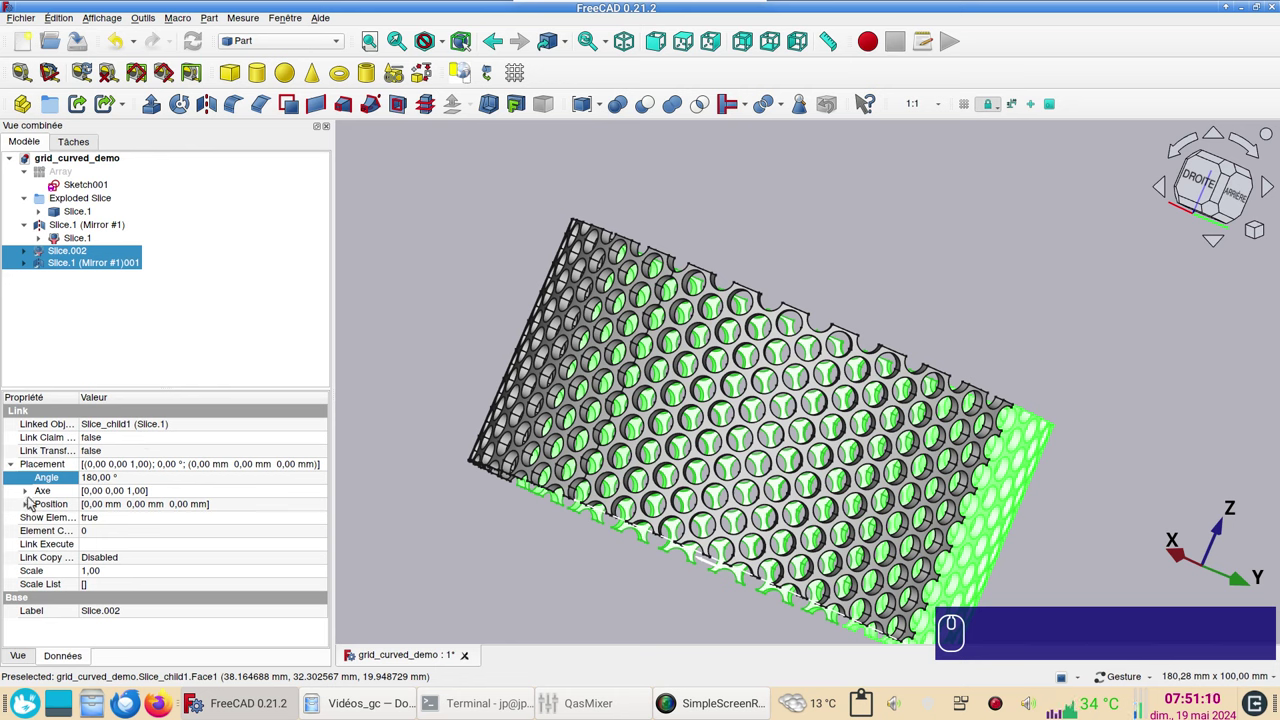
click(32, 496)
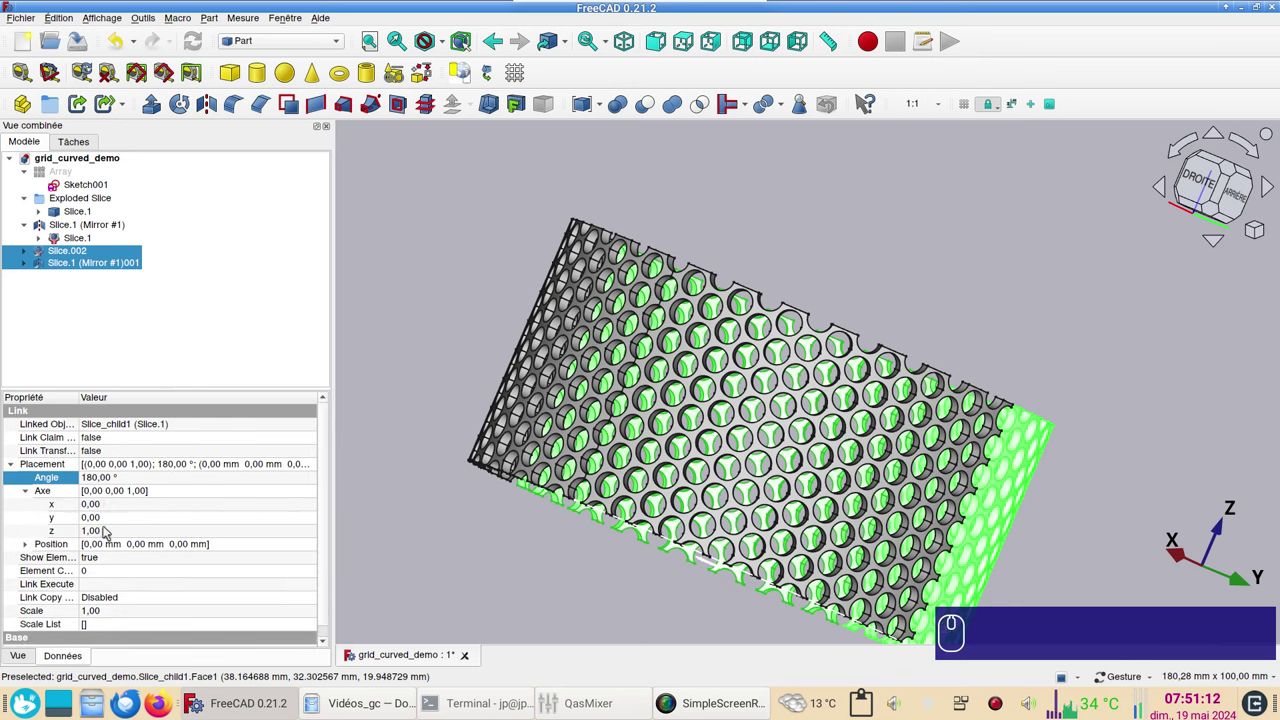
click(112, 533)
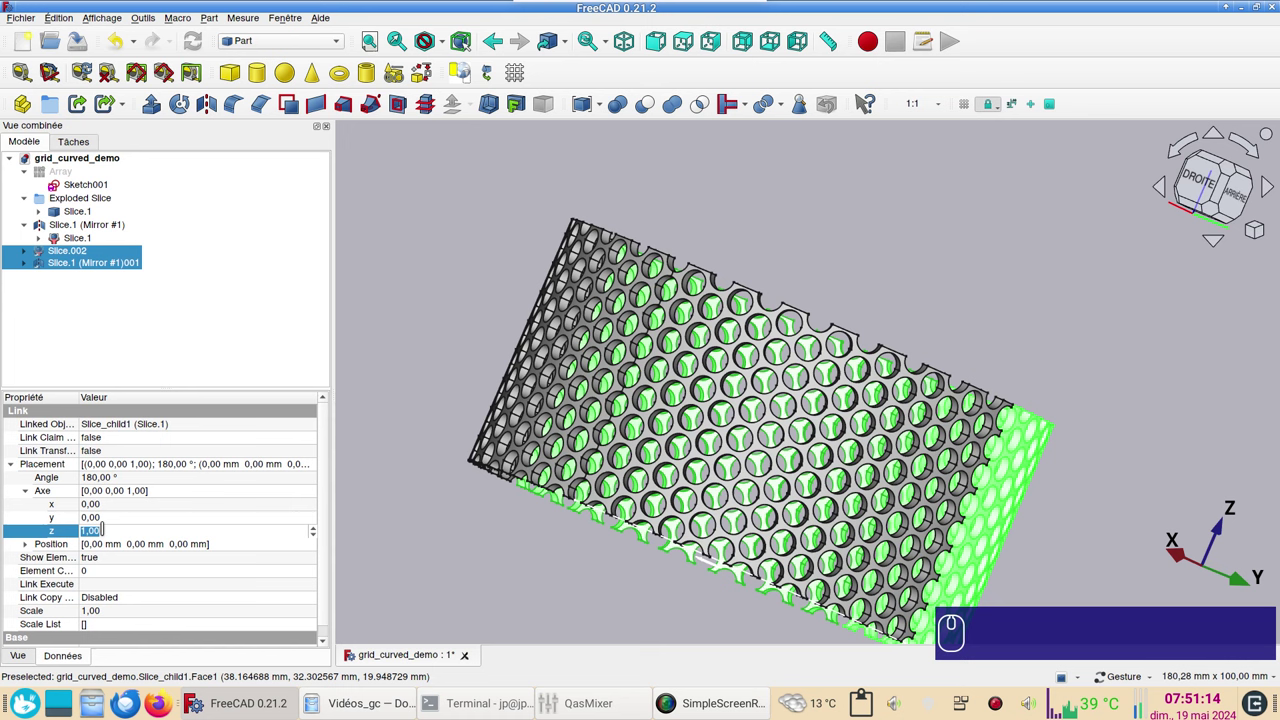
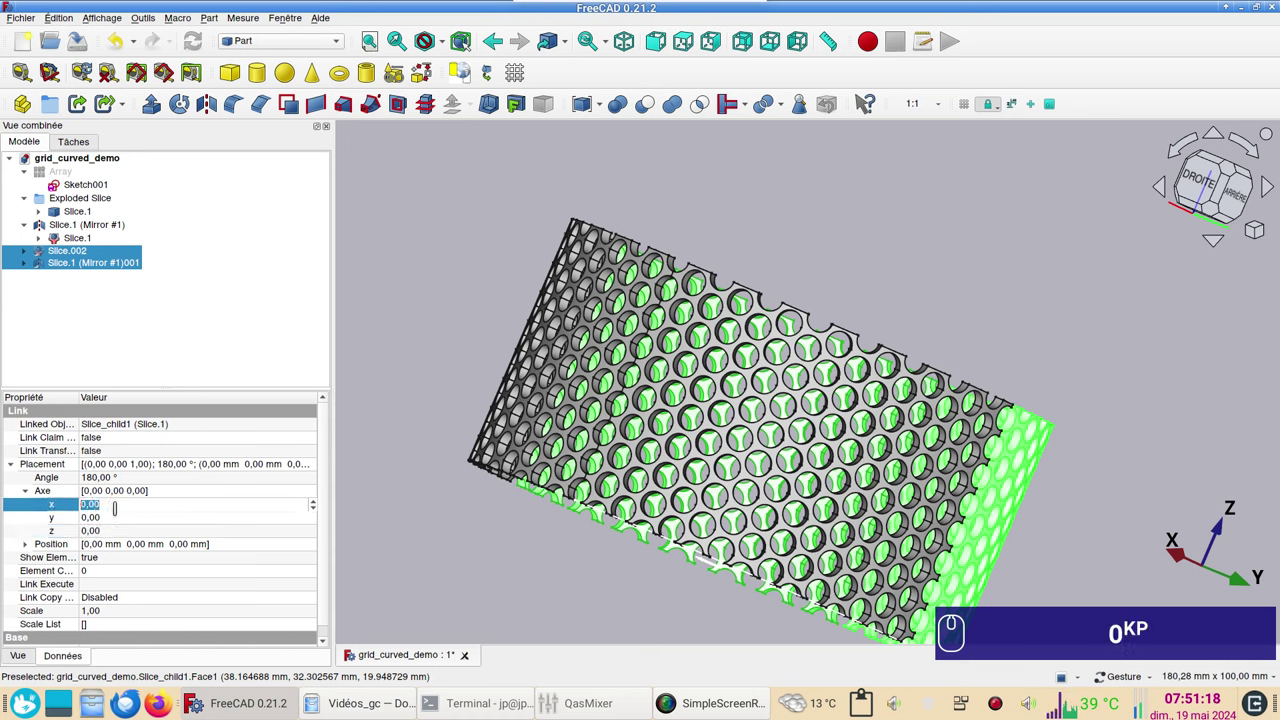
key(KP_1)
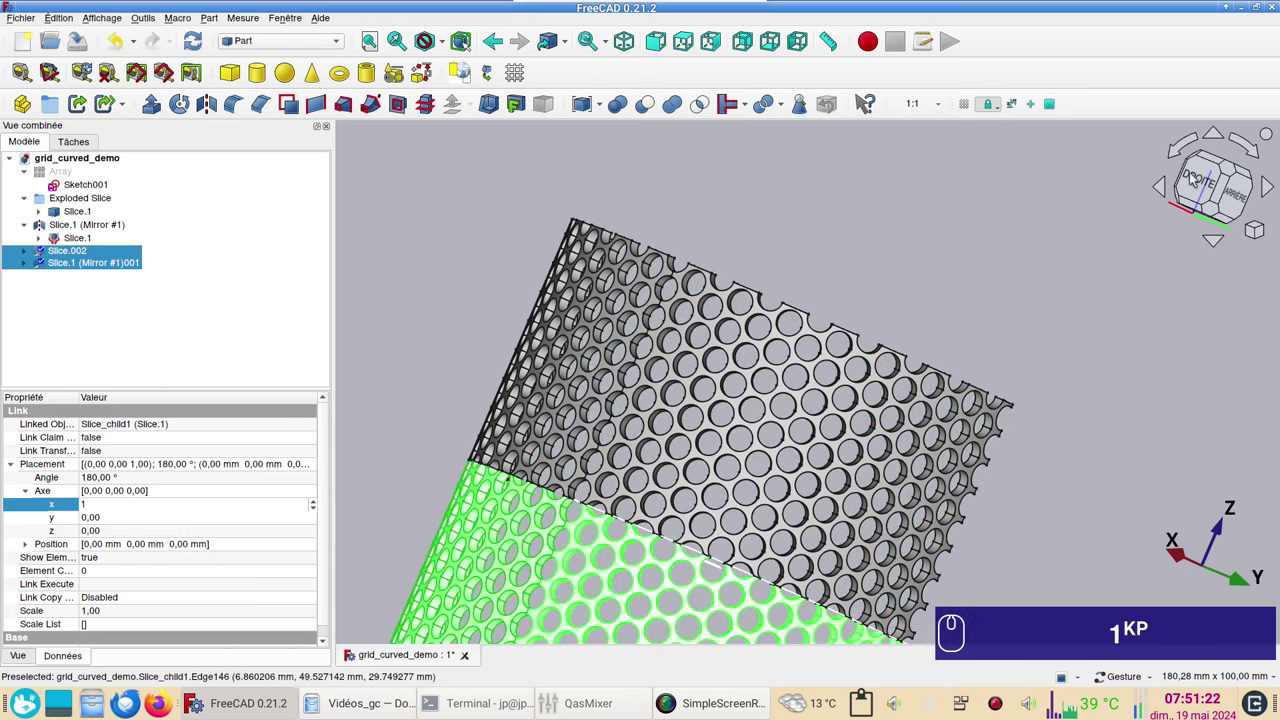
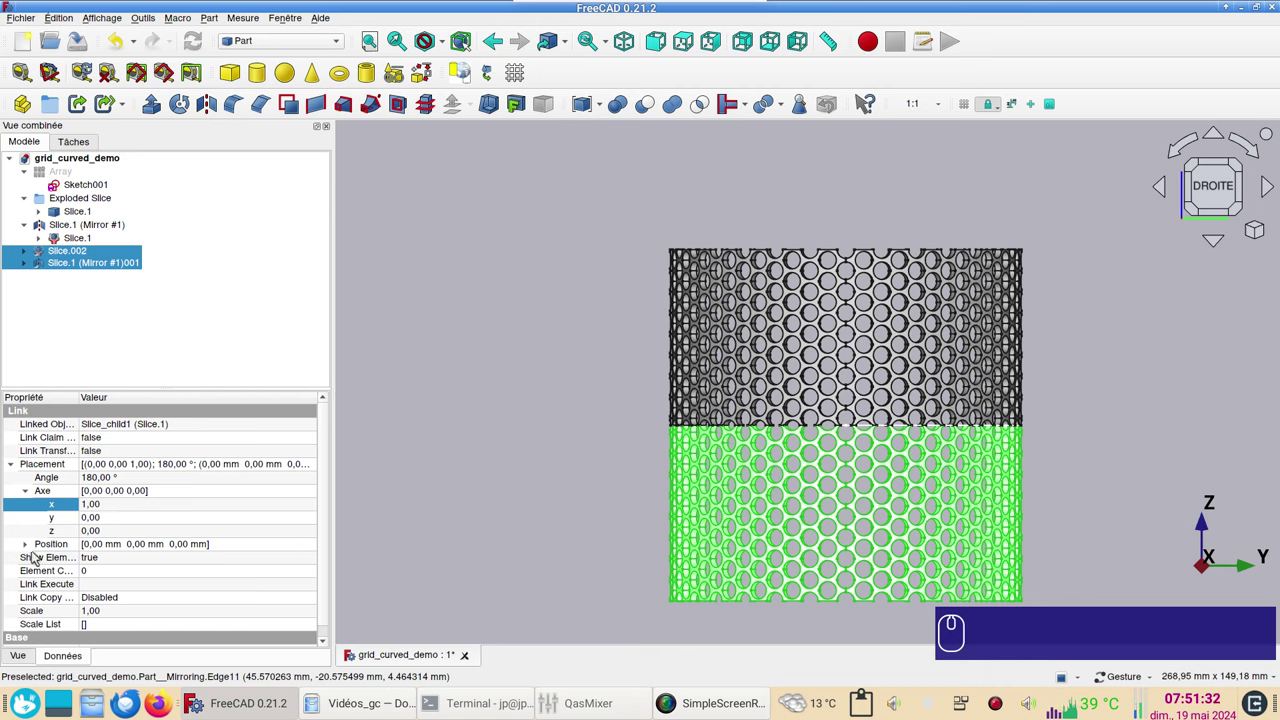
Raise the linked shell halves by setting Position z to 100 mm
click(33, 547)
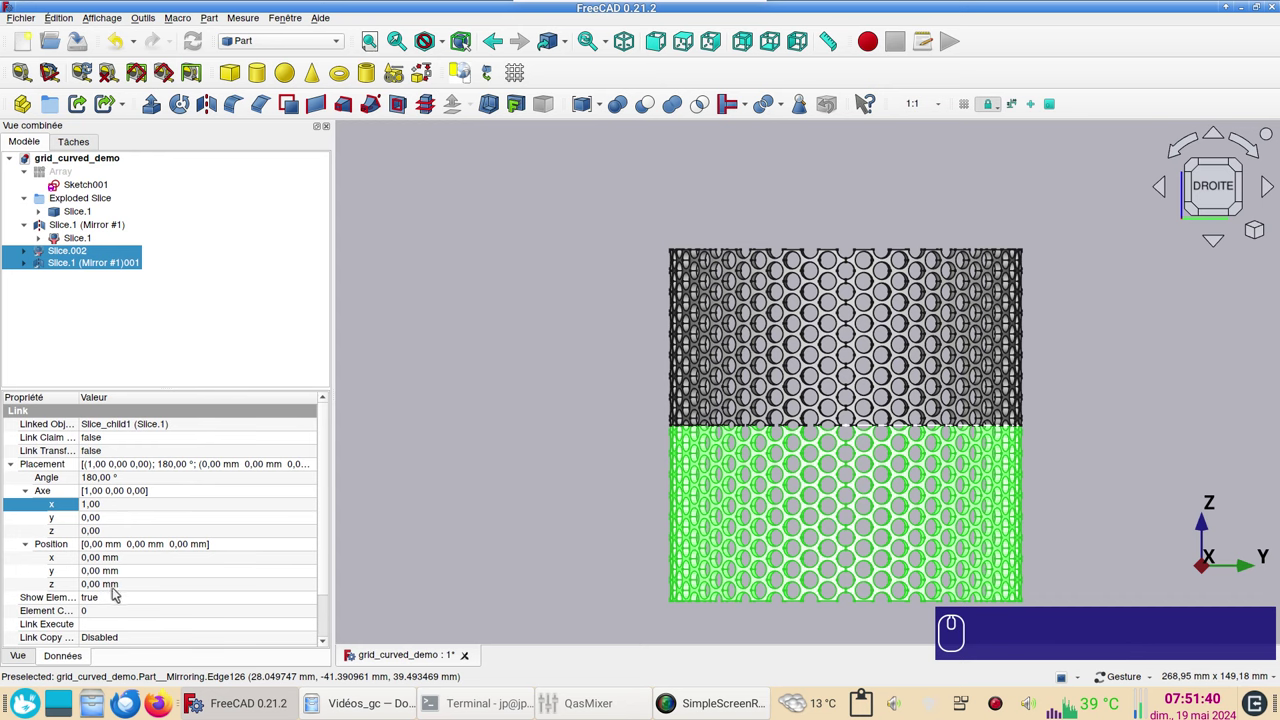
click(121, 584)
key(KP_1)
key(KP_0)
key(KP_0)
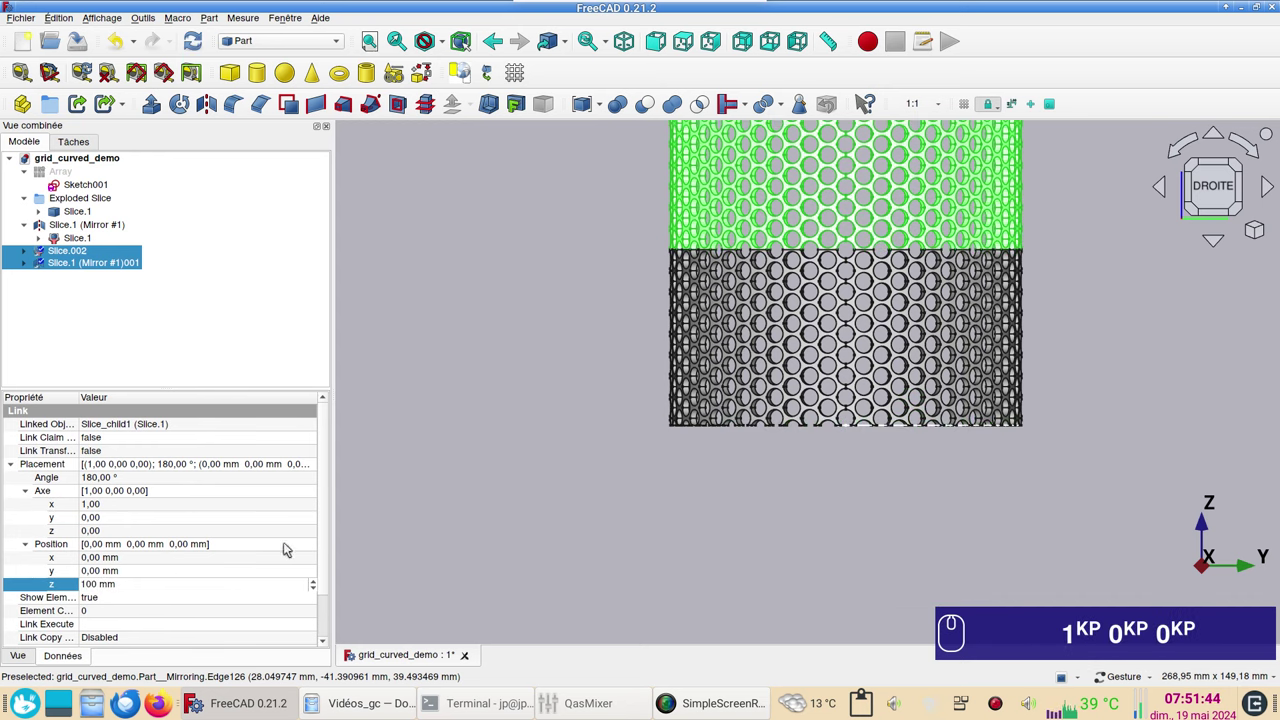
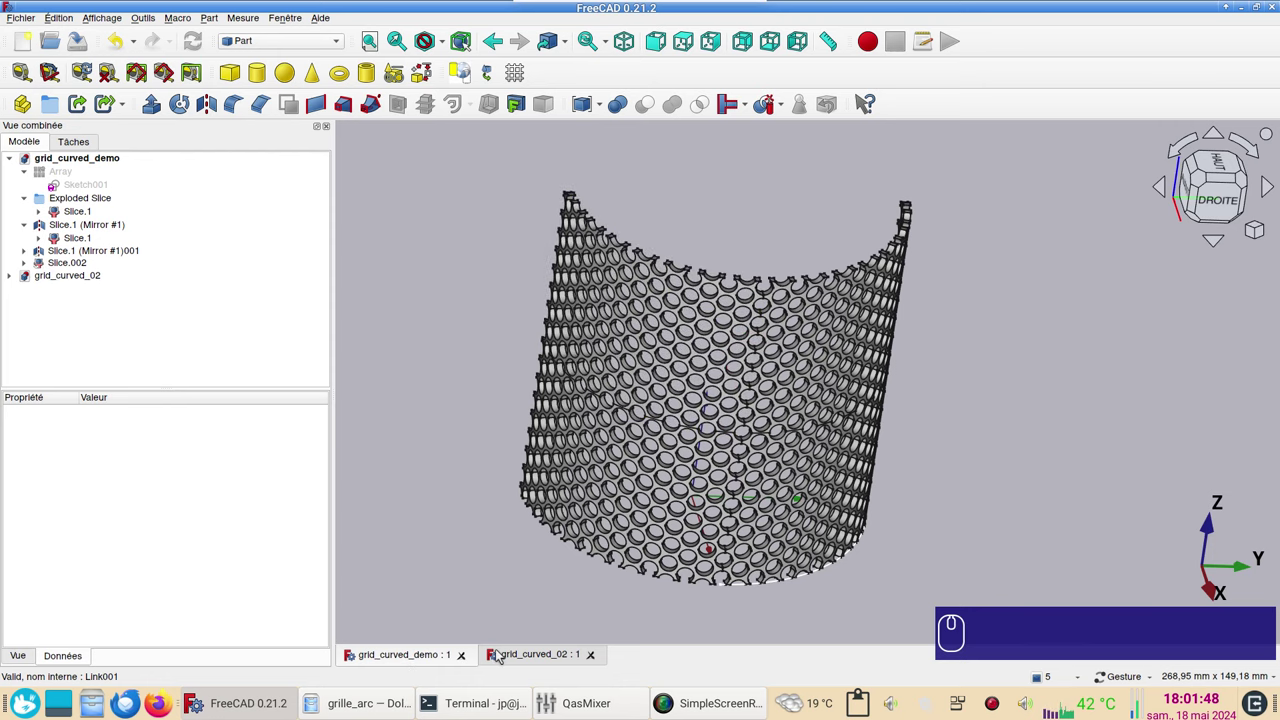
In grid_curved_02, delete the Exploded Slice, mirror links and Slice.002
click(517, 652)
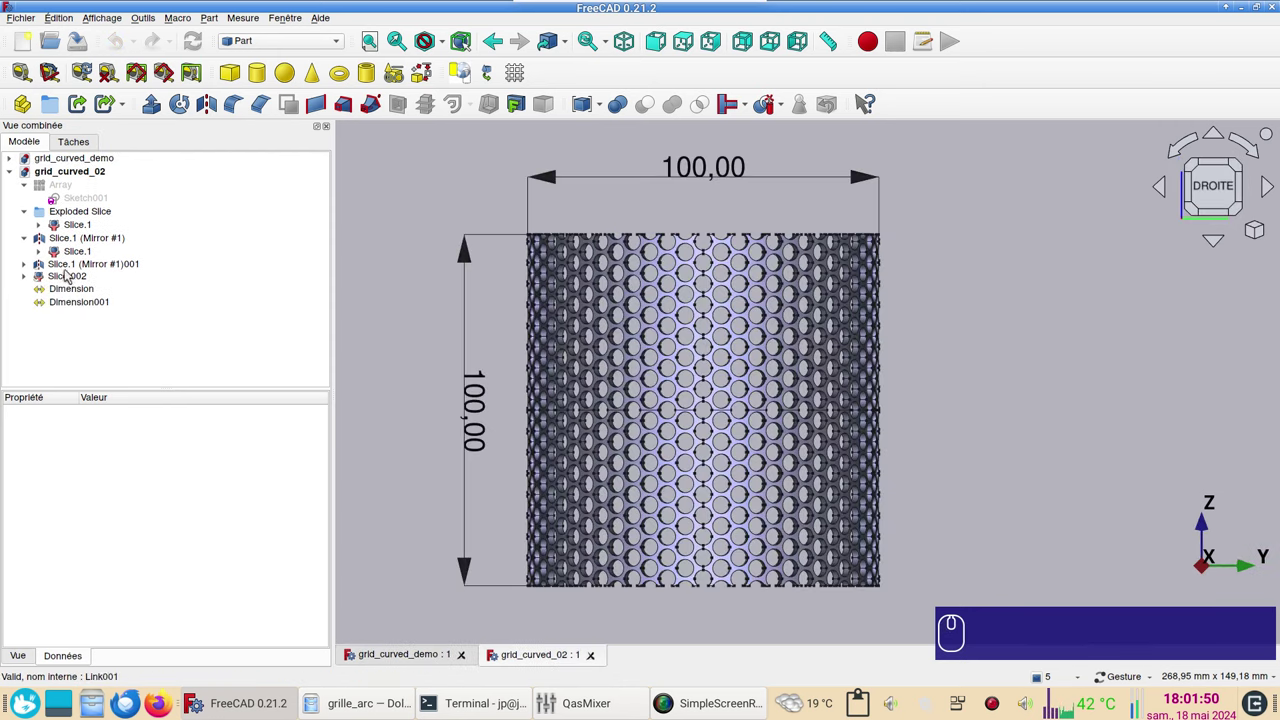
click(52, 280)
click(56, 270)
drag(69, 262, 110, 227)
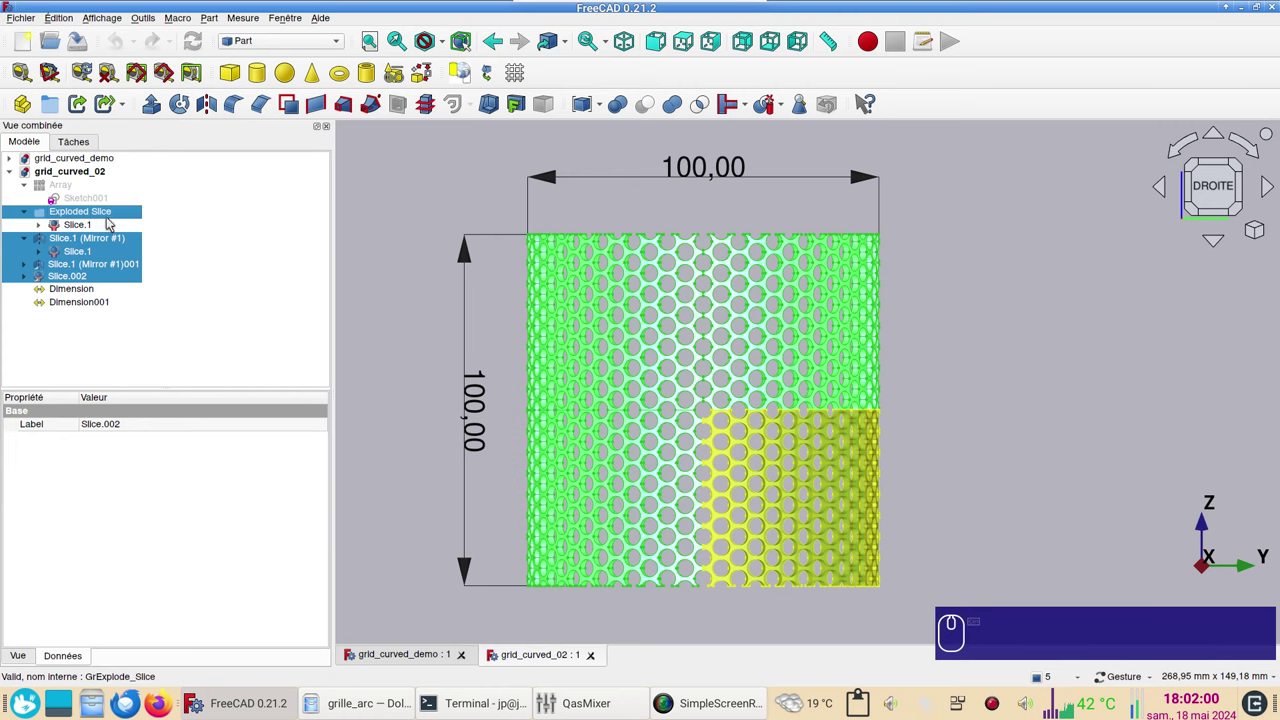
key(Delete)
click(83, 216)
key(Delete)
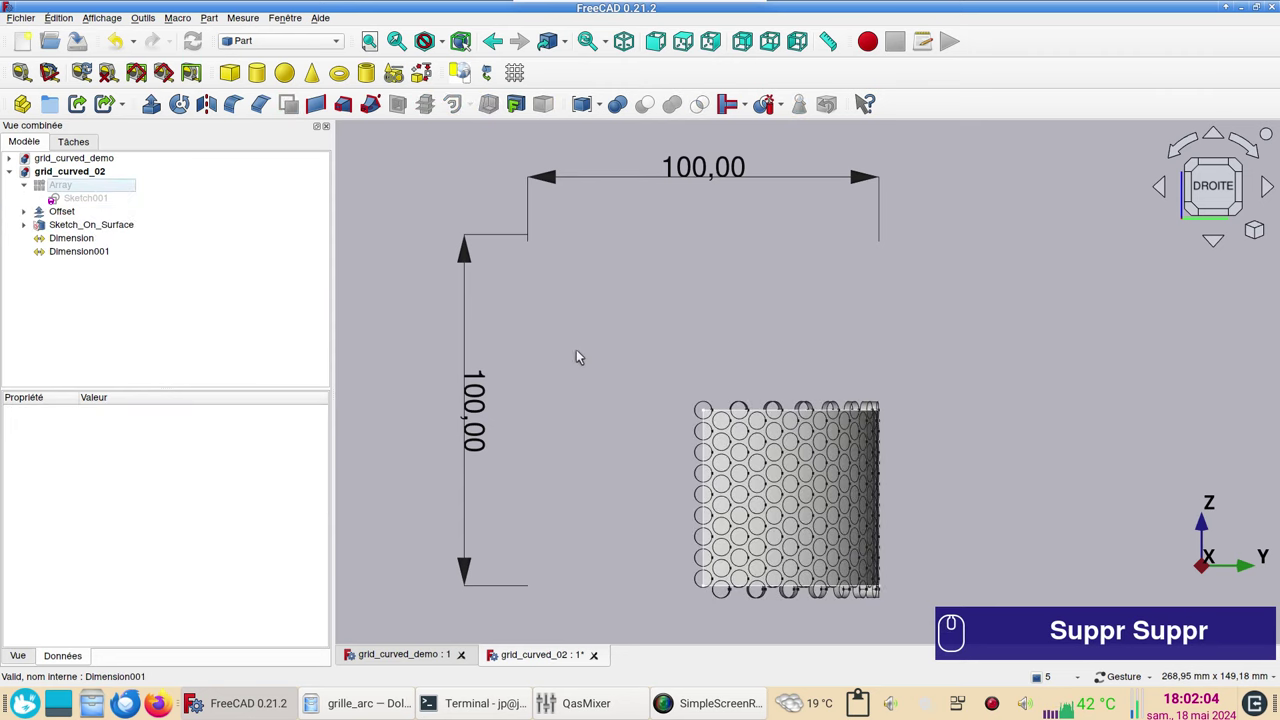
Delete the Sketch_On_Surface mapping, leaving array, offset surface and dimensions
click(118, 229)
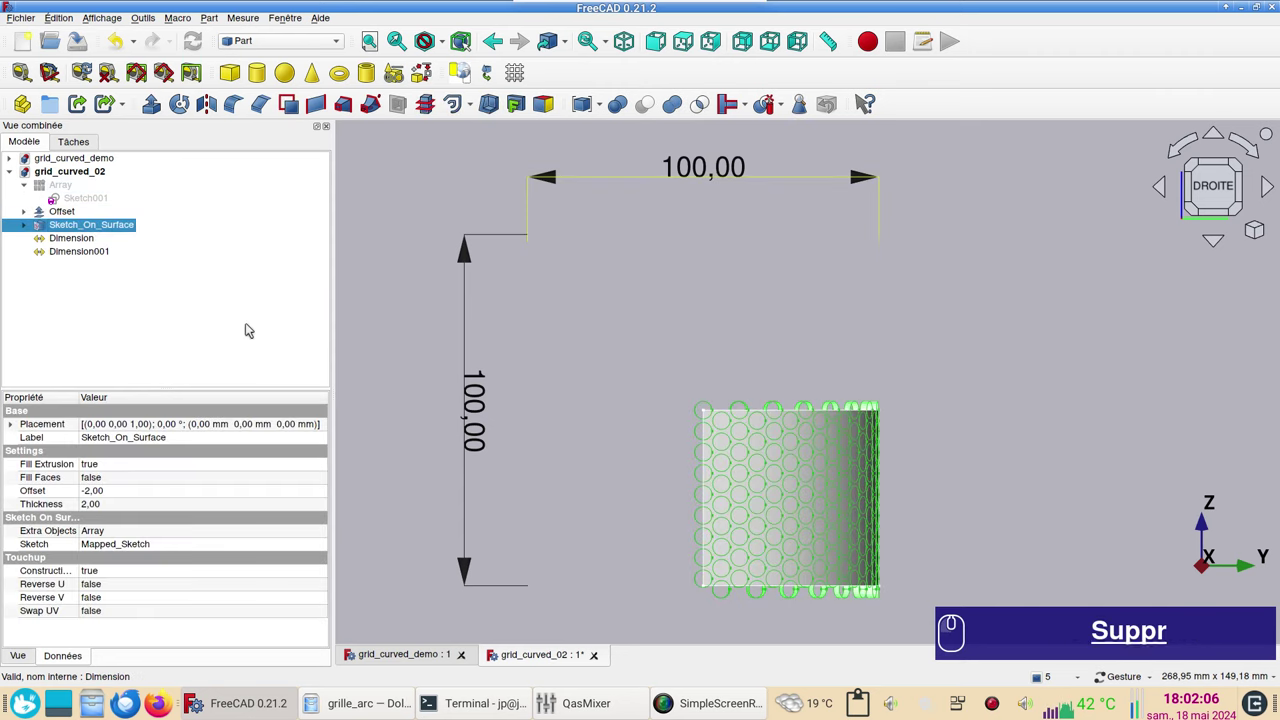
key(Delete)
click(132, 241)
key(Delete)
drag(594, 363, 117, 208)
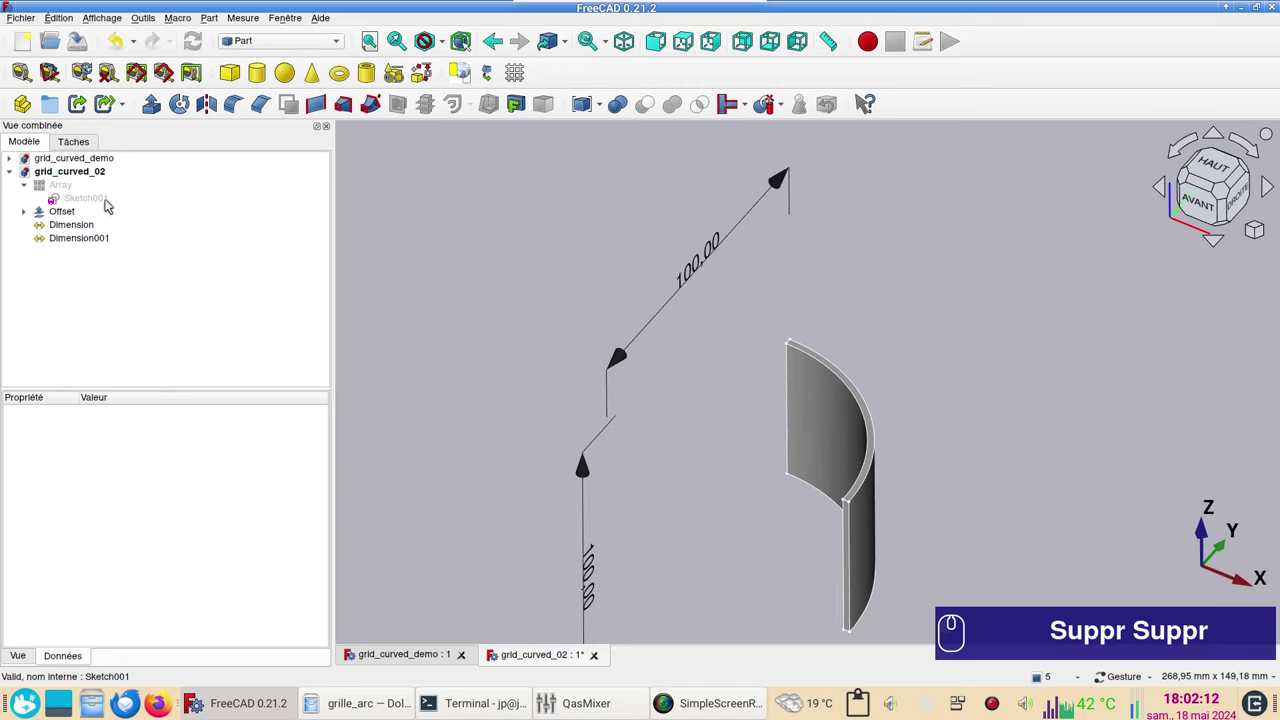
Show the round-hole Sketch001 and open it for editing in Sketcher
click(105, 205)
key(space)
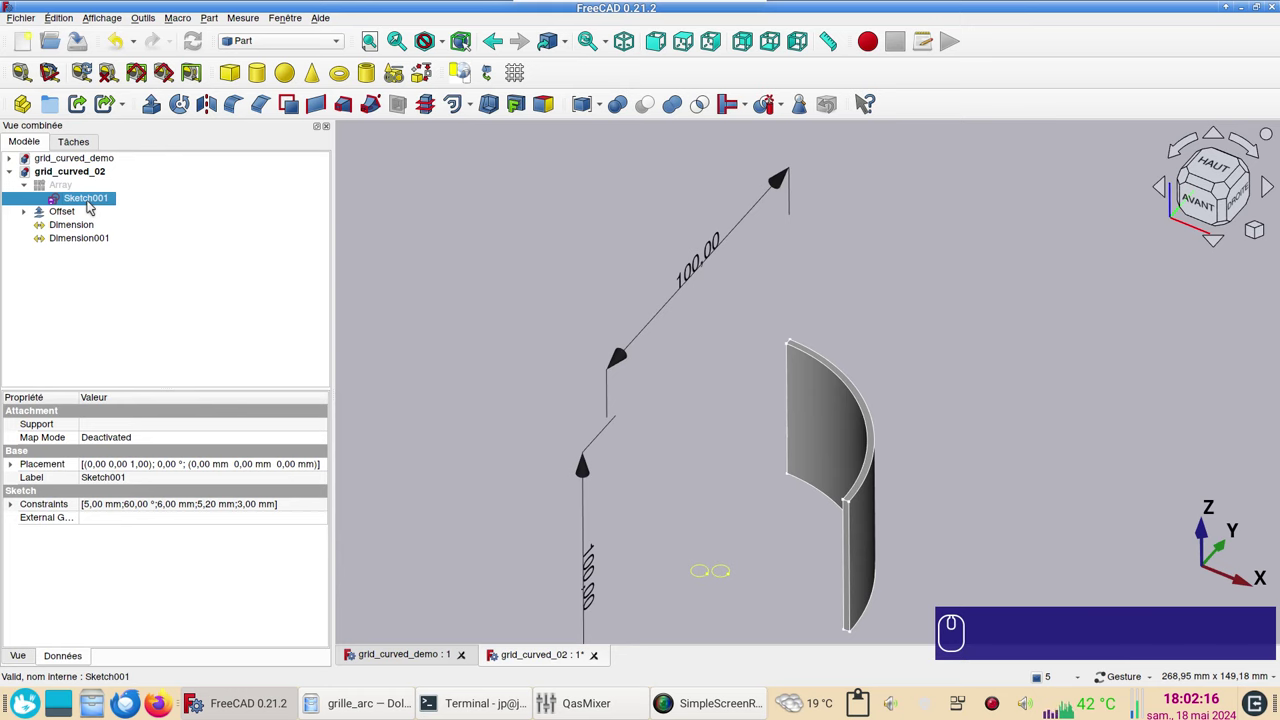
drag(91, 207, 569, 432)
scroll(up, 3)
right_click(697, 468)
click(896, 541)
scroll(up, 3)
Turn both 5 mm hole circles into construction geometry
click(669, 499)
click(817, 392)
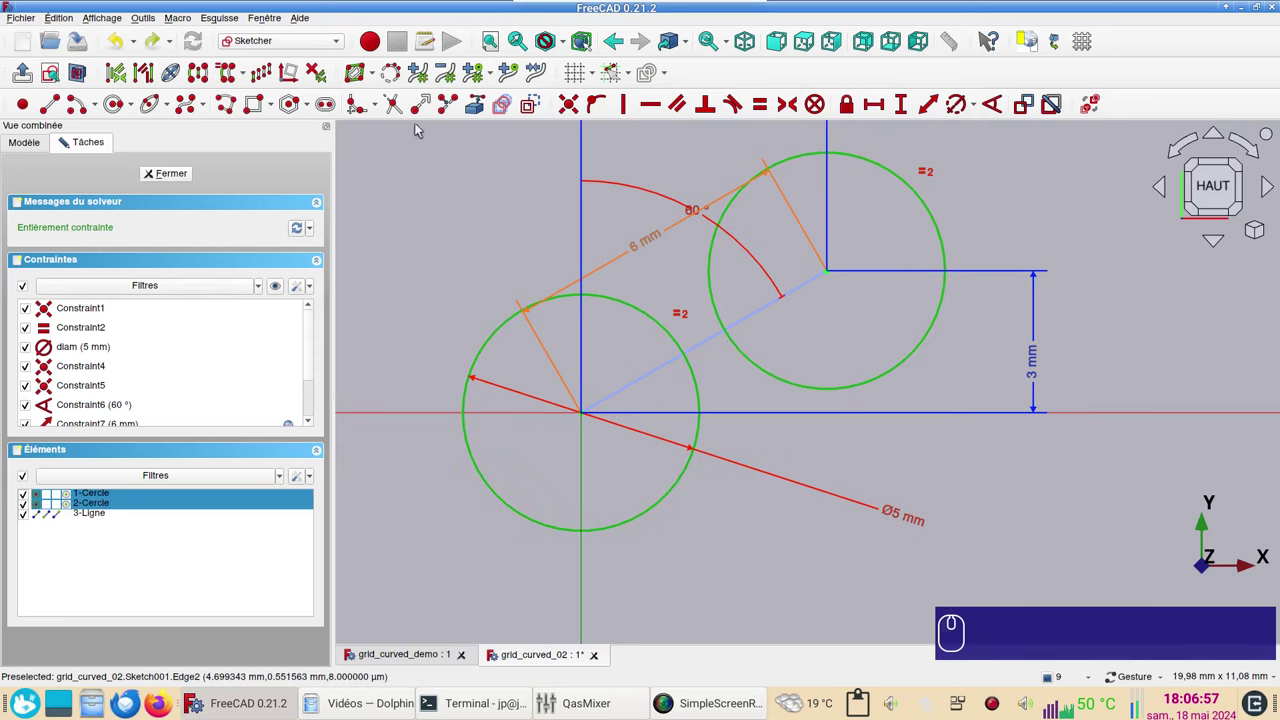
click(538, 104)
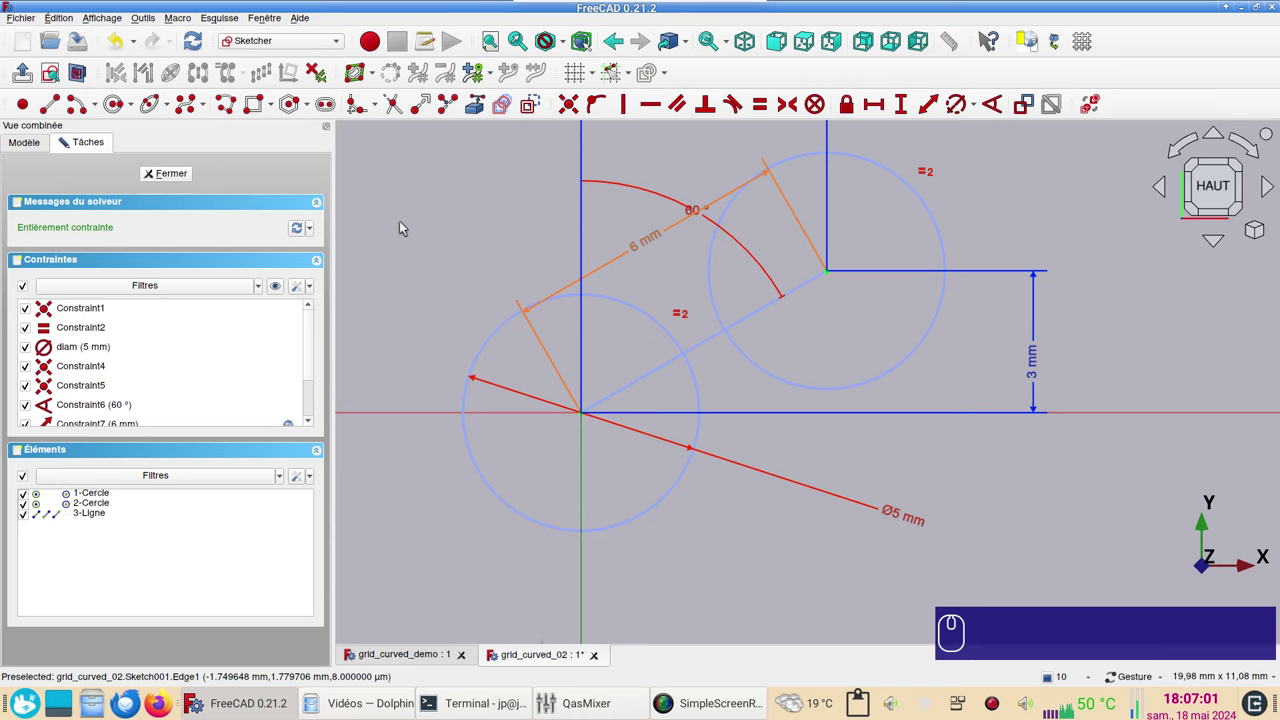
scroll(down, 3)
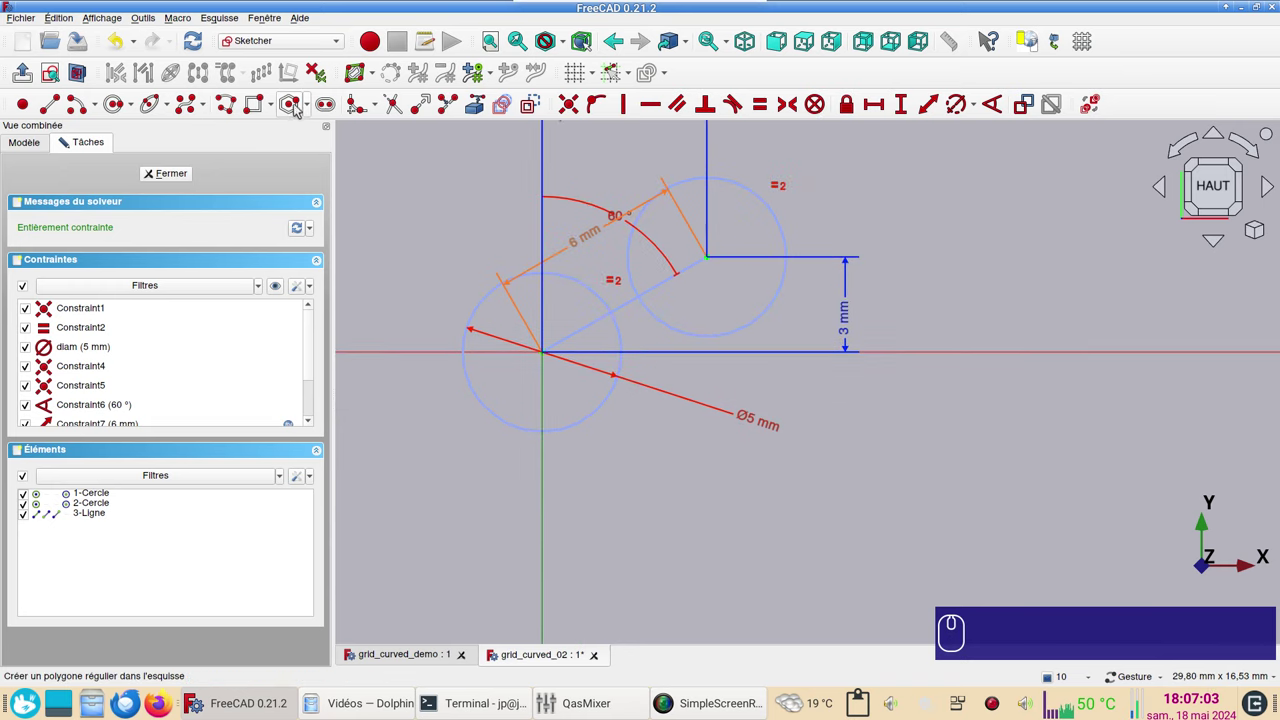
click(295, 102)
scroll(down, 3)
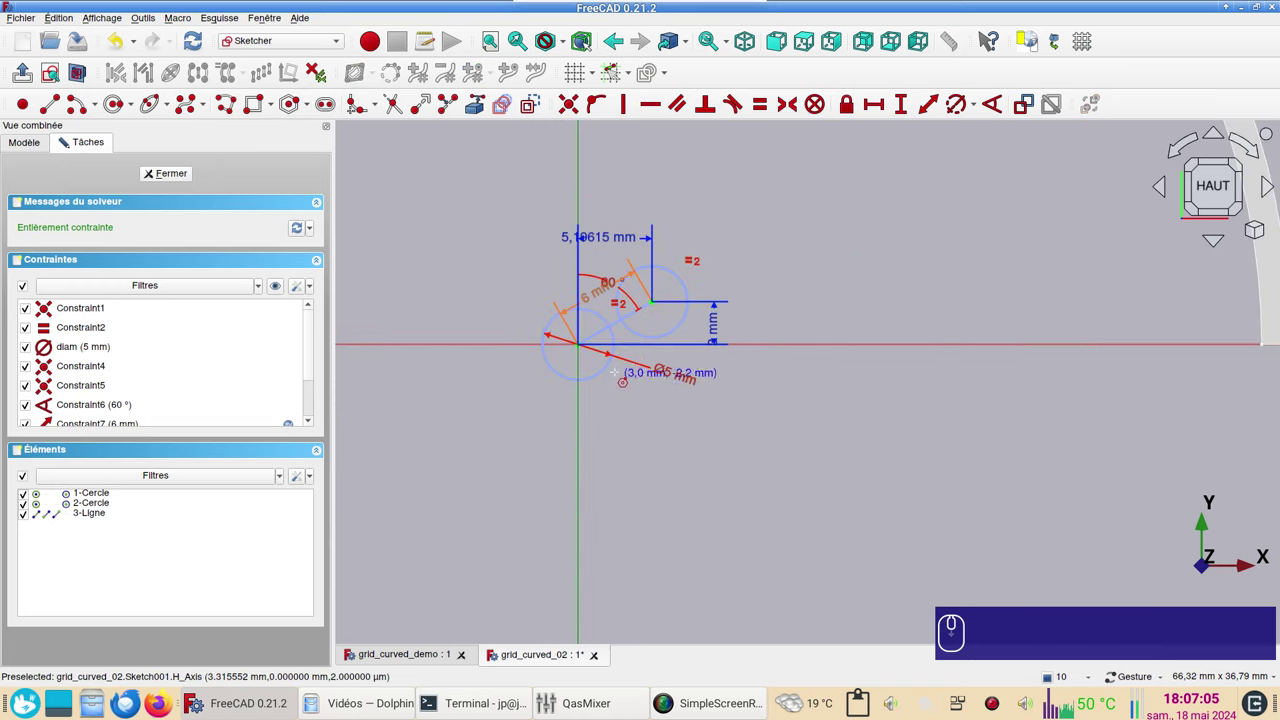
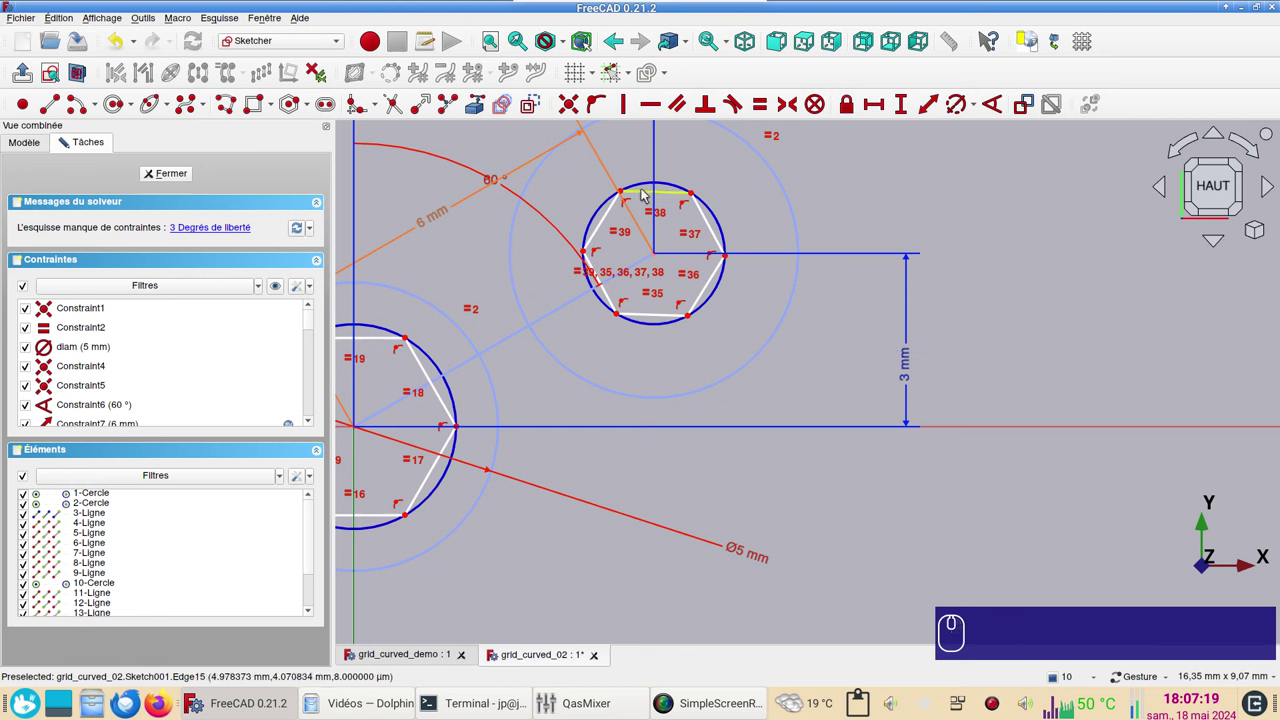
Draw regular hexagons on each construction circle with a horizontal top edge
click(649, 196)
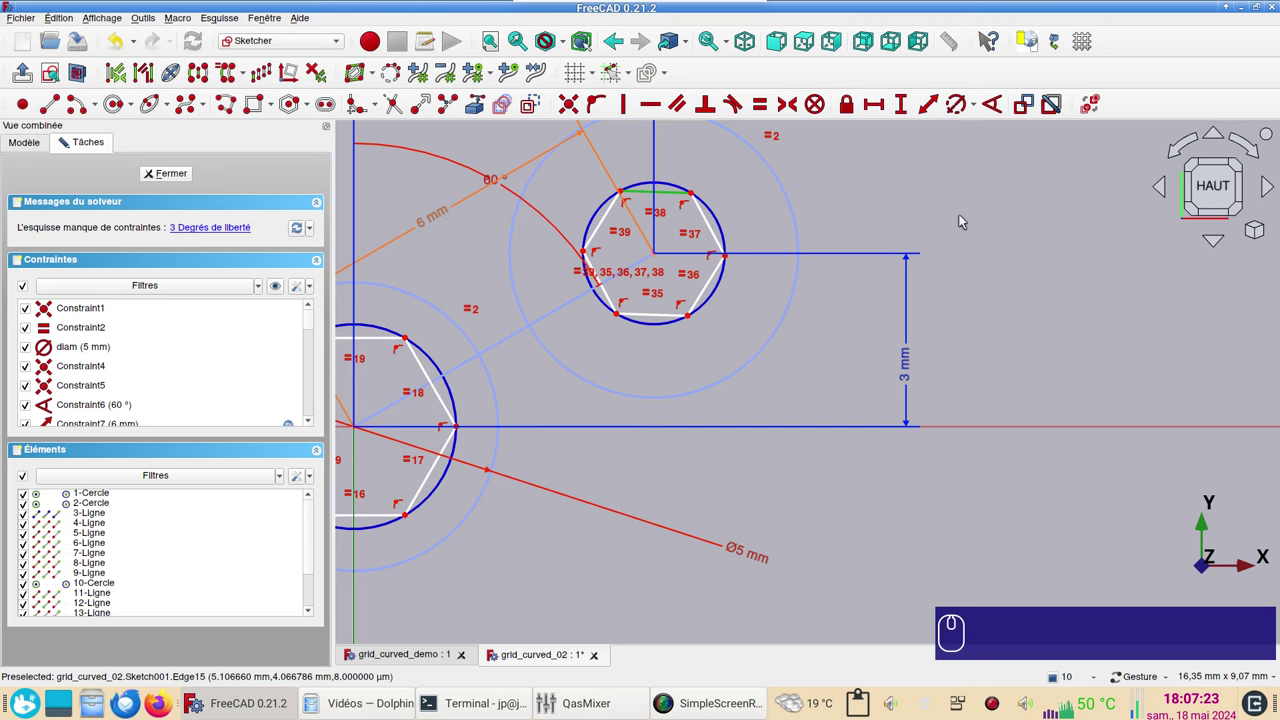
key(h)
scroll(down, 3)
drag(789, 318, 672, 334)
drag(666, 339, 673, 346)
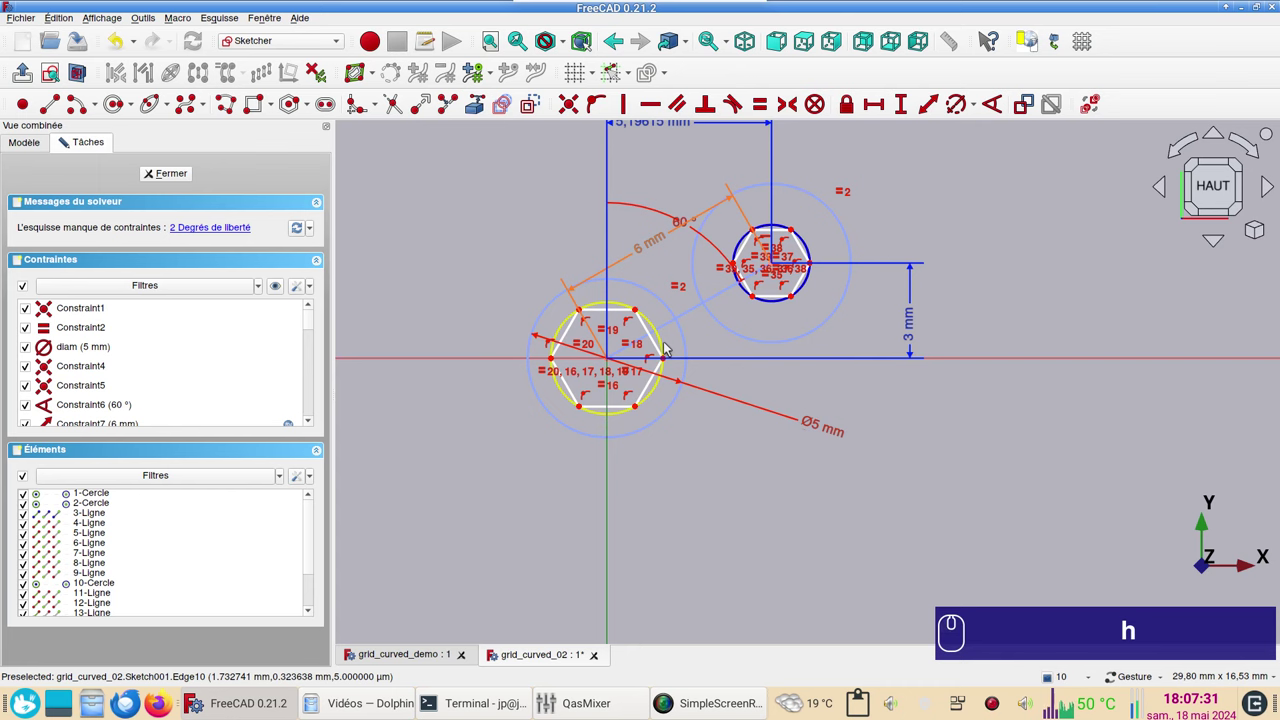
click(673, 346)
click(774, 303)
text(he)
scroll(up, 3)
scroll(up, 3)
click(736, 479)
drag(663, 464, 629, 384)
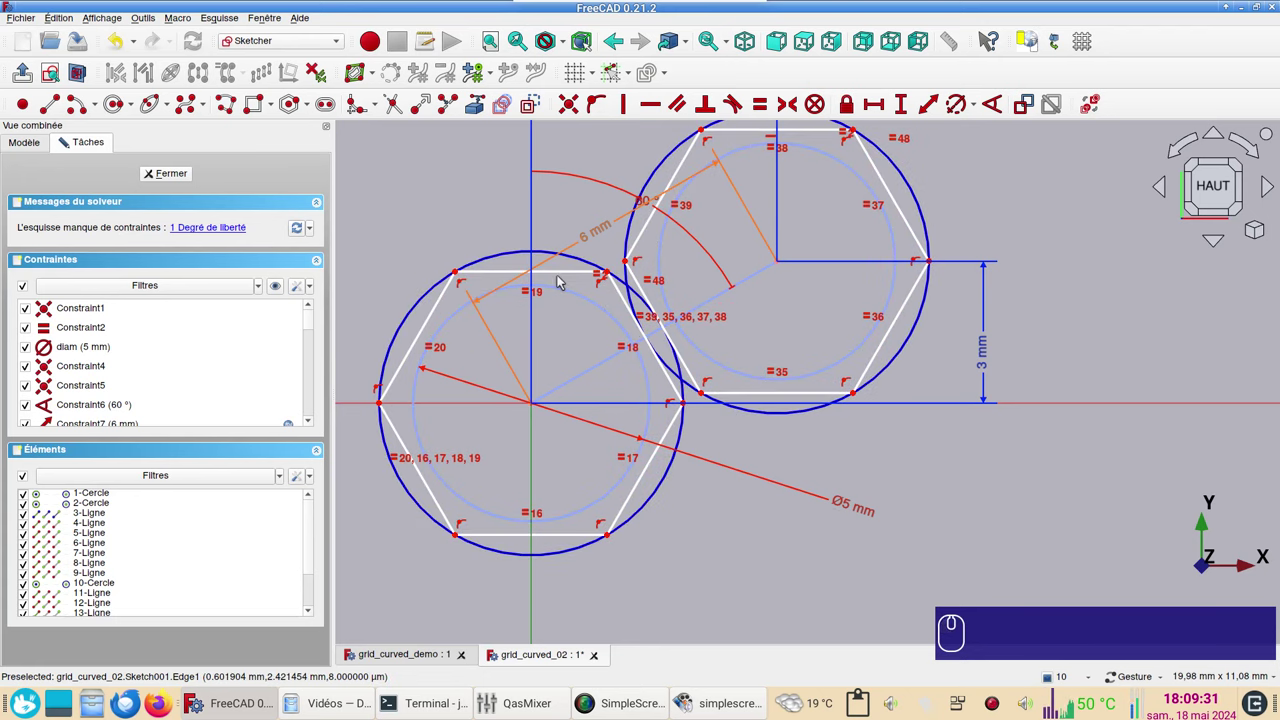
Constrain the lower hexagon's top edge tangent to its circle to fully constrain the sketch
click(561, 279)
click(563, 291)
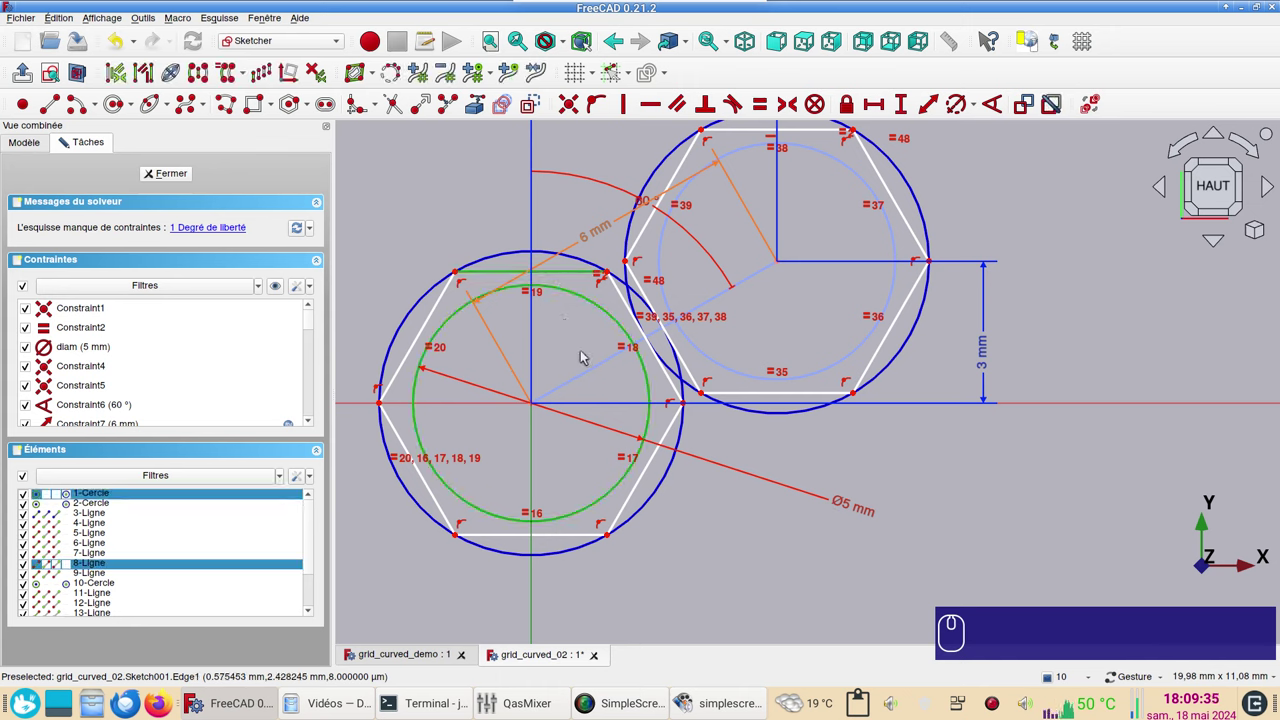
key(t)
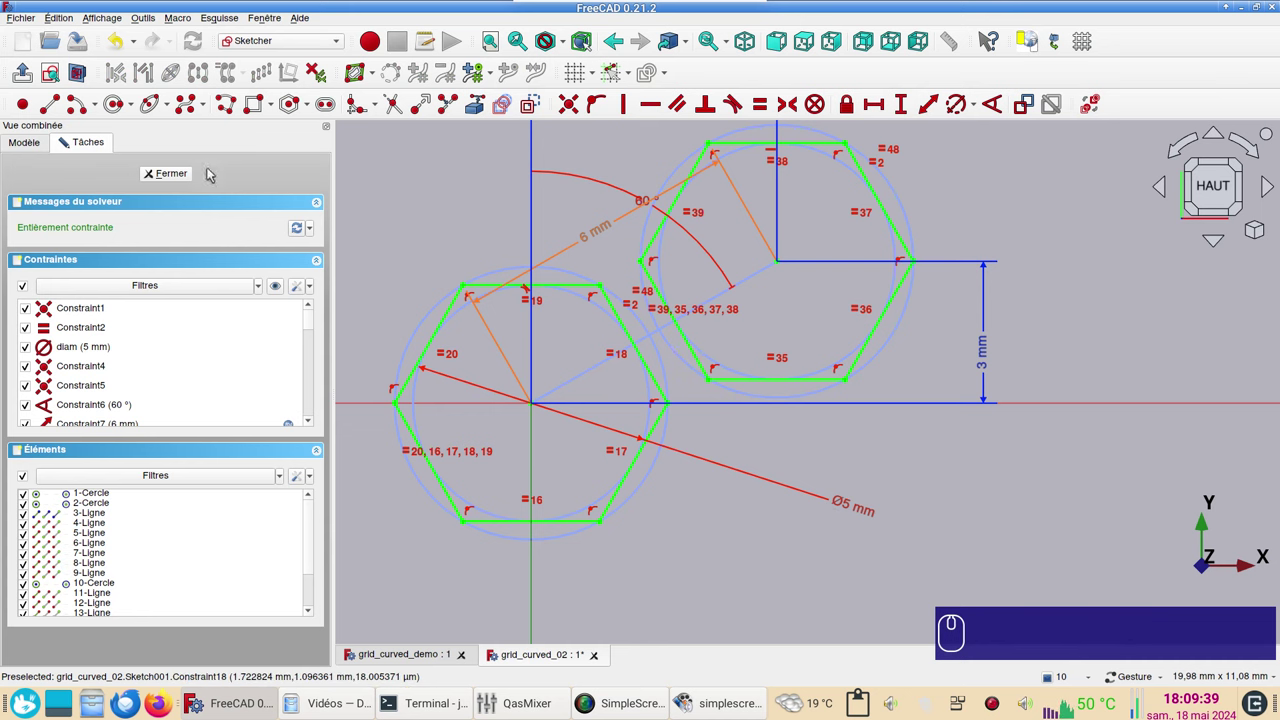
Close the sketch and map a sketch onto the Offset surface from the Curves workbench
click(189, 171)
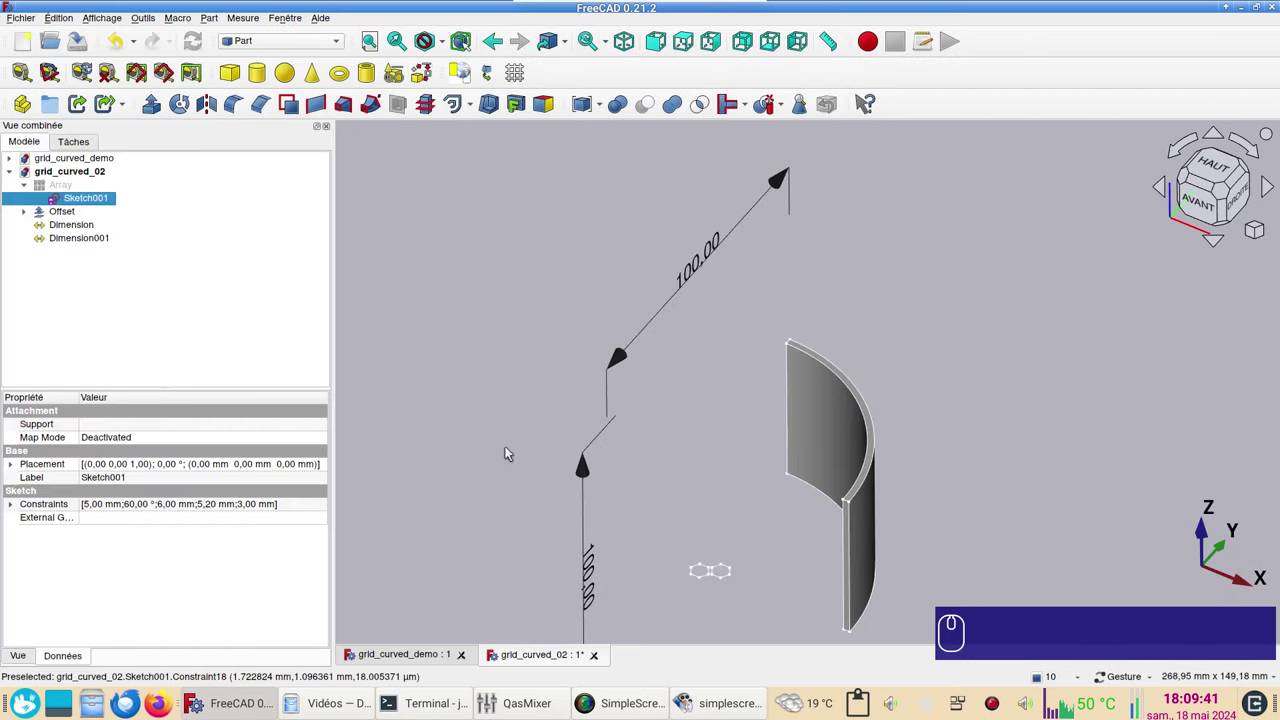
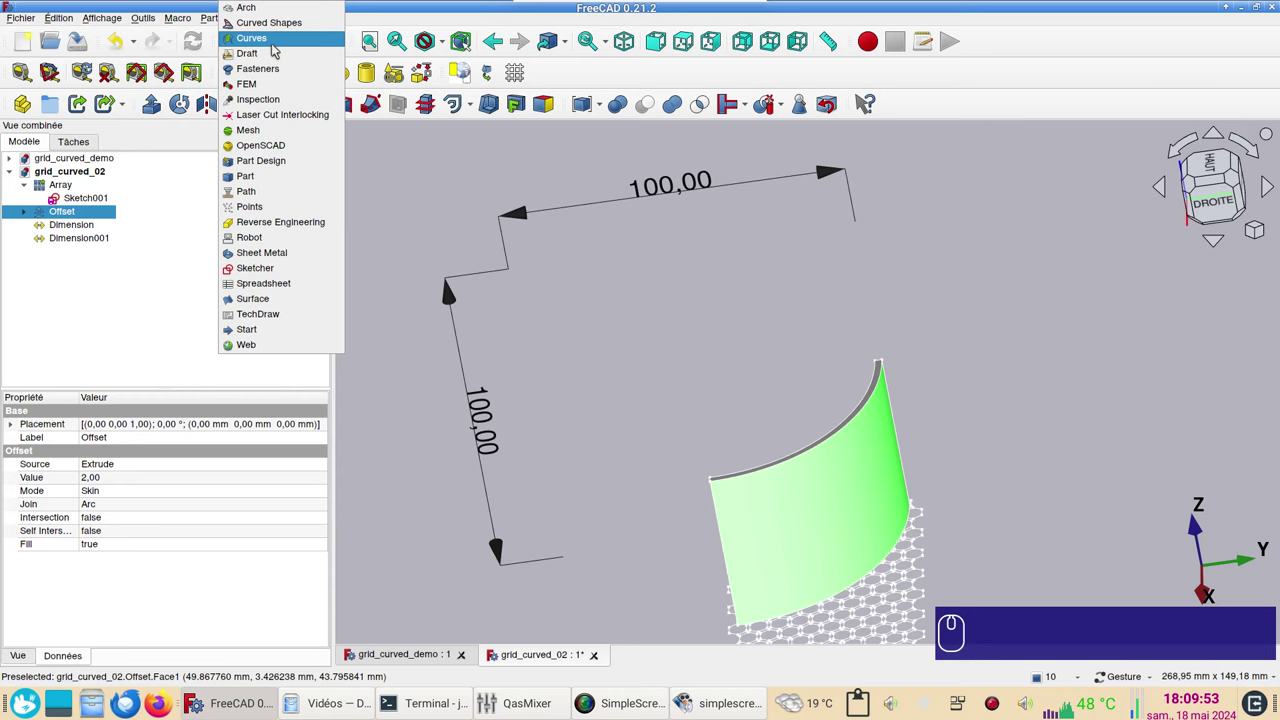
click(278, 46)
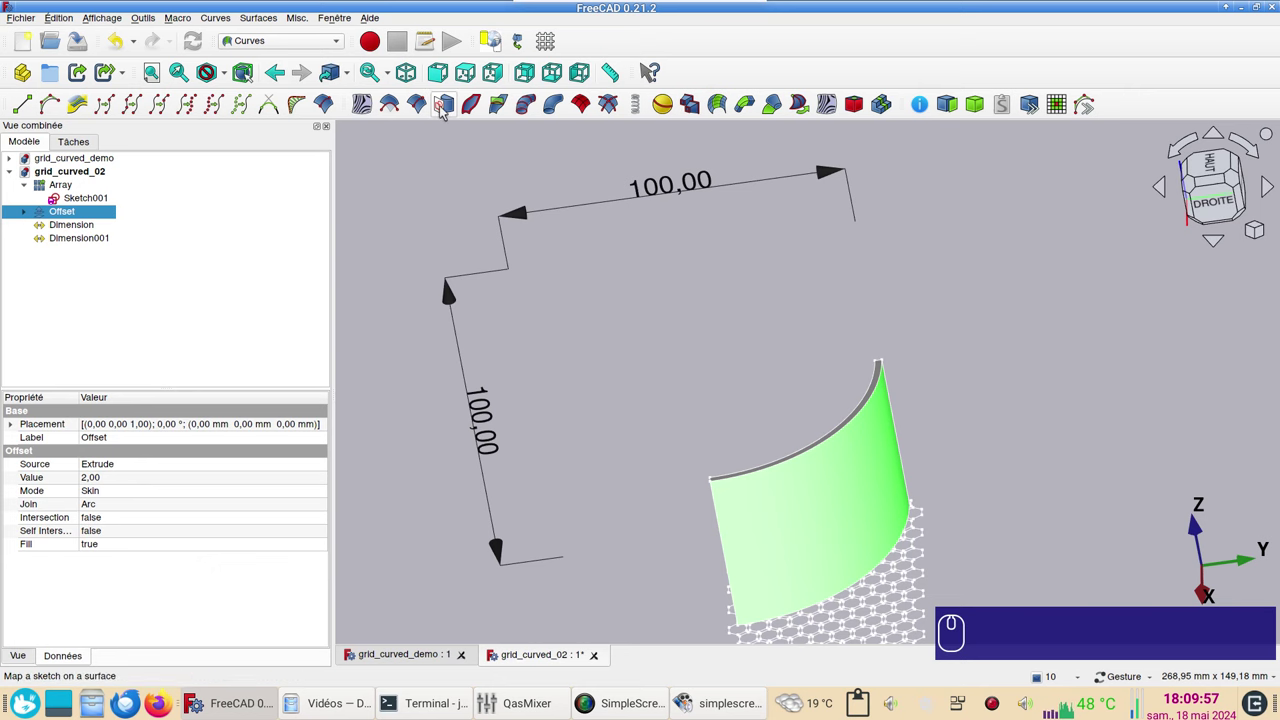
click(444, 112)
Set the hexagon Array as the new Sketch_On_Surface's Extra Objects
click(116, 261)
drag(234, 522, 332, 535)
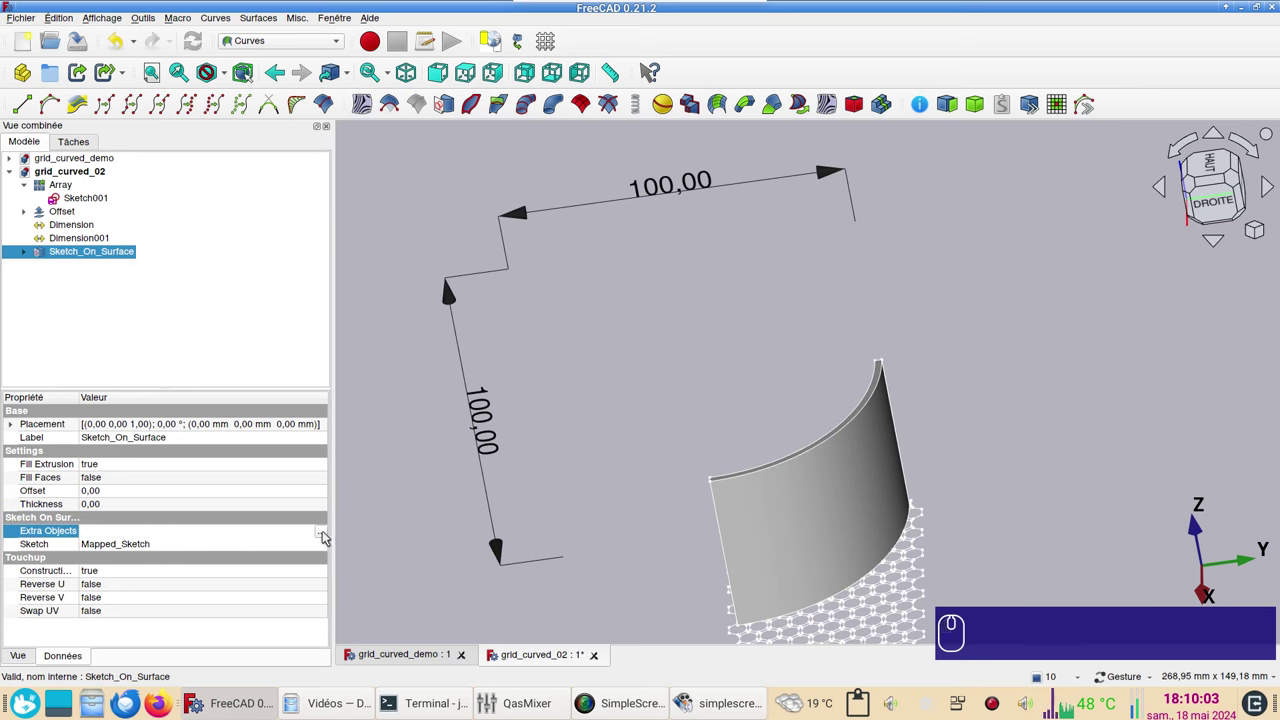
click(330, 534)
click(558, 241)
drag(758, 455, 1028, 544)
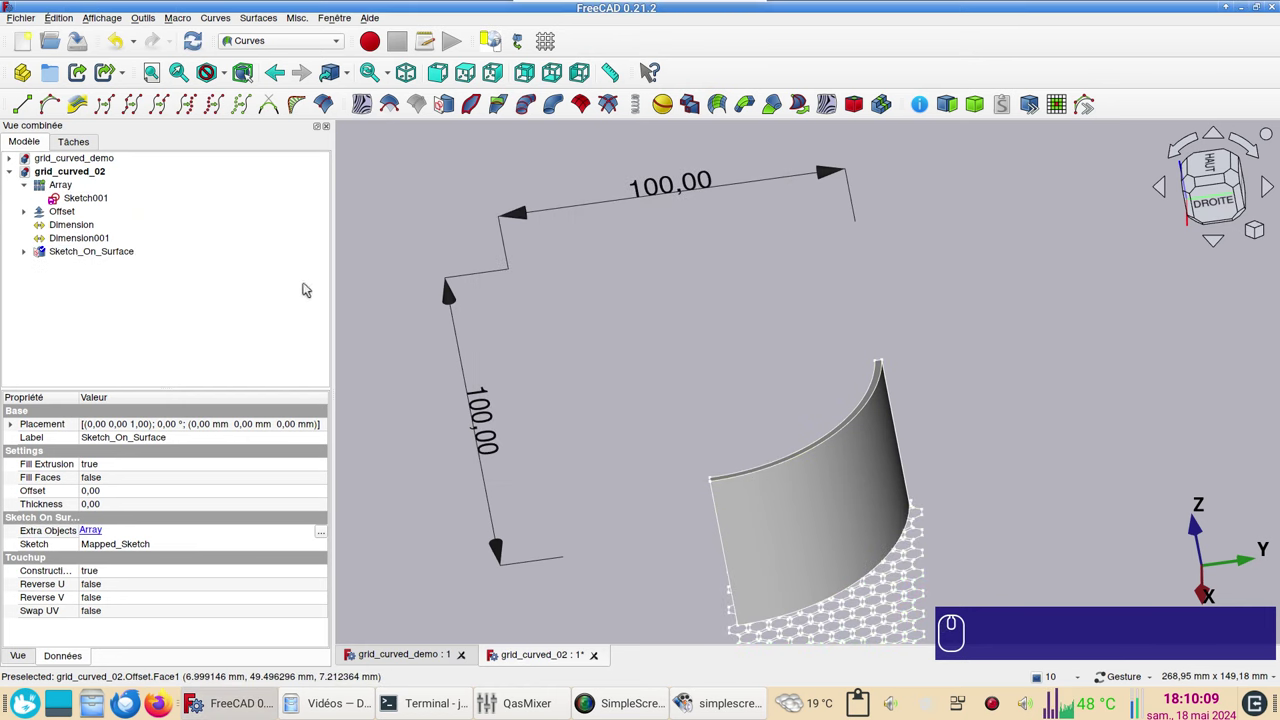
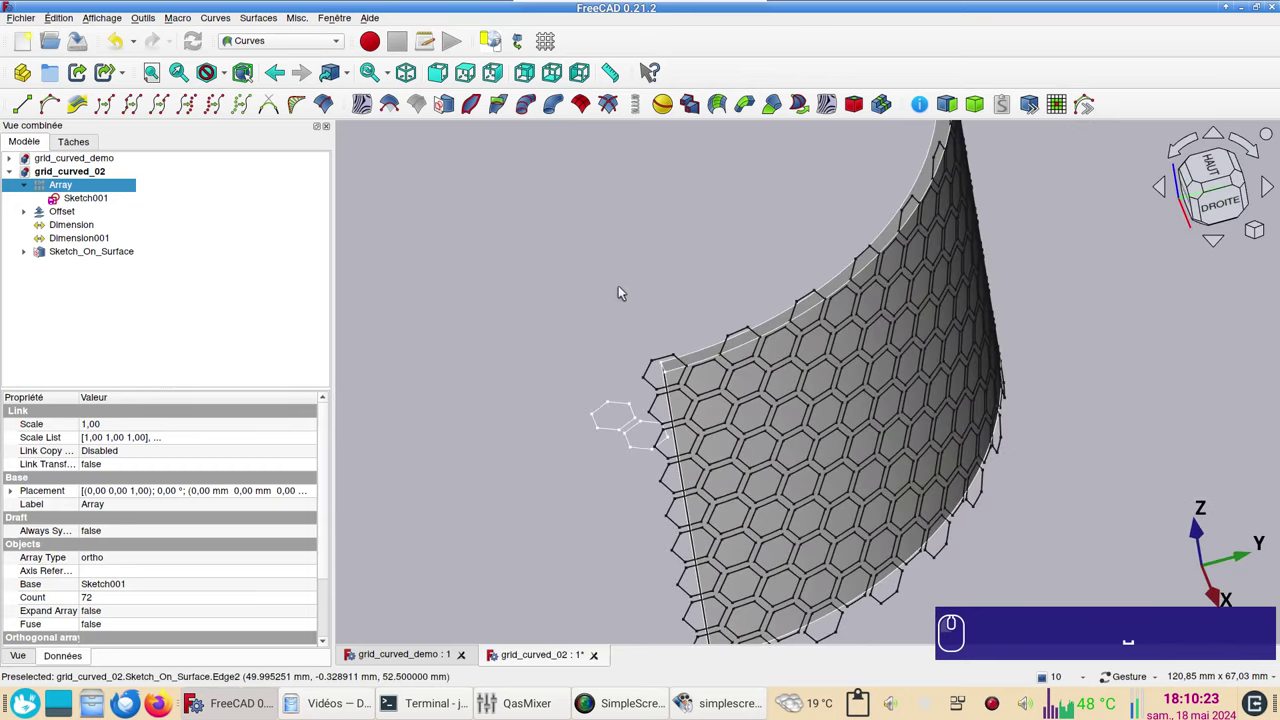
Orbit and view the honeycomb-covered curved shell from the right side
drag(568, 340, 644, 316)
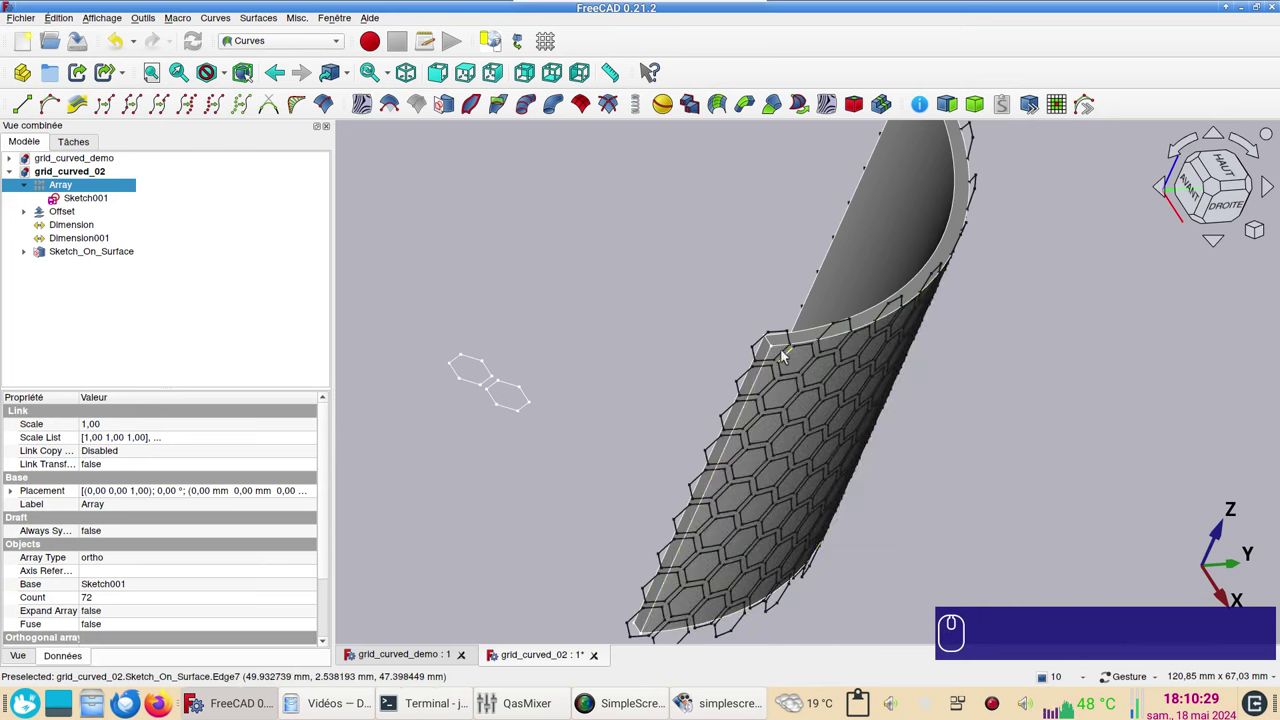
click(1009, 438)
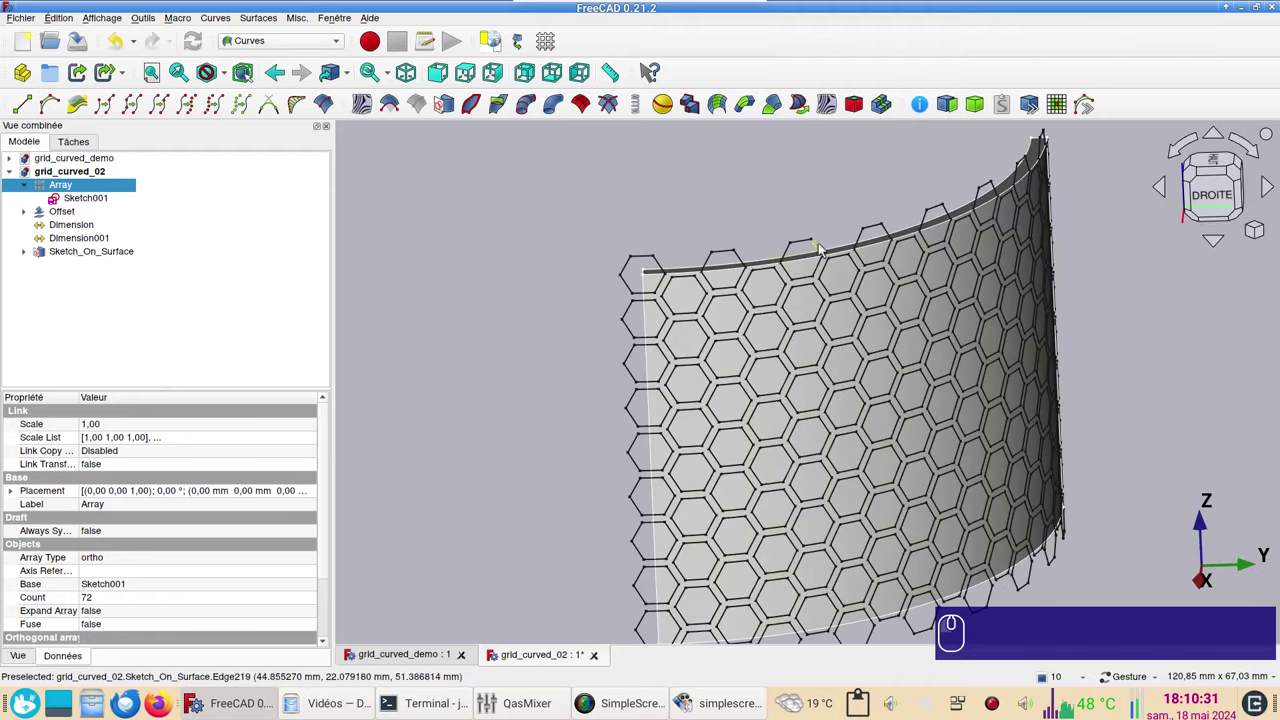
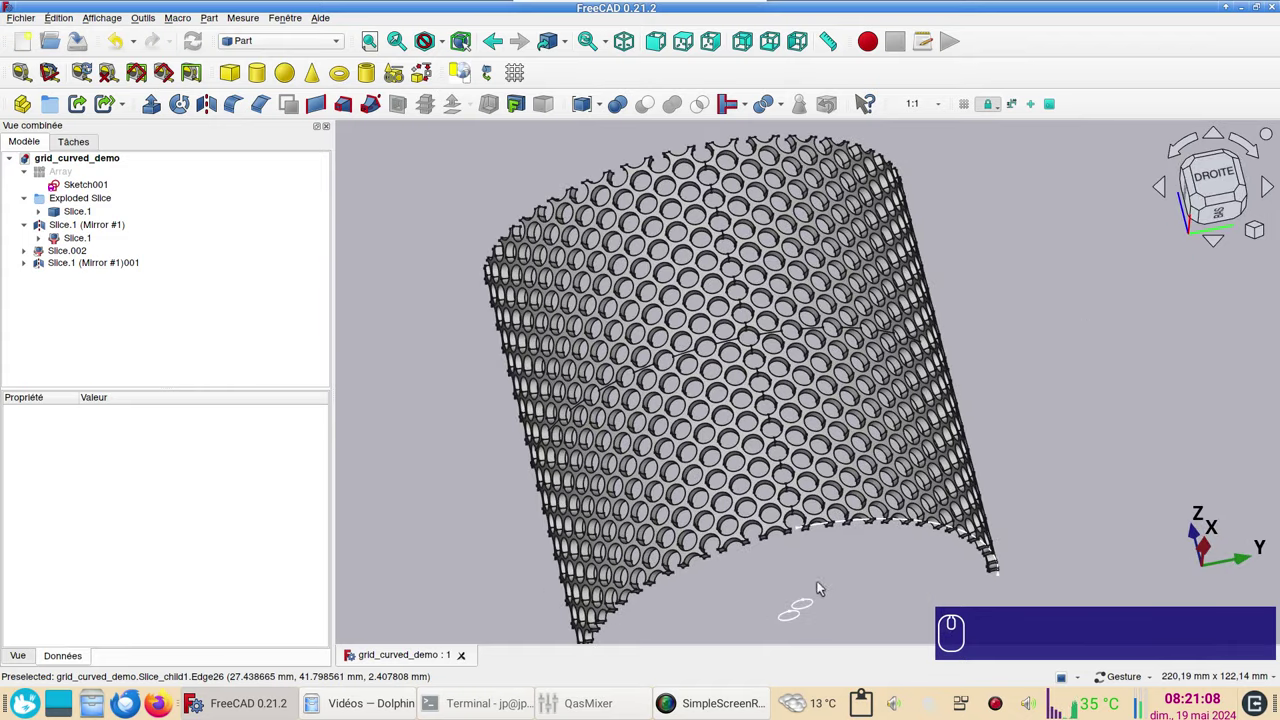
drag(864, 578, 791, 582)
click(793, 572)
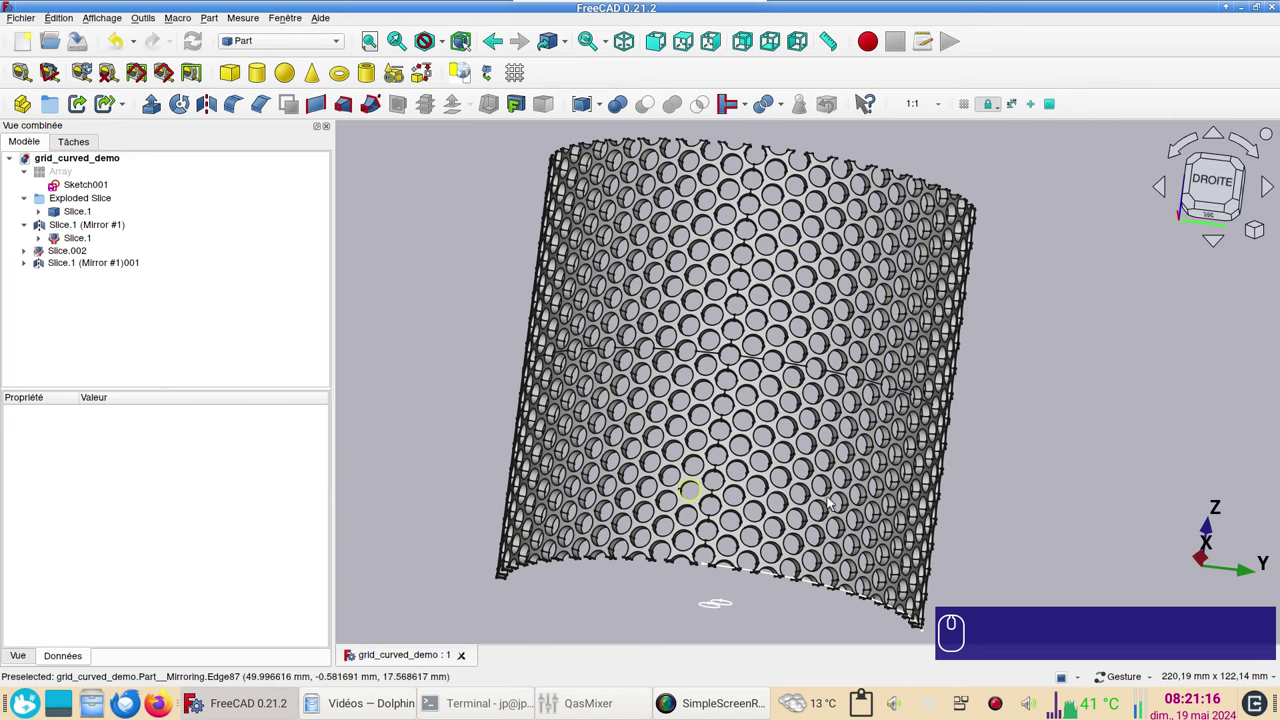
drag(999, 499, 1046, 488)
drag(999, 409, 1054, 447)
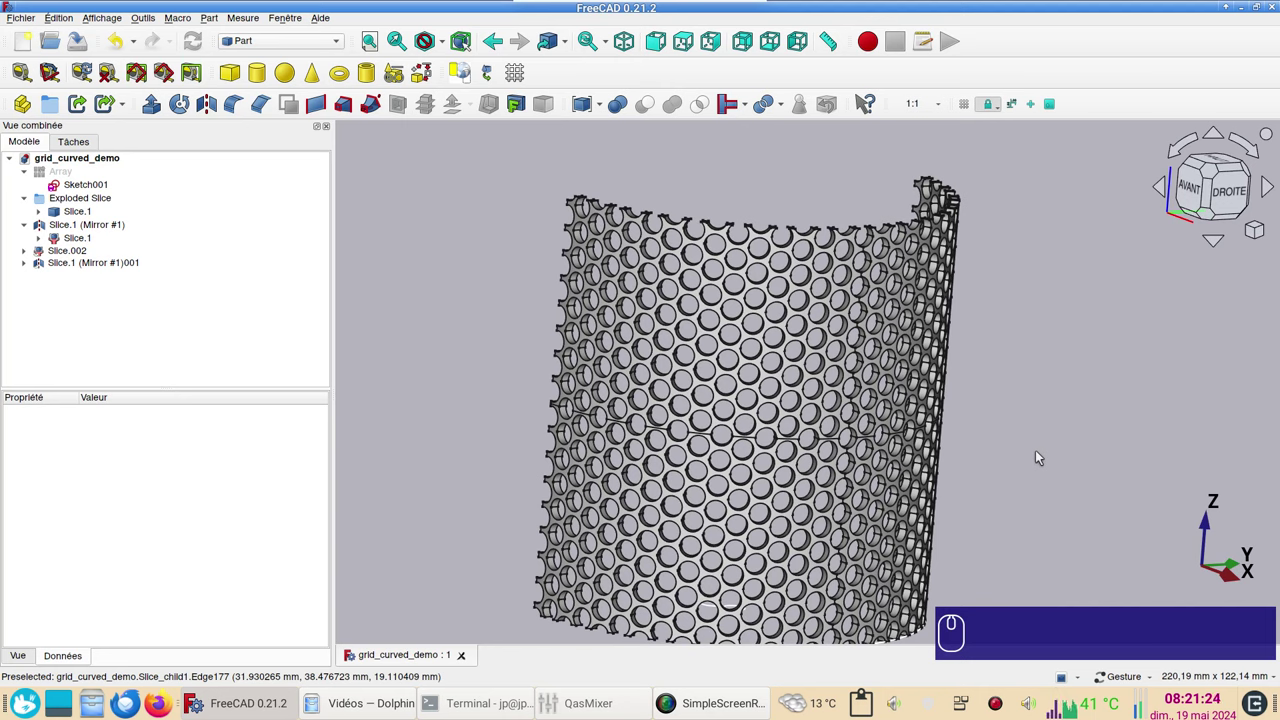